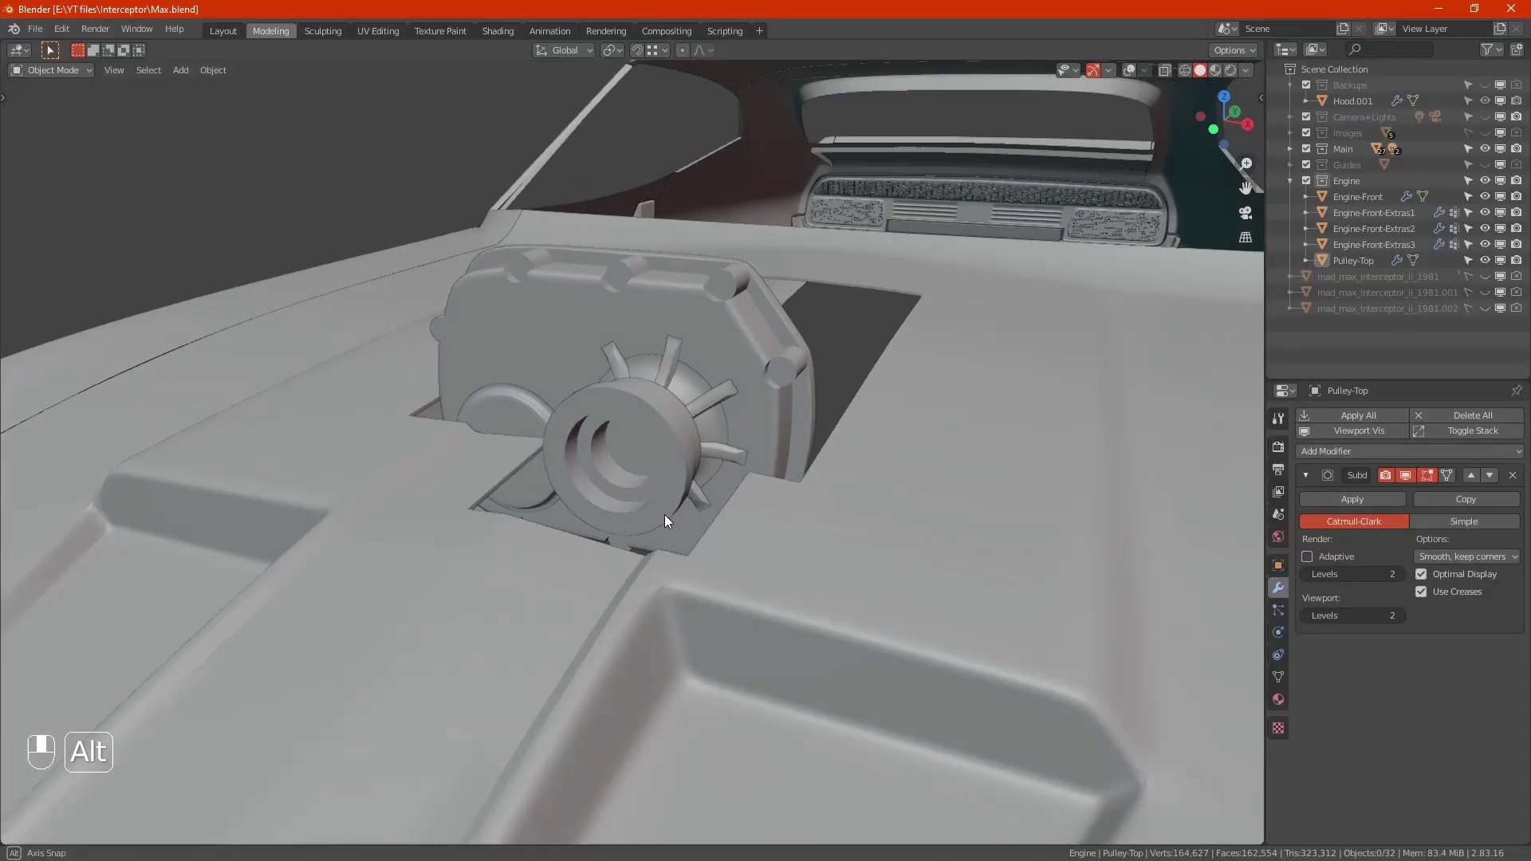
# Isolate the engine front cover in local view and line the view up with its front face.
pyautogui.click(1484, 155)
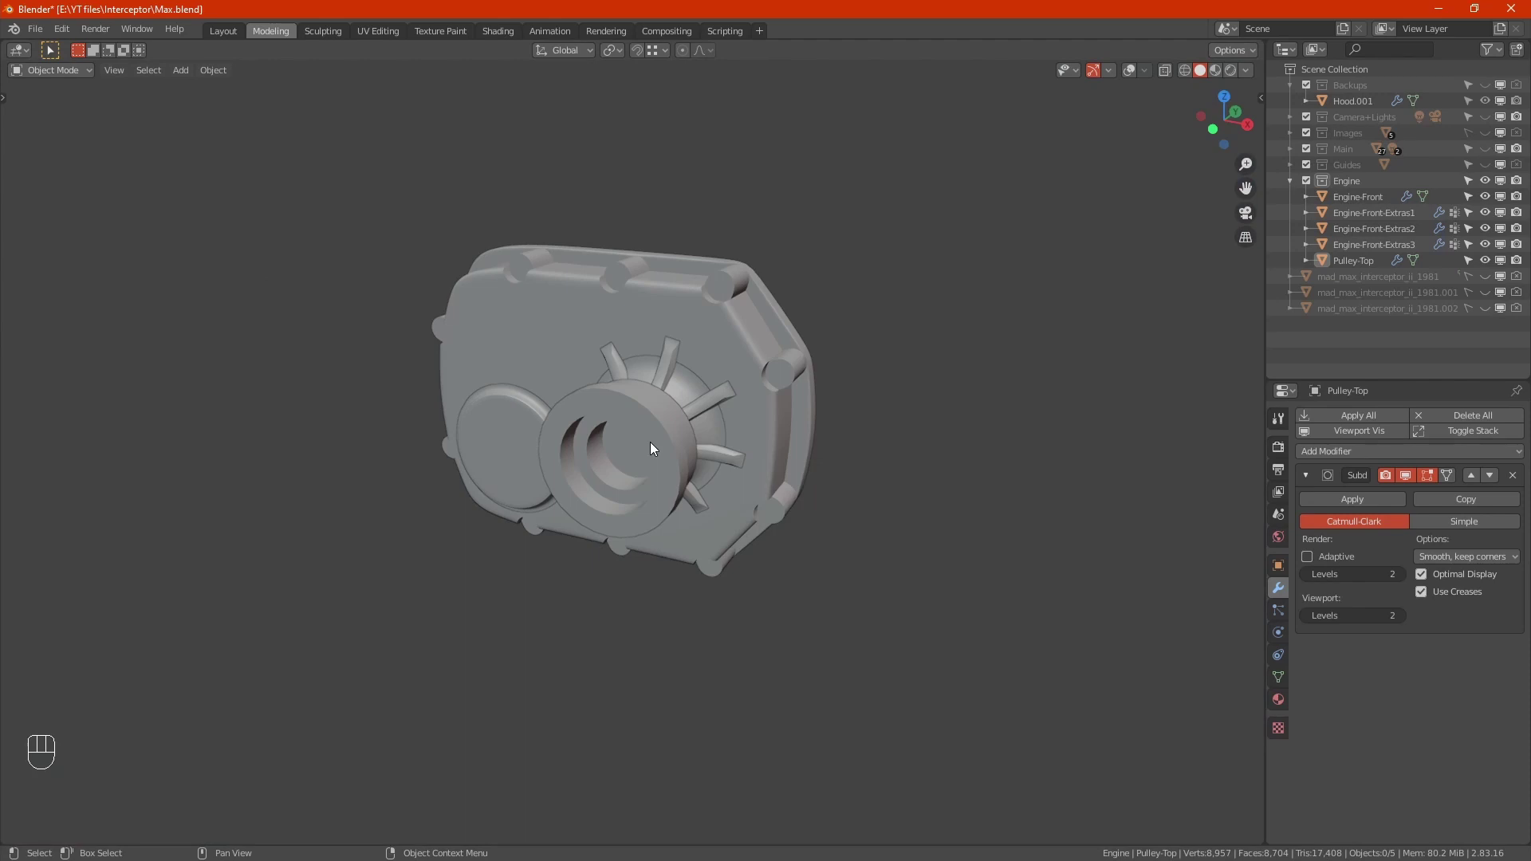
pyautogui.middleClick(553, 454)
pyautogui.moveTo(575, 457); pyautogui.dragTo(617, 439)
pyautogui.moveTo(615, 437); pyautogui.dragTo(625, 478)
pyautogui.moveTo(624, 479); pyautogui.dragTo(626, 503)
pyautogui.moveTo(484, 482); pyautogui.dragTo(501, 523)
pyautogui.moveTo(548, 552); pyautogui.dragTo(524, 528)
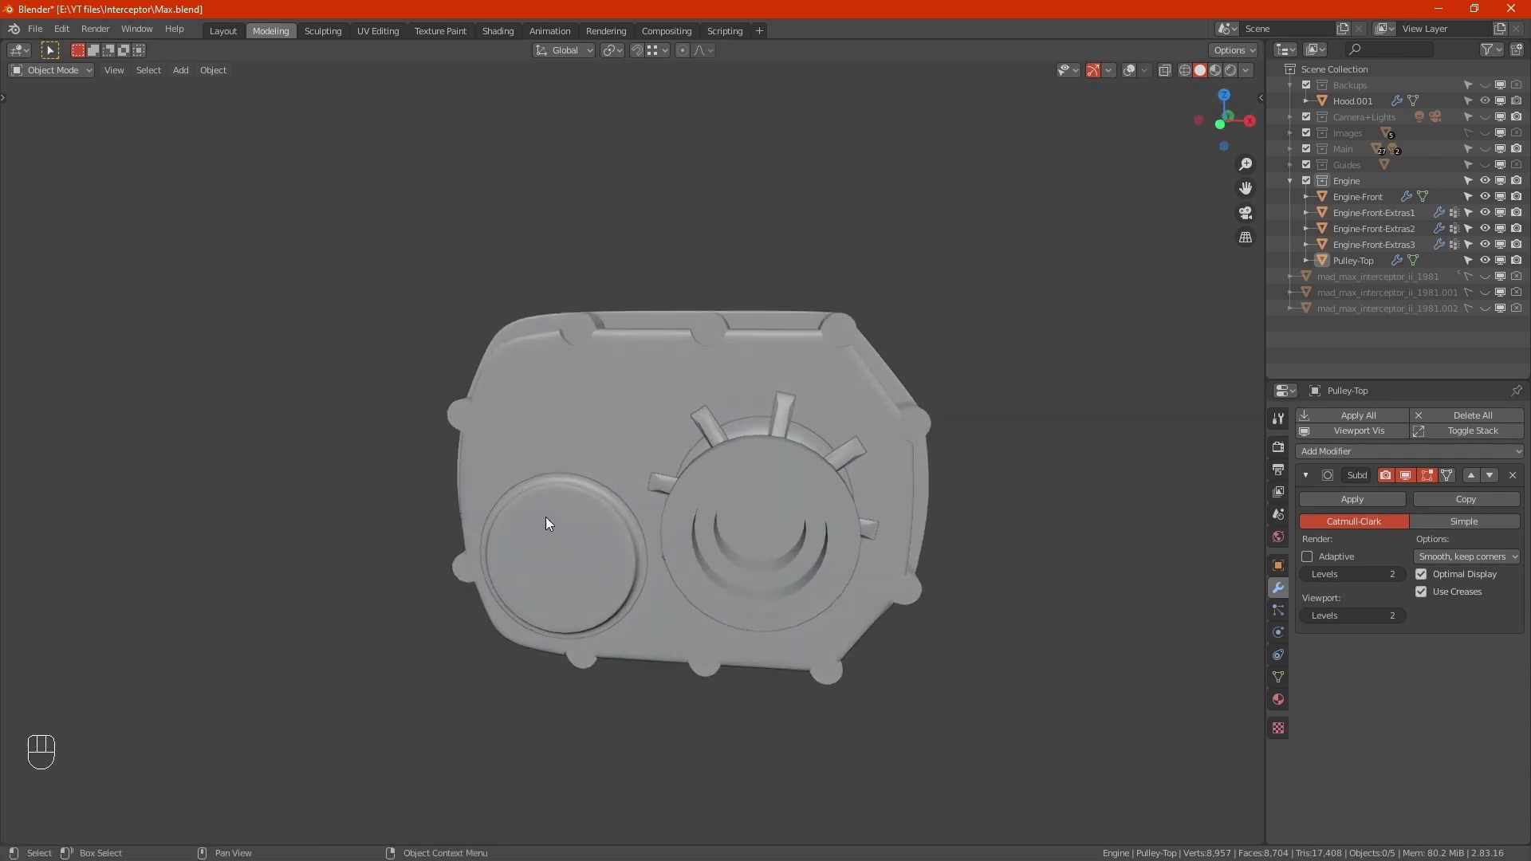
pyautogui.click(518, 510)
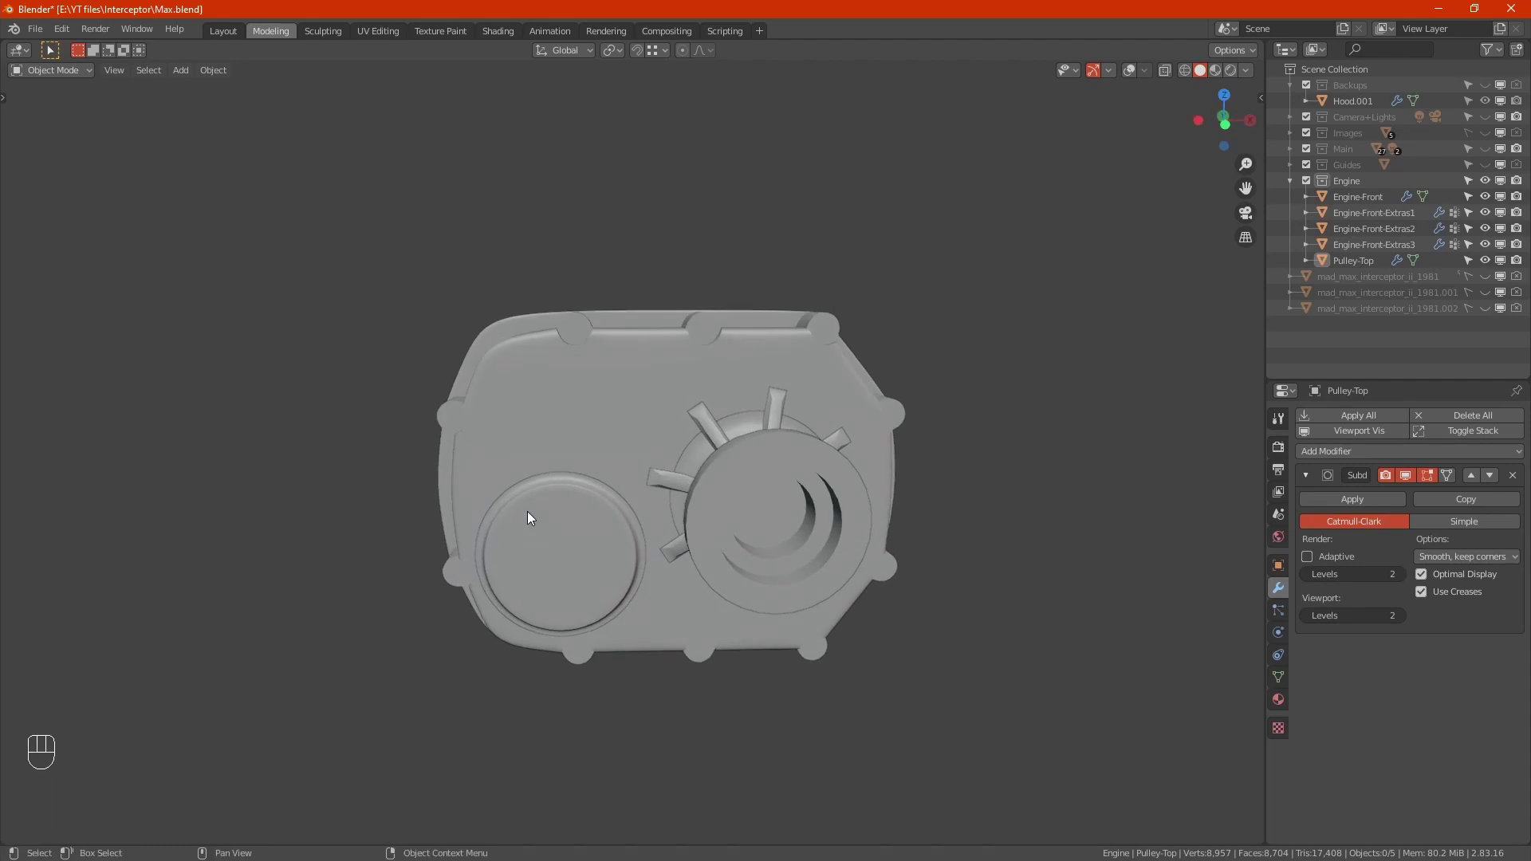
# Enter Edit Mode on Engine-Front and focus on the top row of bolt bosses.
pyautogui.press('Tab')
pyautogui.press('Tab')
pyautogui.click(1138, 77)
pyautogui.moveTo(539, 360); pyautogui.dragTo(614, 423)
pyautogui.press('Tab')
# Snap the 3D cursor to a face on the top bolt boss.
pyautogui.press('3')
pyautogui.click(568, 300)
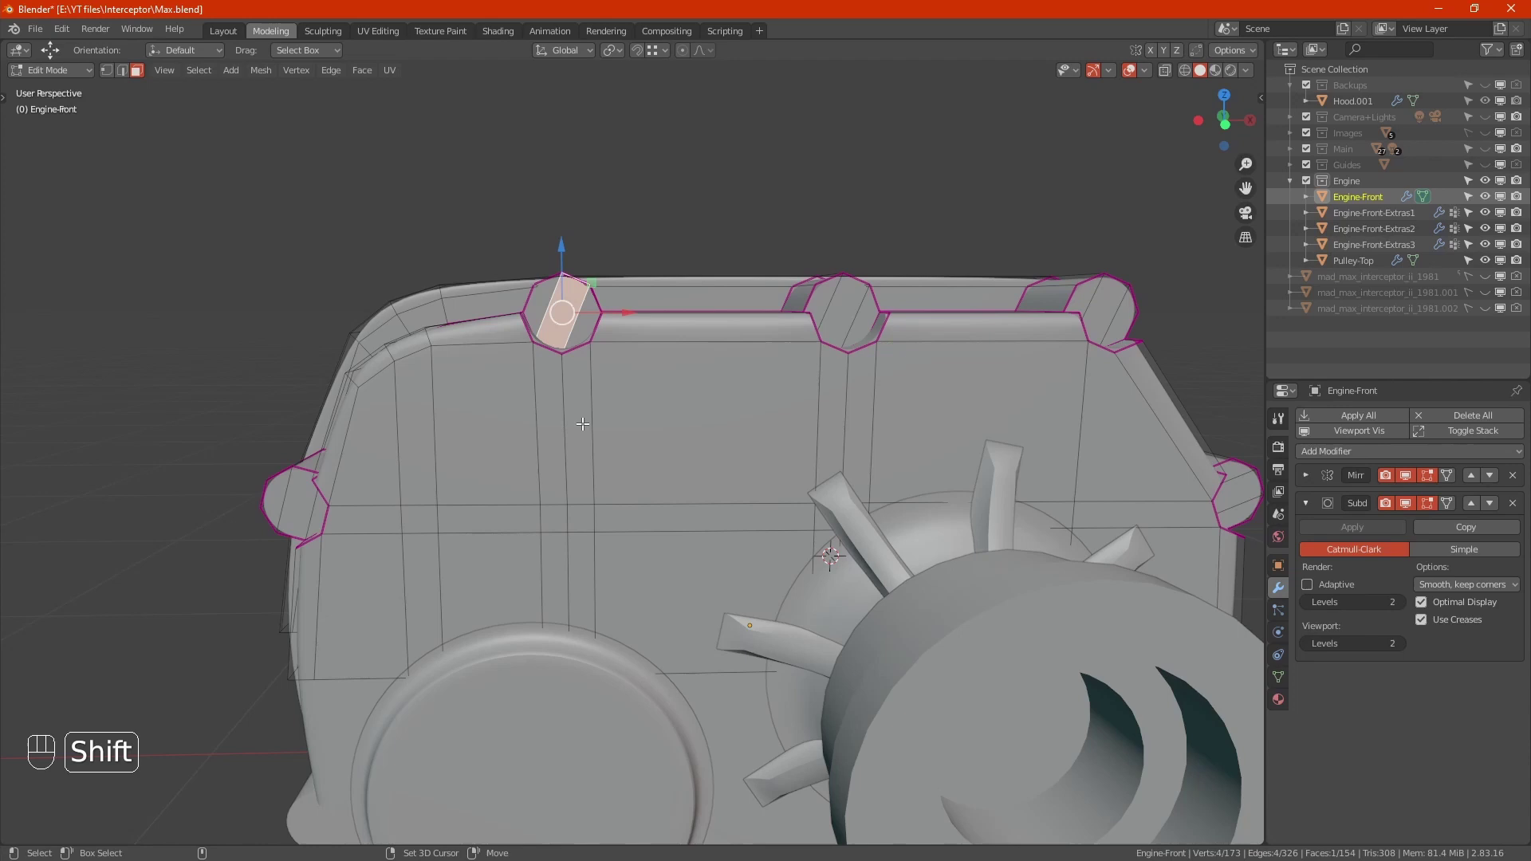
pyautogui.press('shift+s')
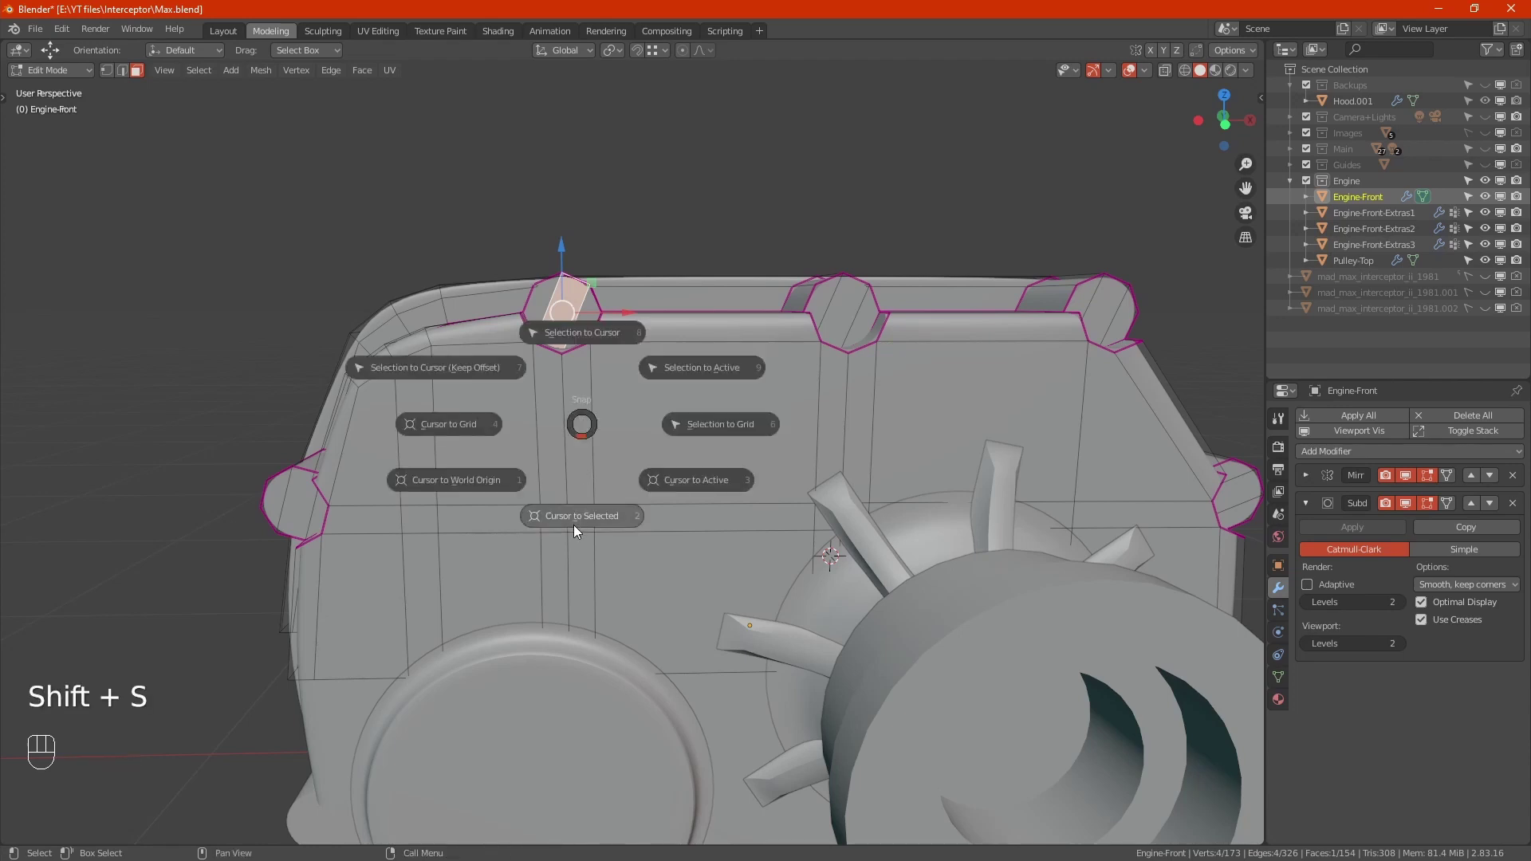
pyautogui.press('Tab')
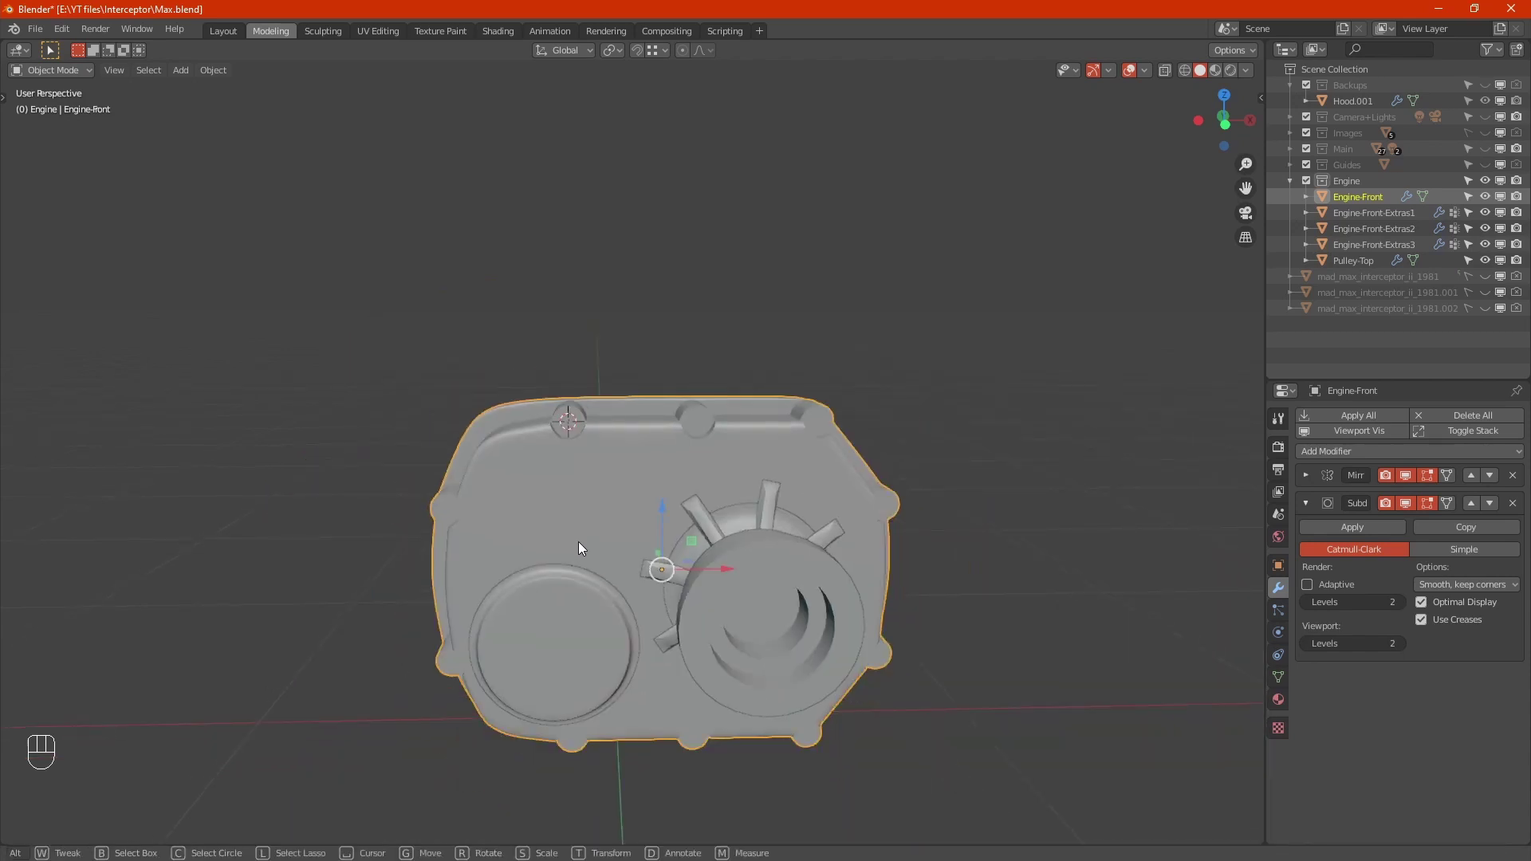
# Add a new hex-head Bolt mesh object at the 3D cursor.
pyautogui.press('shift+a')
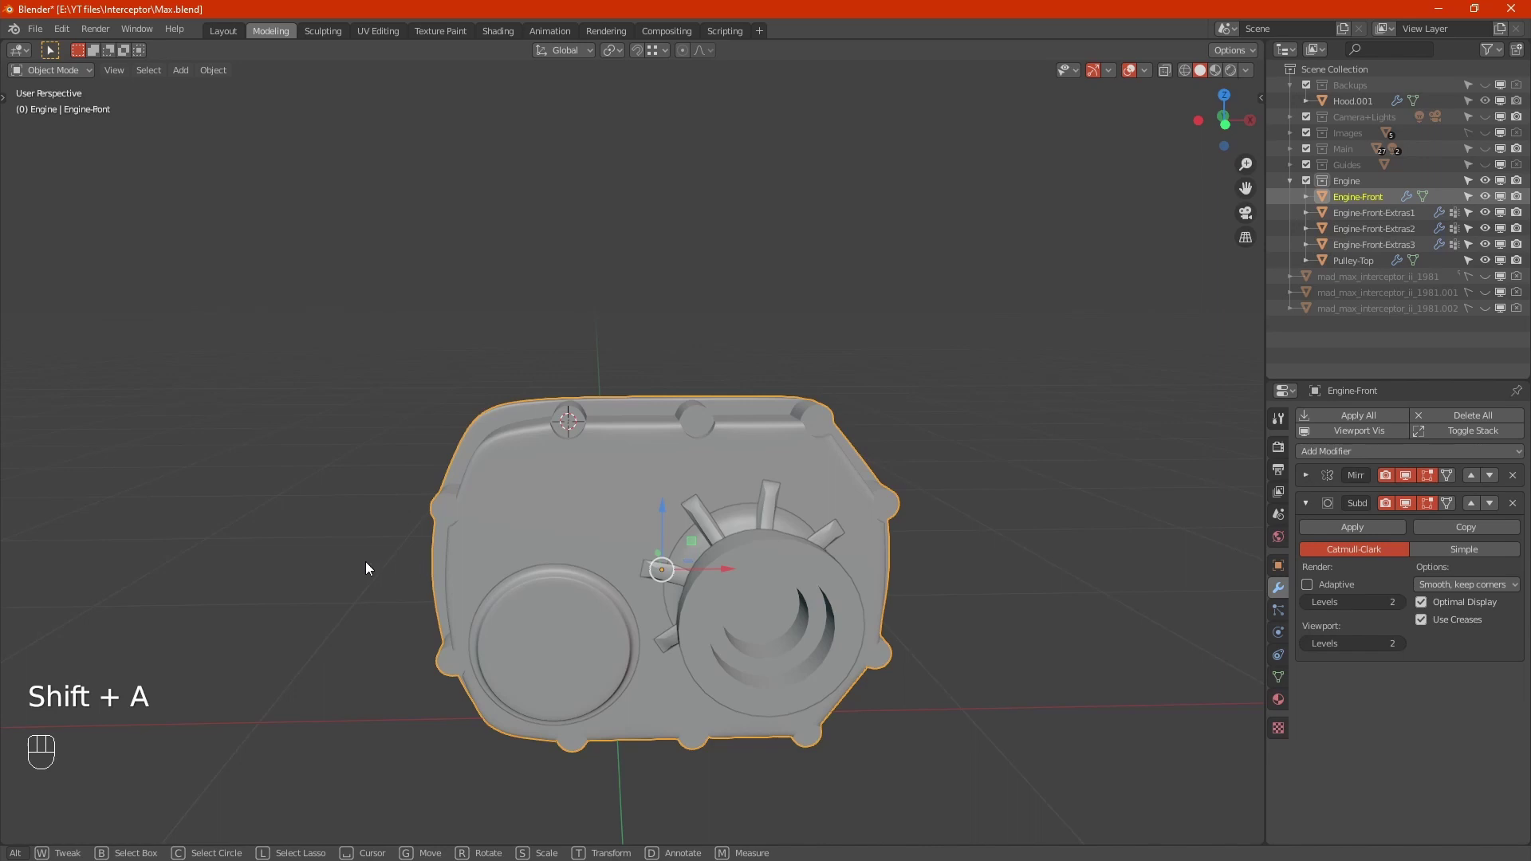
pyautogui.press('shift+a')
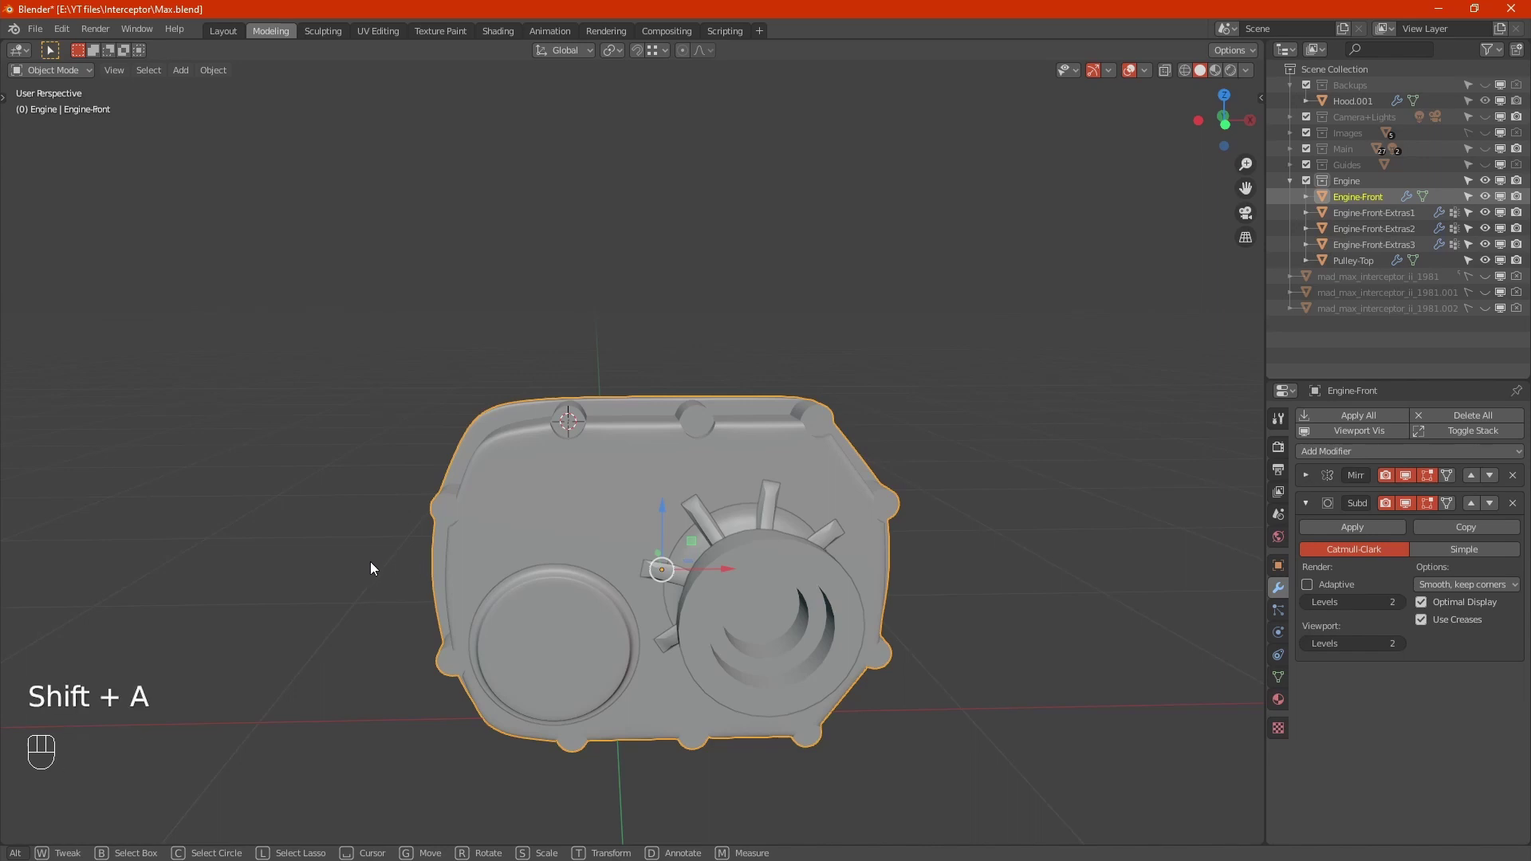
pyautogui.moveTo(405, 579); pyautogui.dragTo(421, 555)
pyautogui.press('shift+a')
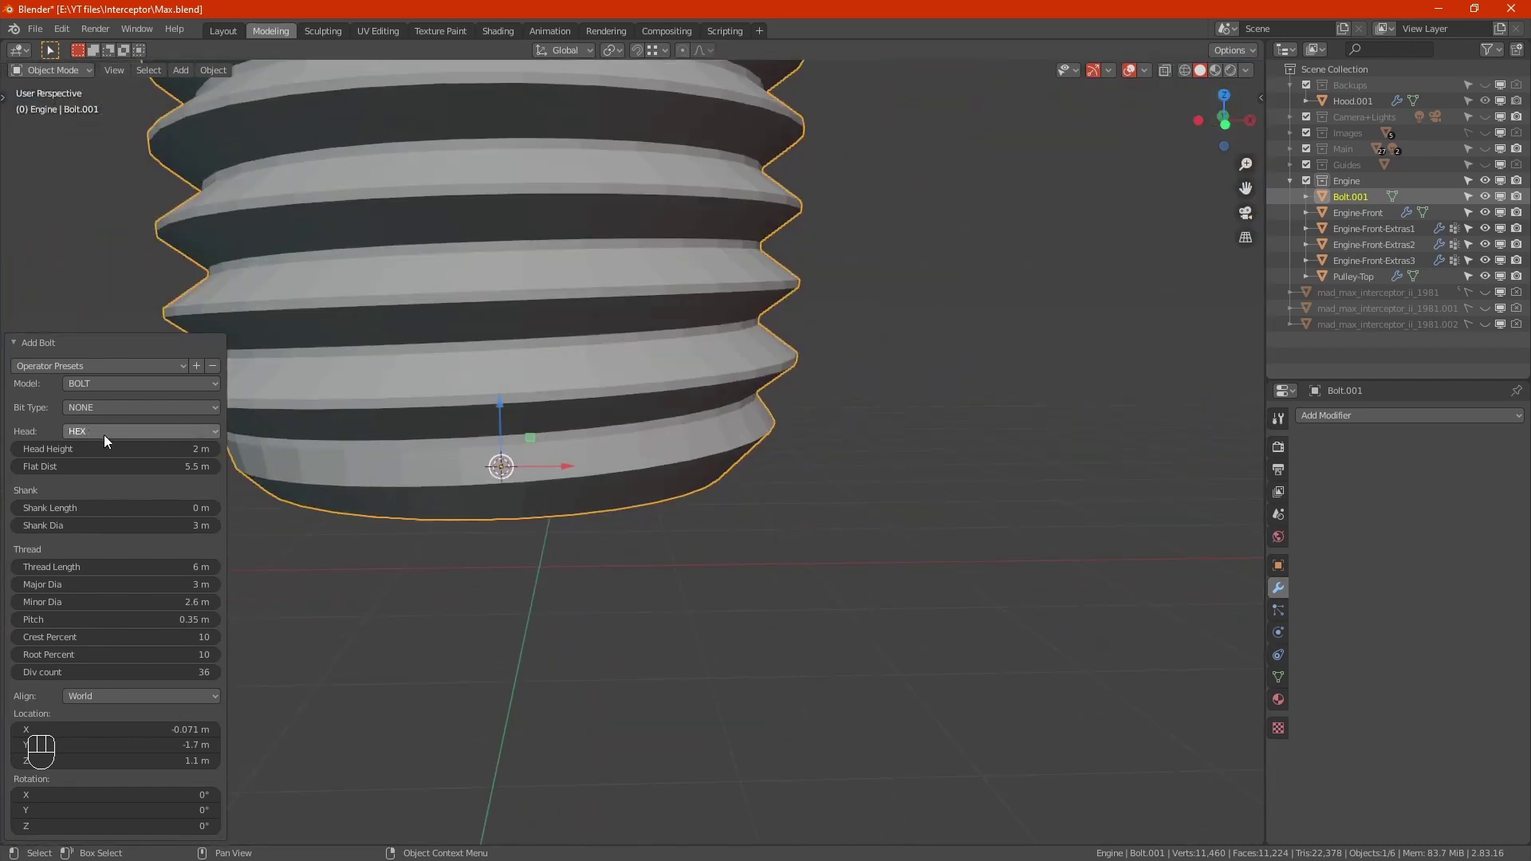
pyautogui.click(676, 497)
pyautogui.moveTo(674, 294); pyautogui.dragTo(706, 292)
pyautogui.moveTo(824, 337); pyautogui.dragTo(847, 317)
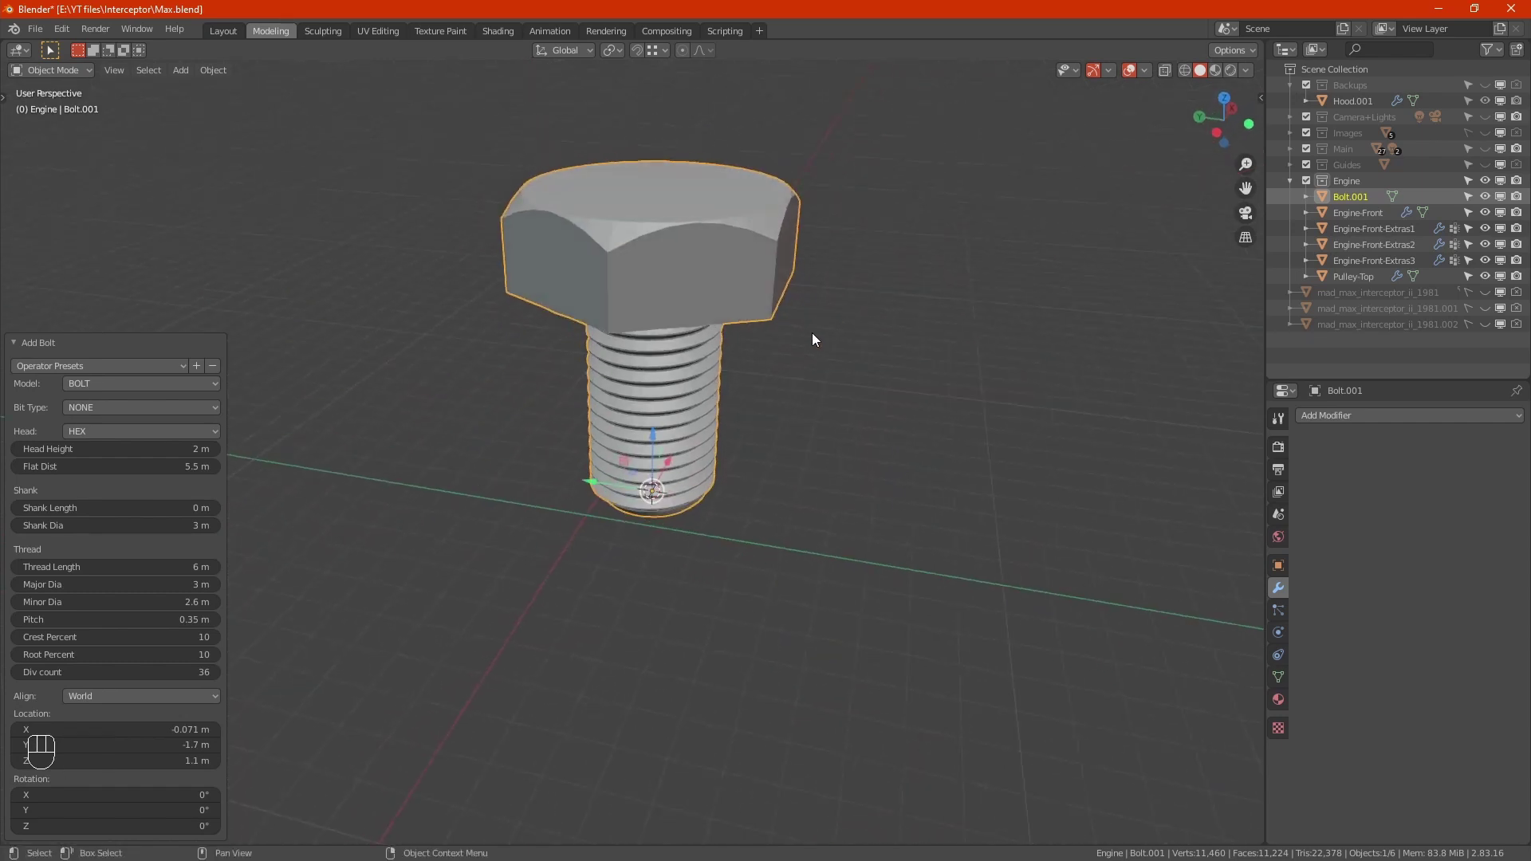
pyautogui.moveTo(63, 36); pyautogui.dragTo(116, 256)
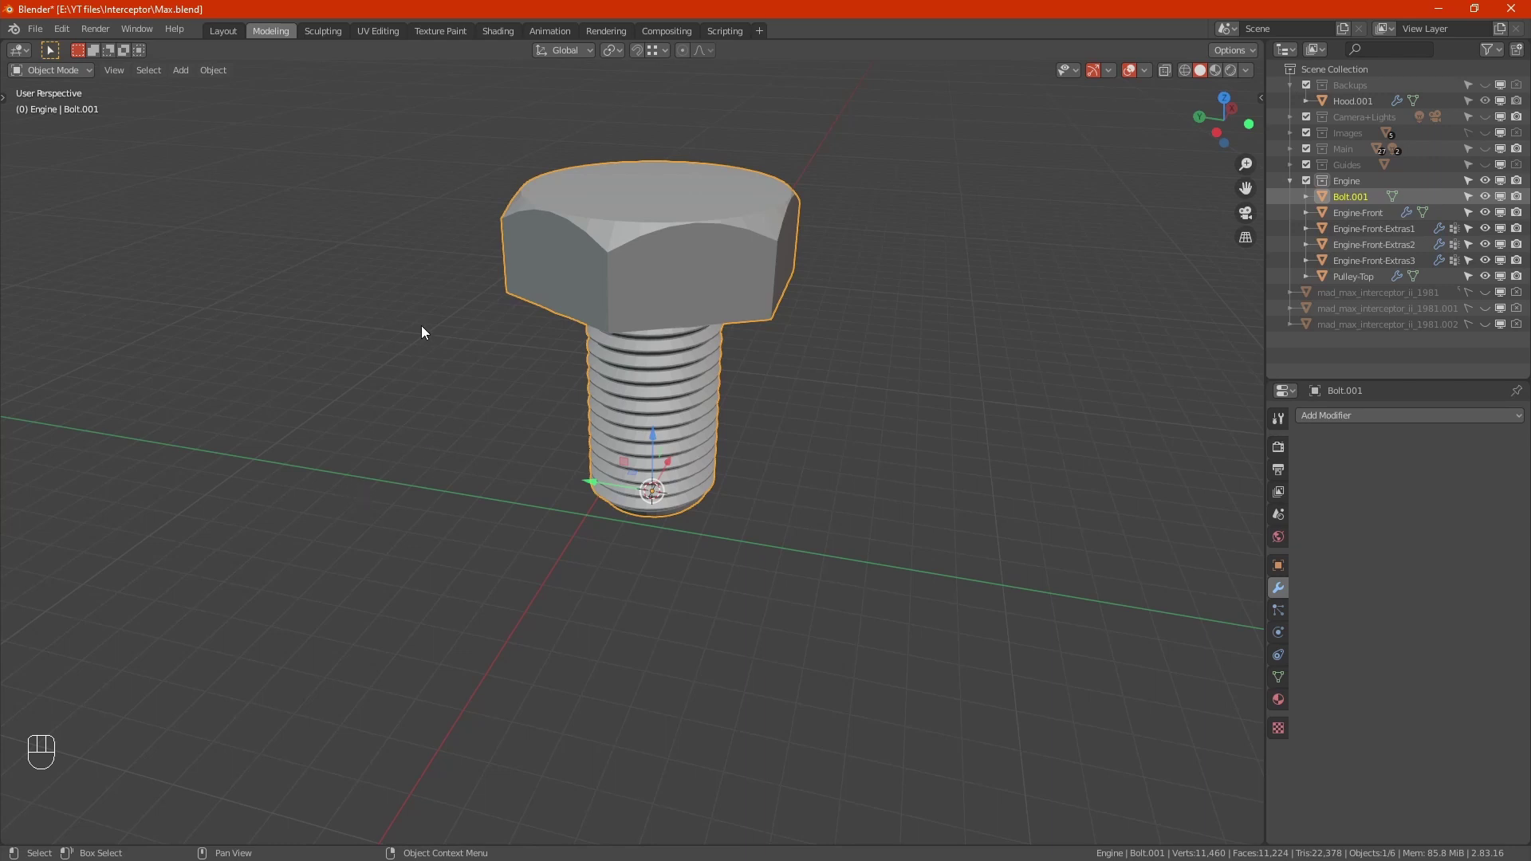
pyautogui.moveTo(514, 437); pyautogui.dragTo(510, 417)
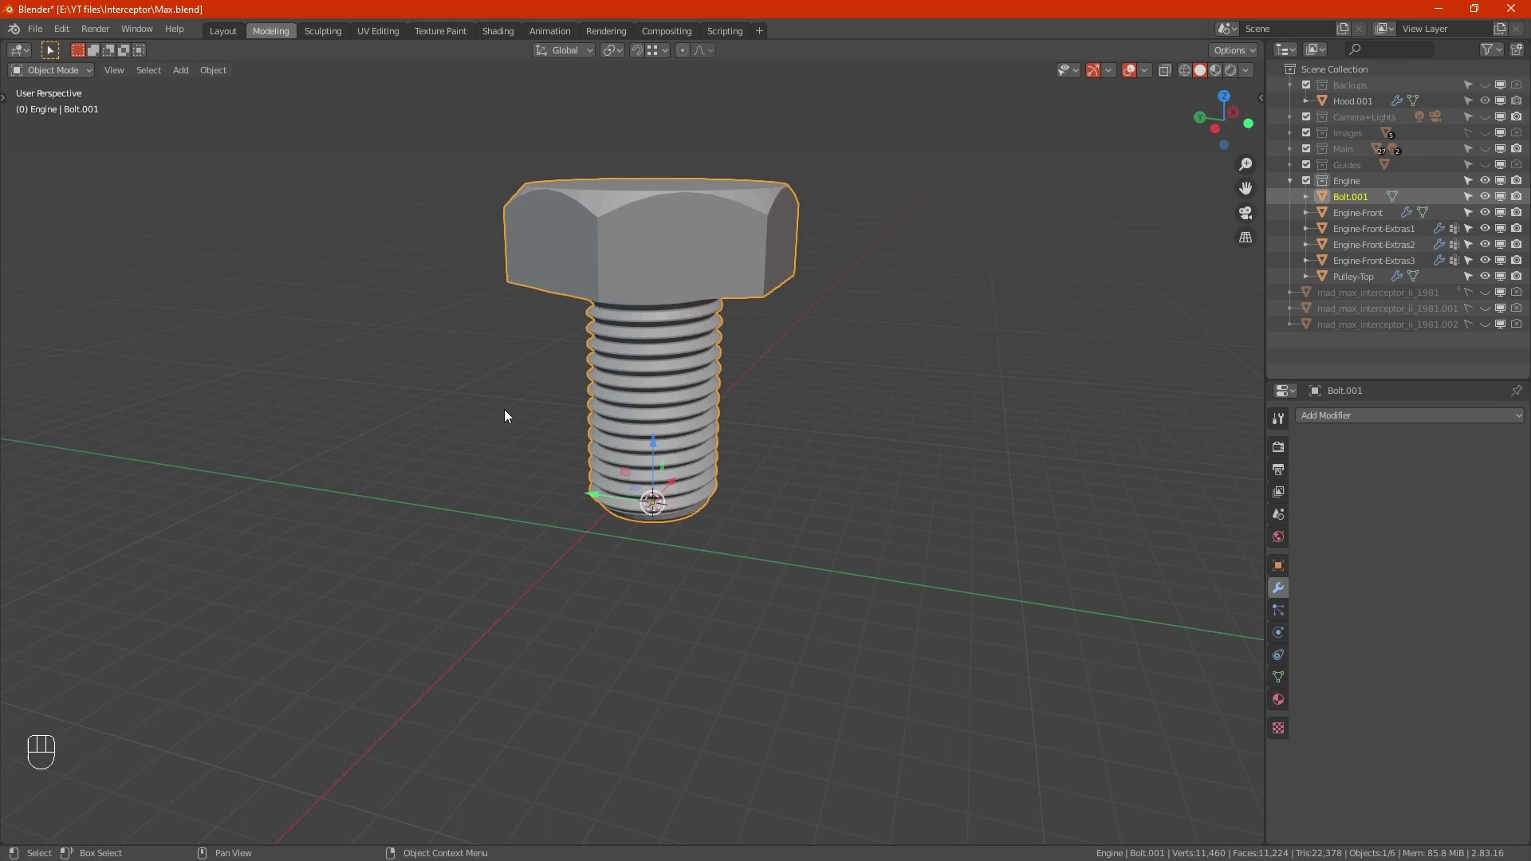
pyautogui.press('shift+a')
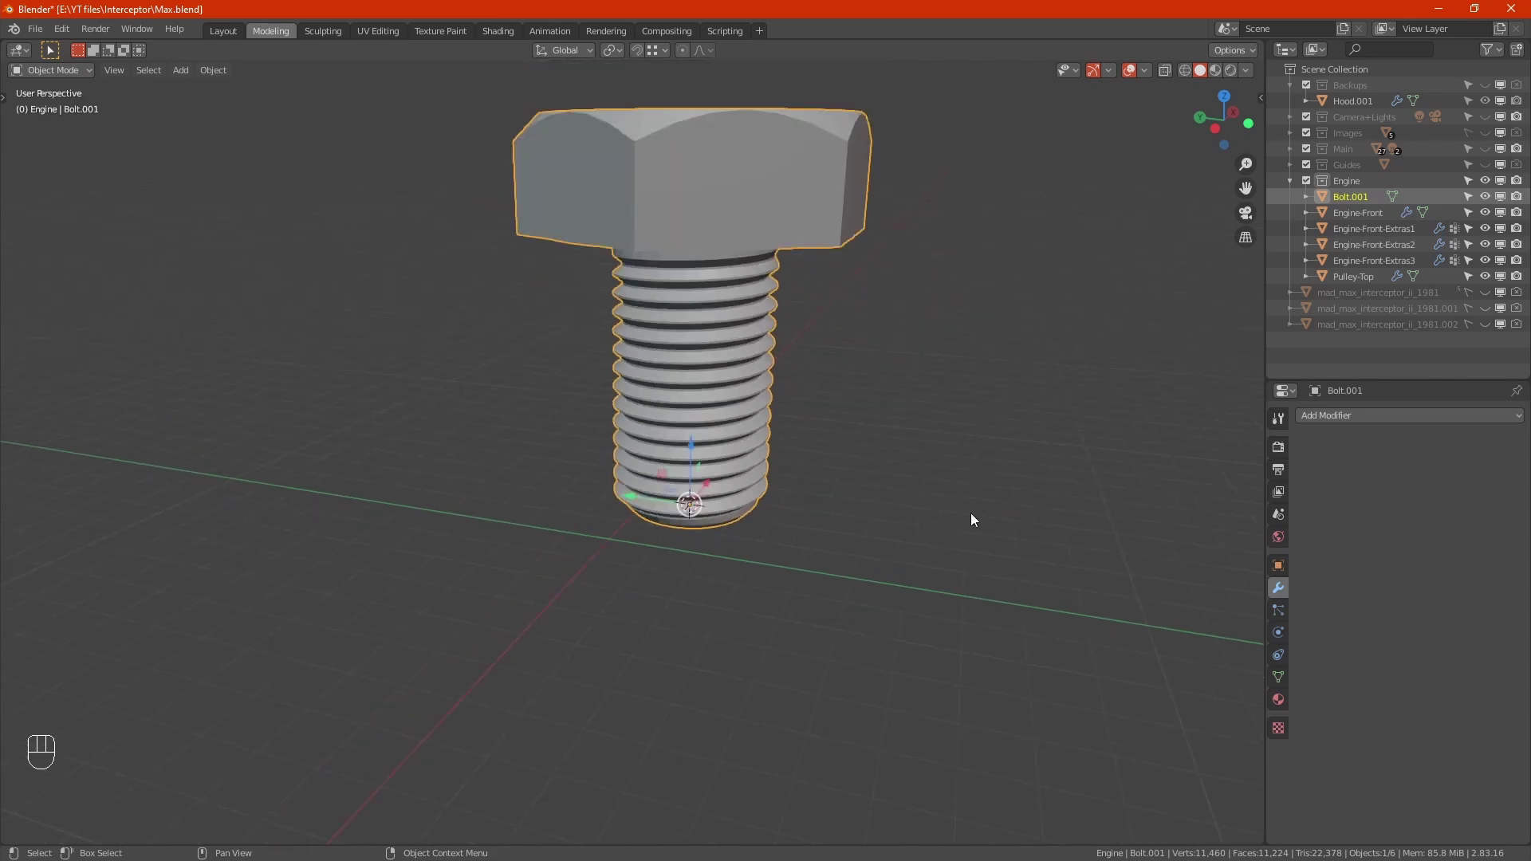
pyautogui.press('s')
# Shrink the bolt to about 0.122 so it matches the cover's boss size.
pyautogui.click(711, 538)
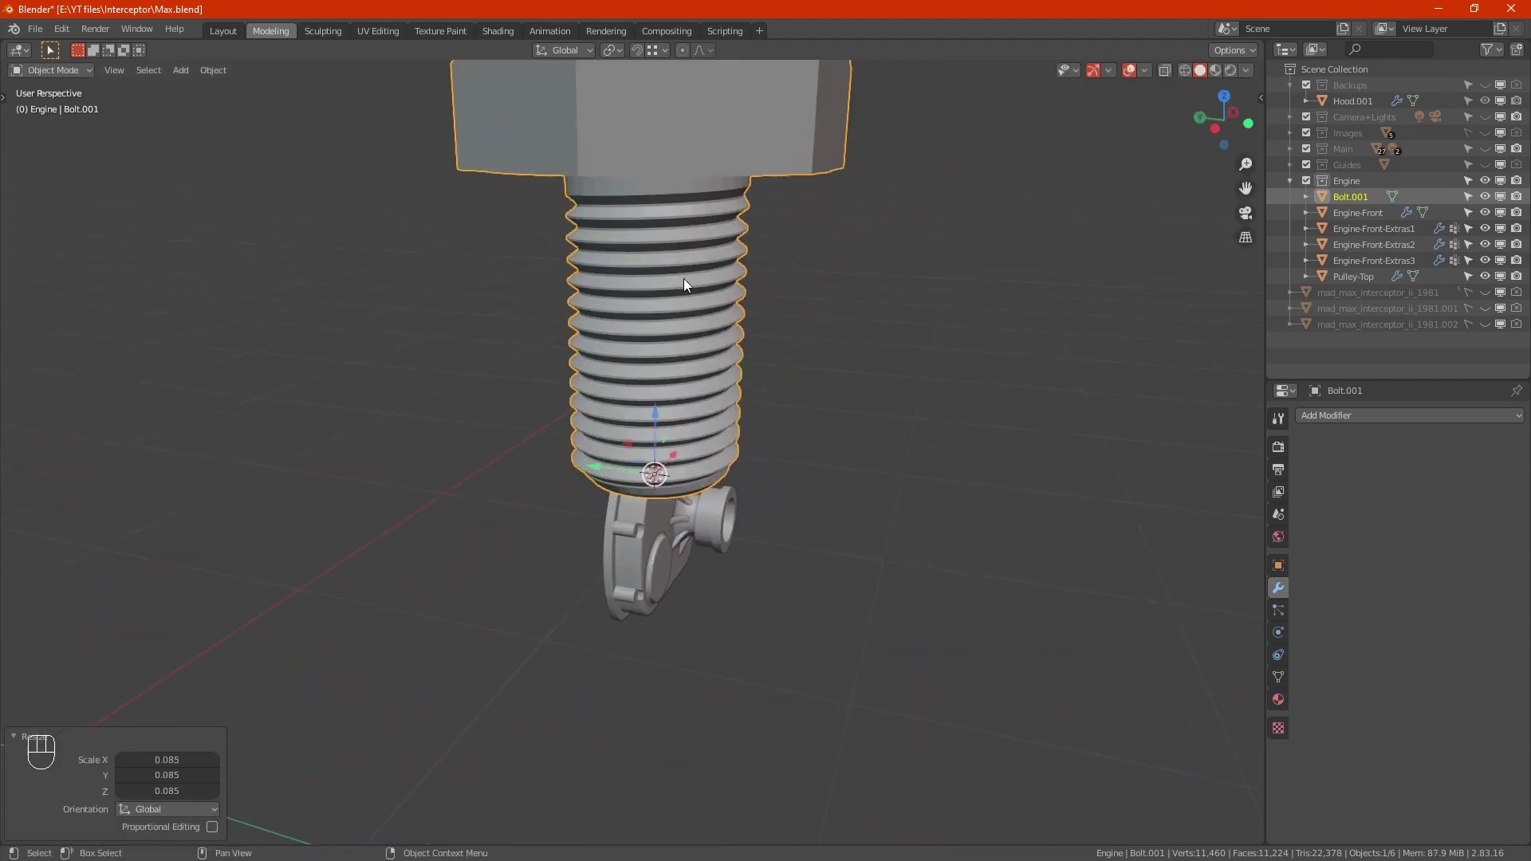
pyautogui.moveTo(674, 572); pyautogui.dragTo(748, 542)
pyautogui.moveTo(875, 532); pyautogui.dragTo(1038, 655)
pyautogui.press('s')
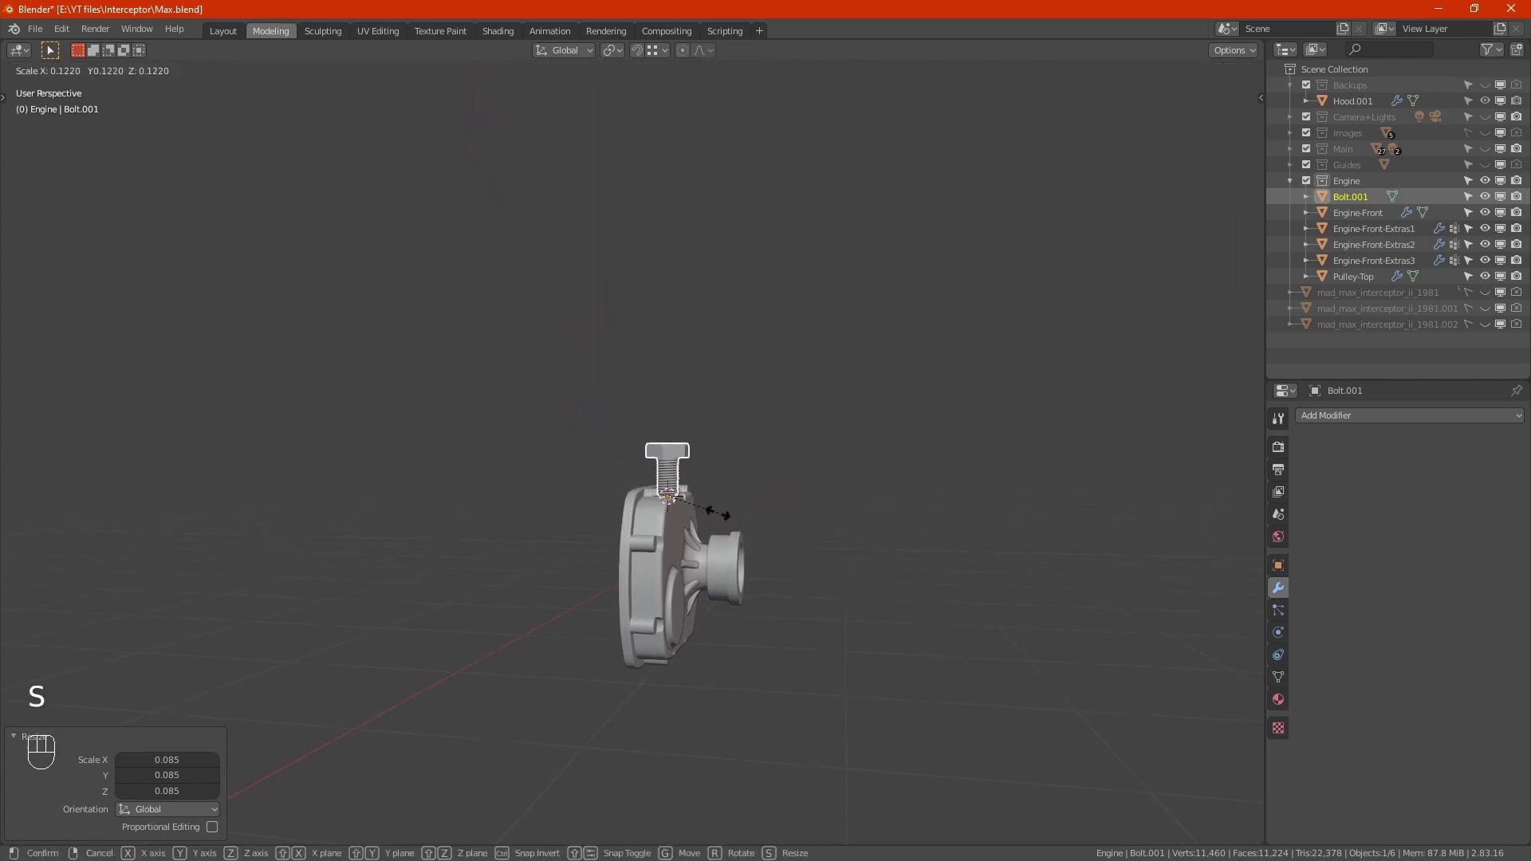
pyautogui.click(723, 522)
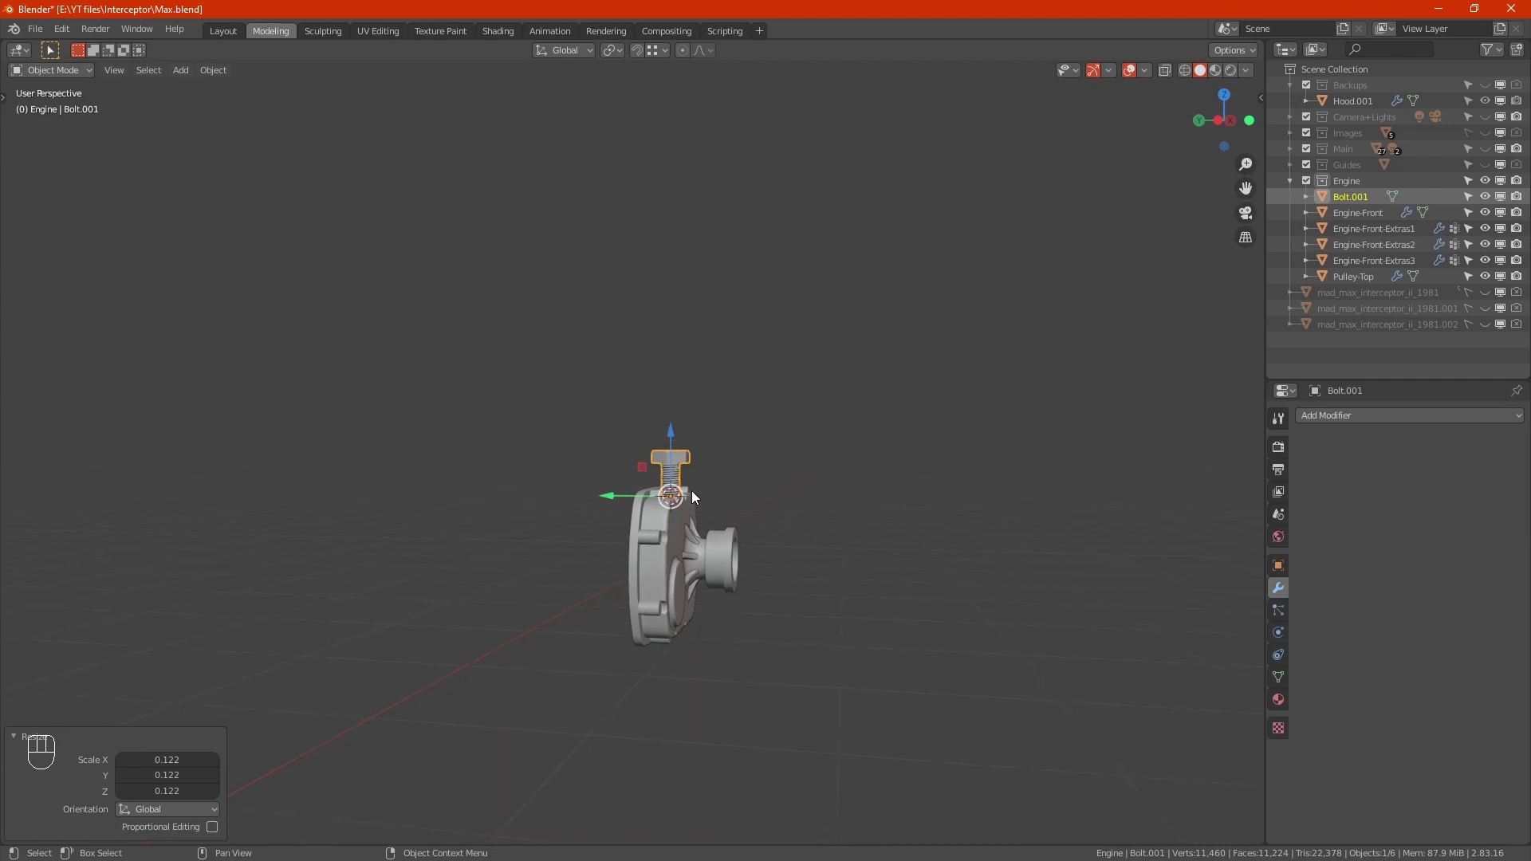
pyautogui.moveTo(737, 570); pyautogui.dragTo(765, 579)
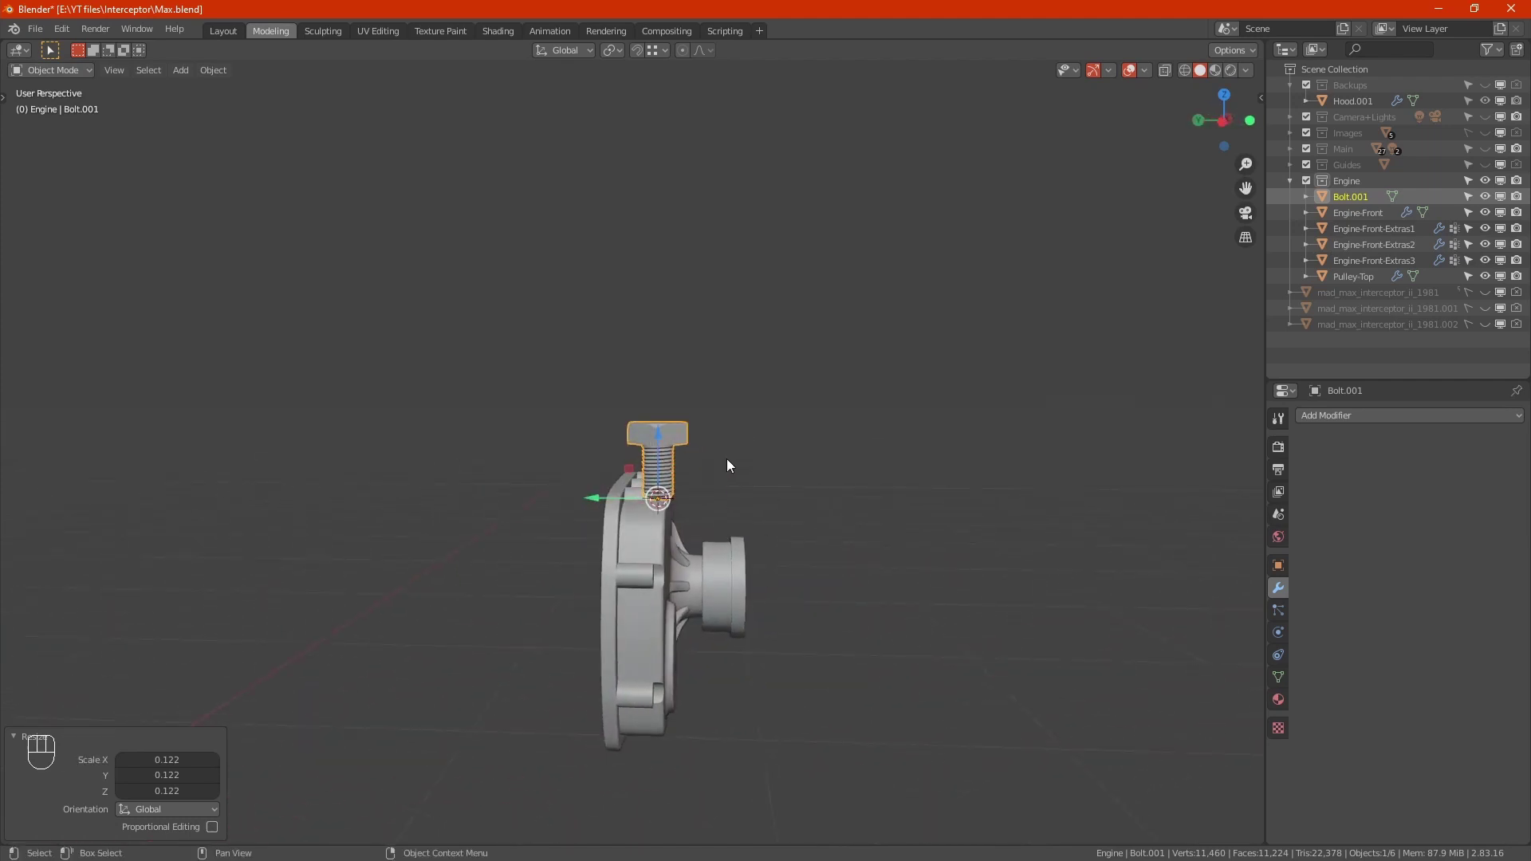
pyautogui.moveTo(664, 603); pyautogui.dragTo(649, 619)
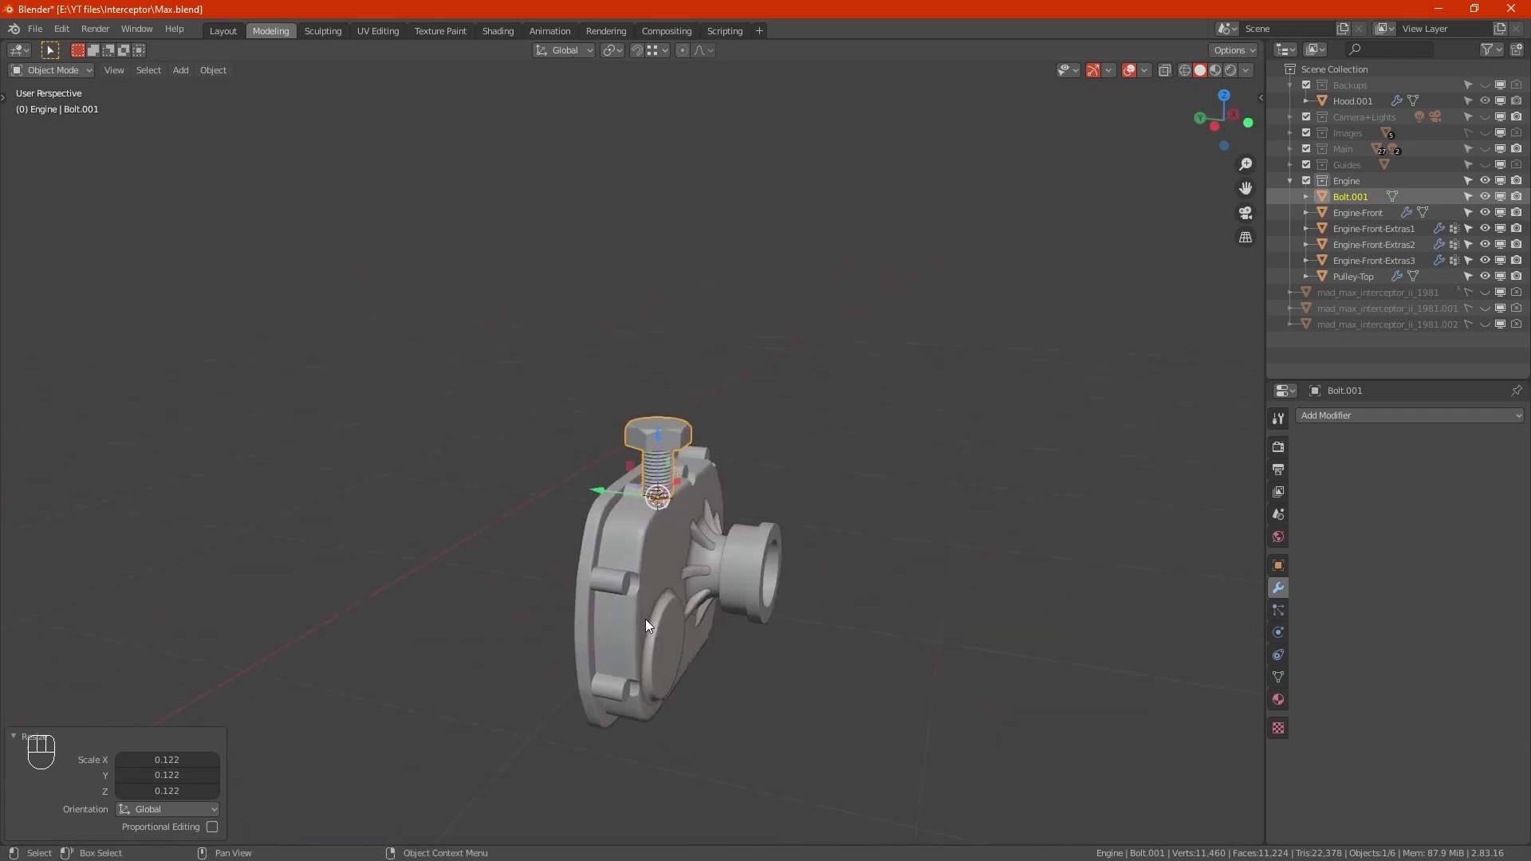
pyautogui.moveTo(686, 594); pyautogui.dragTo(665, 557)
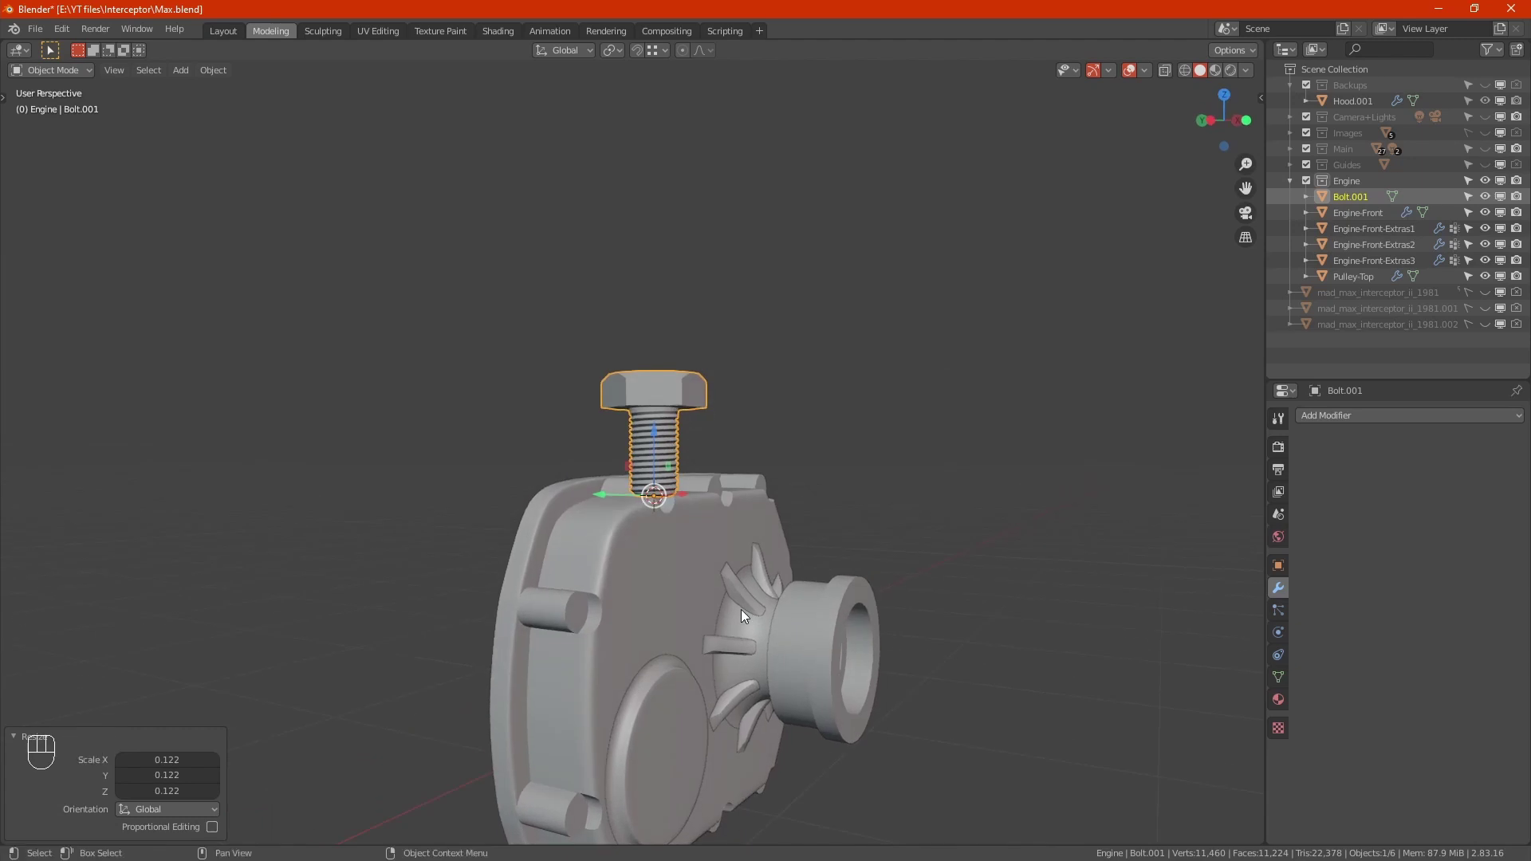
# Rotate the bolt 90 degrees about X to turn it on its side.
pyautogui.press('r')
pyautogui.press('x')
pyautogui.press('KP_9')
pyautogui.press('KP_0')
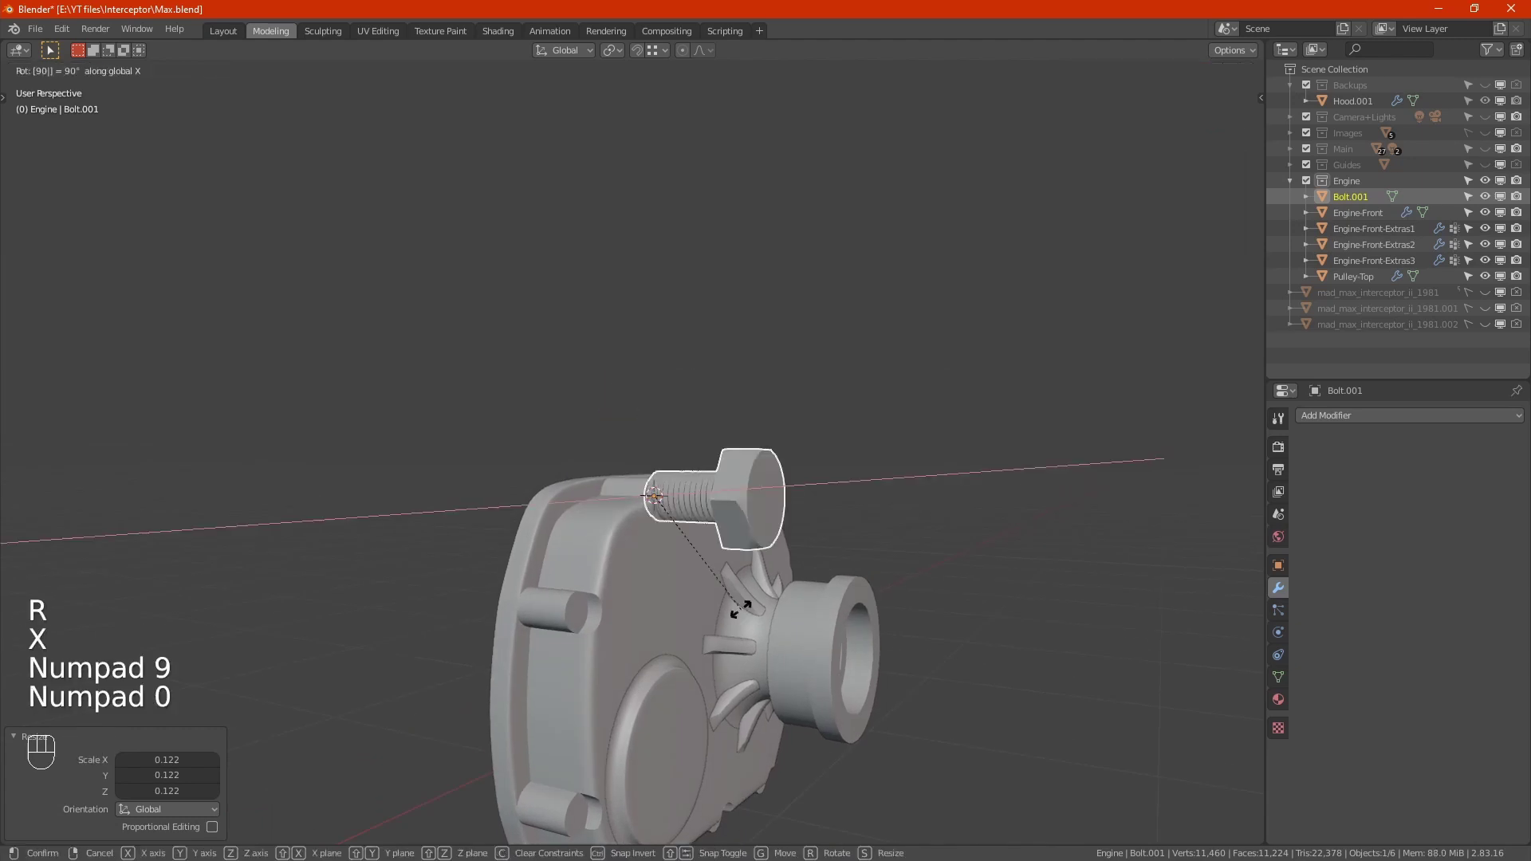
pyautogui.press('KP_Enter')
# Move the bolt into the top bolt boss hole and check its seating.
pyautogui.moveTo(714, 530); pyautogui.dragTo(736, 573)
pyautogui.click(736, 573)
pyautogui.press('KP_Decimal')
pyautogui.moveTo(693, 539); pyautogui.dragTo(734, 433)
pyautogui.moveTo(730, 482); pyautogui.dragTo(802, 334)
pyautogui.press('KP_Decimal')
pyautogui.press('s')
pyautogui.click(576, 463)
pyautogui.moveTo(474, 392); pyautogui.dragTo(413, 360)
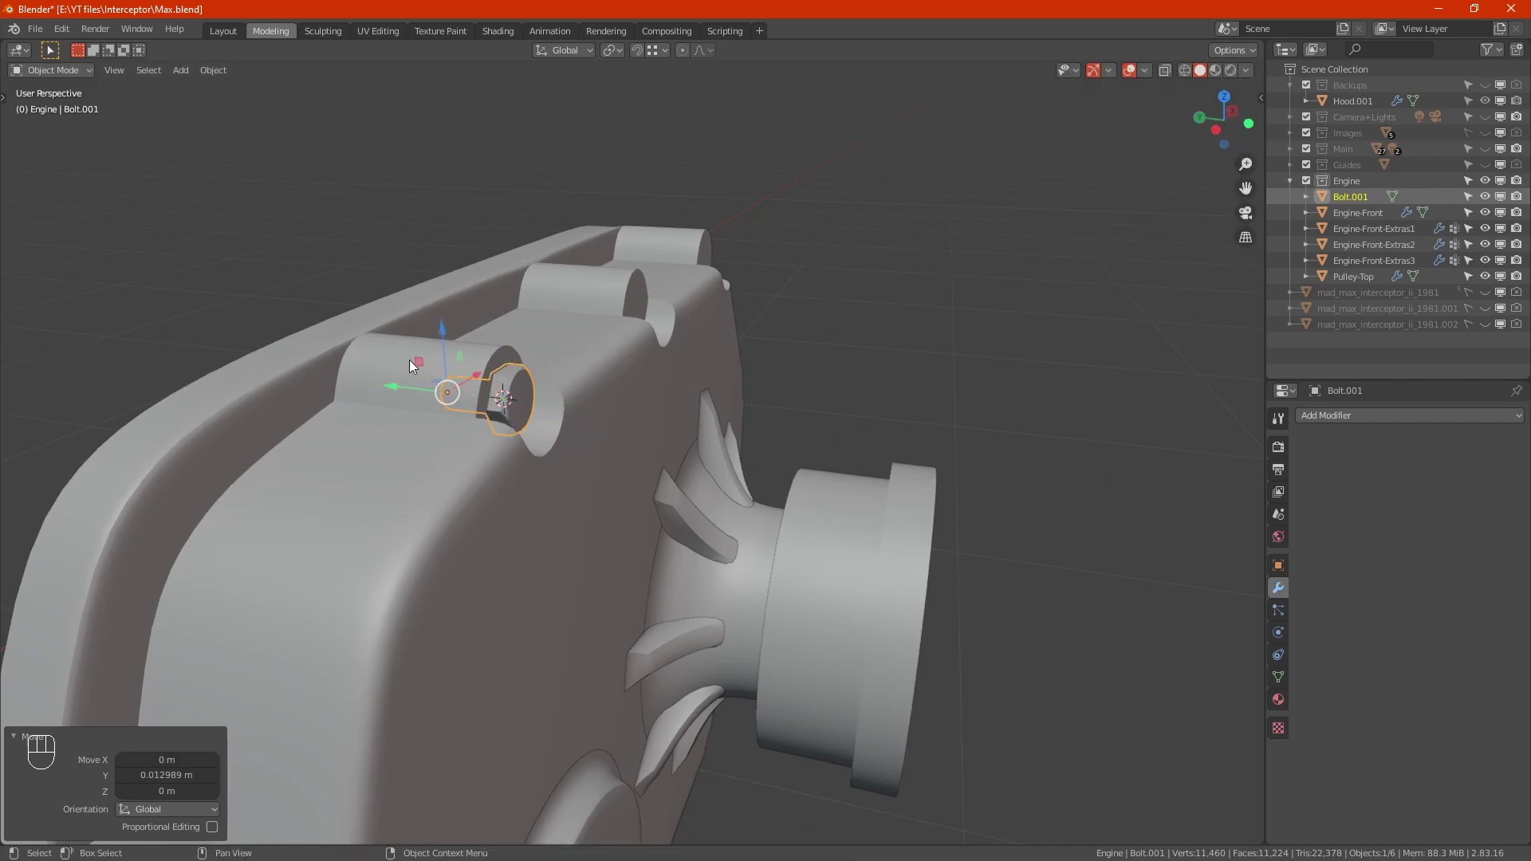
# In orthographic wireframe view, nudge the bolt along Y so its head sits flush on the boss.
pyautogui.press('KP_Decimal')
pyautogui.press('KP_7')
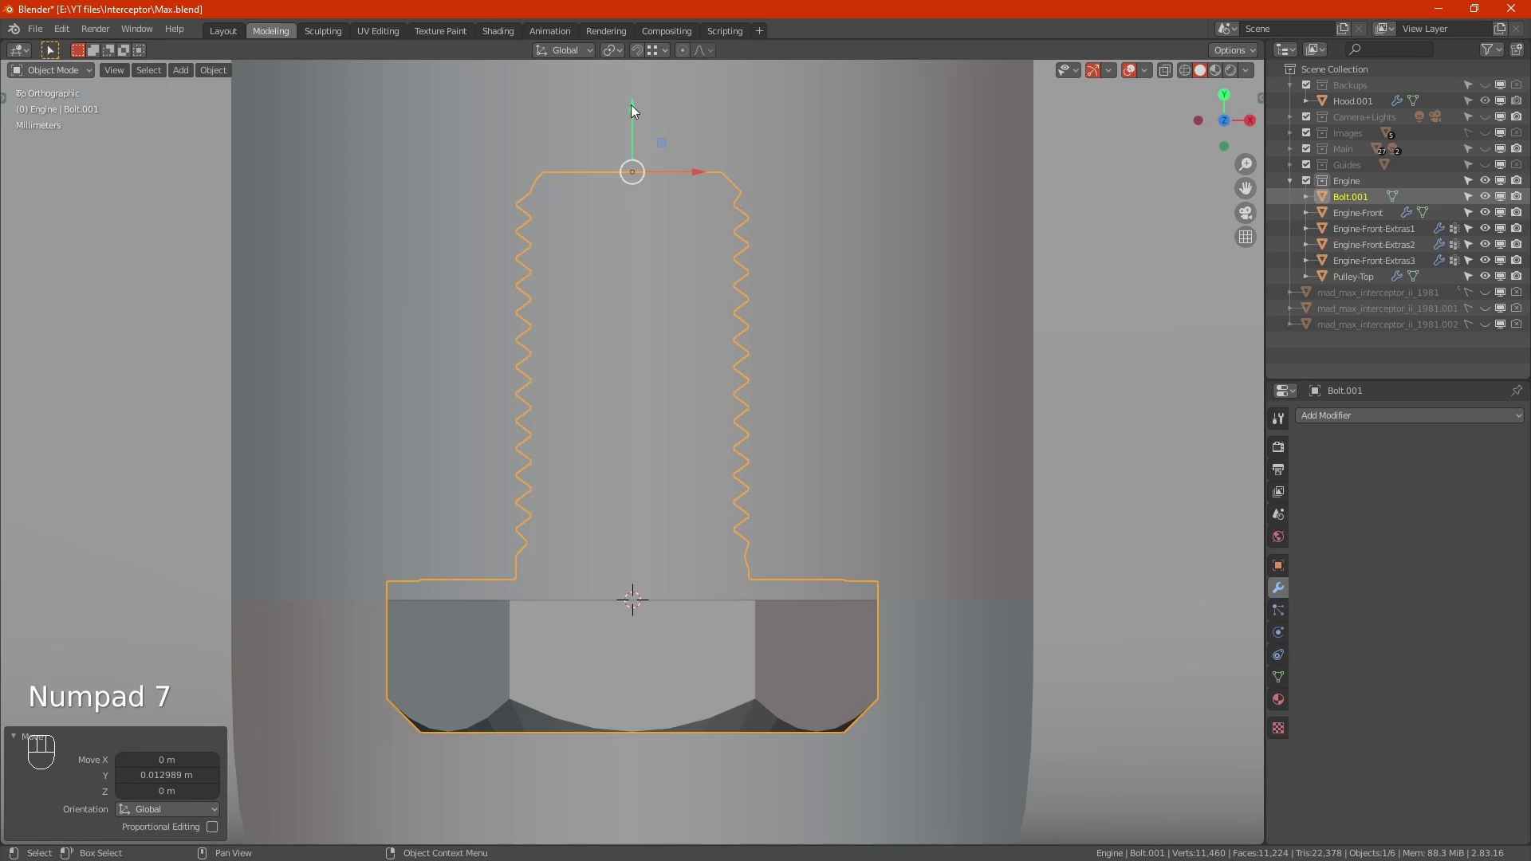
pyautogui.moveTo(635, 108); pyautogui.dragTo(642, 106)
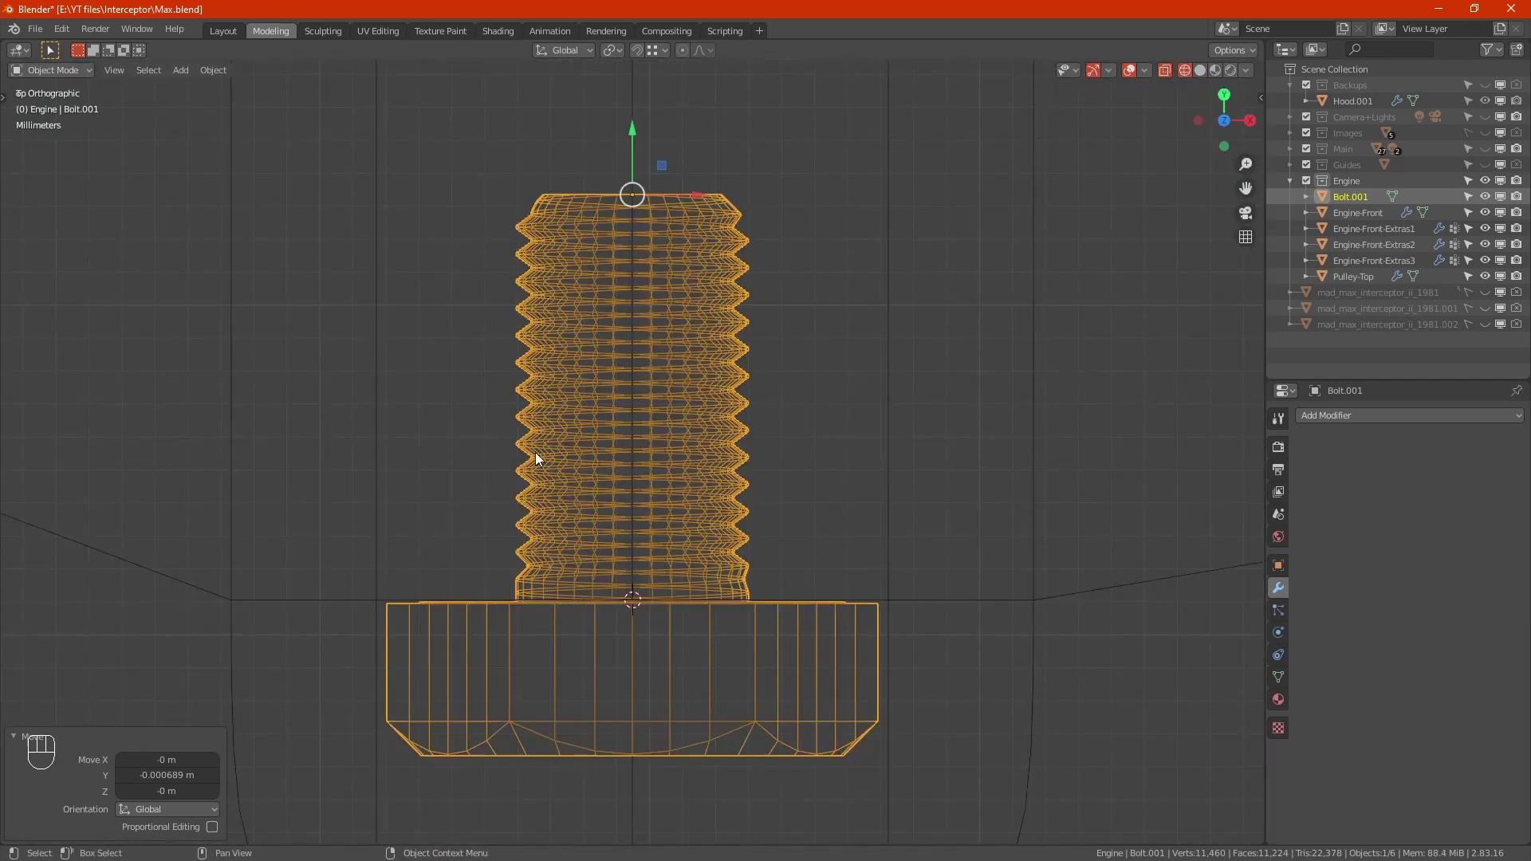
pyautogui.moveTo(600, 636); pyautogui.dragTo(611, 642)
pyautogui.press('g')
pyautogui.press('y')
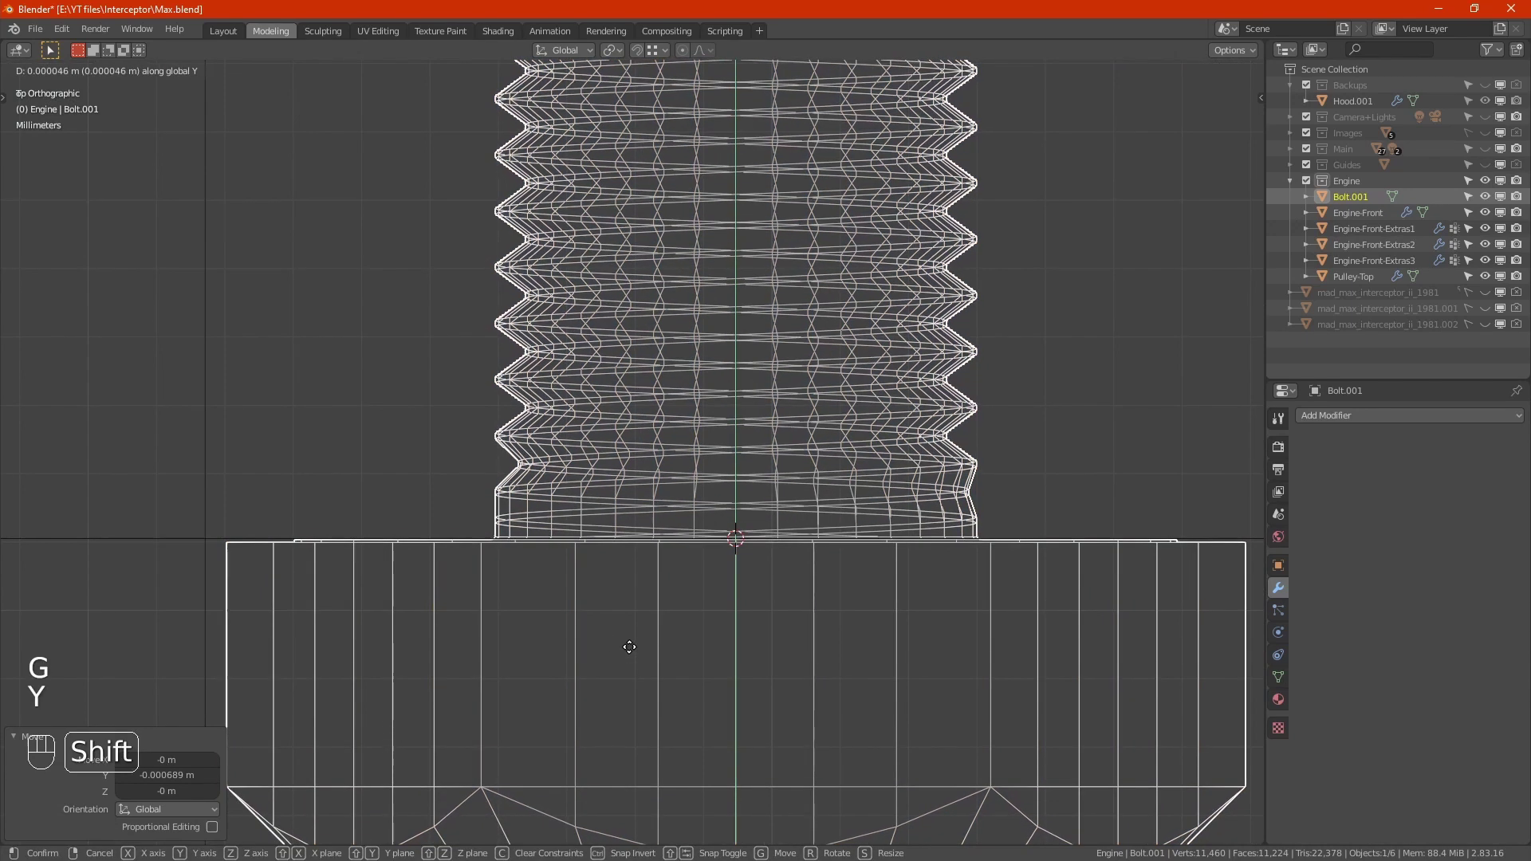
pyautogui.click(633, 652)
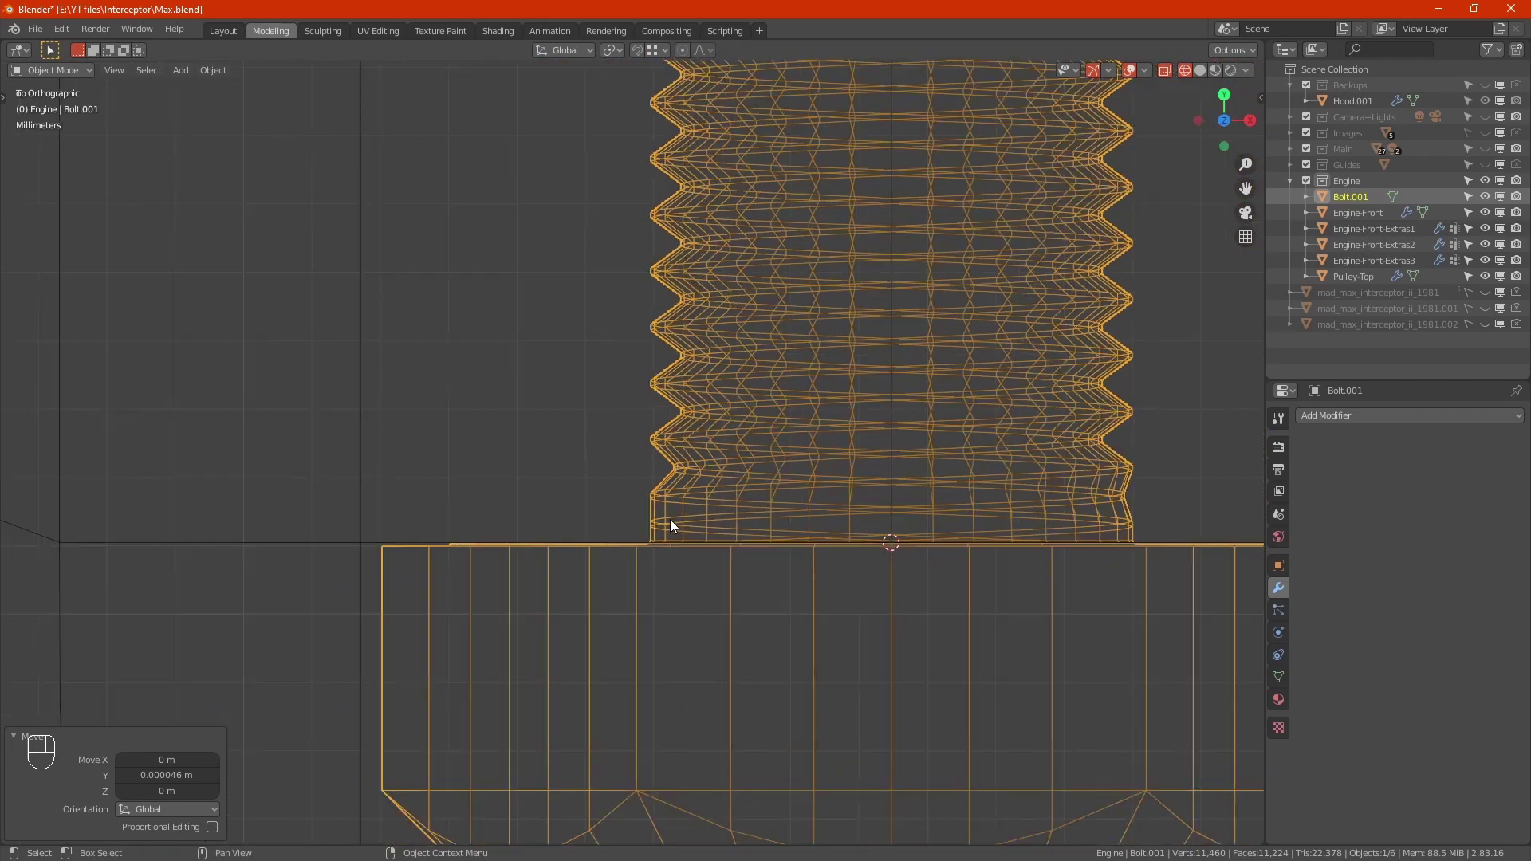
# Enter Edit Mode on the bolt and view it from the side.
pyautogui.moveTo(646, 645); pyautogui.dragTo(817, 533)
pyautogui.press('Tab')
pyautogui.moveTo(766, 560); pyautogui.dragTo(836, 551)
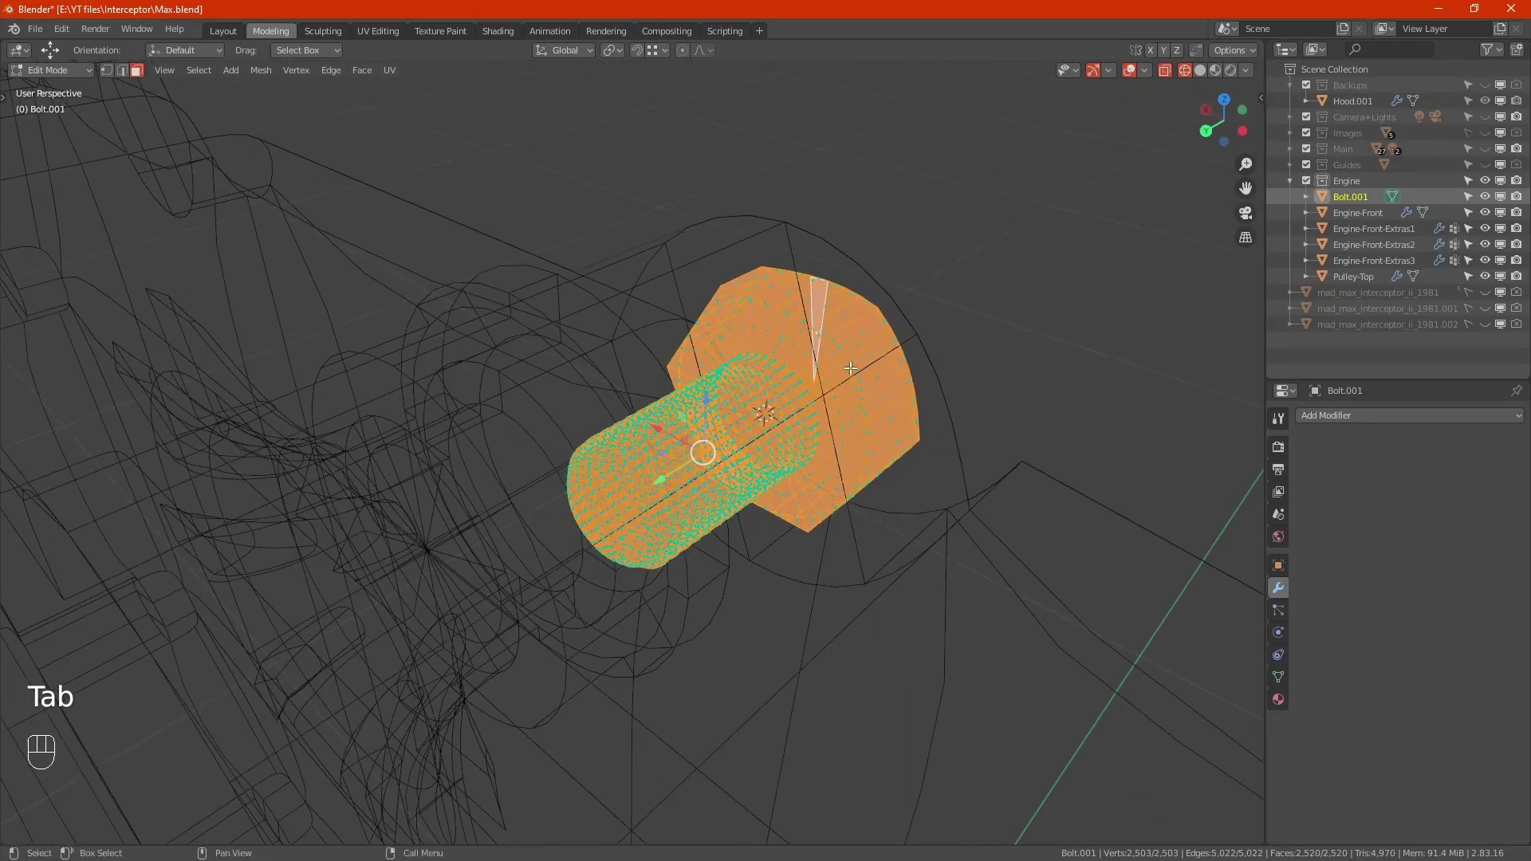
# Isolate Bolt.001 in local view with solid shading and add an edge loop around its head.
pyautogui.press('KP_Divide')
pyautogui.press('alt+z')
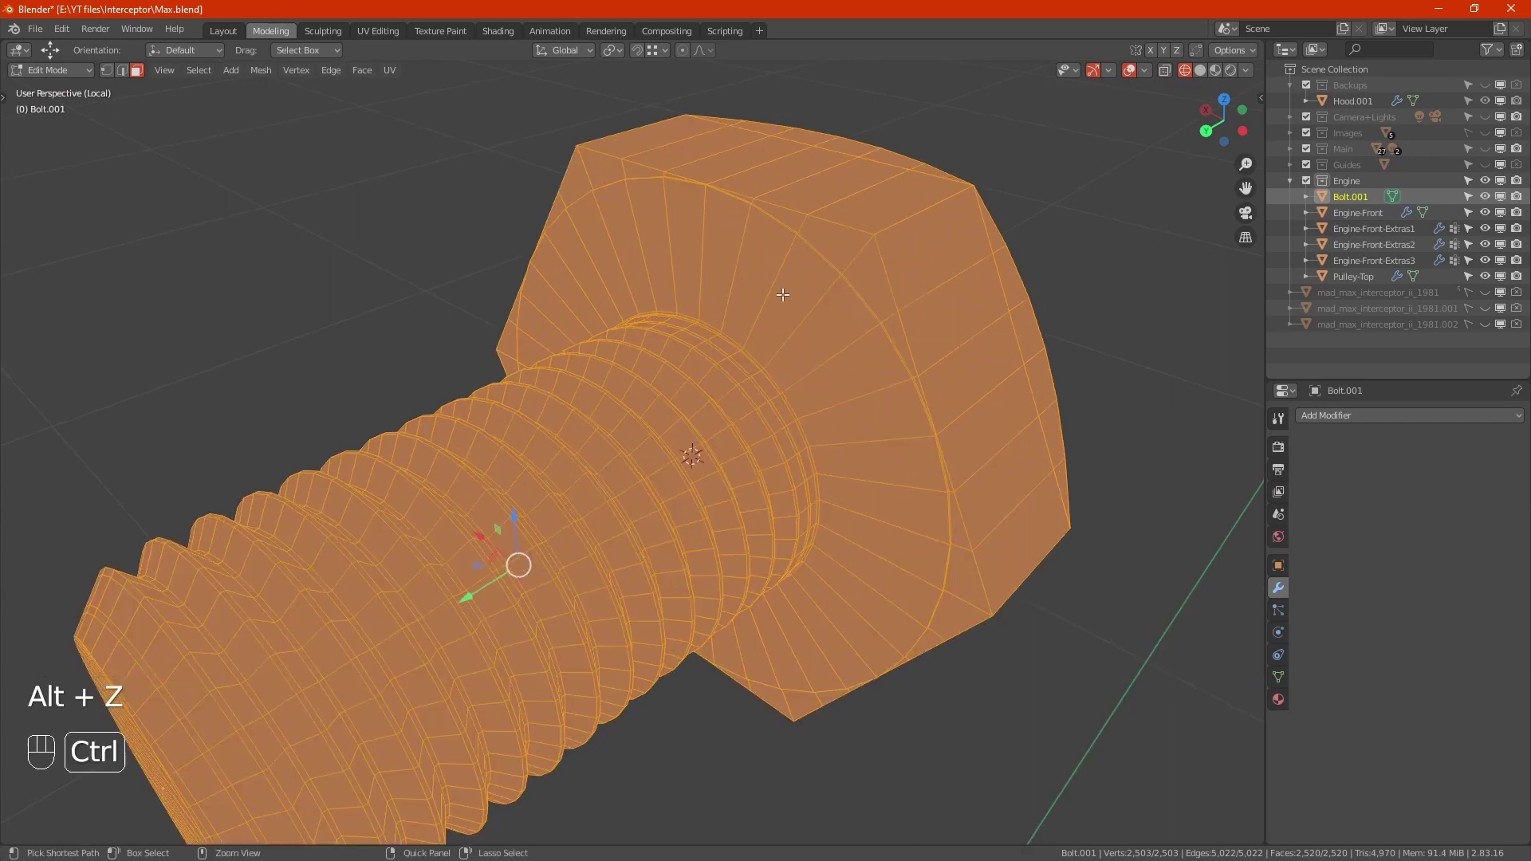
pyautogui.press('ctrl+r')
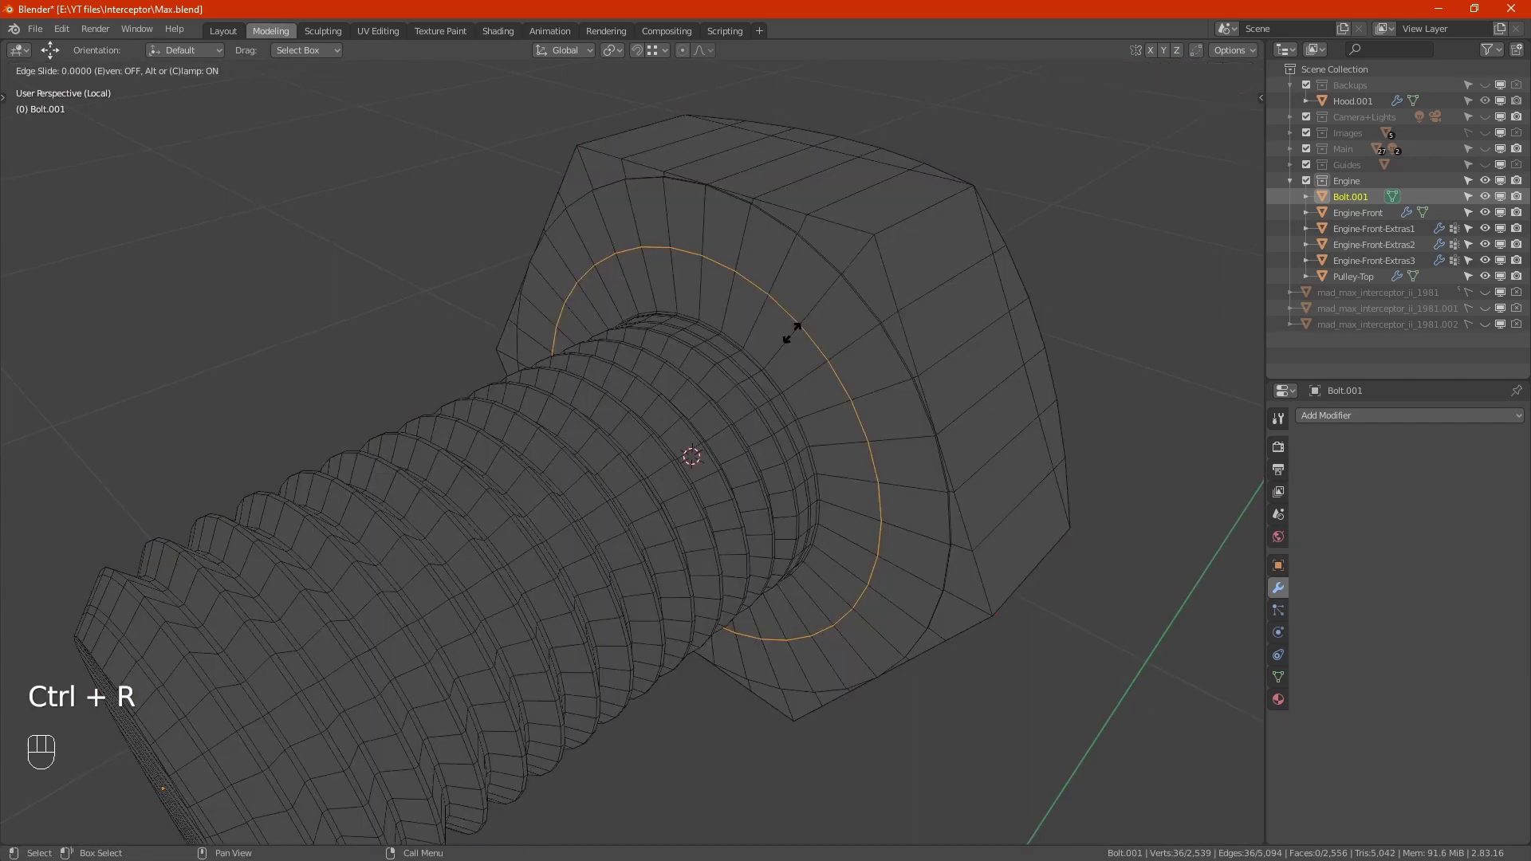
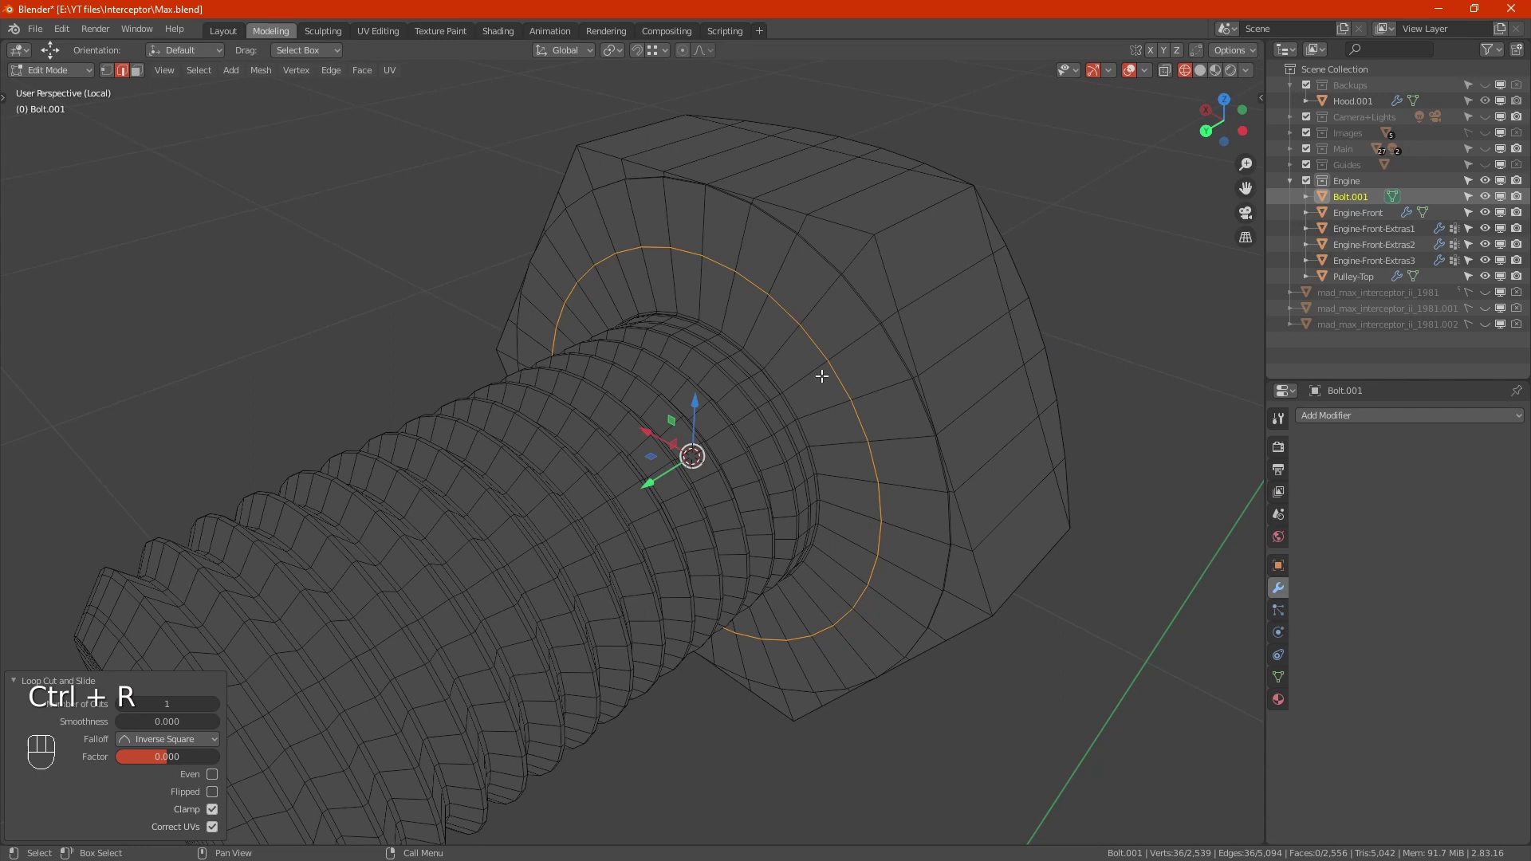
pyautogui.press('1')
pyautogui.press('x')
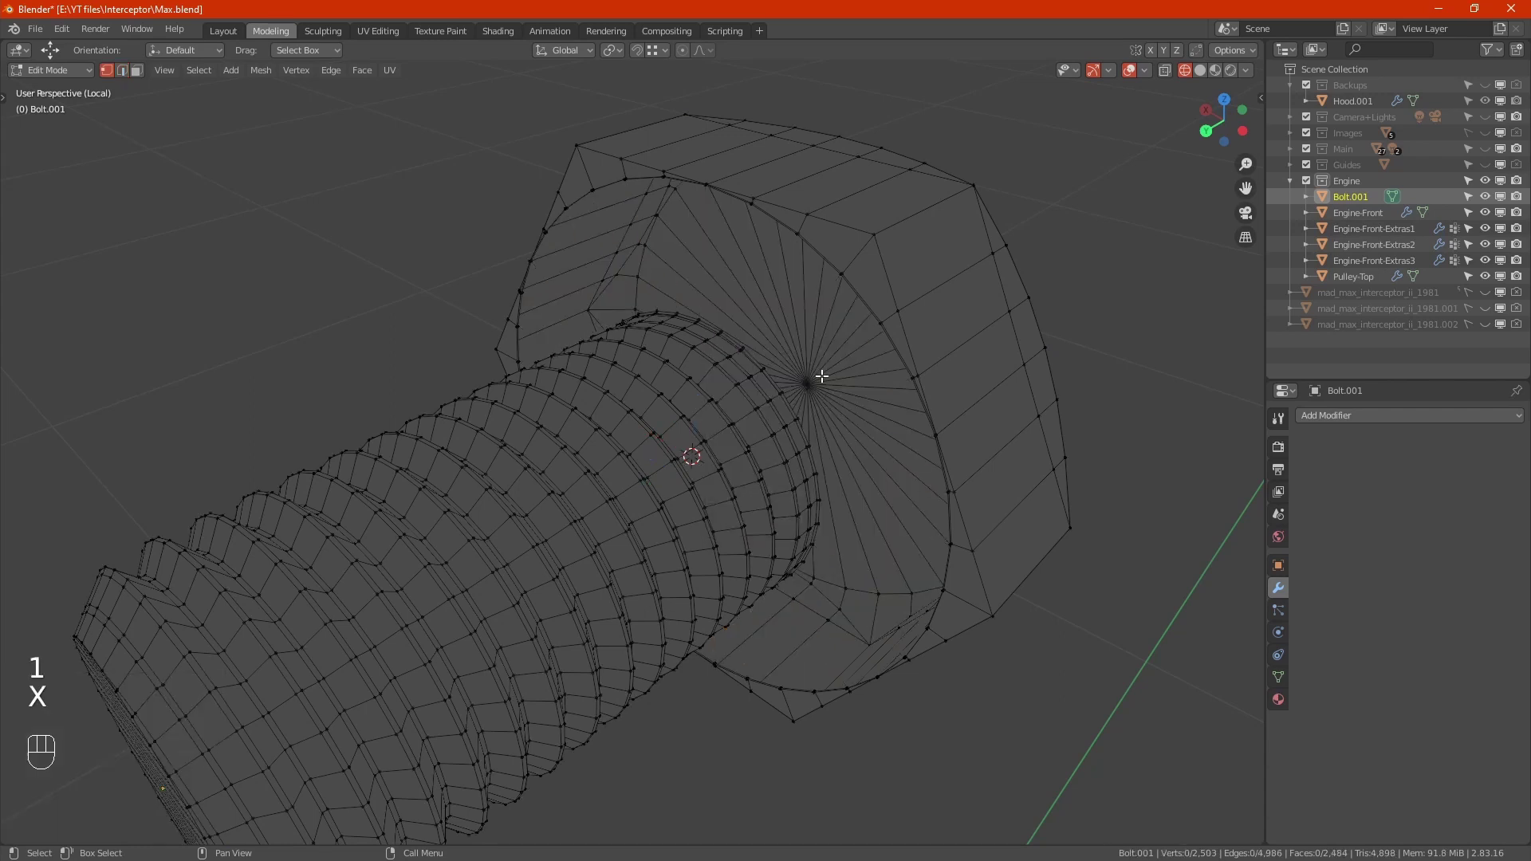
pyautogui.moveTo(841, 389); pyautogui.dragTo(802, 355)
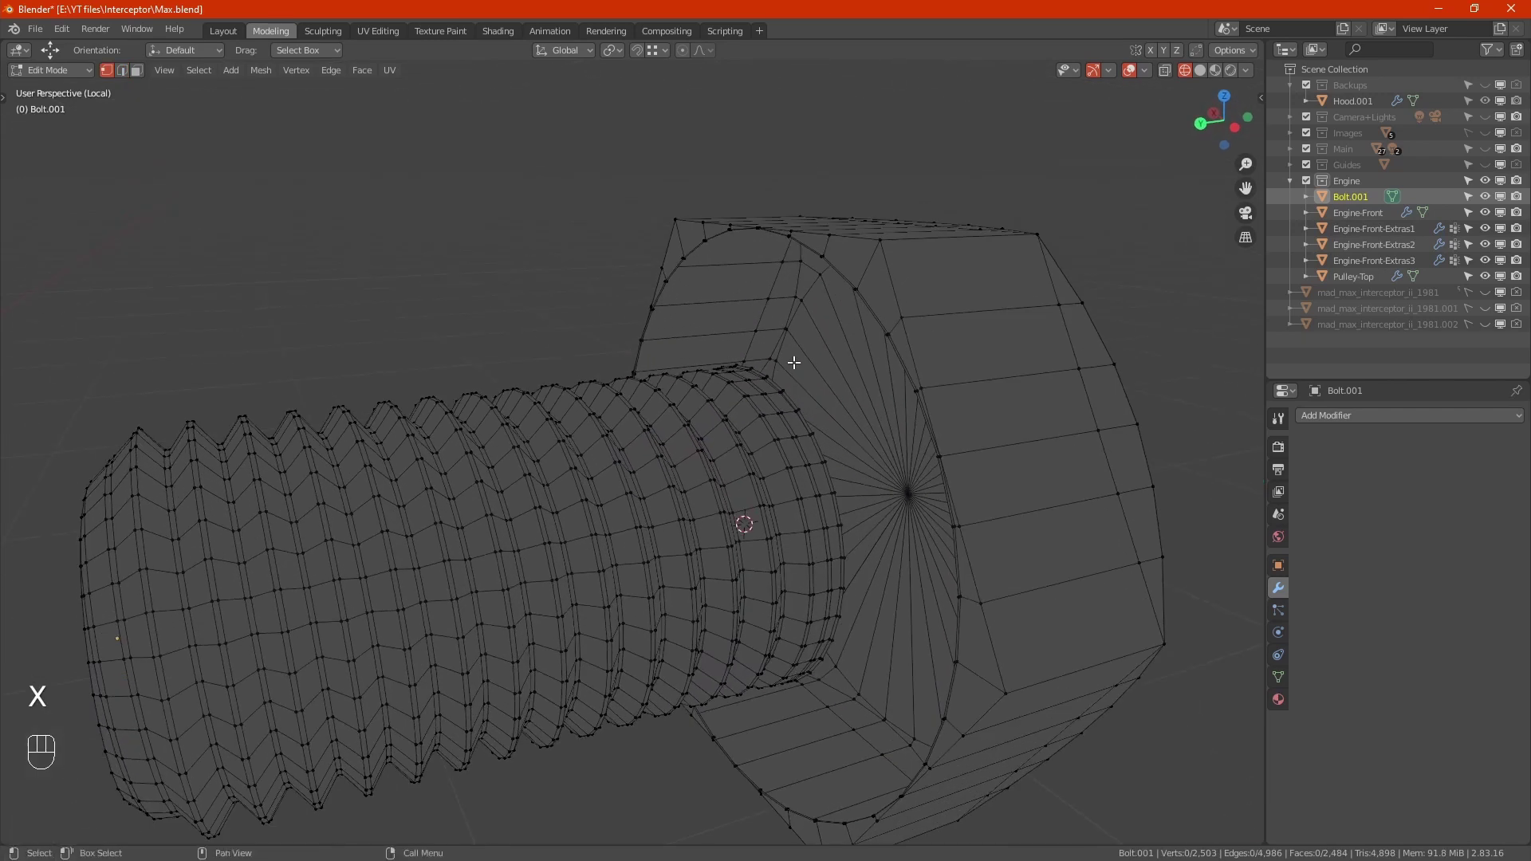
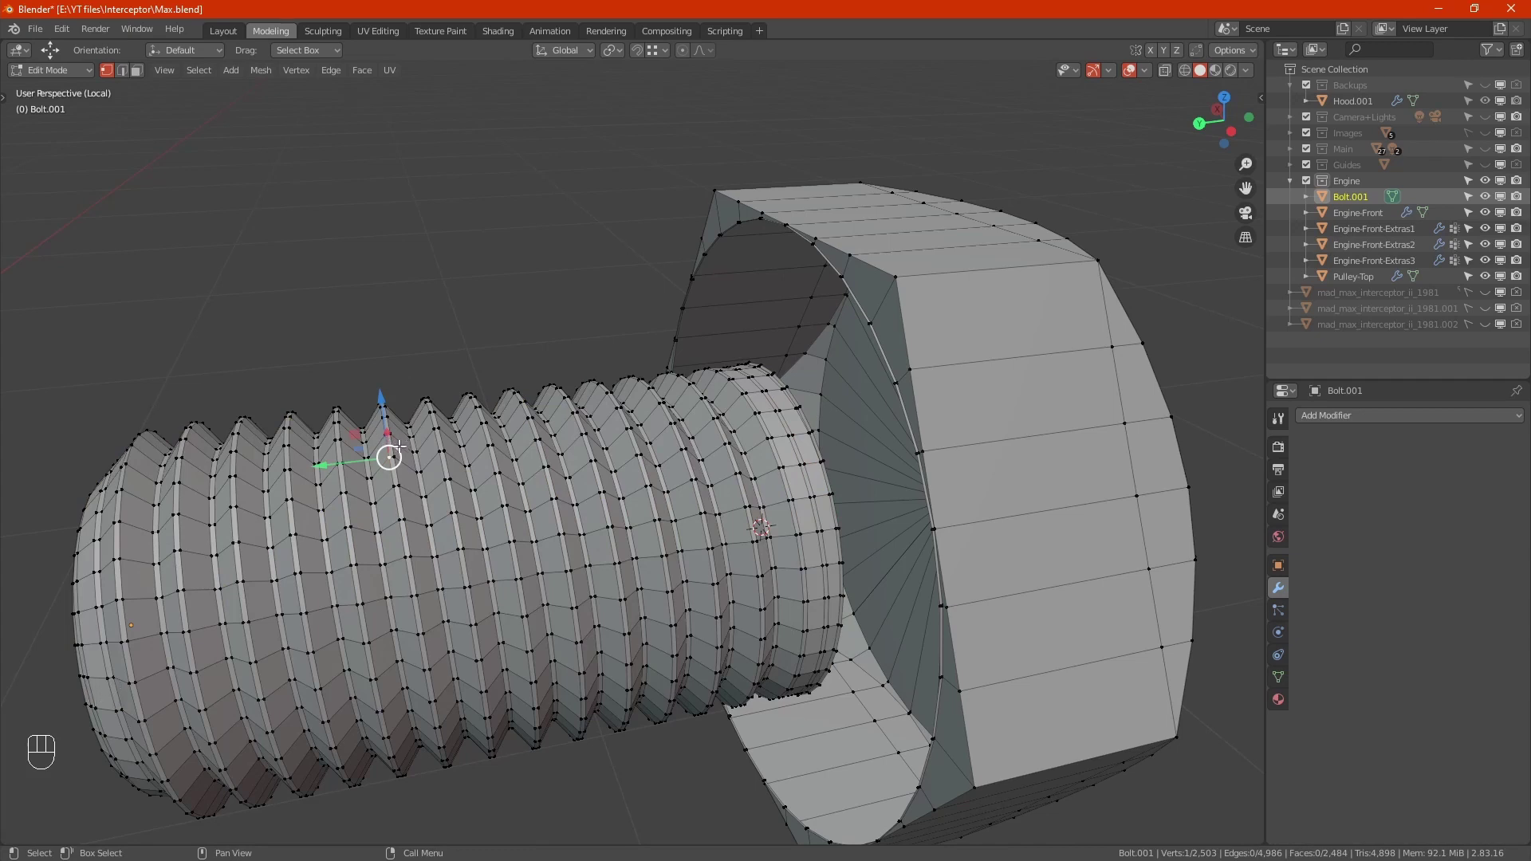
# Delete the bolt's threaded shank and select the open rim it leaves.
pyautogui.press('l')
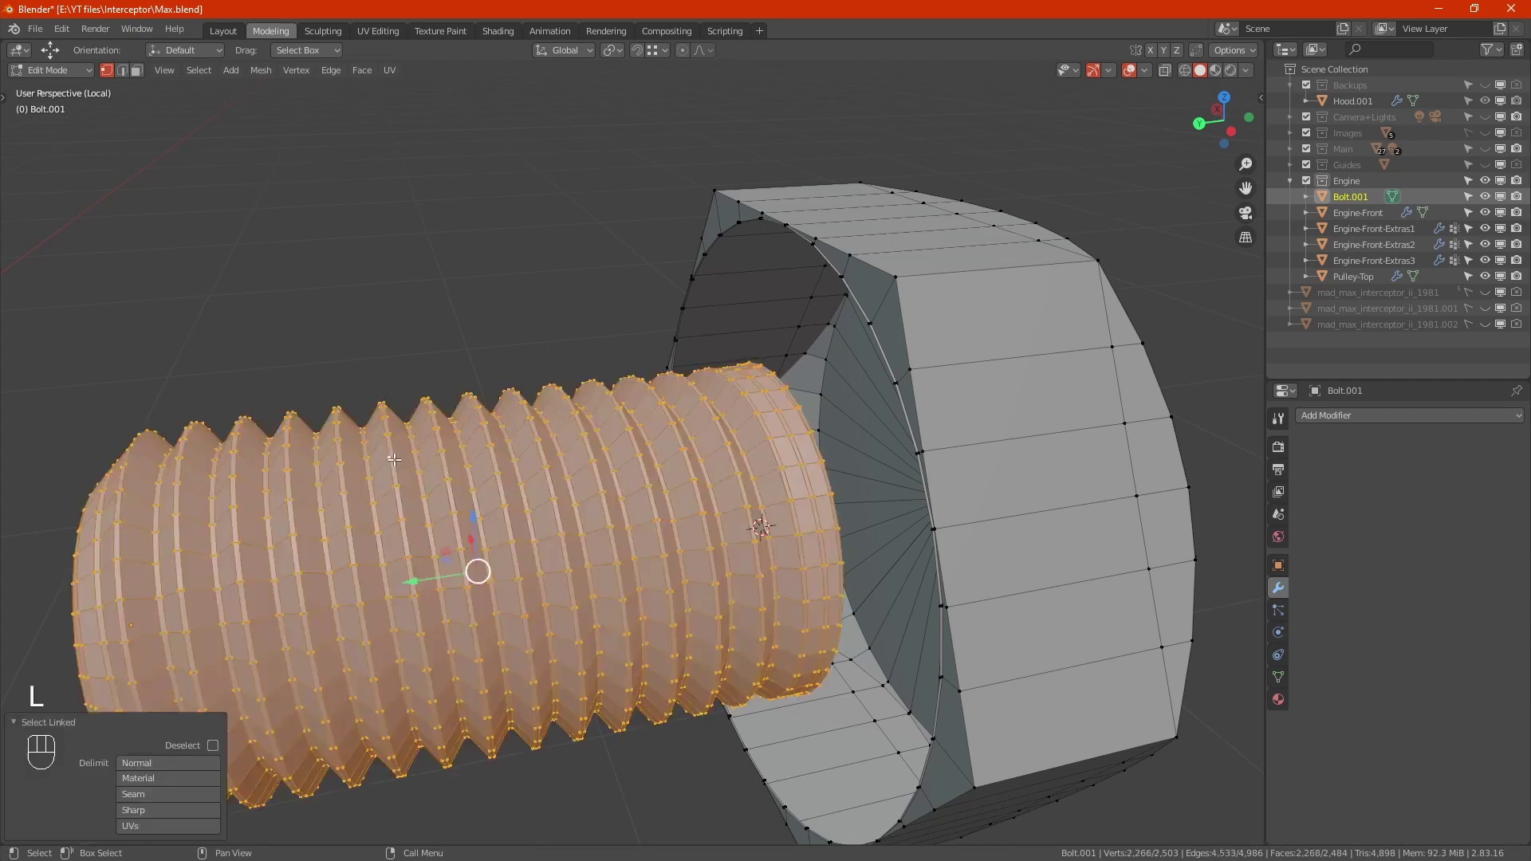
pyautogui.press('x')
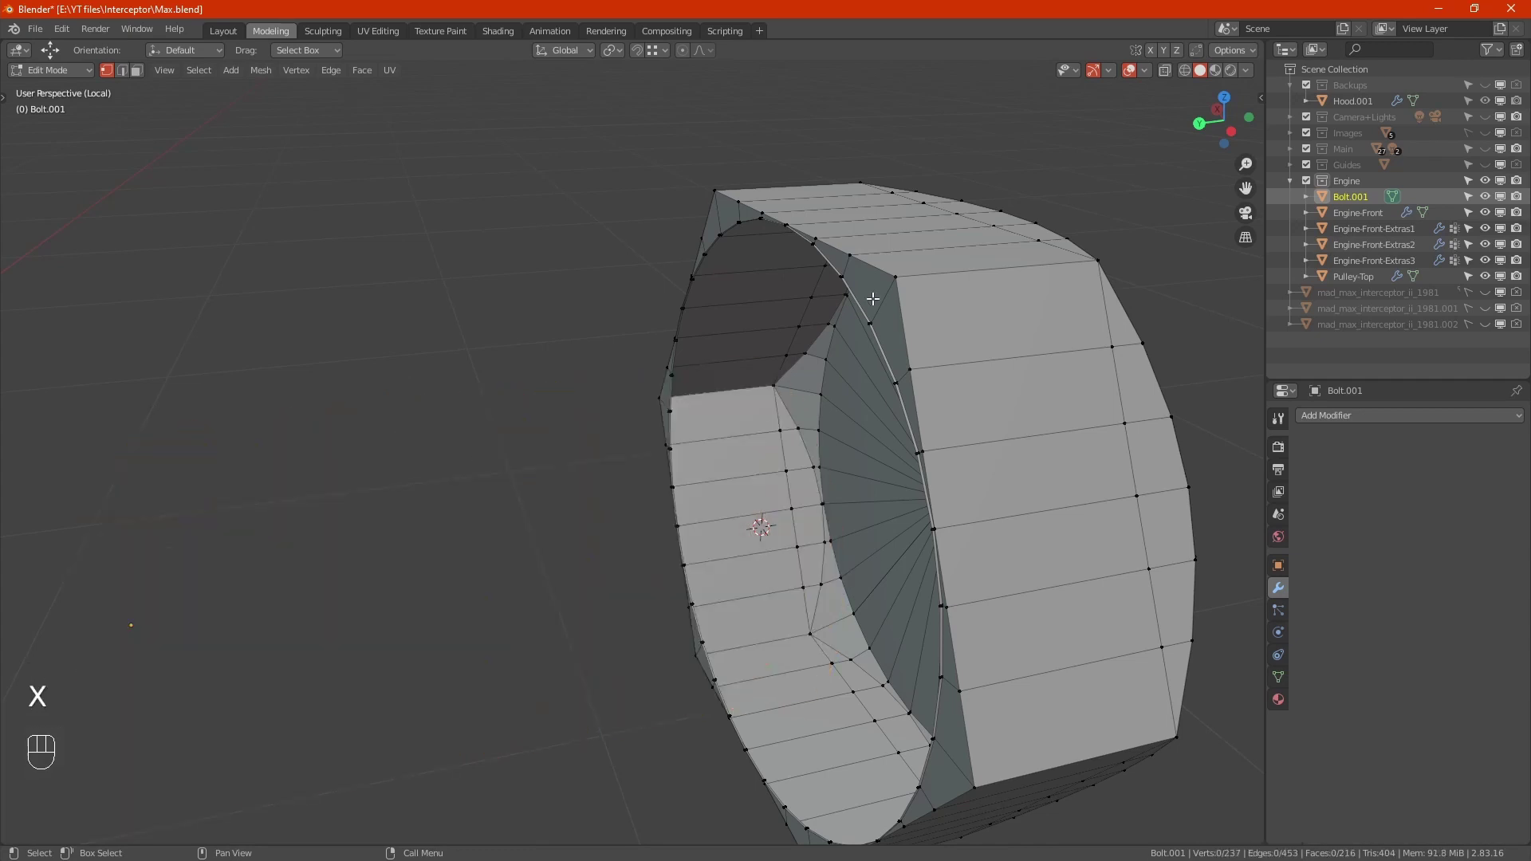
pyautogui.click(860, 296)
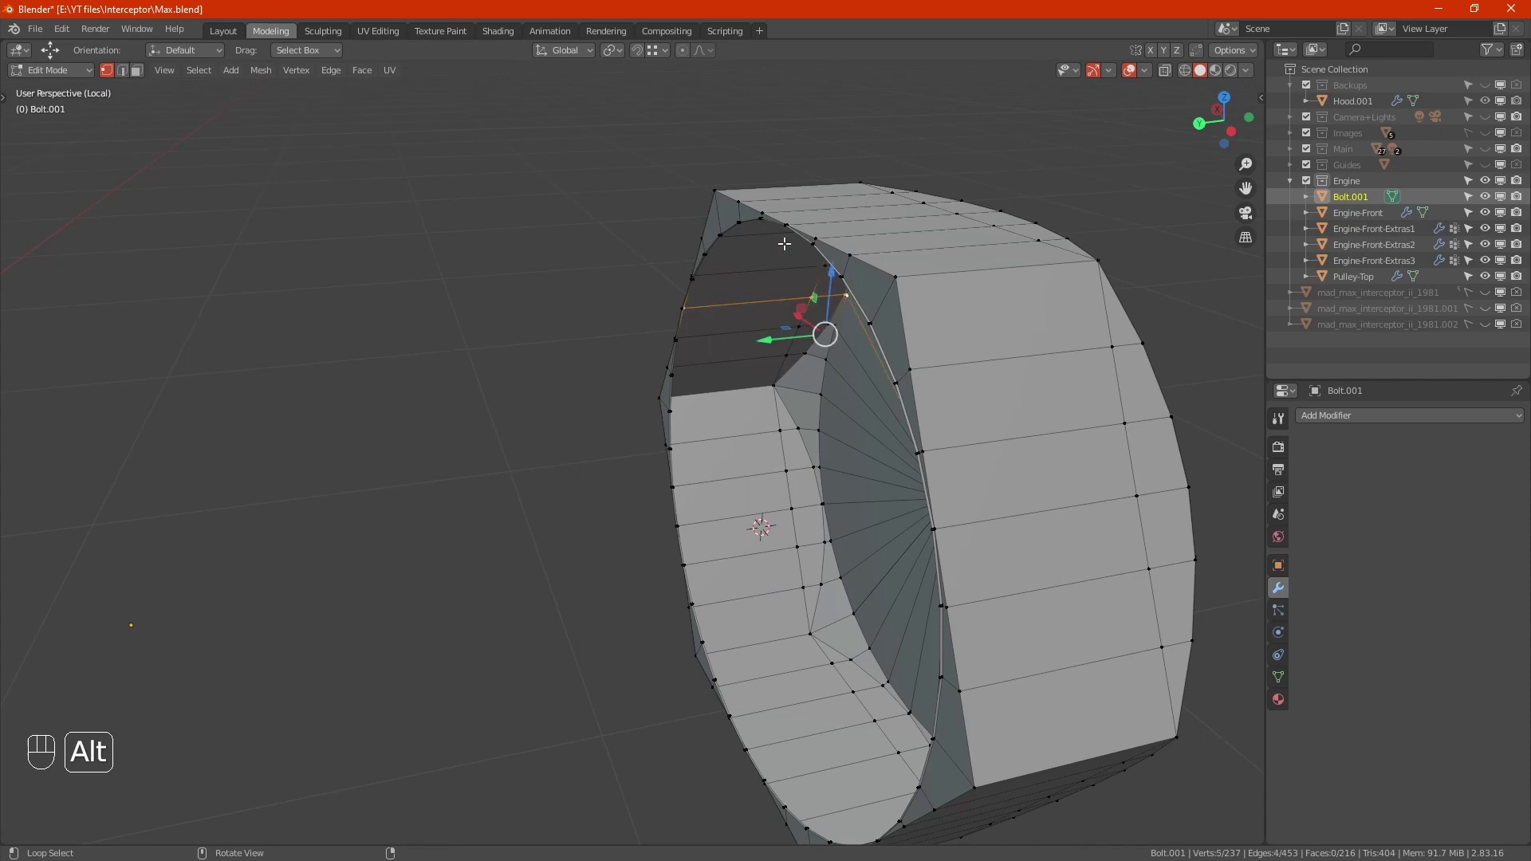
pyautogui.moveTo(806, 425); pyautogui.dragTo(843, 417)
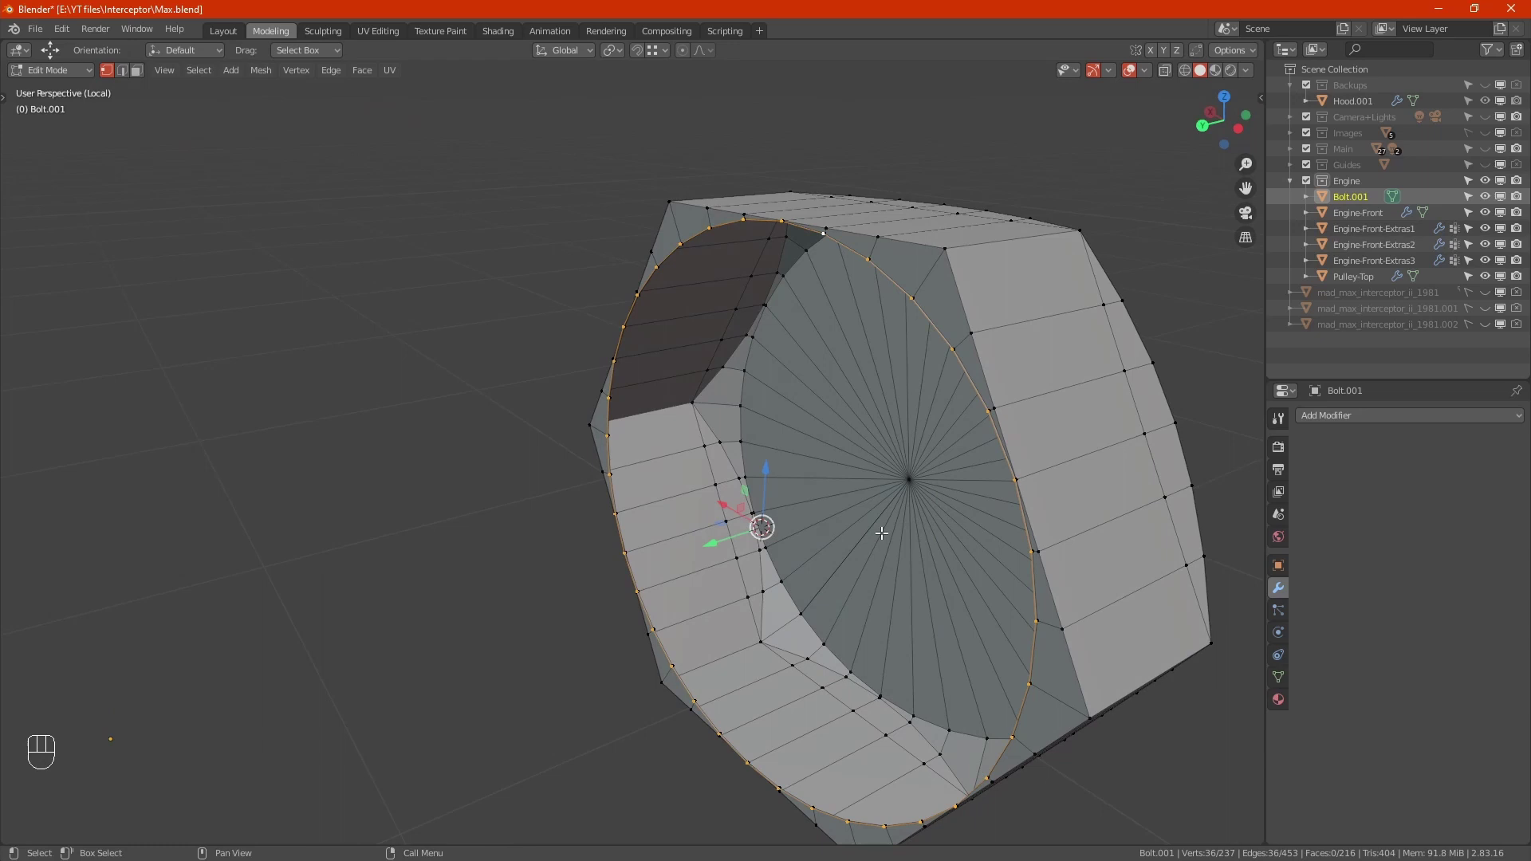
# Cap the hole into a single central point, leave Edit Mode and exit local view.
pyautogui.press('e')
pyautogui.press('s')
pyautogui.click(872, 522)
pyautogui.press('m')
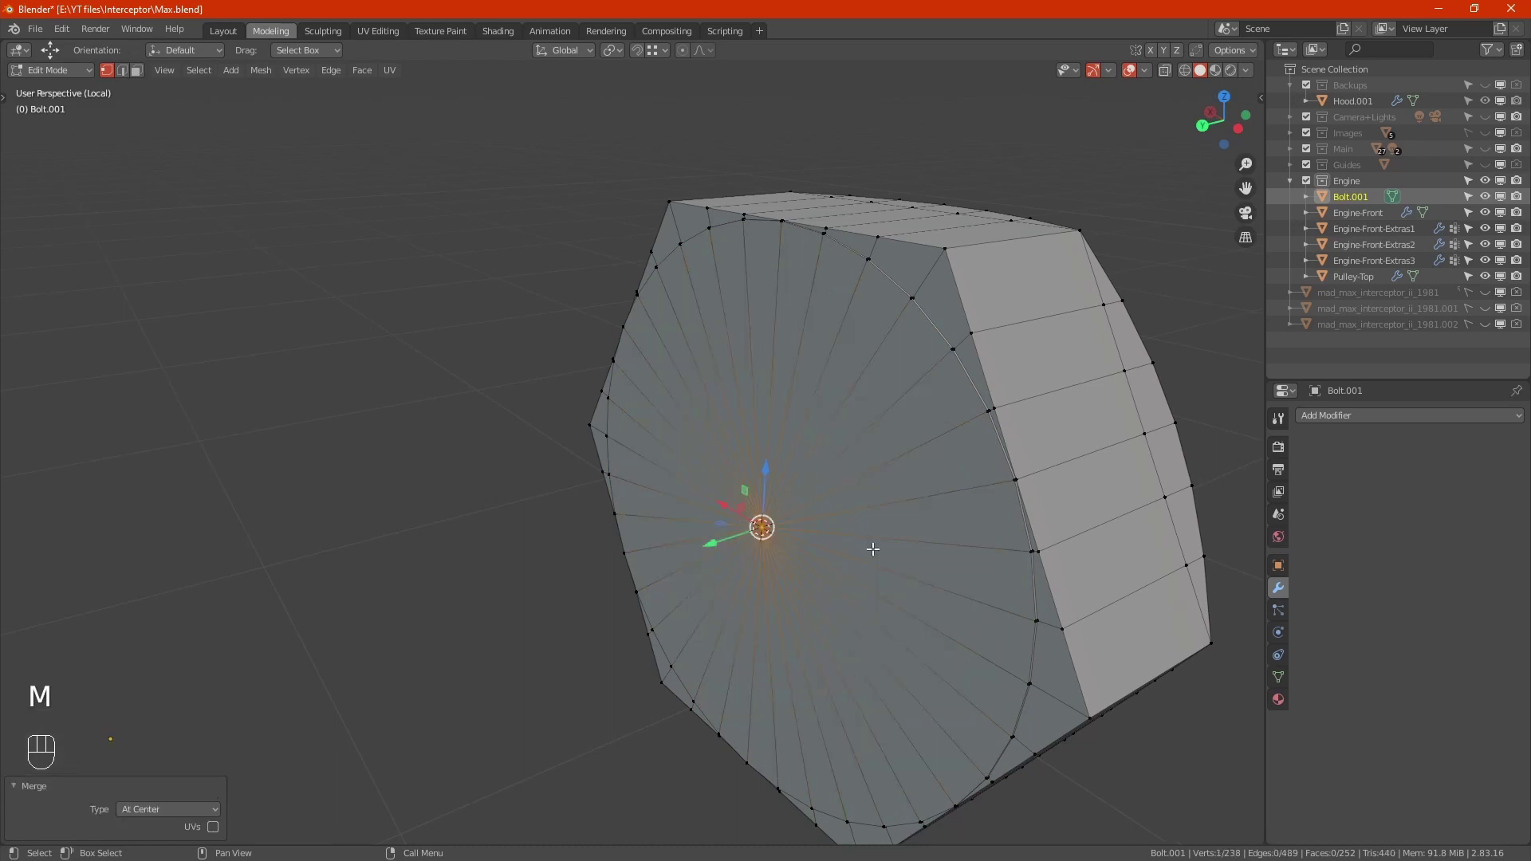
pyautogui.press('Tab')
pyautogui.press('KP_Divide')
# View the cover front-on in orthographic and make the model a see-through wireframe.
pyautogui.moveTo(1010, 537); pyautogui.dragTo(737, 479)
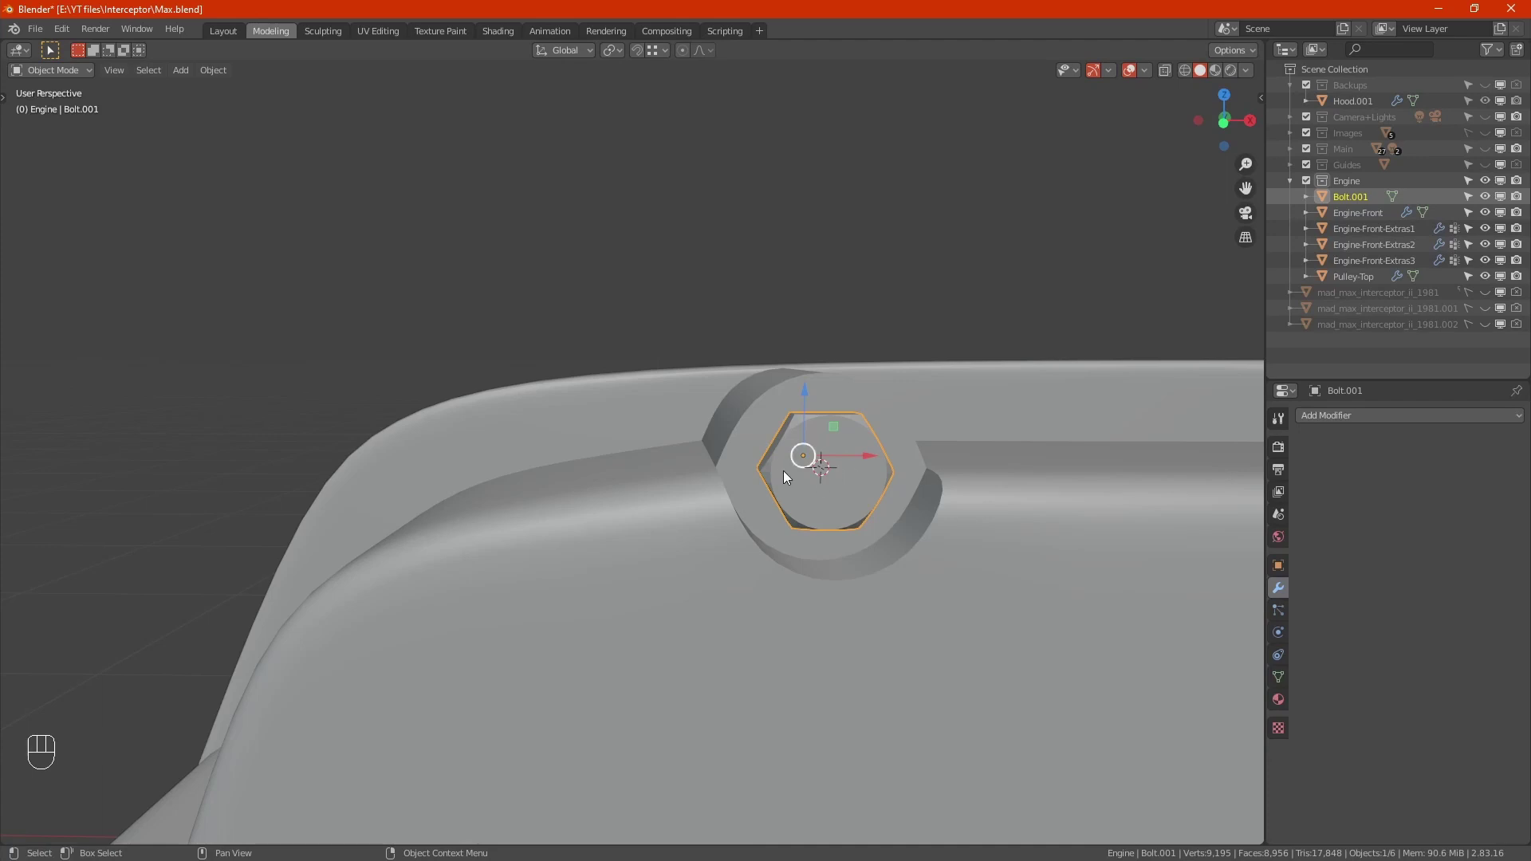
pyautogui.moveTo(785, 439); pyautogui.dragTo(1032, 634)
pyautogui.moveTo(871, 494); pyautogui.dragTo(790, 491)
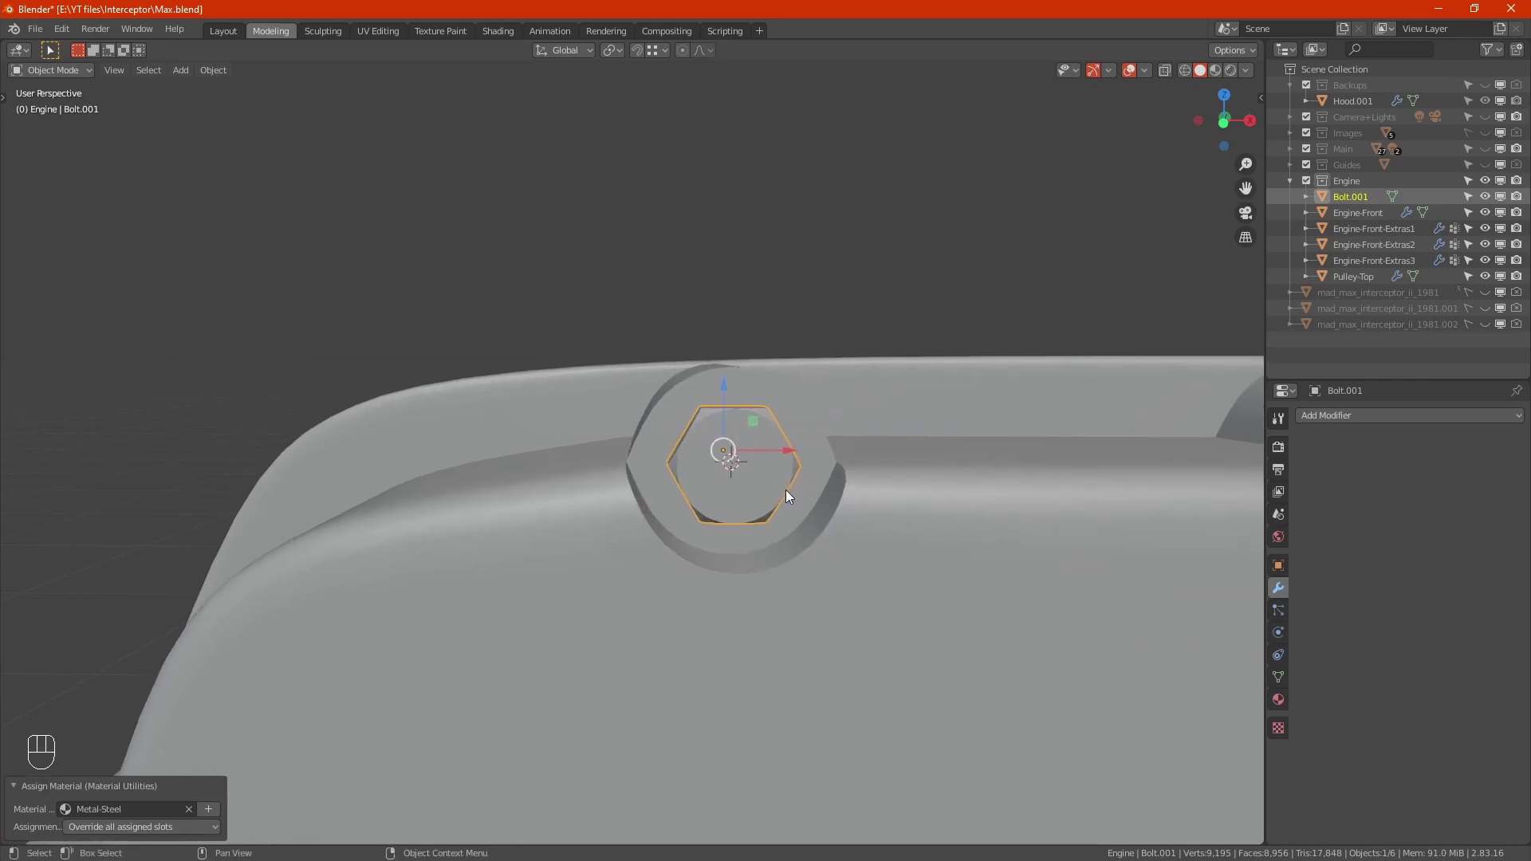
pyautogui.moveTo(750, 479); pyautogui.dragTo(699, 467)
pyautogui.press('KP_1')
pyautogui.moveTo(786, 521); pyautogui.dragTo(681, 473)
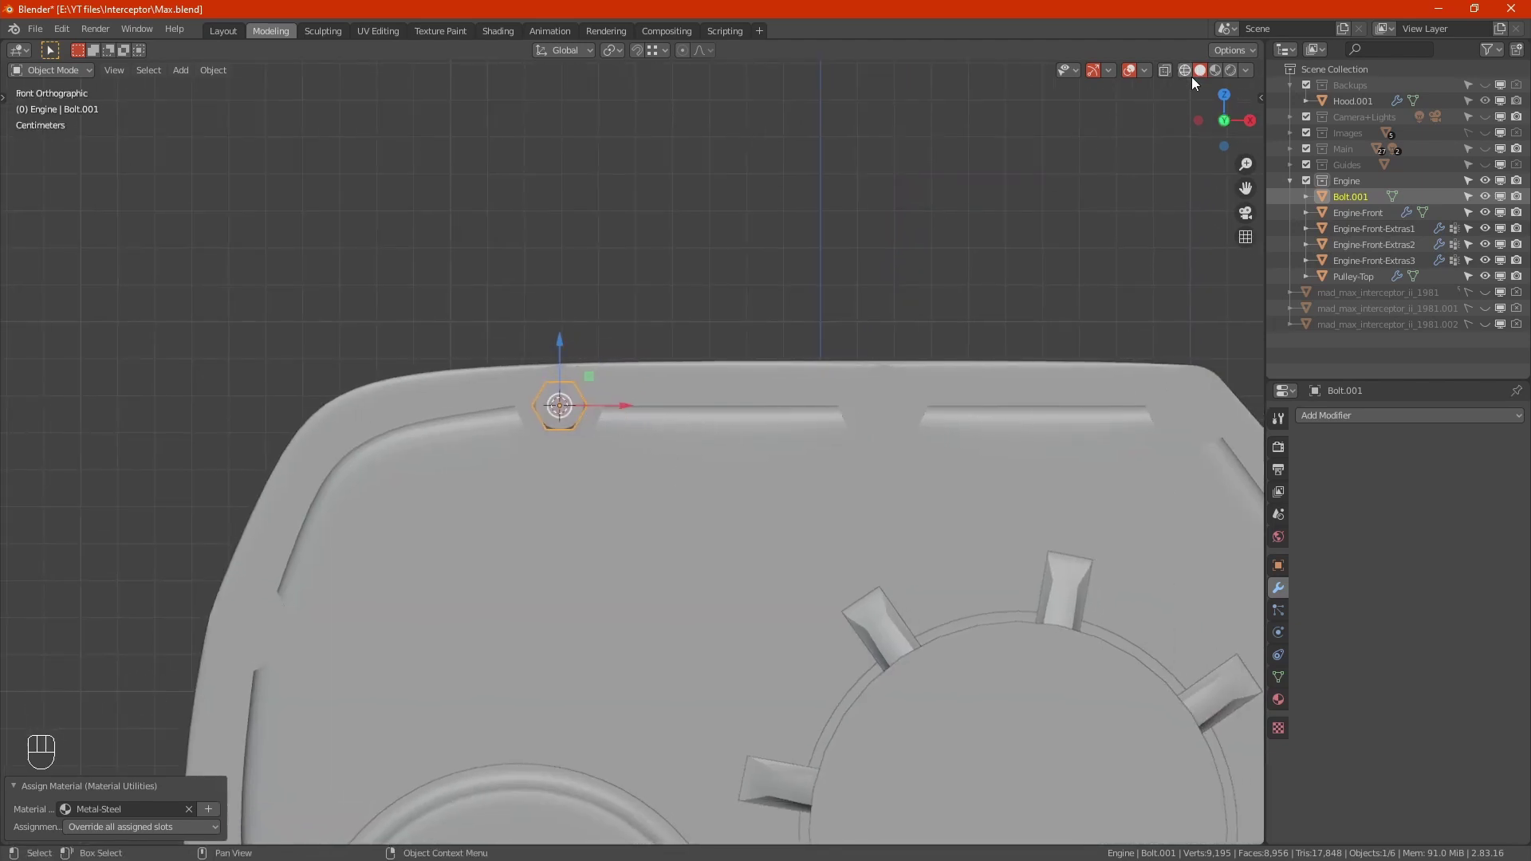
pyautogui.click(1194, 77)
# Duplicate the bolt head sideways into the two other top boss holes.
pyautogui.moveTo(770, 449); pyautogui.dragTo(650, 445)
pyautogui.press('Tab')
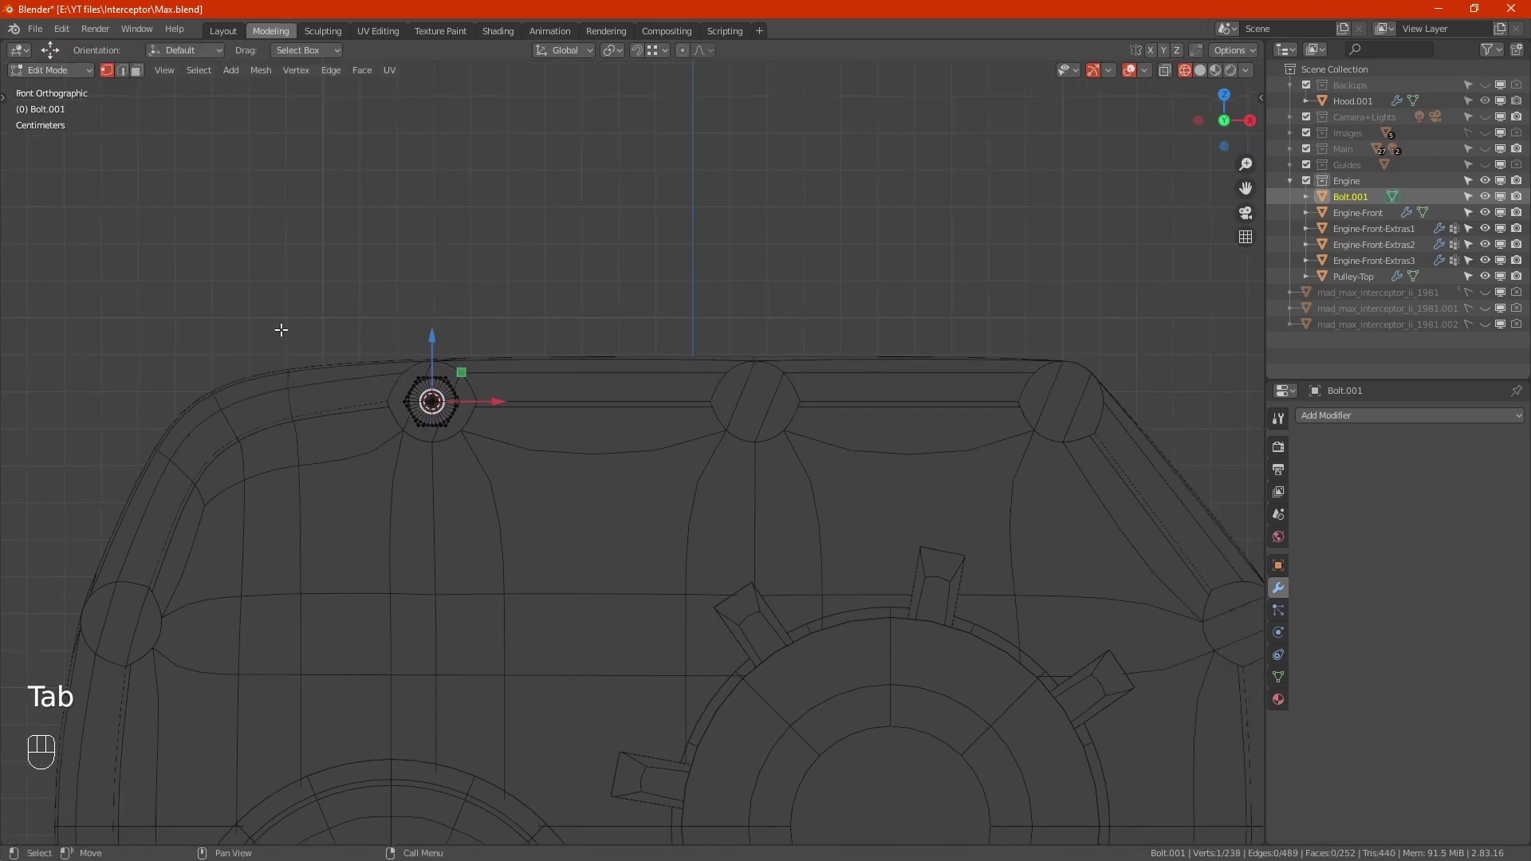
pyautogui.press('a')
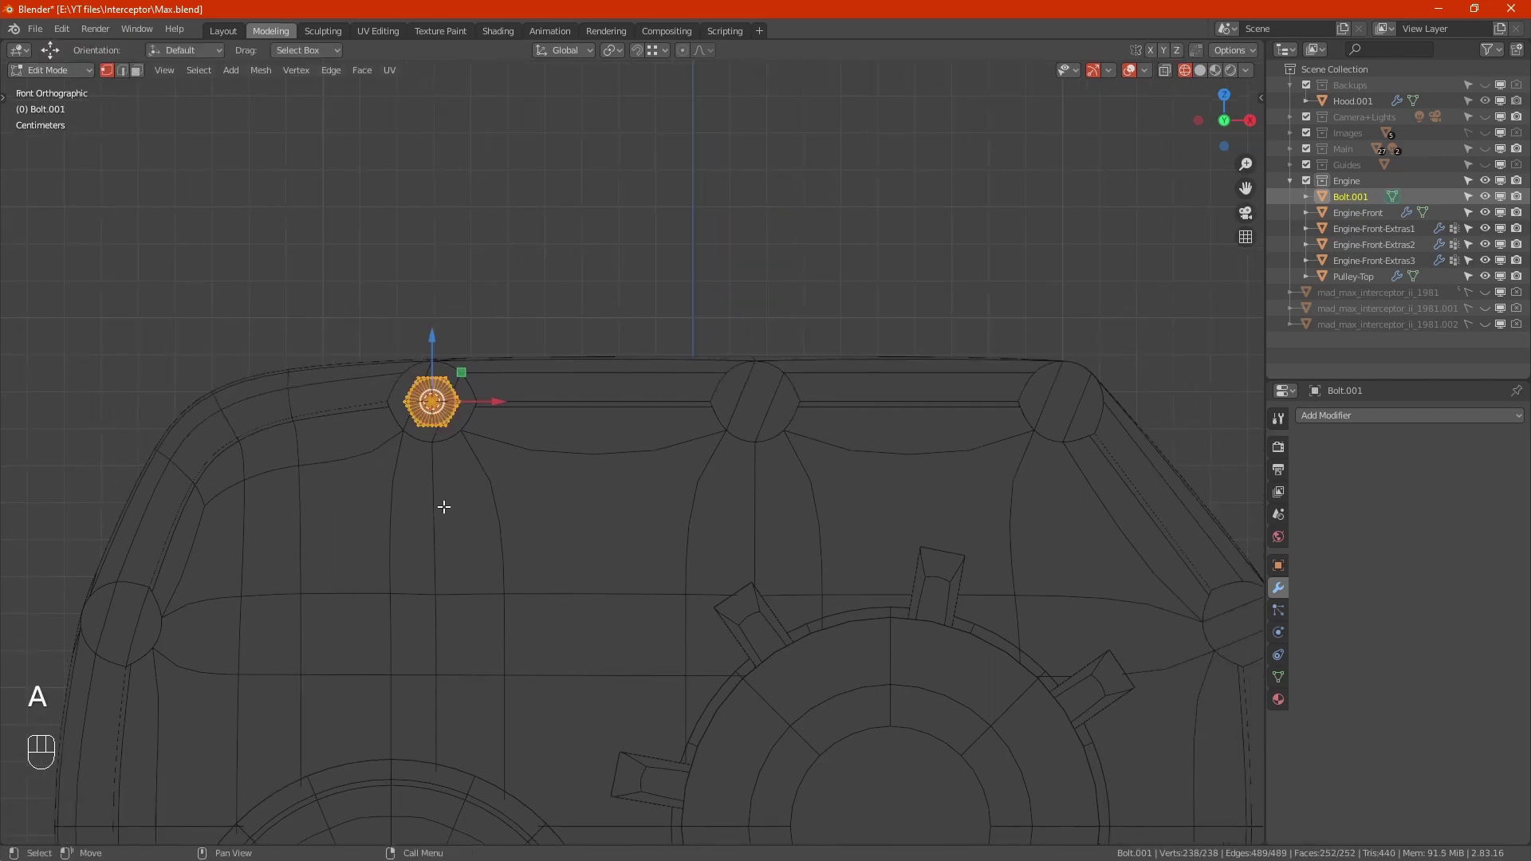
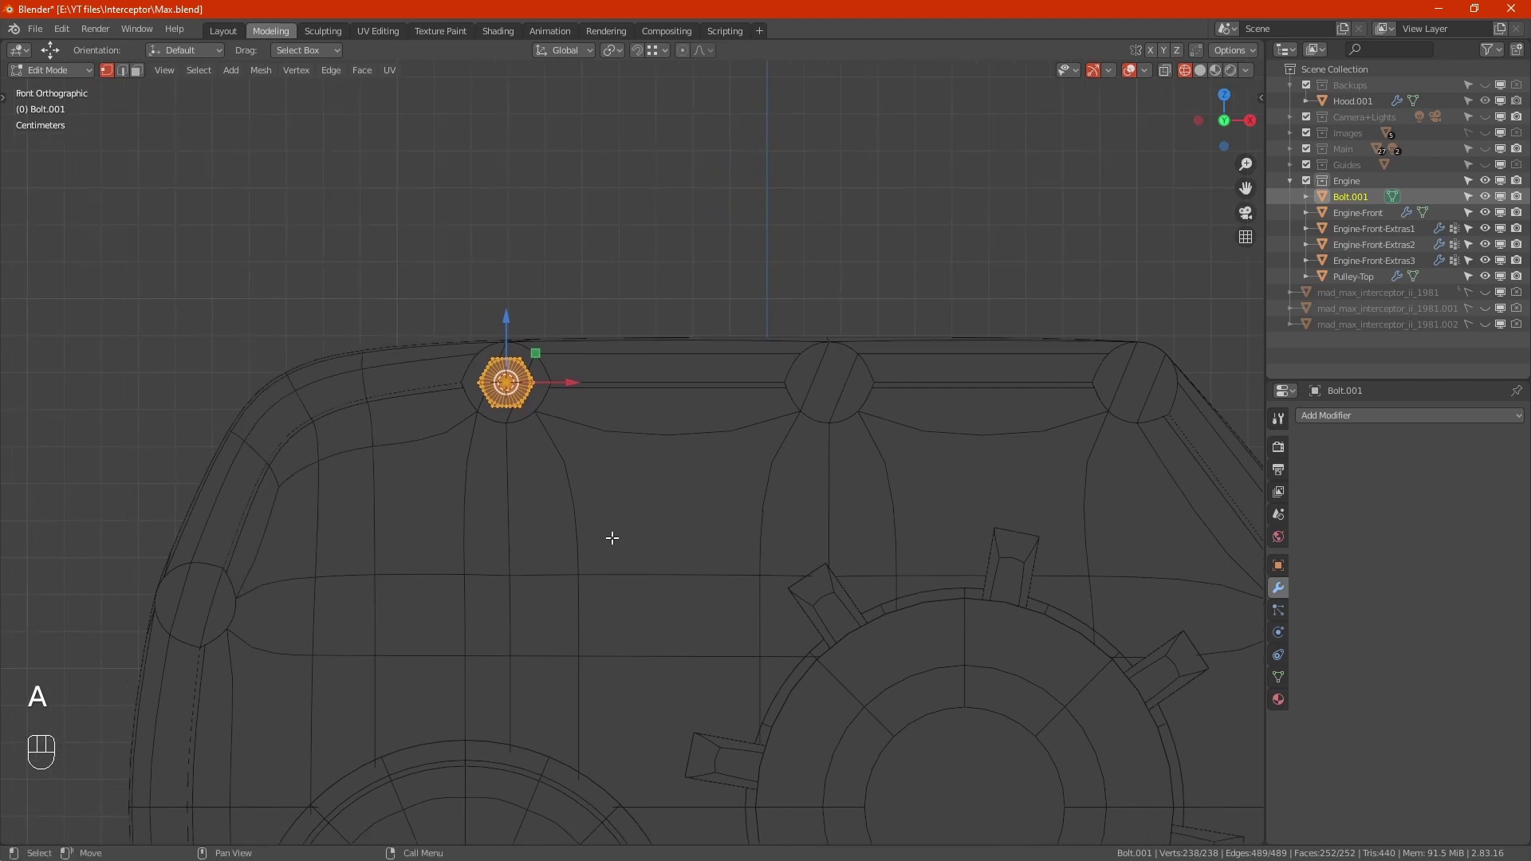
pyautogui.press('shift+d')
pyautogui.press('x')
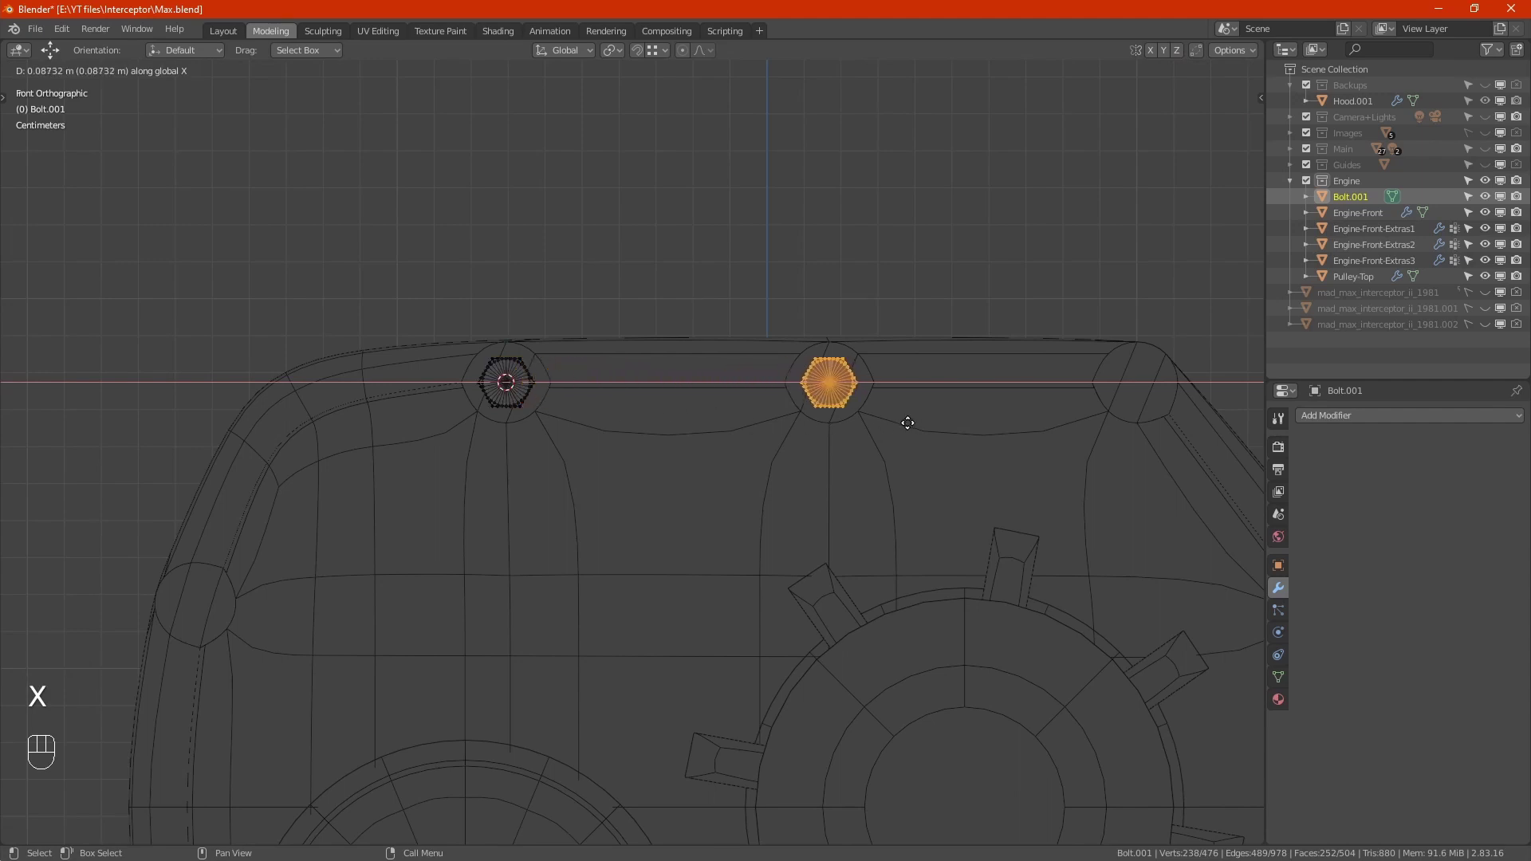
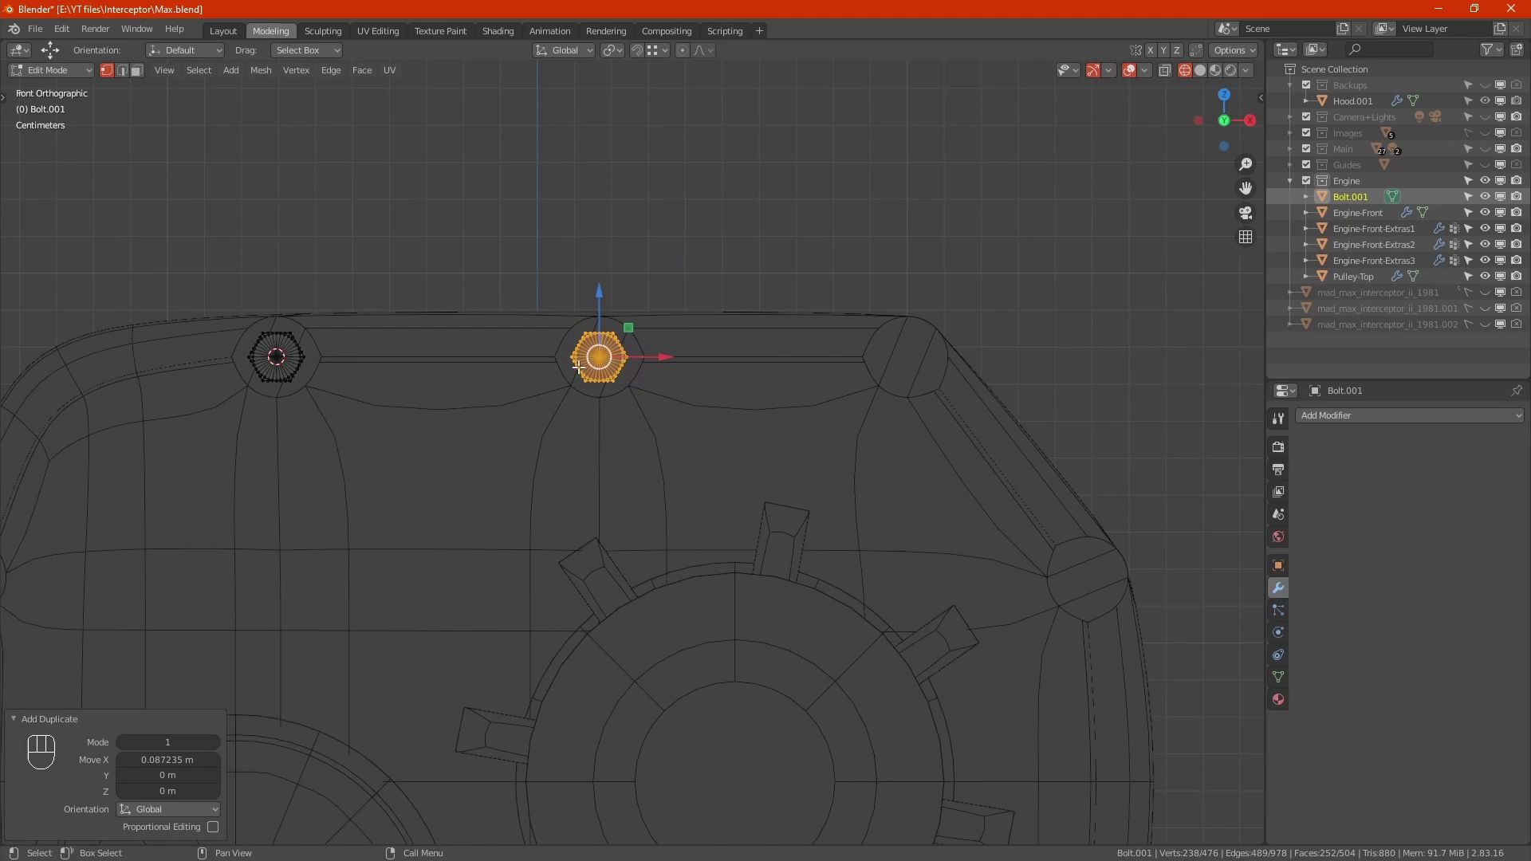
pyautogui.press('shift+d')
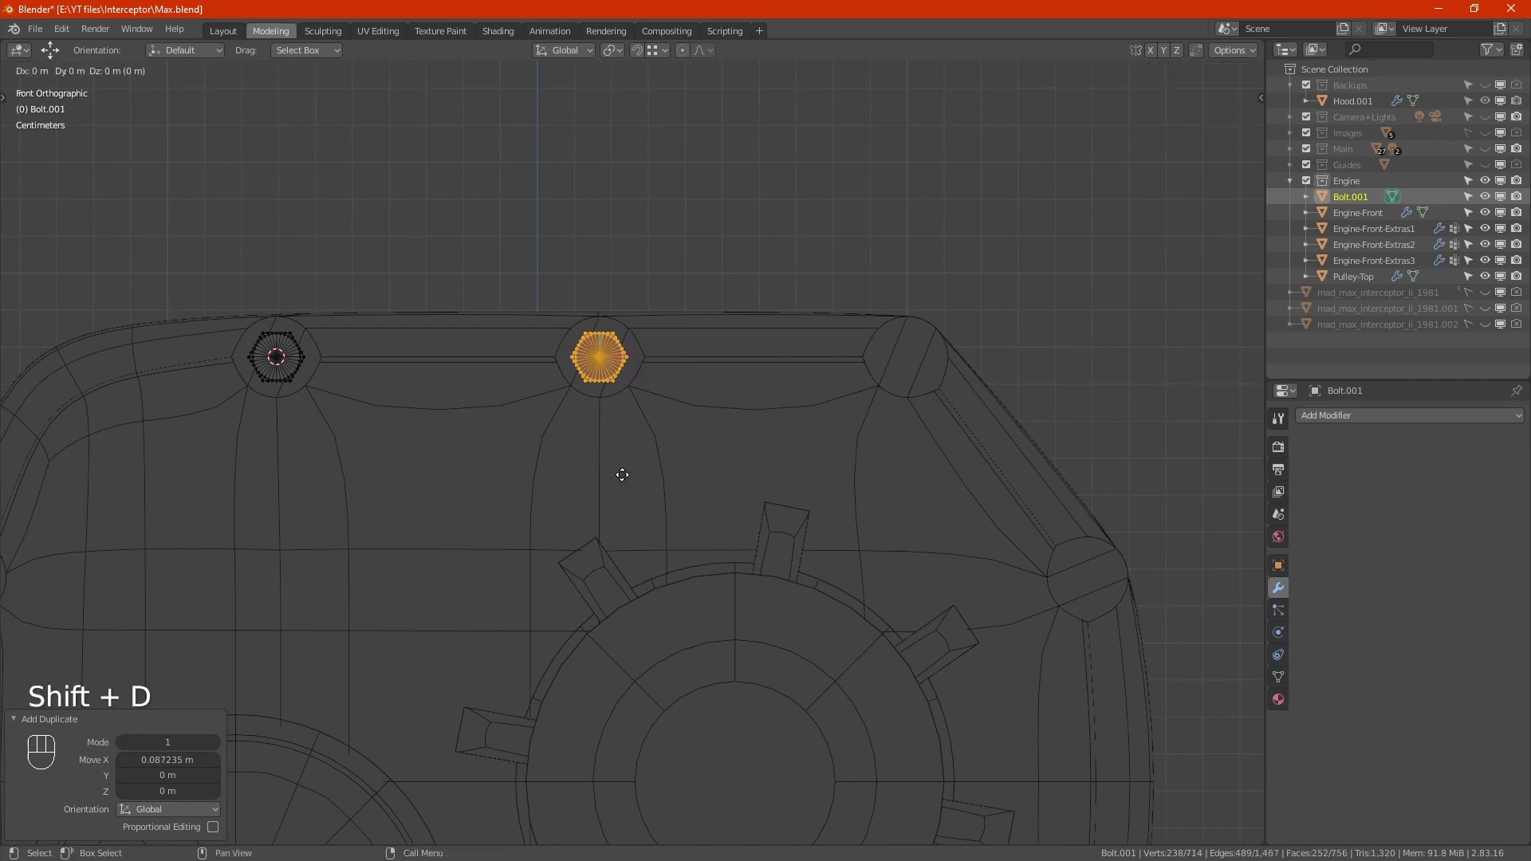
pyautogui.press('x')
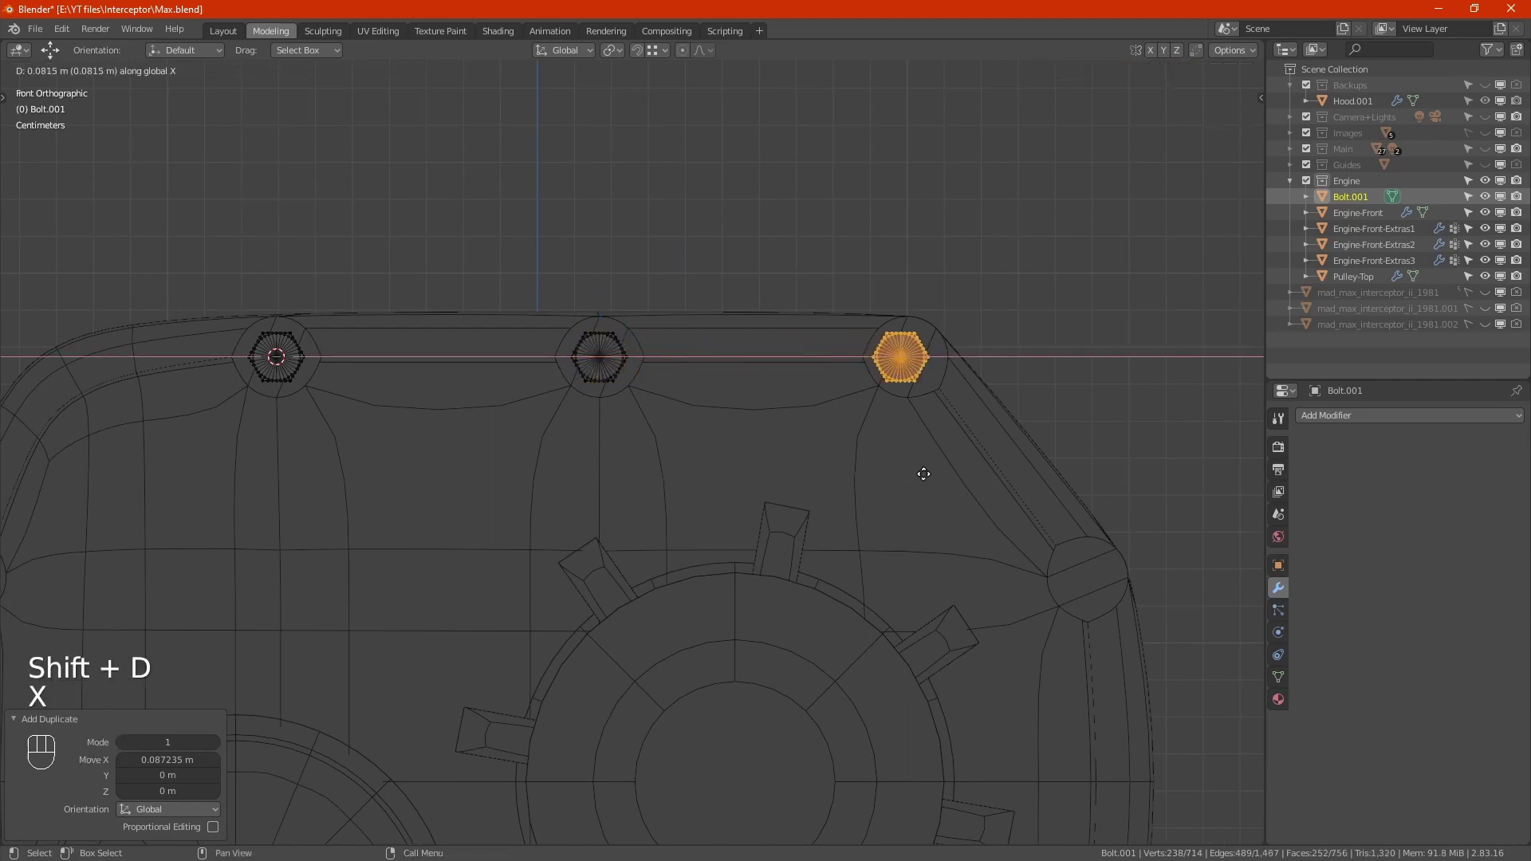
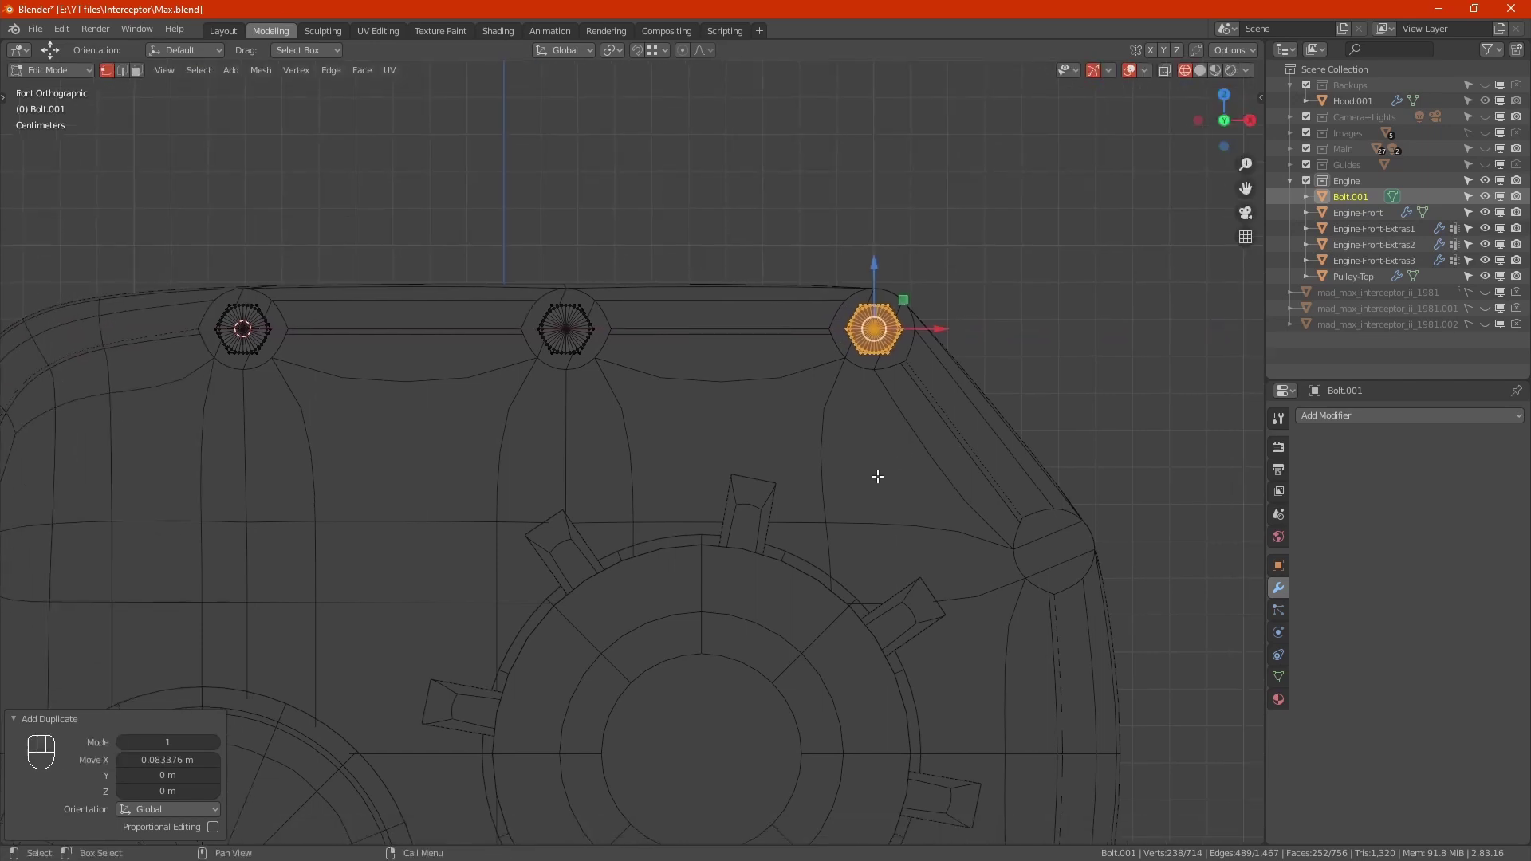
# Duplicate the bolt head into the right and left side holes, then leave Edit Mode.
pyautogui.press('shift+d')
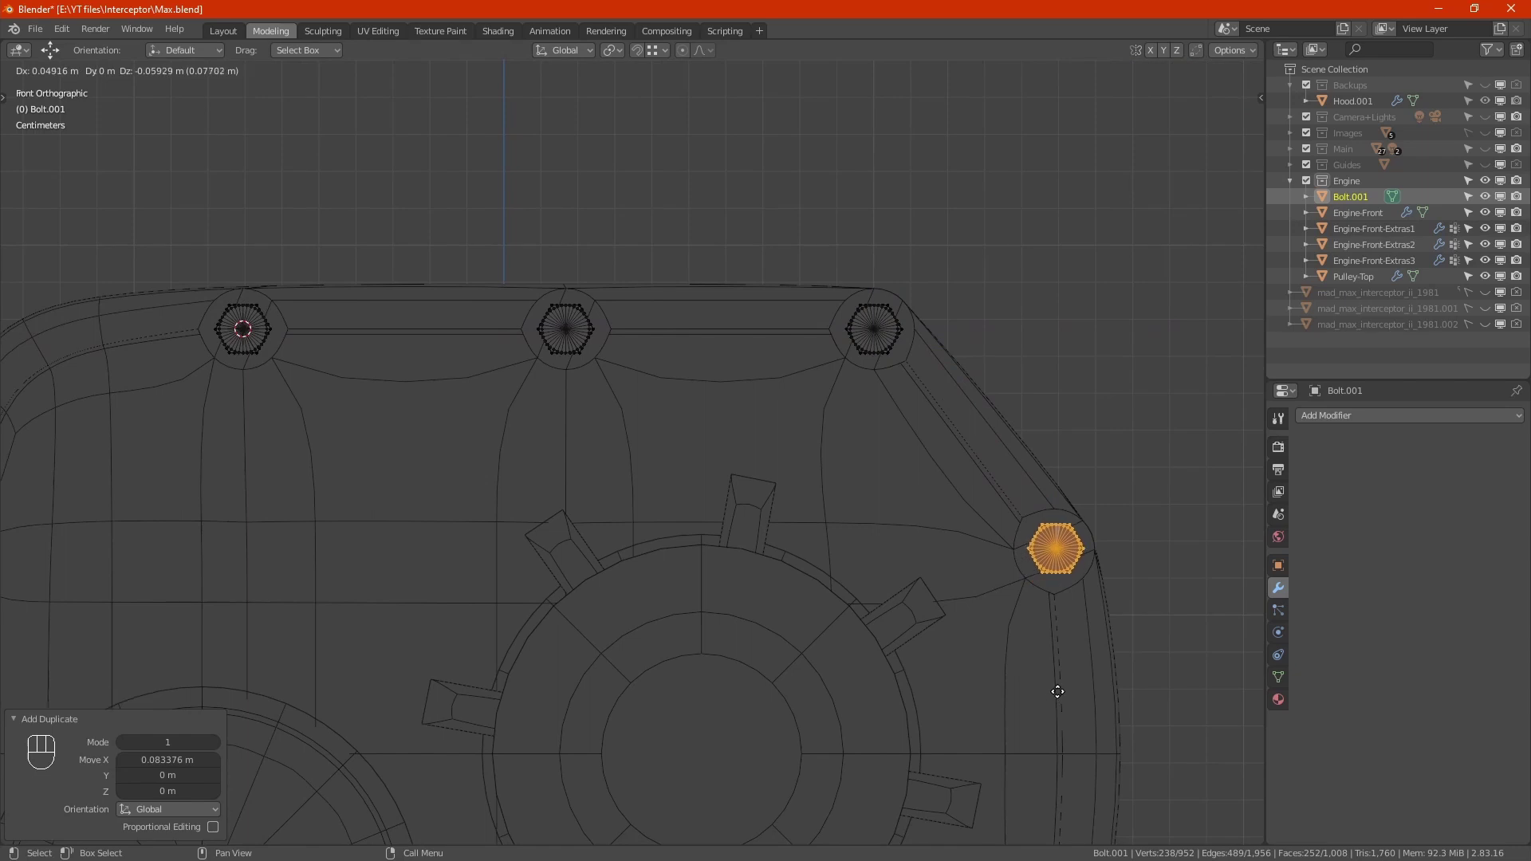
pyautogui.click(1065, 684)
pyautogui.moveTo(1059, 663); pyautogui.dragTo(1124, 569)
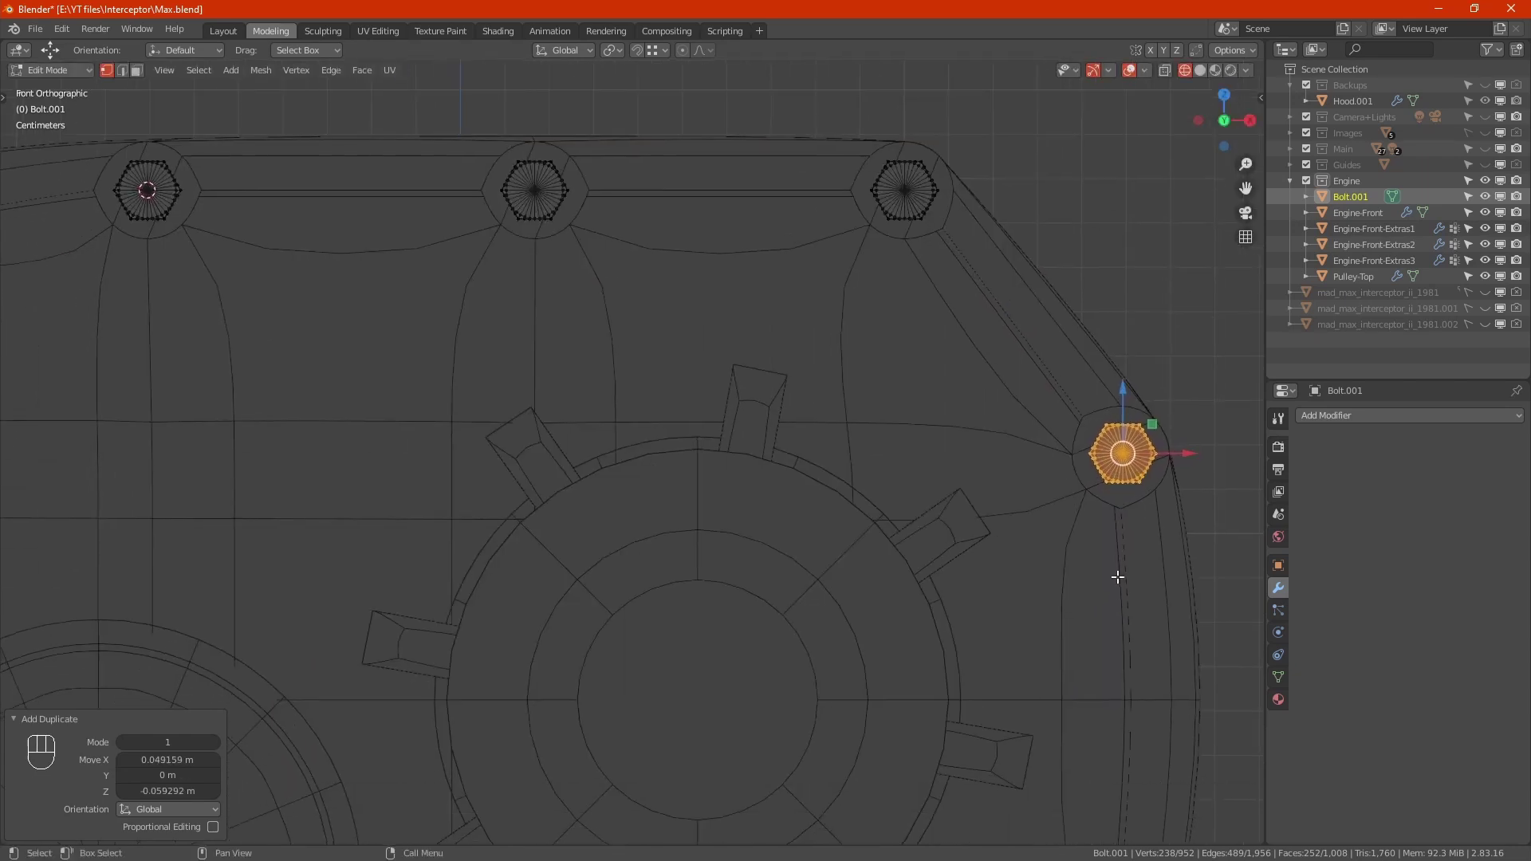
pyautogui.press('shift+d')
pyautogui.press('x')
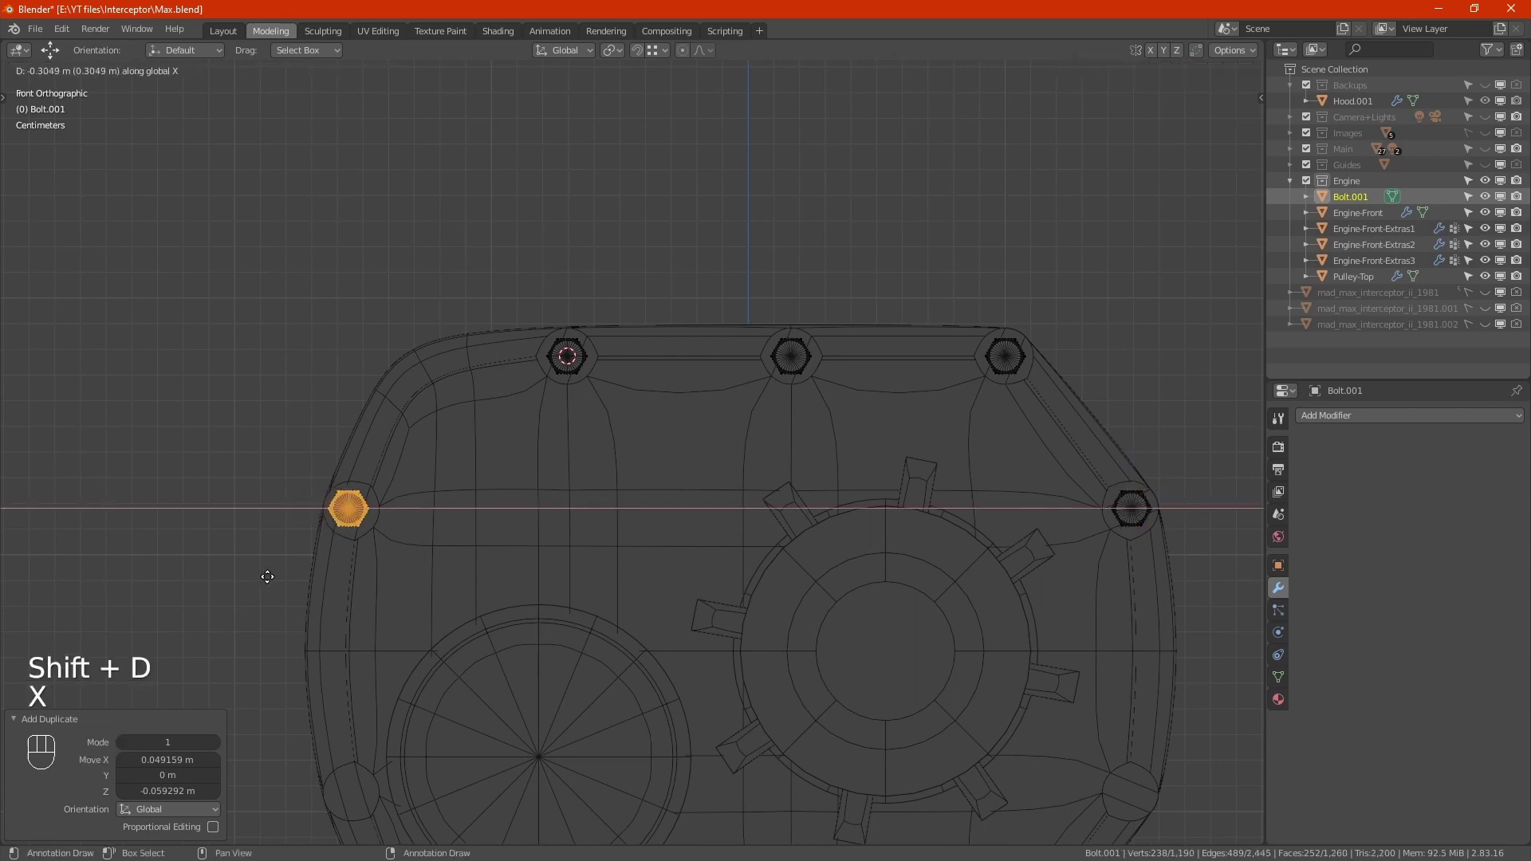
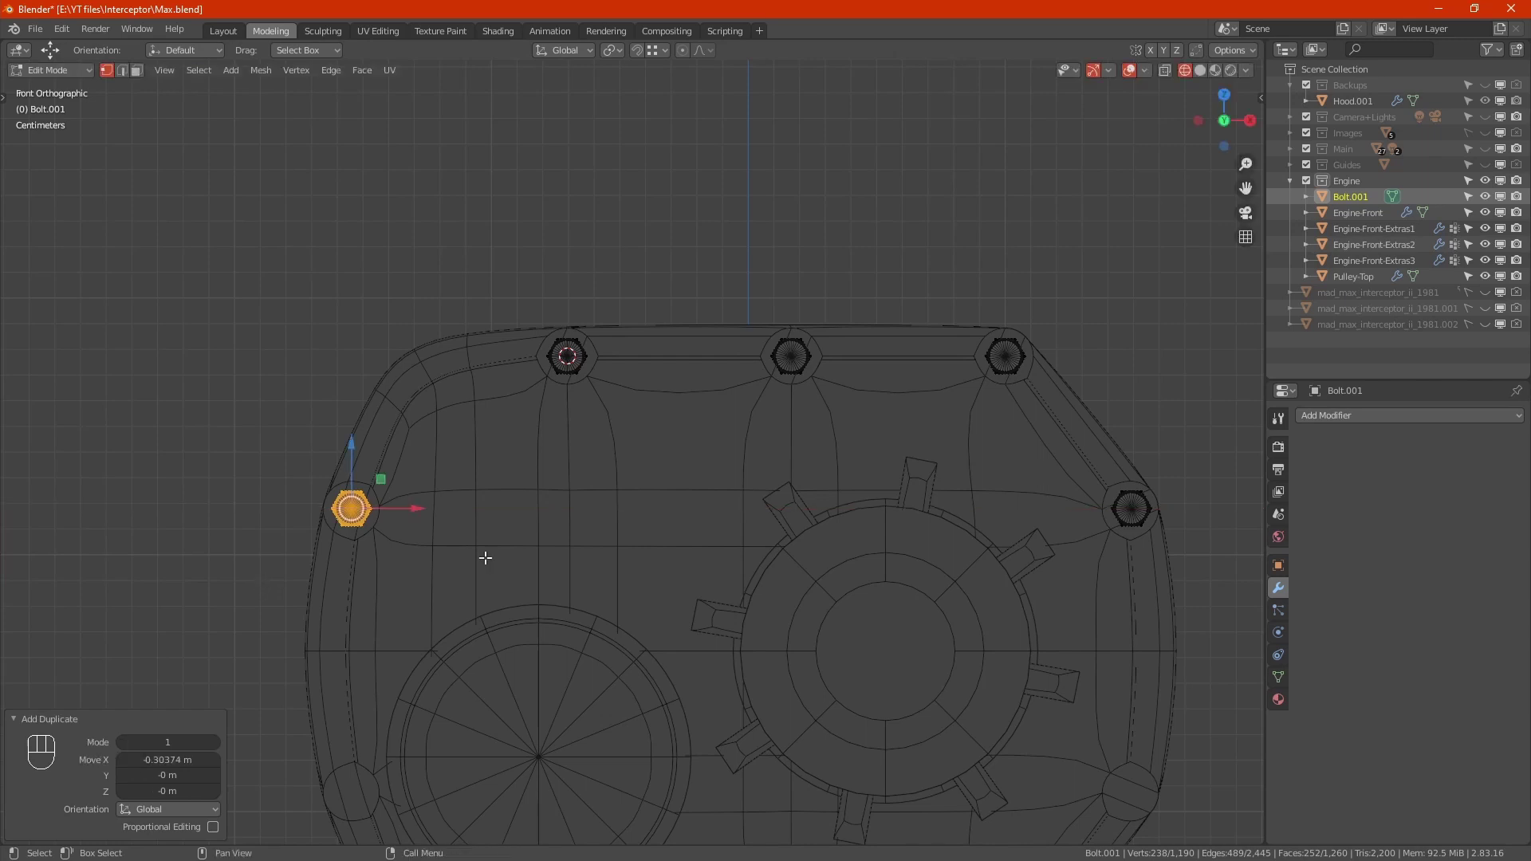
pyautogui.press('Tab')
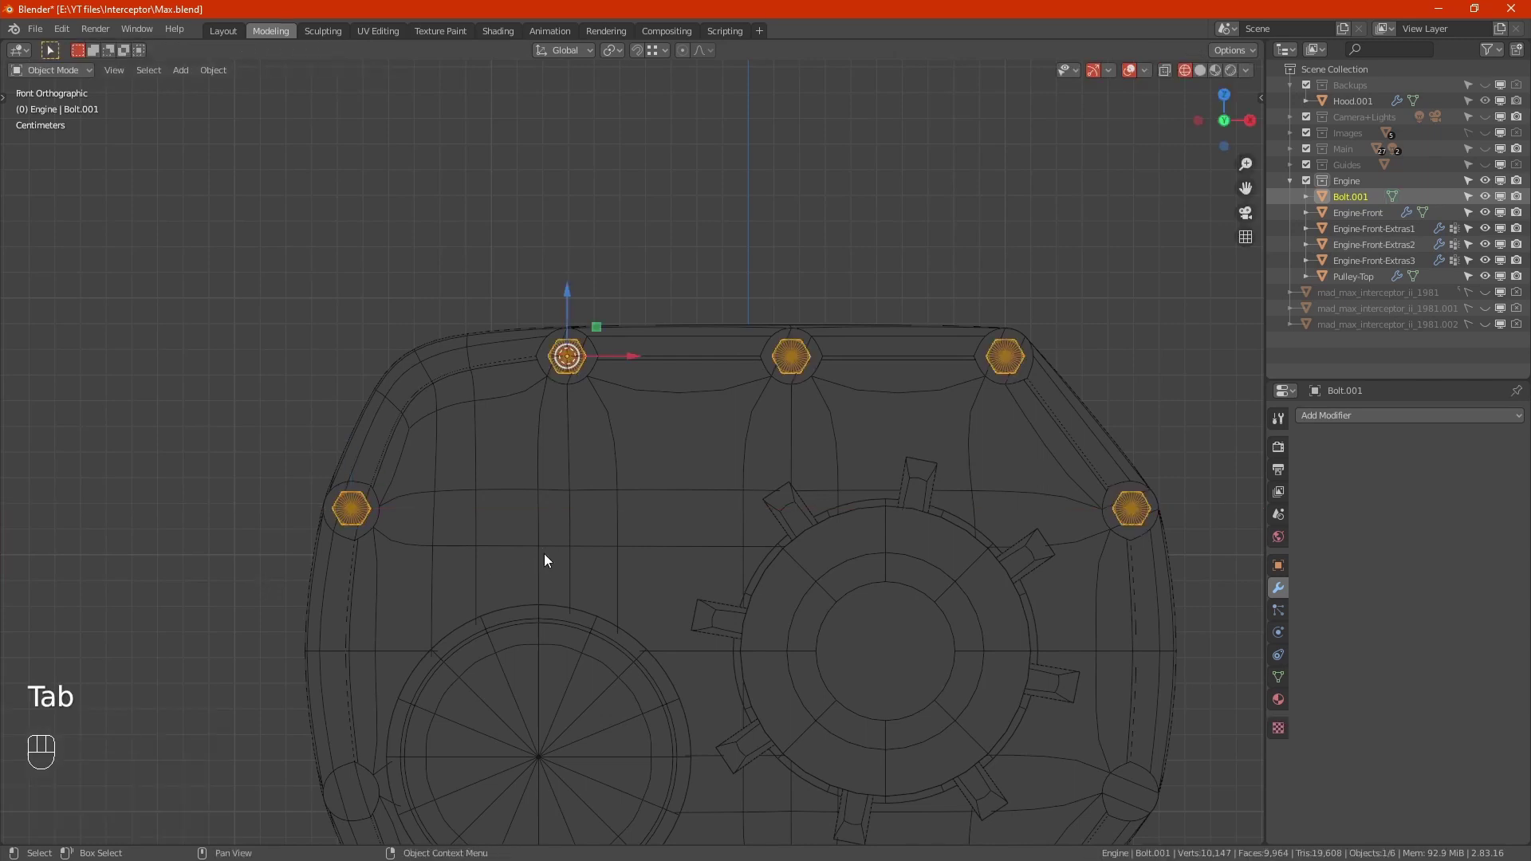
# Return the cover to a solid, angled perspective view showing its bolts.
pyautogui.press('ctrl+a')
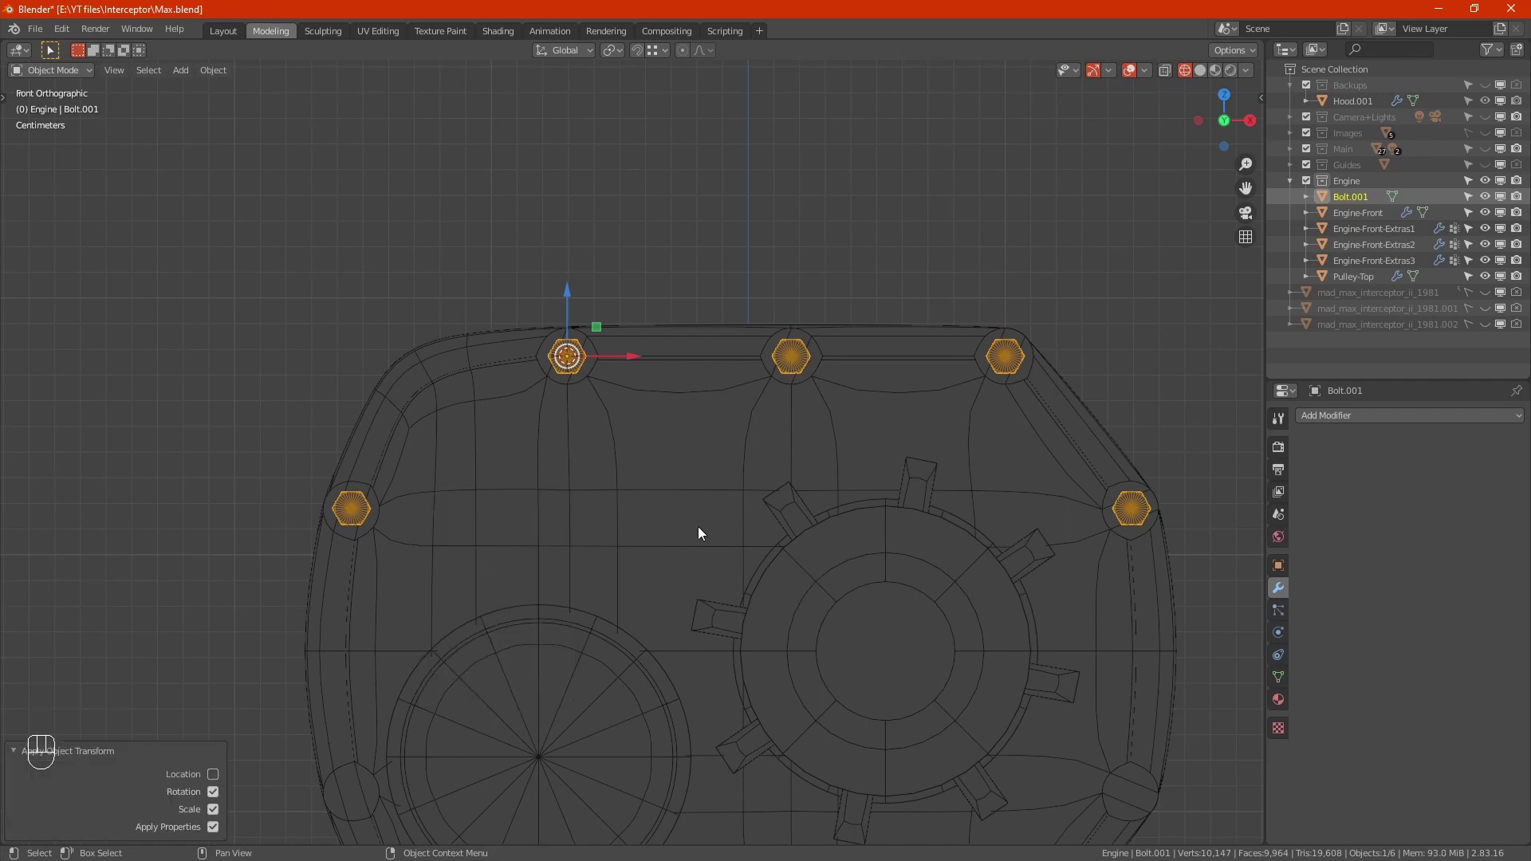
pyautogui.click(703, 533)
pyautogui.moveTo(720, 585); pyautogui.dragTo(672, 489)
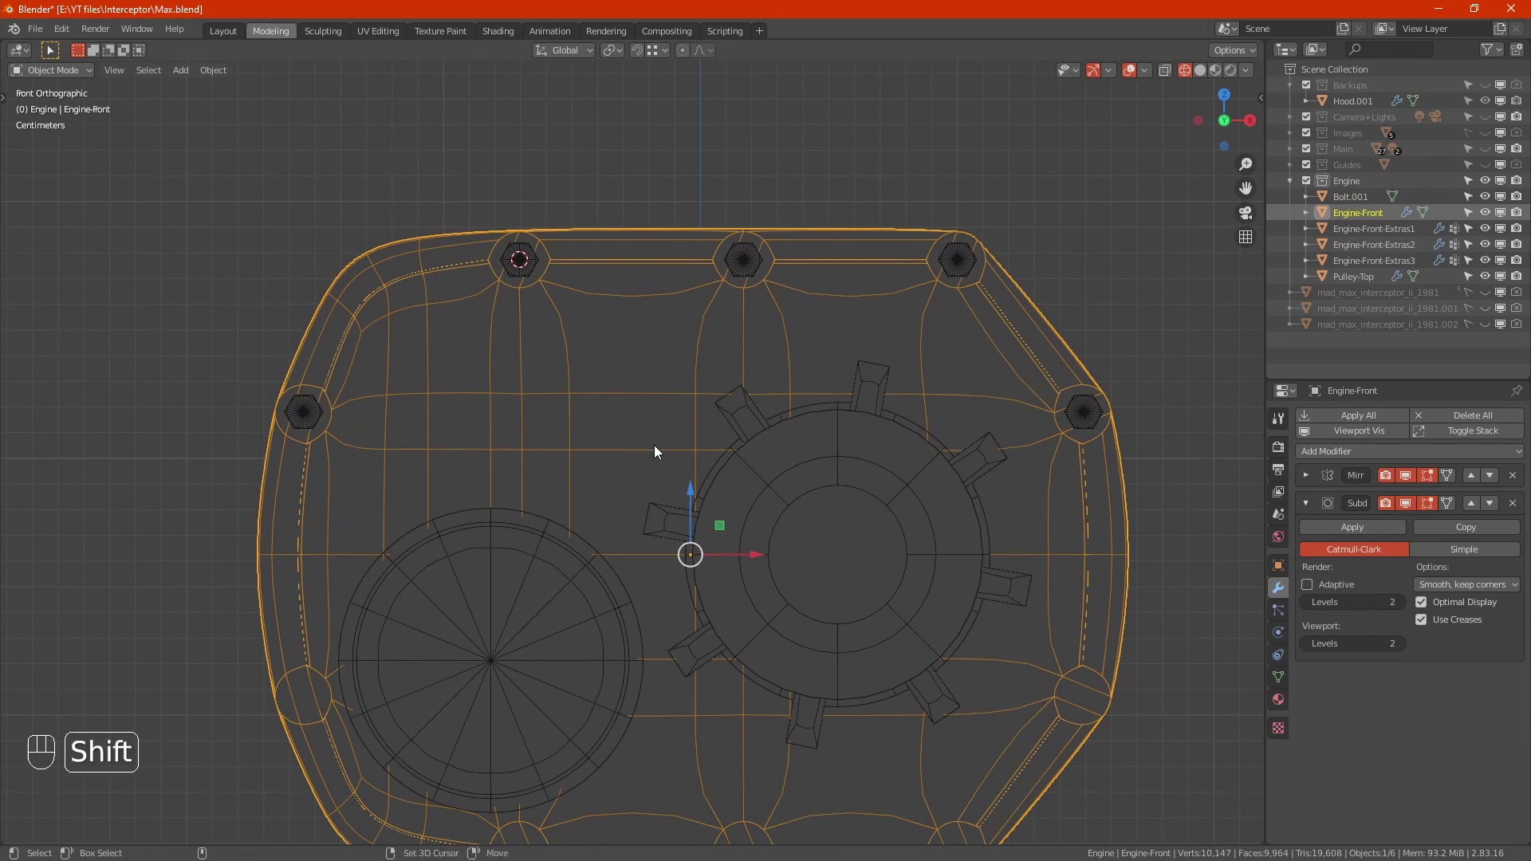
pyautogui.press('shift+s')
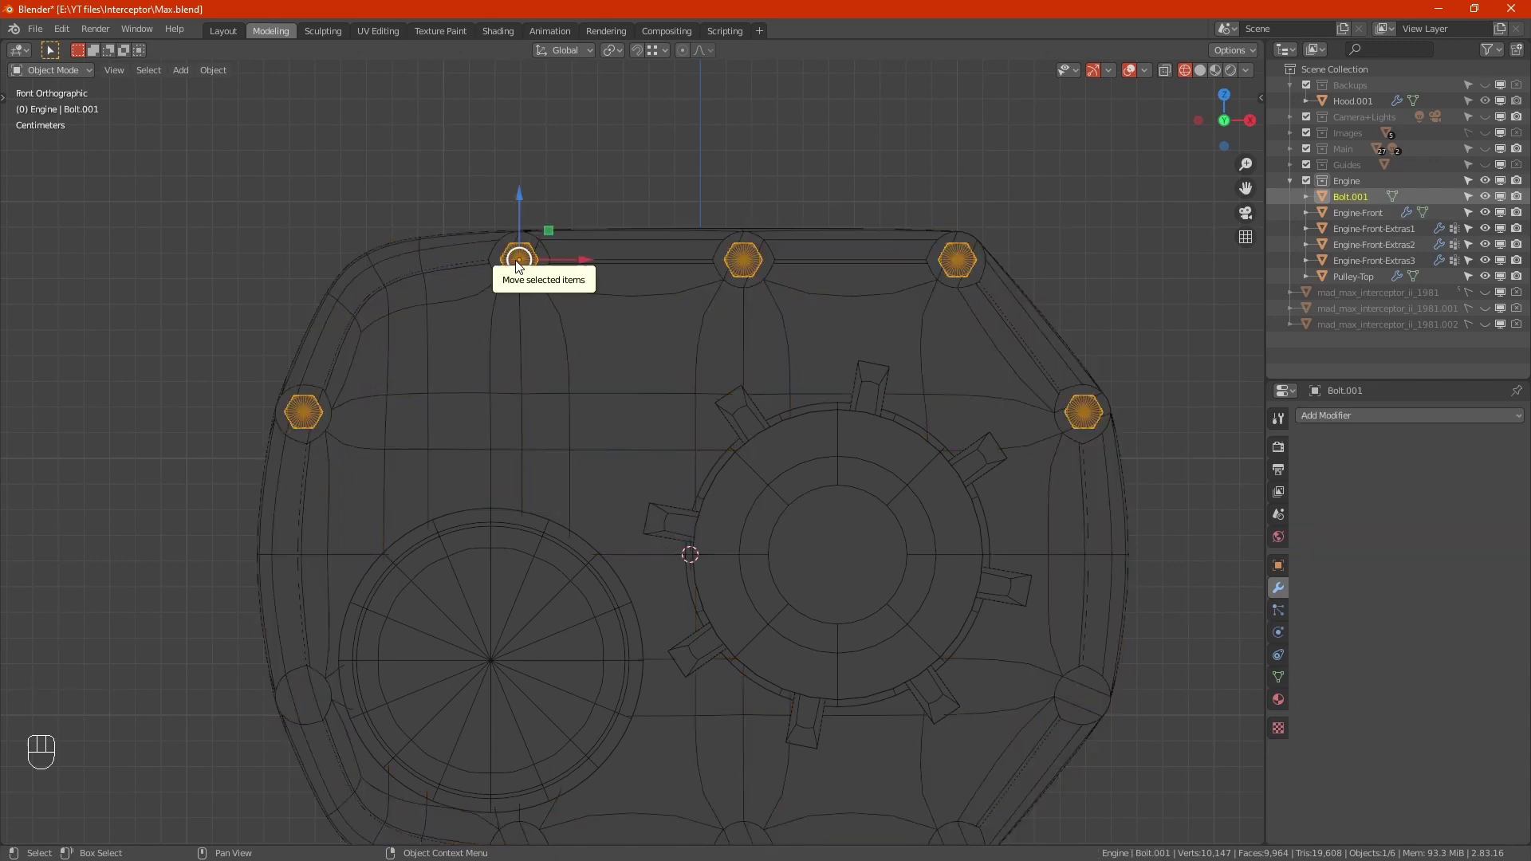
# Give Bolt.001 a Mirror modifier on the Z axis to mirror the bolt heads.
pyautogui.moveTo(1376, 424); pyautogui.dragTo(1254, 587)
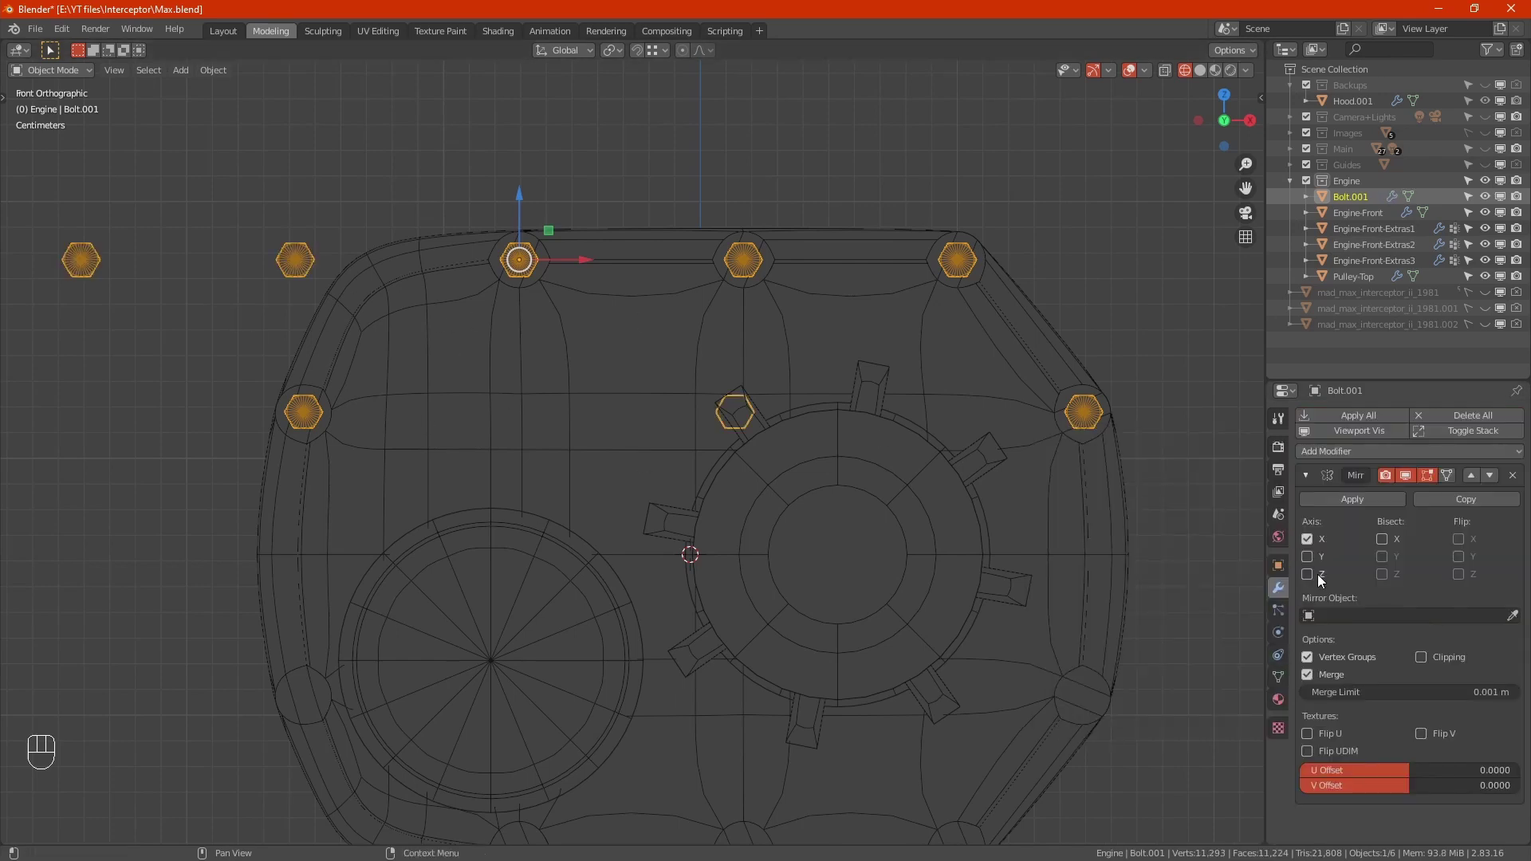
pyautogui.click(1312, 580)
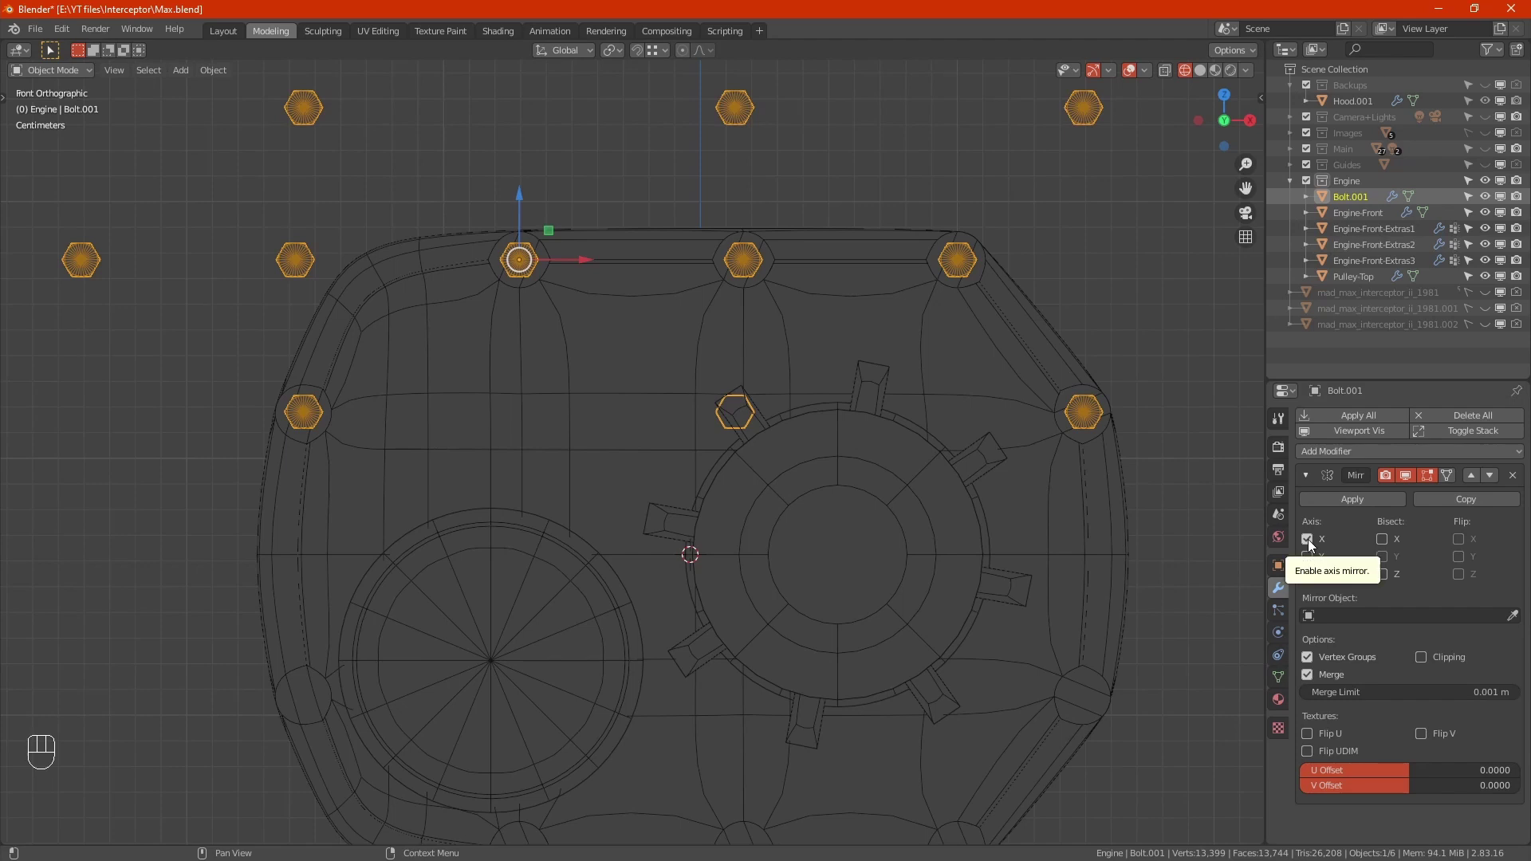
pyautogui.click(1312, 544)
pyautogui.moveTo(960, 554); pyautogui.dragTo(912, 530)
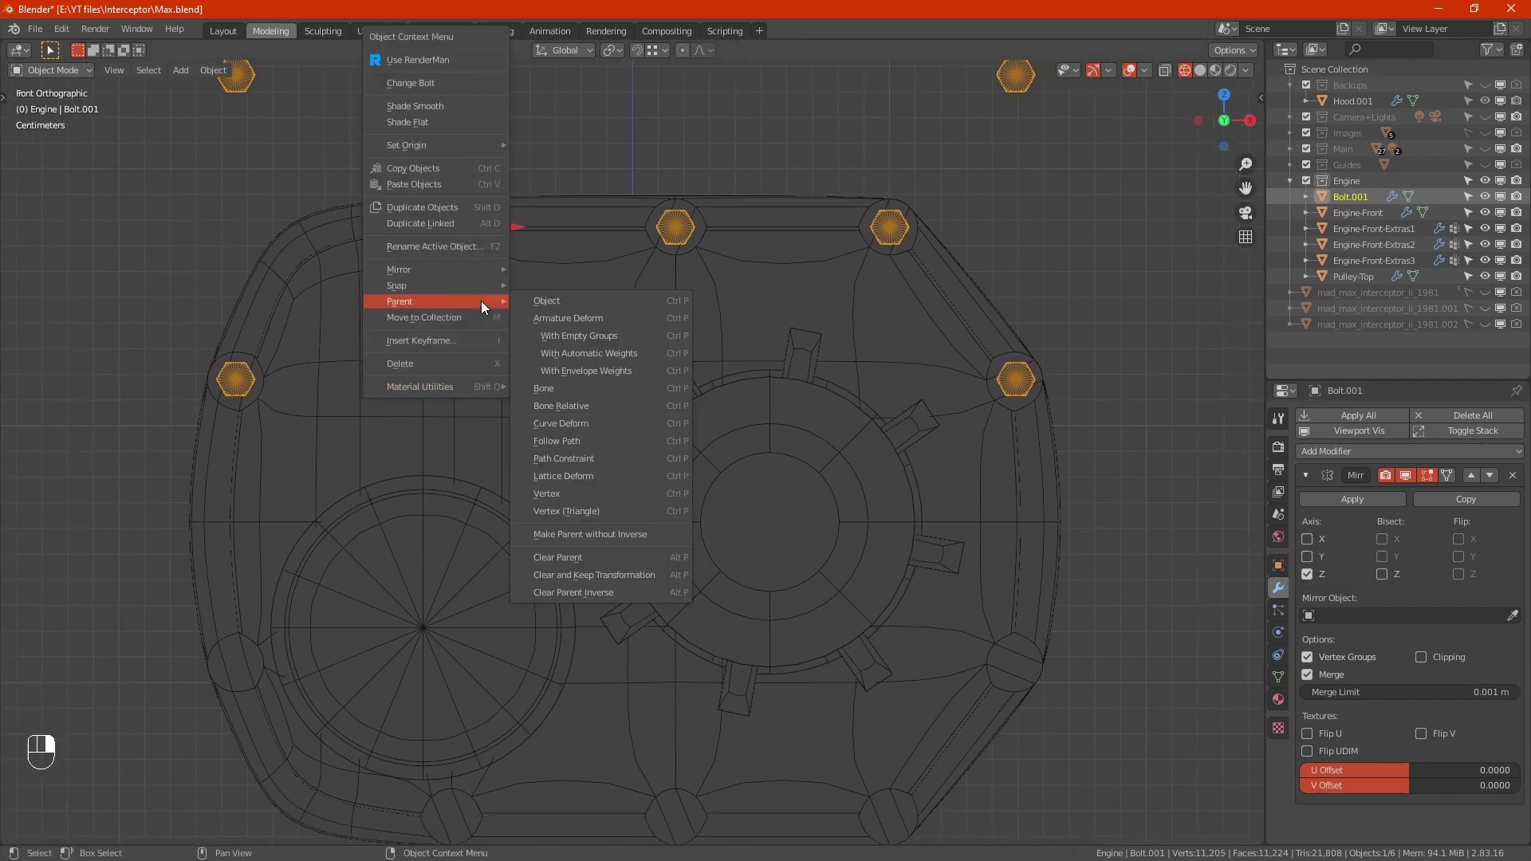
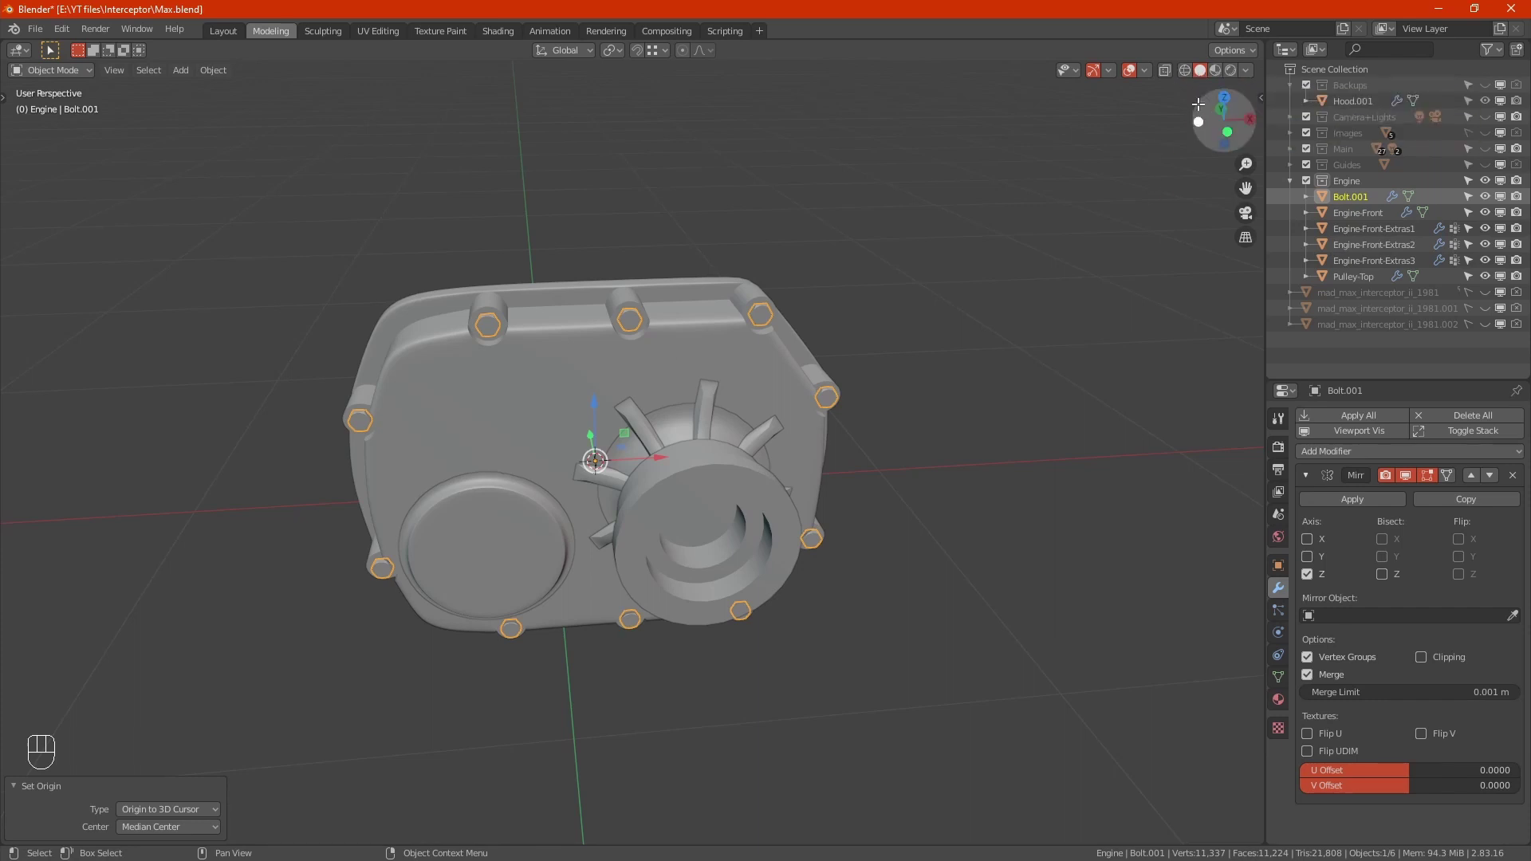
# Duplicate one bolt in Edit Mode and separate it by selection into Bolt.002.
pyautogui.click(1203, 83)
pyautogui.moveTo(935, 466); pyautogui.dragTo(923, 450)
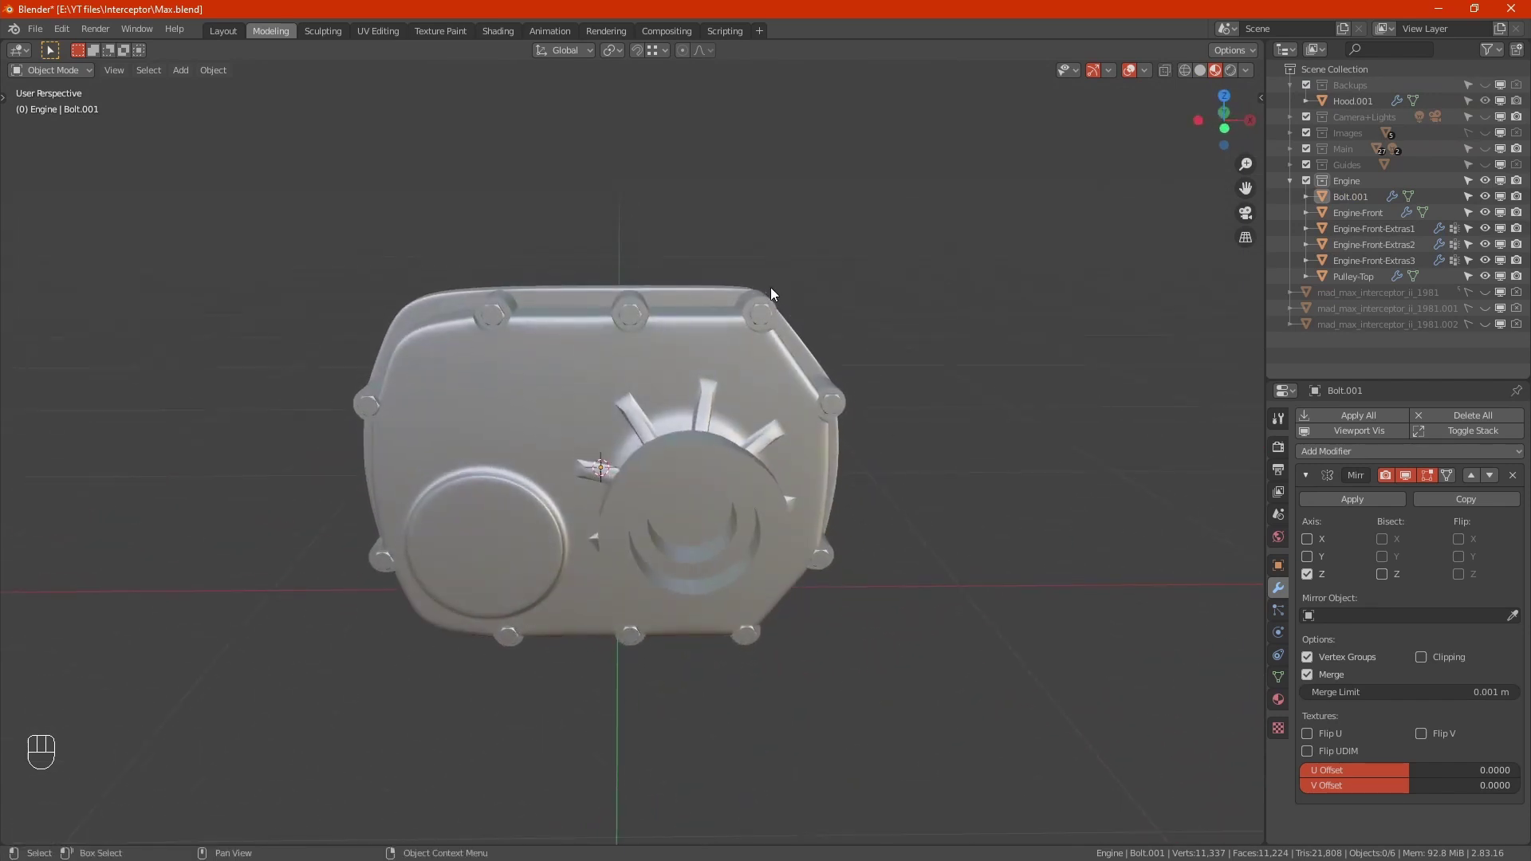
pyautogui.moveTo(1208, 72); pyautogui.dragTo(786, 420)
pyautogui.press('KP_1')
pyautogui.press('Tab')
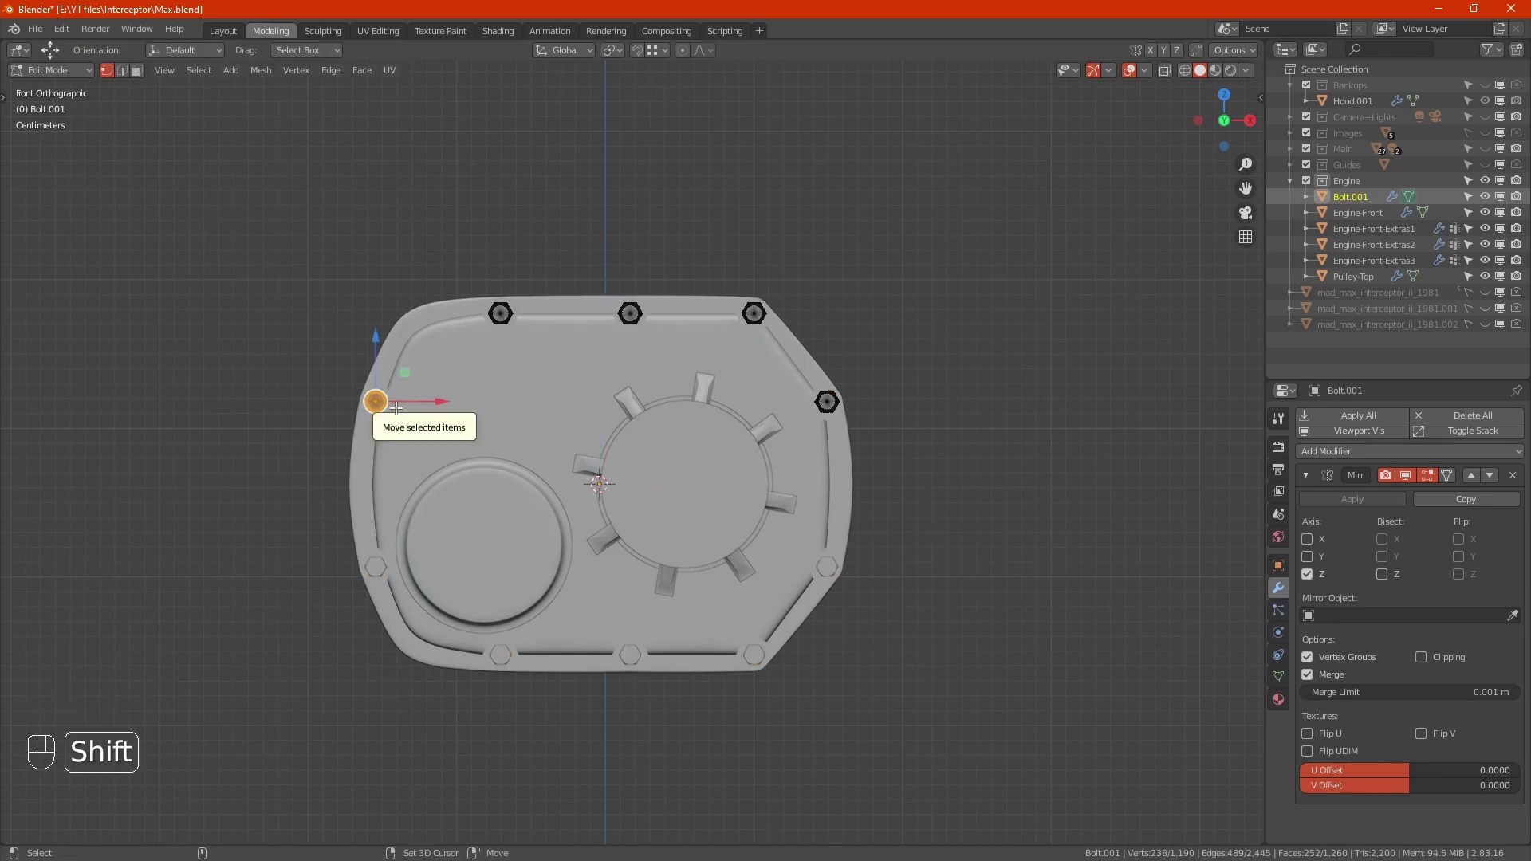
pyautogui.press('shift+d')
pyautogui.press('KP_Enter')
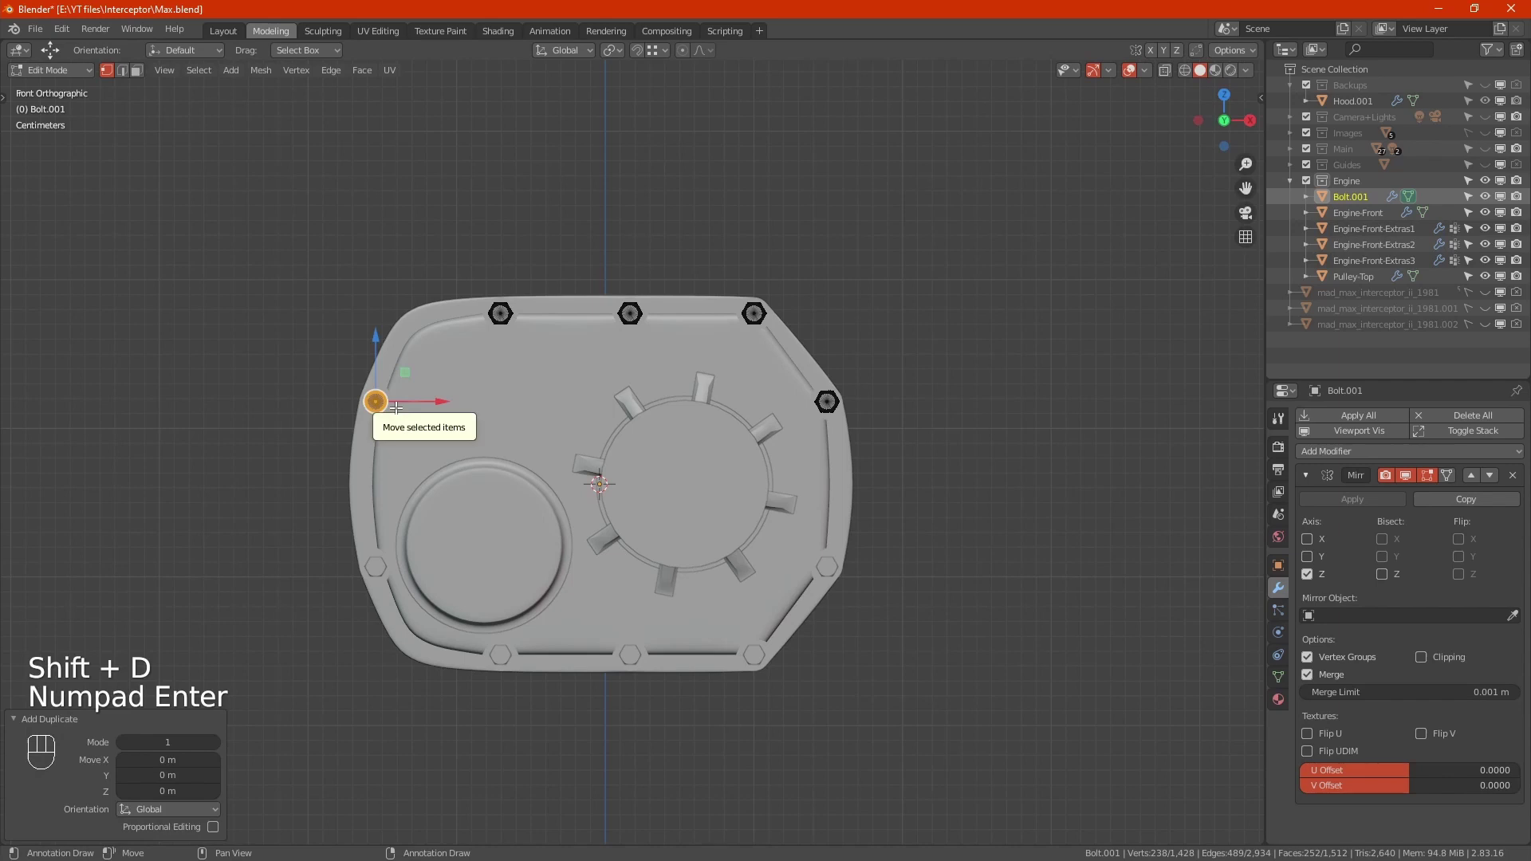
pyautogui.press('p')
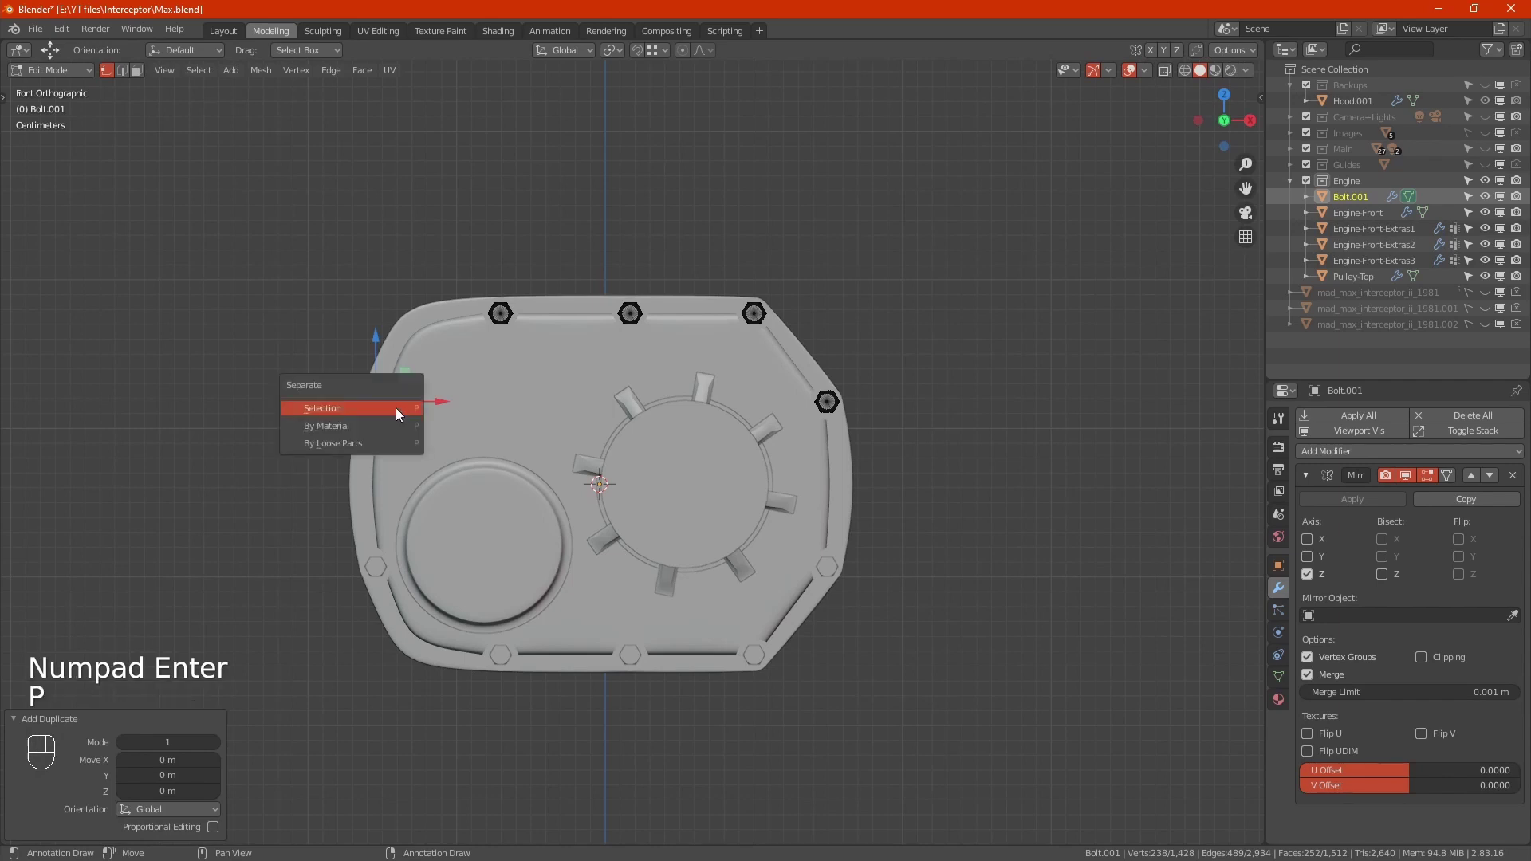
pyautogui.press('Tab')
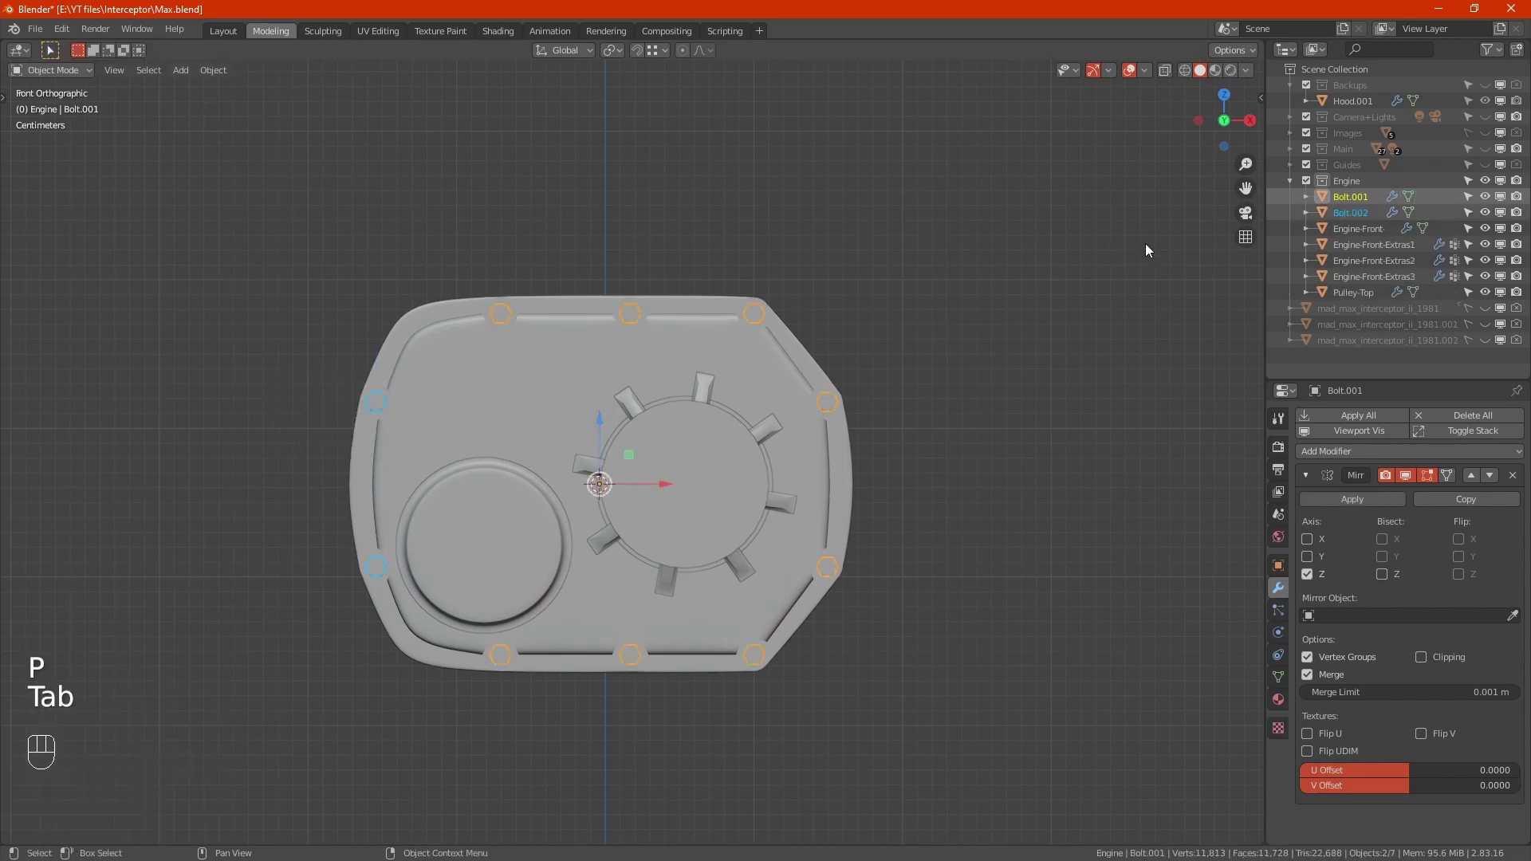
# Remove the Mirror modifier from Bolt.002 and make the cover see-through.
pyautogui.click(1362, 216)
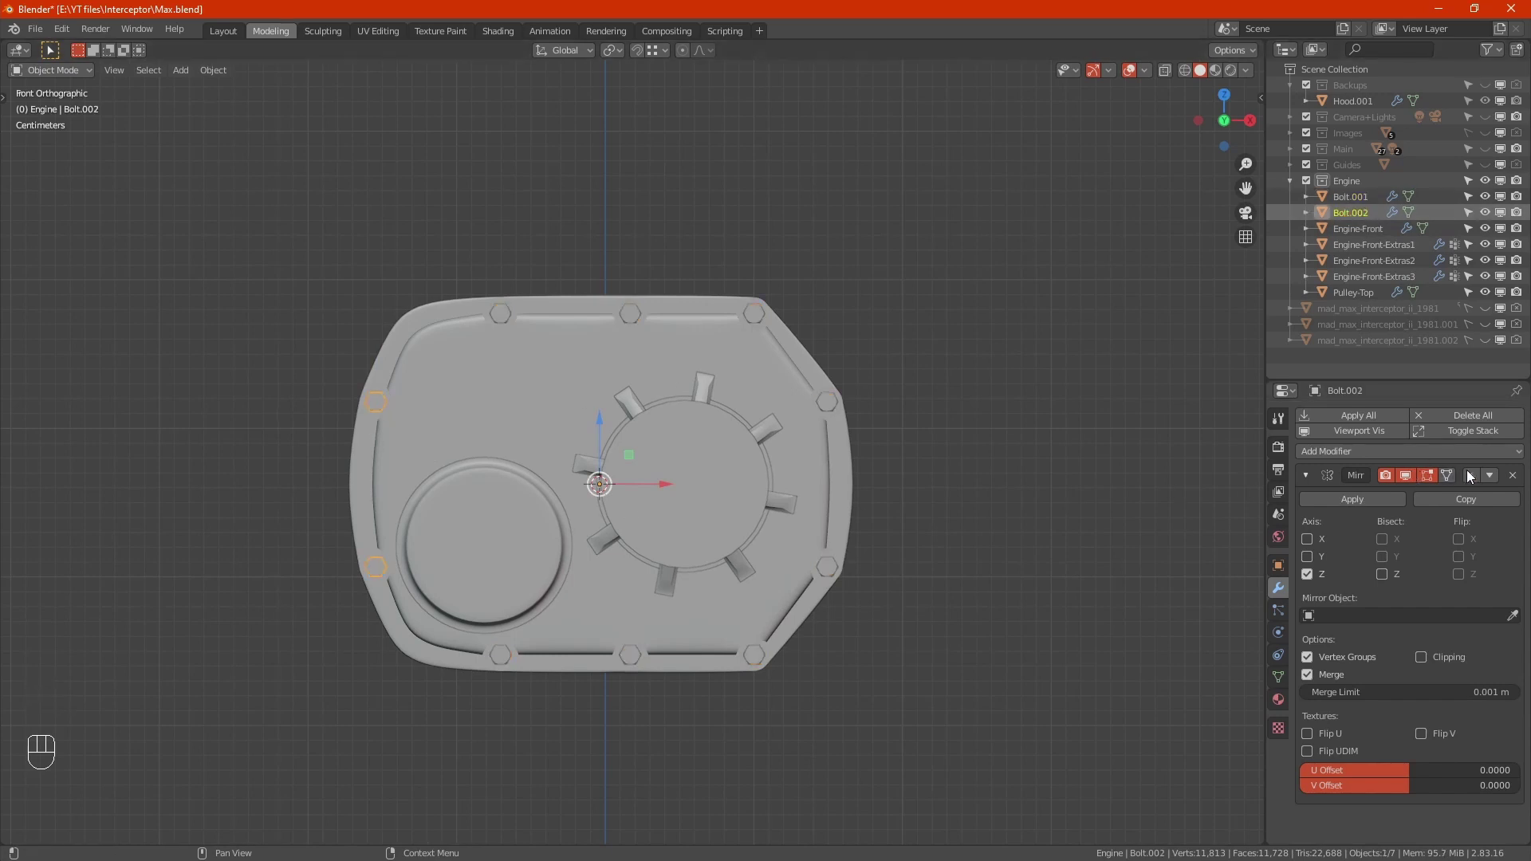
pyautogui.click(1517, 479)
pyautogui.moveTo(553, 451); pyautogui.dragTo(642, 468)
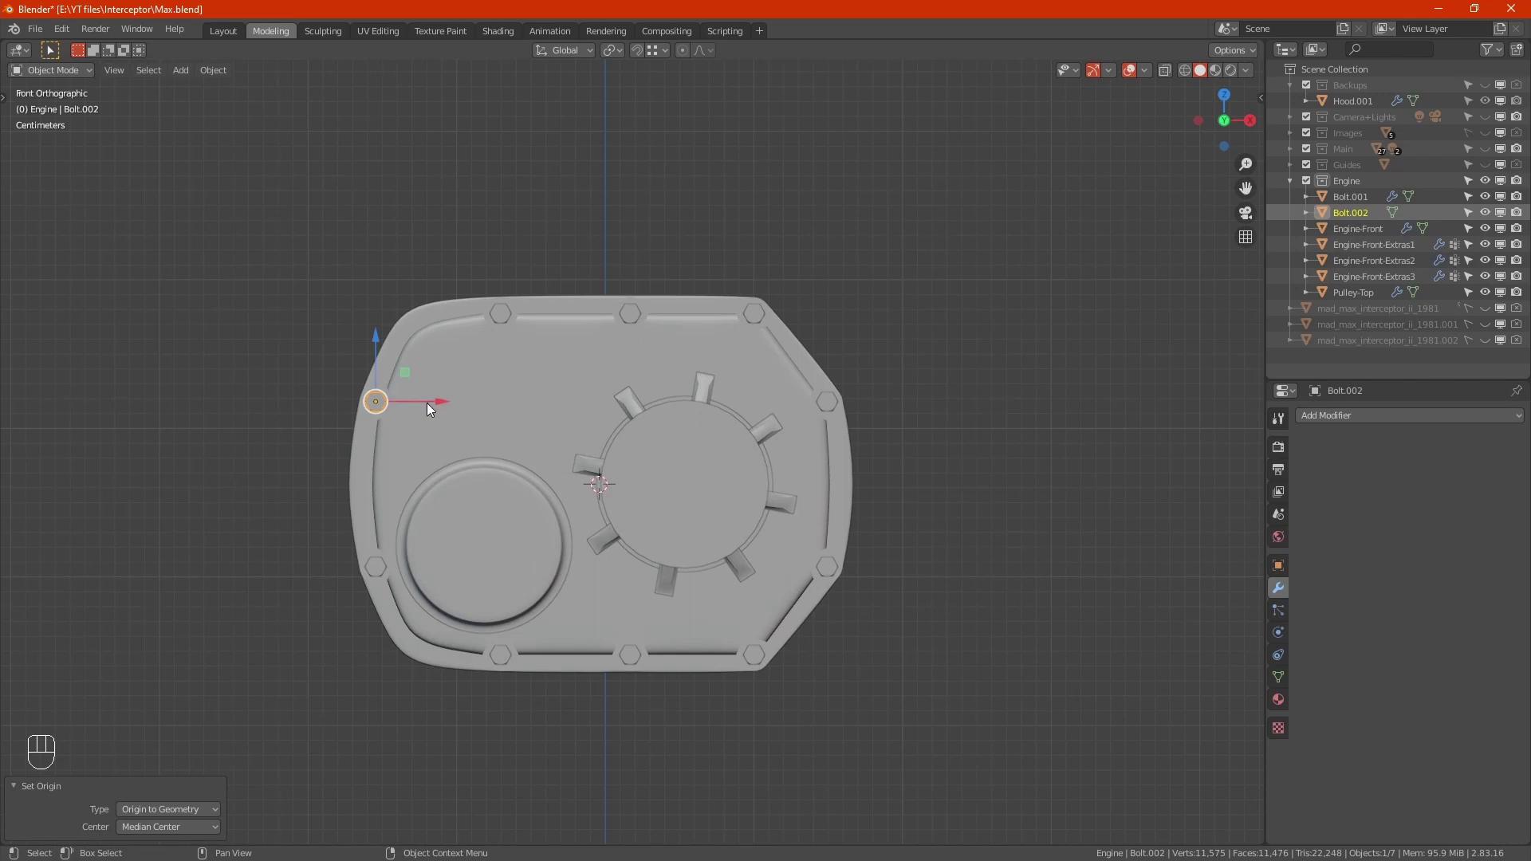
pyautogui.press('alt+z')
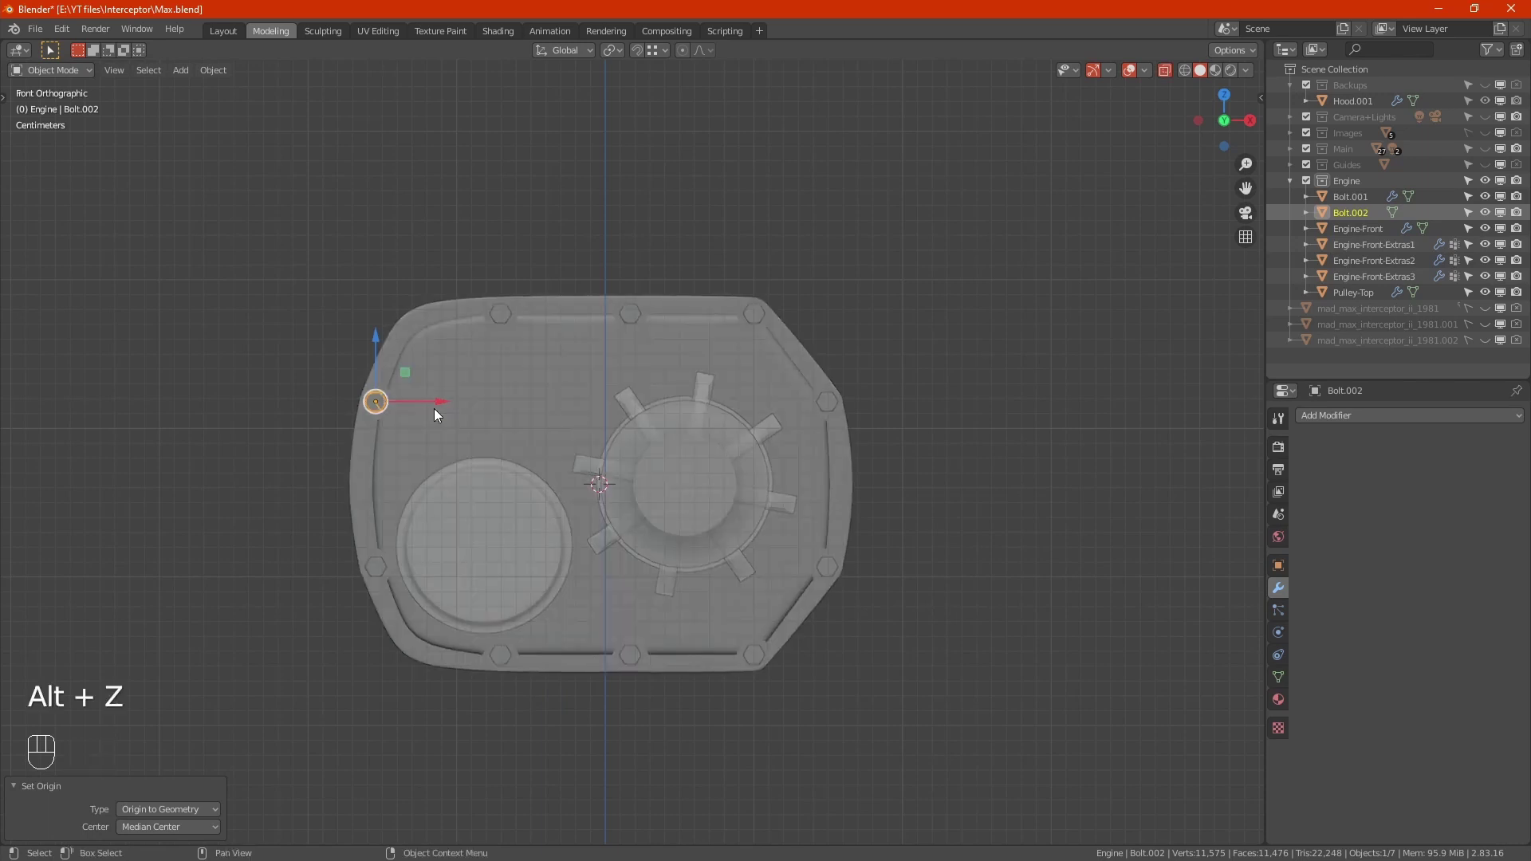
# Frame the Pulley-Top and bring the separated bolt above its outer ring.
pyautogui.moveTo(434, 407); pyautogui.dragTo(733, 411)
pyautogui.click(698, 470)
pyautogui.click(699, 471)
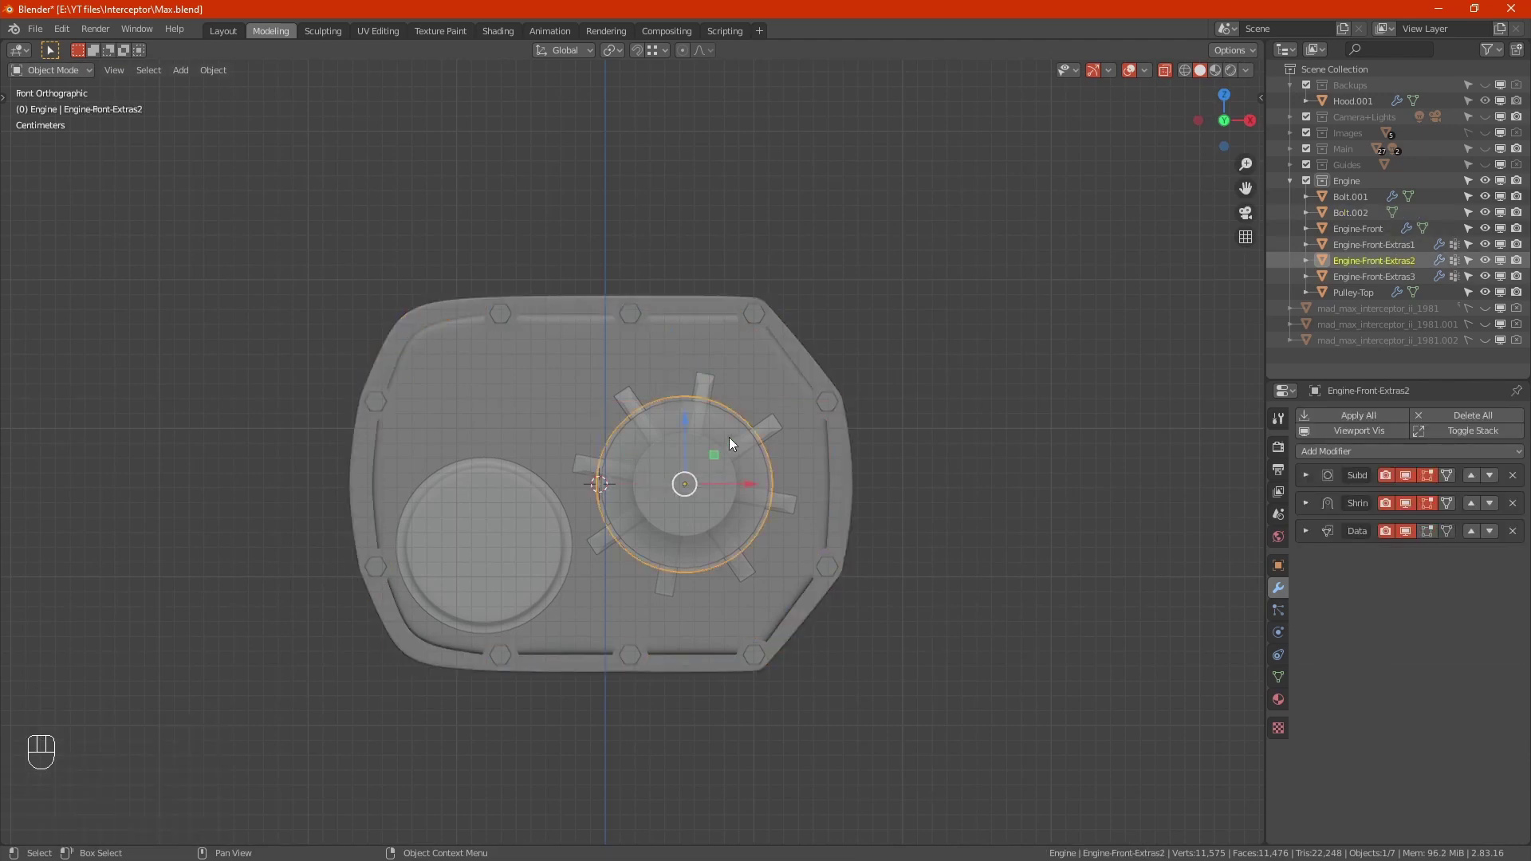
pyautogui.click(1365, 292)
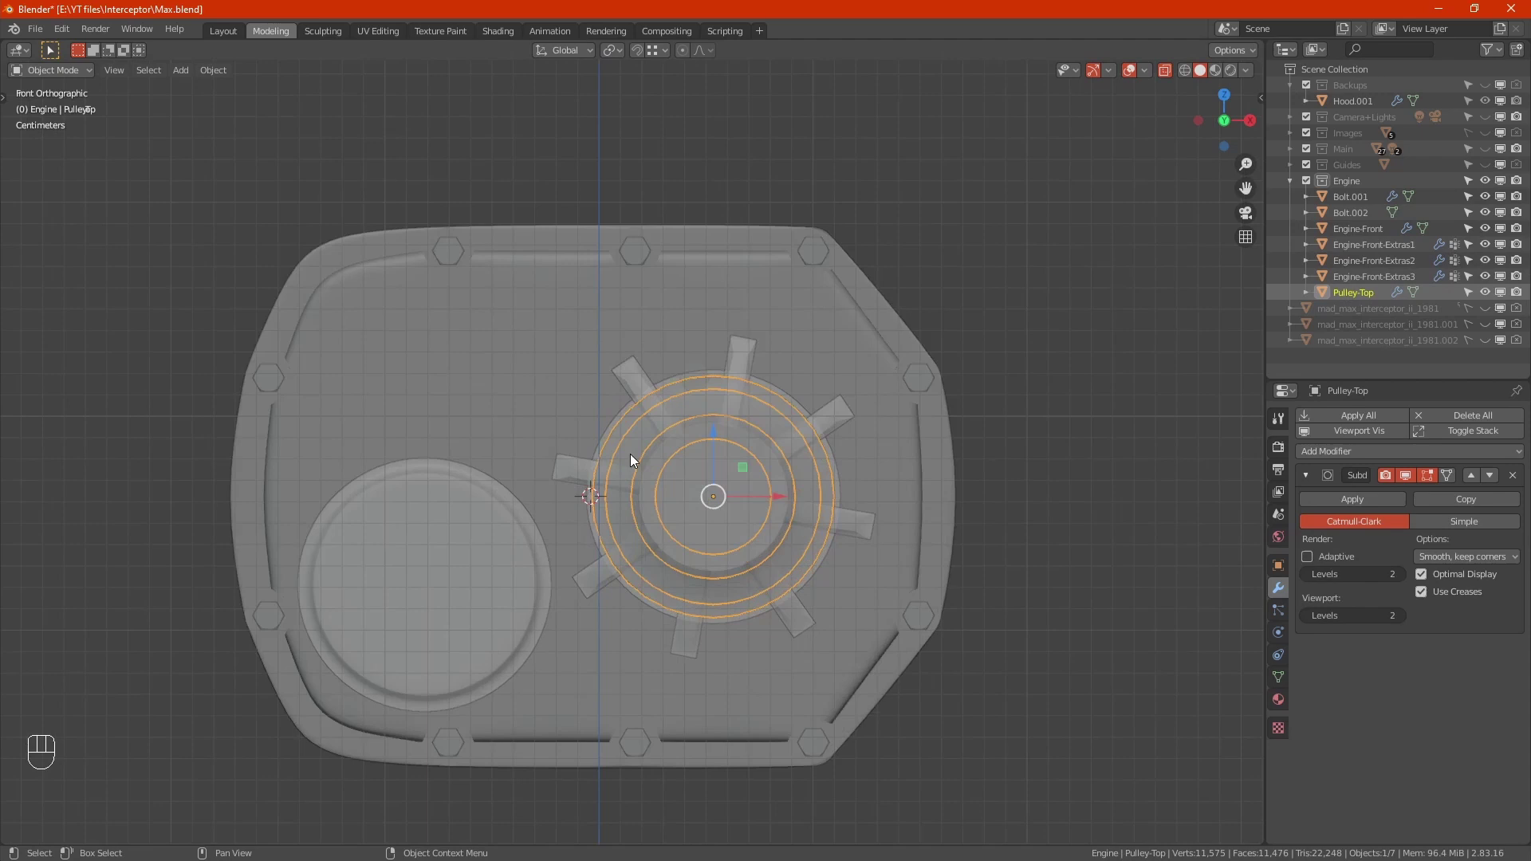
pyautogui.press('shift+s')
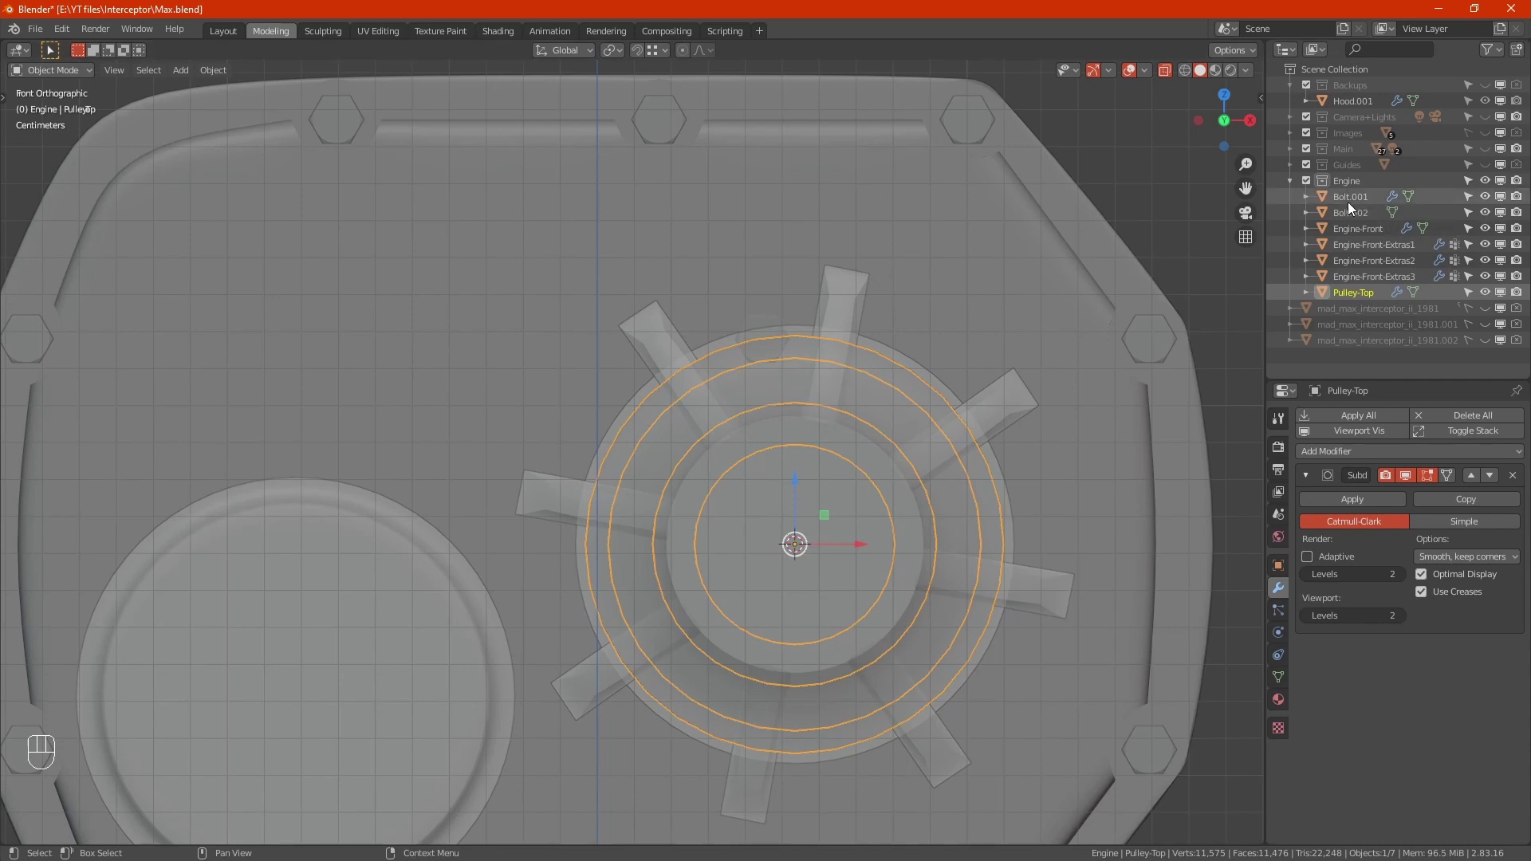
pyautogui.moveTo(1352, 219); pyautogui.dragTo(675, 421)
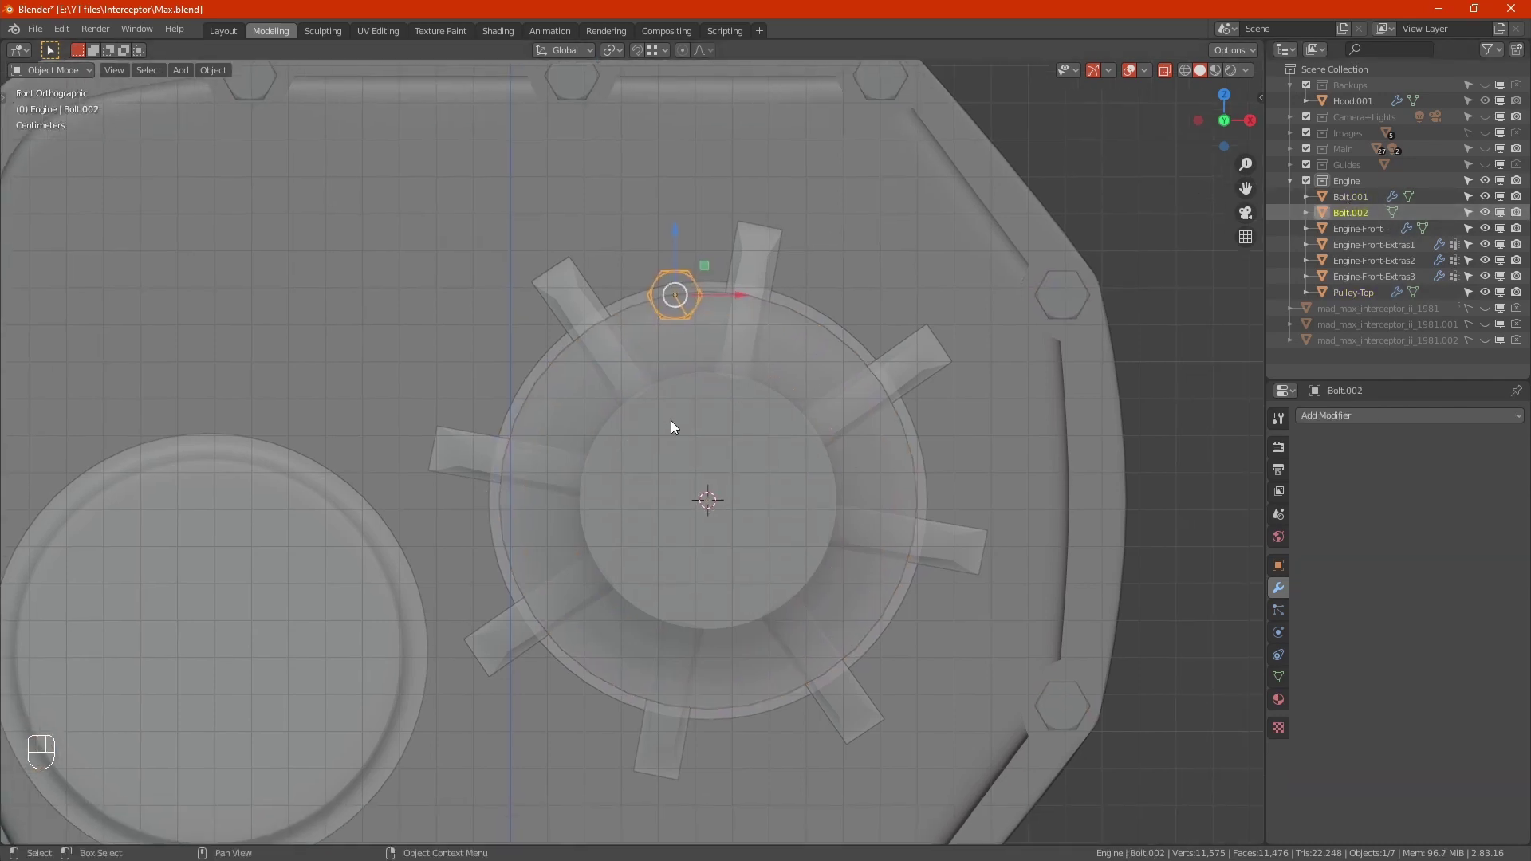
# Snap Bolt.002 to the pulley centre and raise it just above the centre.
pyautogui.press('shift+s')
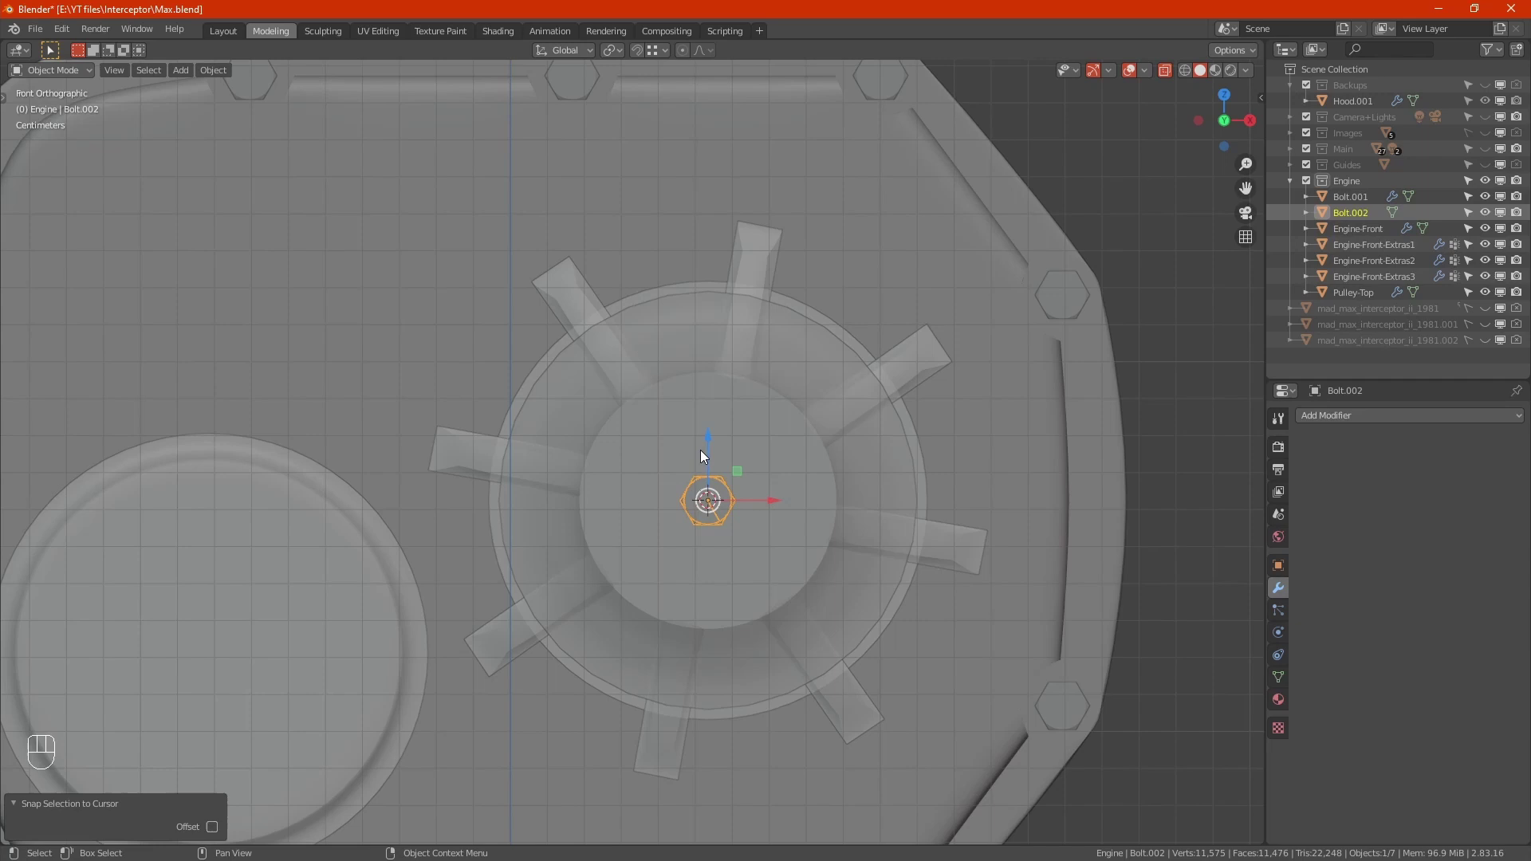
pyautogui.moveTo(708, 444); pyautogui.dragTo(728, 331)
pyautogui.press('alt+z')
# From Right Orthographic, push the bolt along Y until it seats on the pulley face.
pyautogui.moveTo(733, 368); pyautogui.dragTo(783, 367)
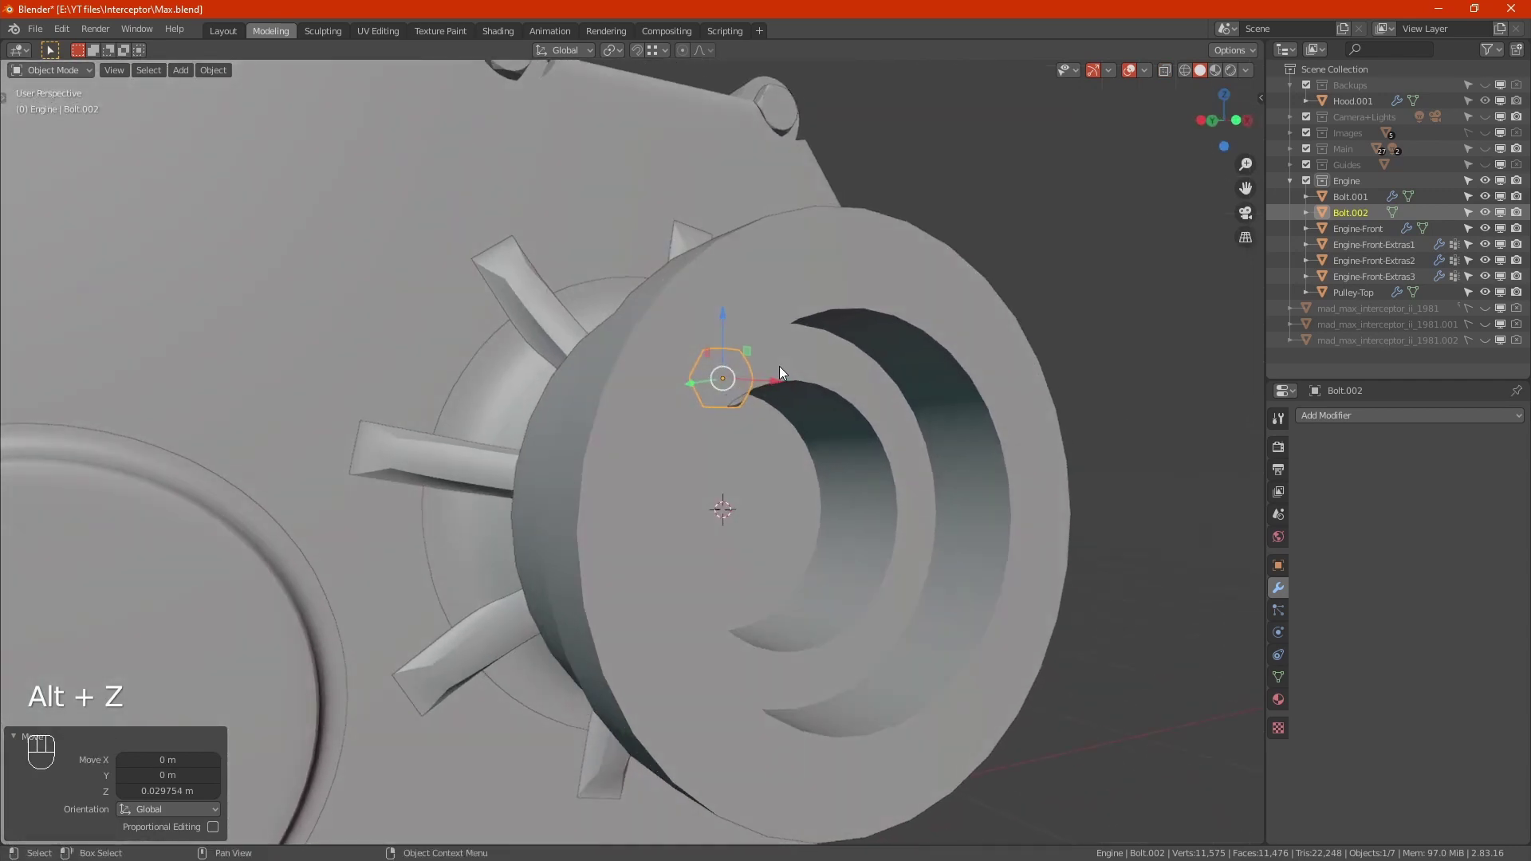
pyautogui.press('KP_3')
pyautogui.press('alt+z')
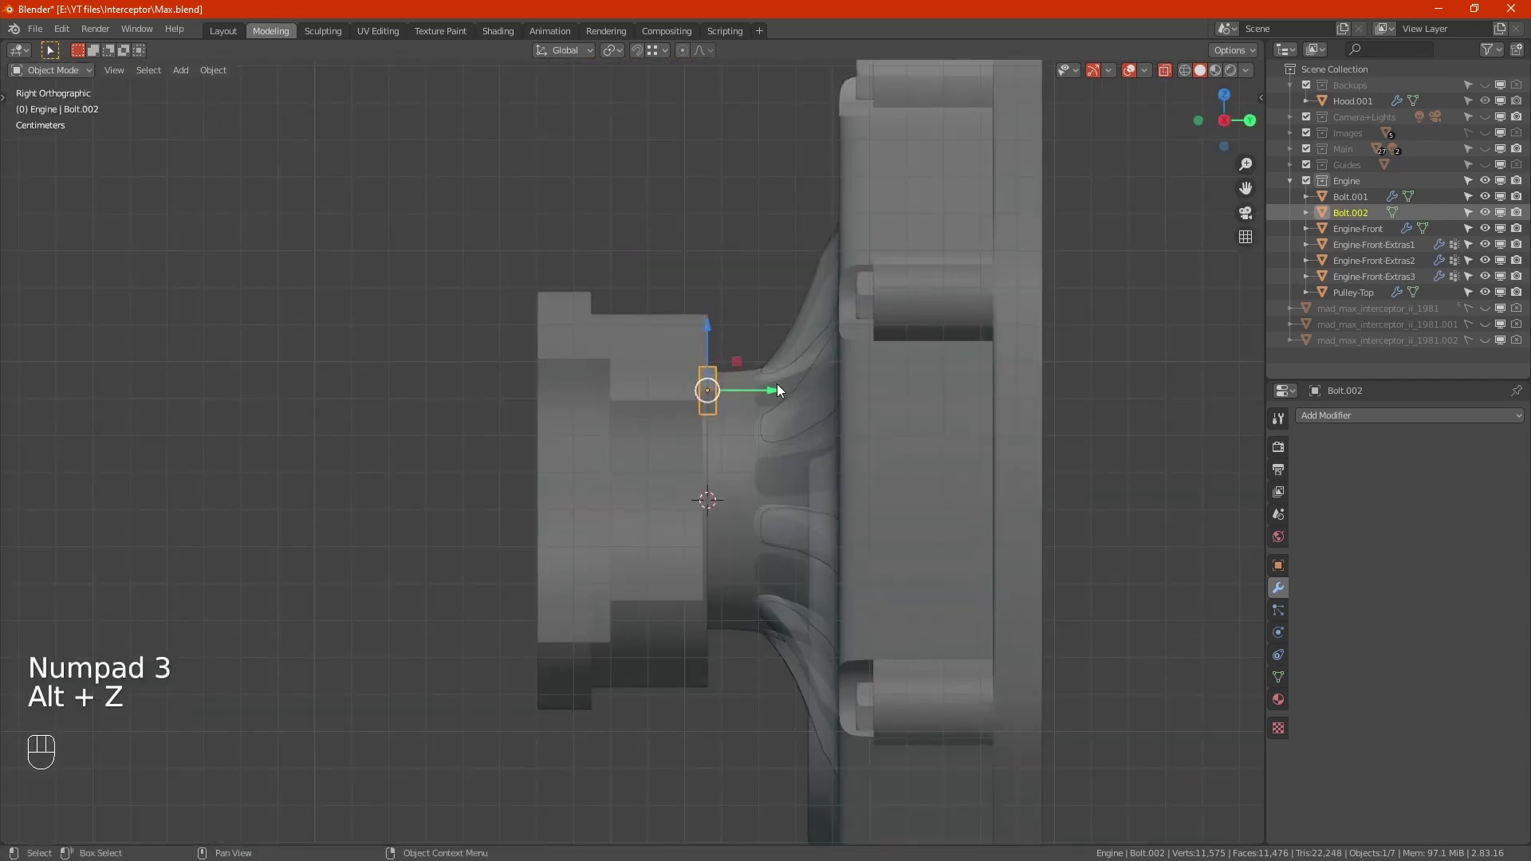
pyautogui.moveTo(781, 391); pyautogui.dragTo(684, 389)
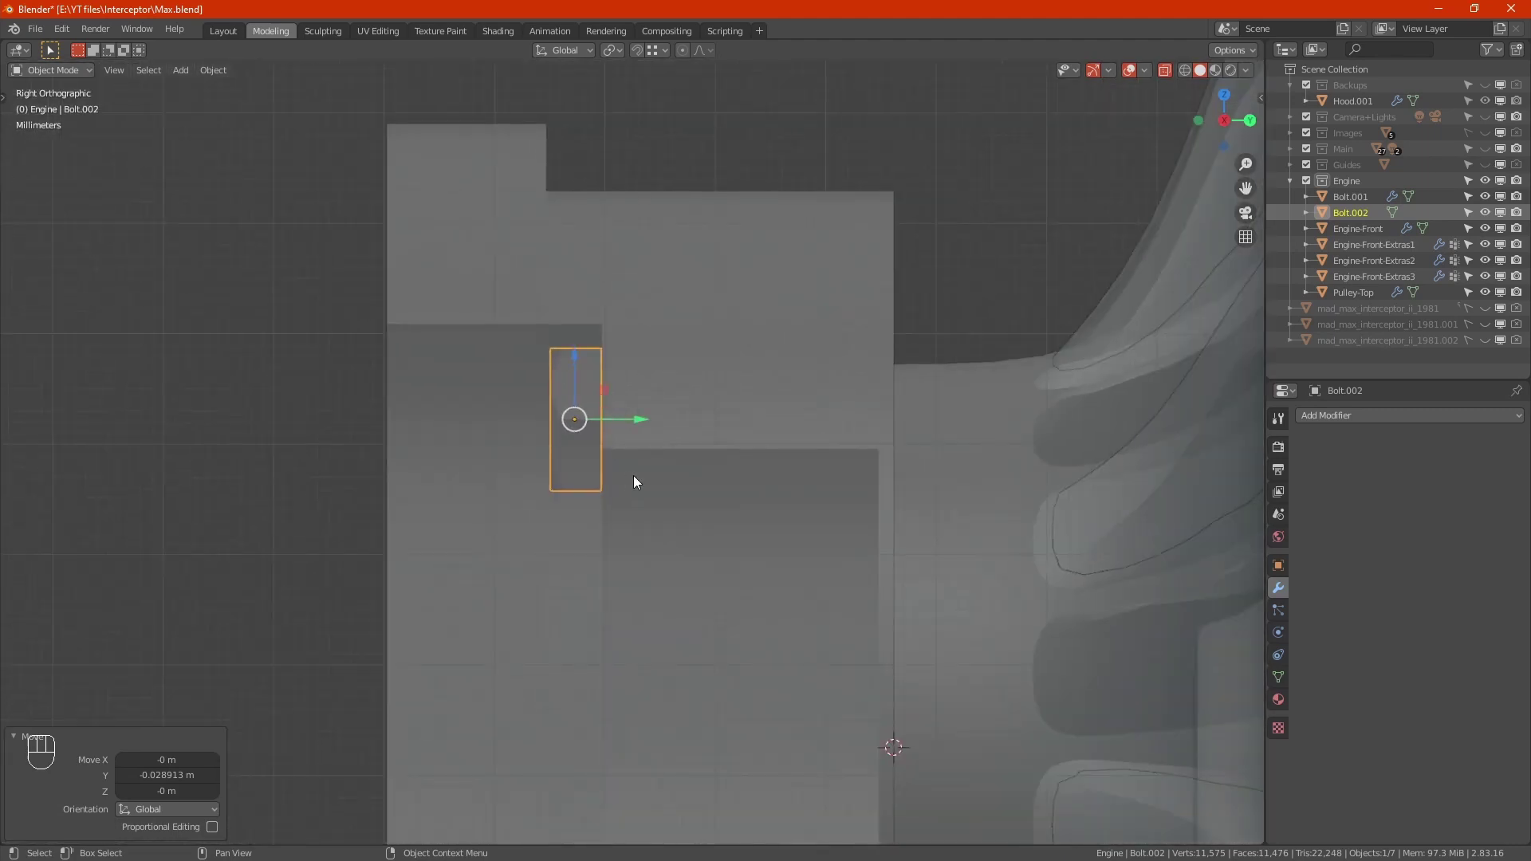
pyautogui.moveTo(609, 474); pyautogui.dragTo(812, 467)
pyautogui.press('alt+z')
pyautogui.moveTo(754, 476); pyautogui.dragTo(752, 490)
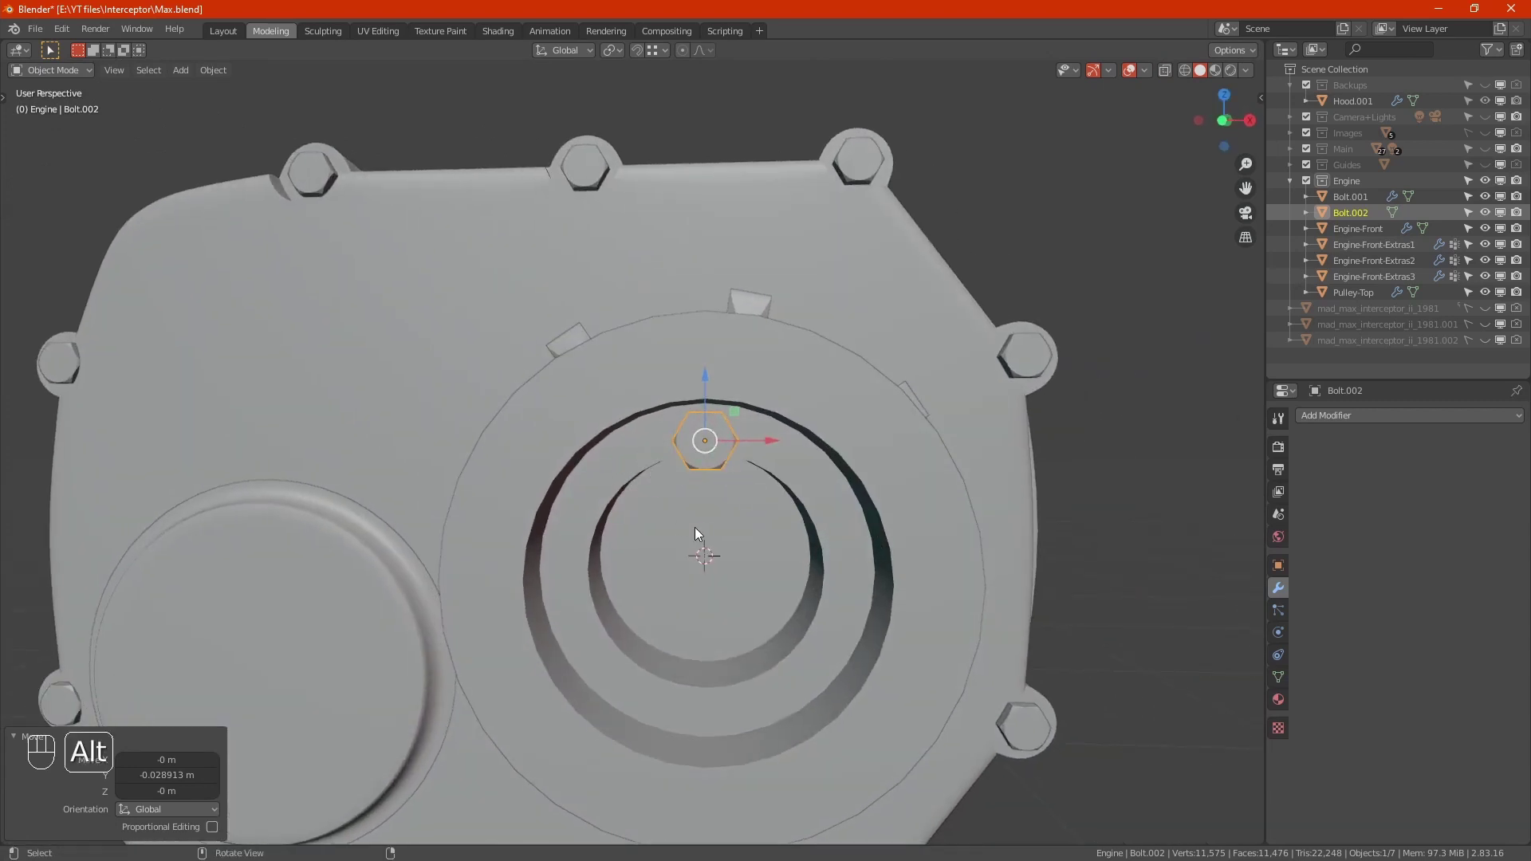
# Scale down Pulley-Top's central faces so the recess is smaller than the bolt seat.
pyautogui.click(652, 504)
pyautogui.click(642, 482)
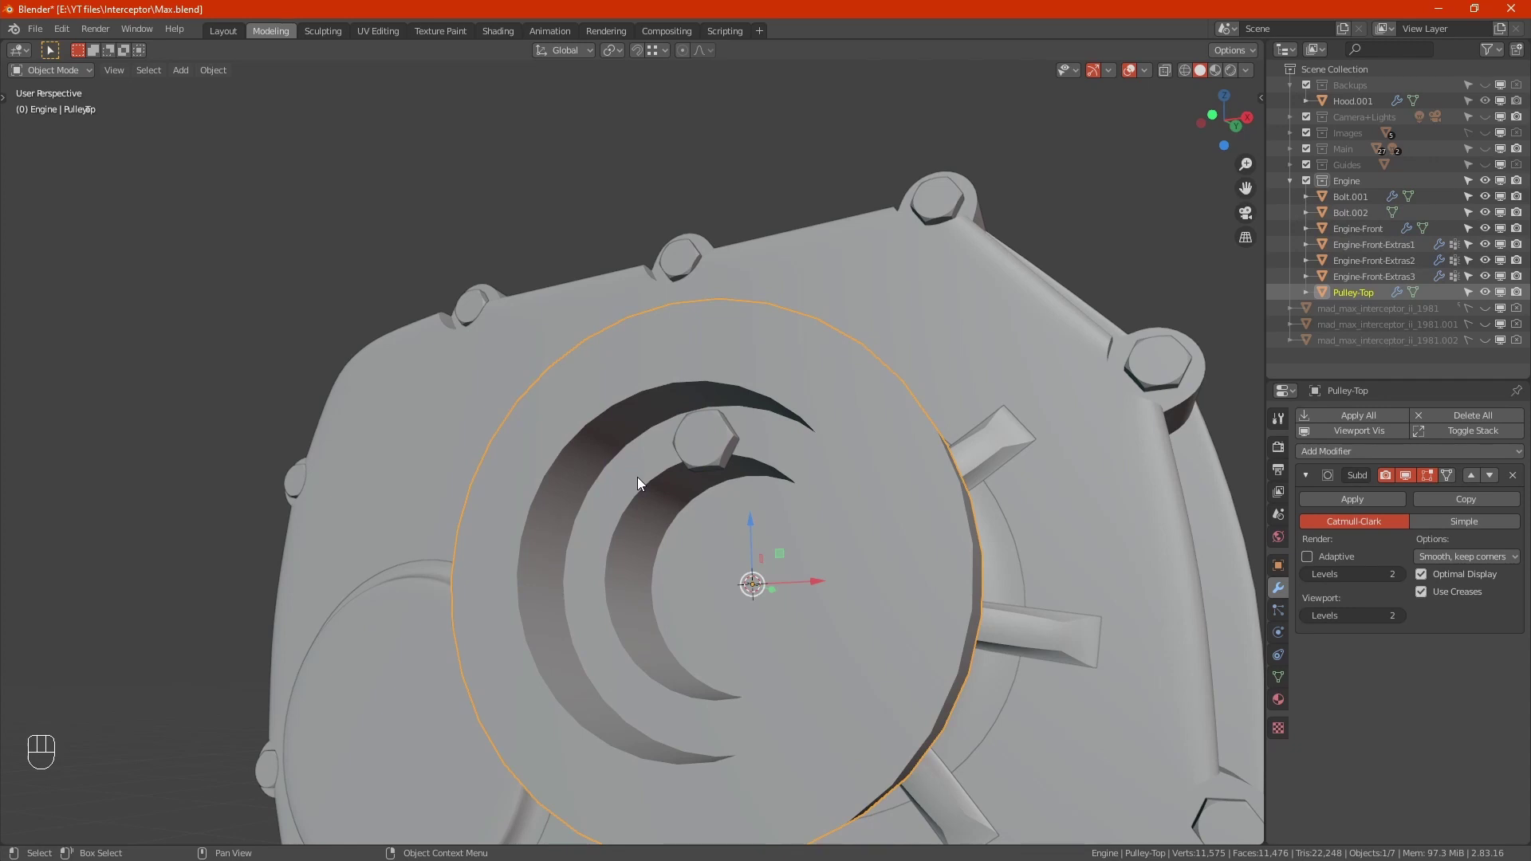
pyautogui.press('Tab')
pyautogui.press('alt+z')
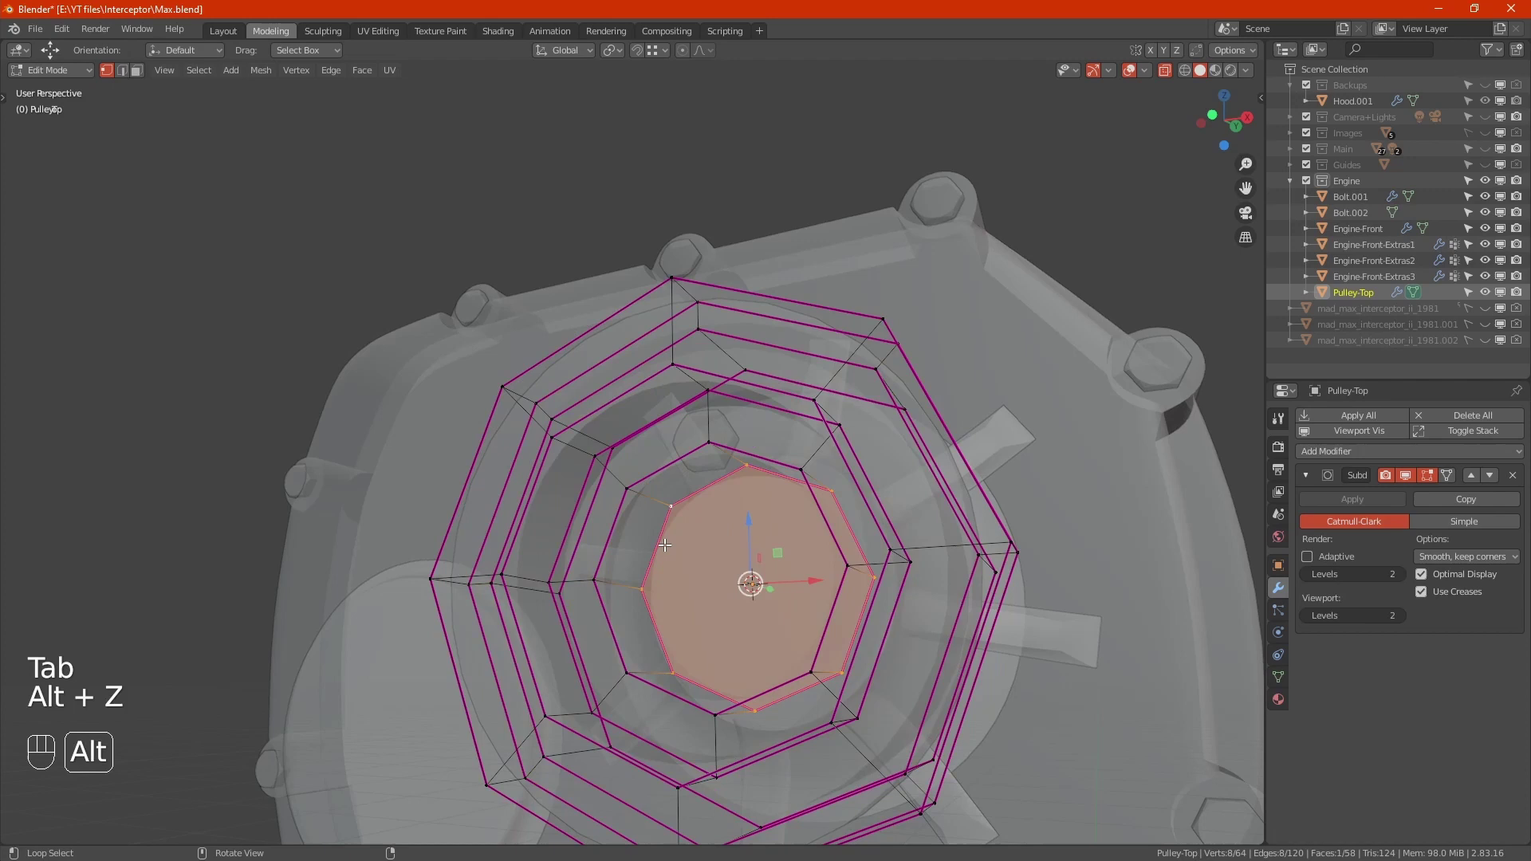
pyautogui.moveTo(640, 534); pyautogui.dragTo(657, 557)
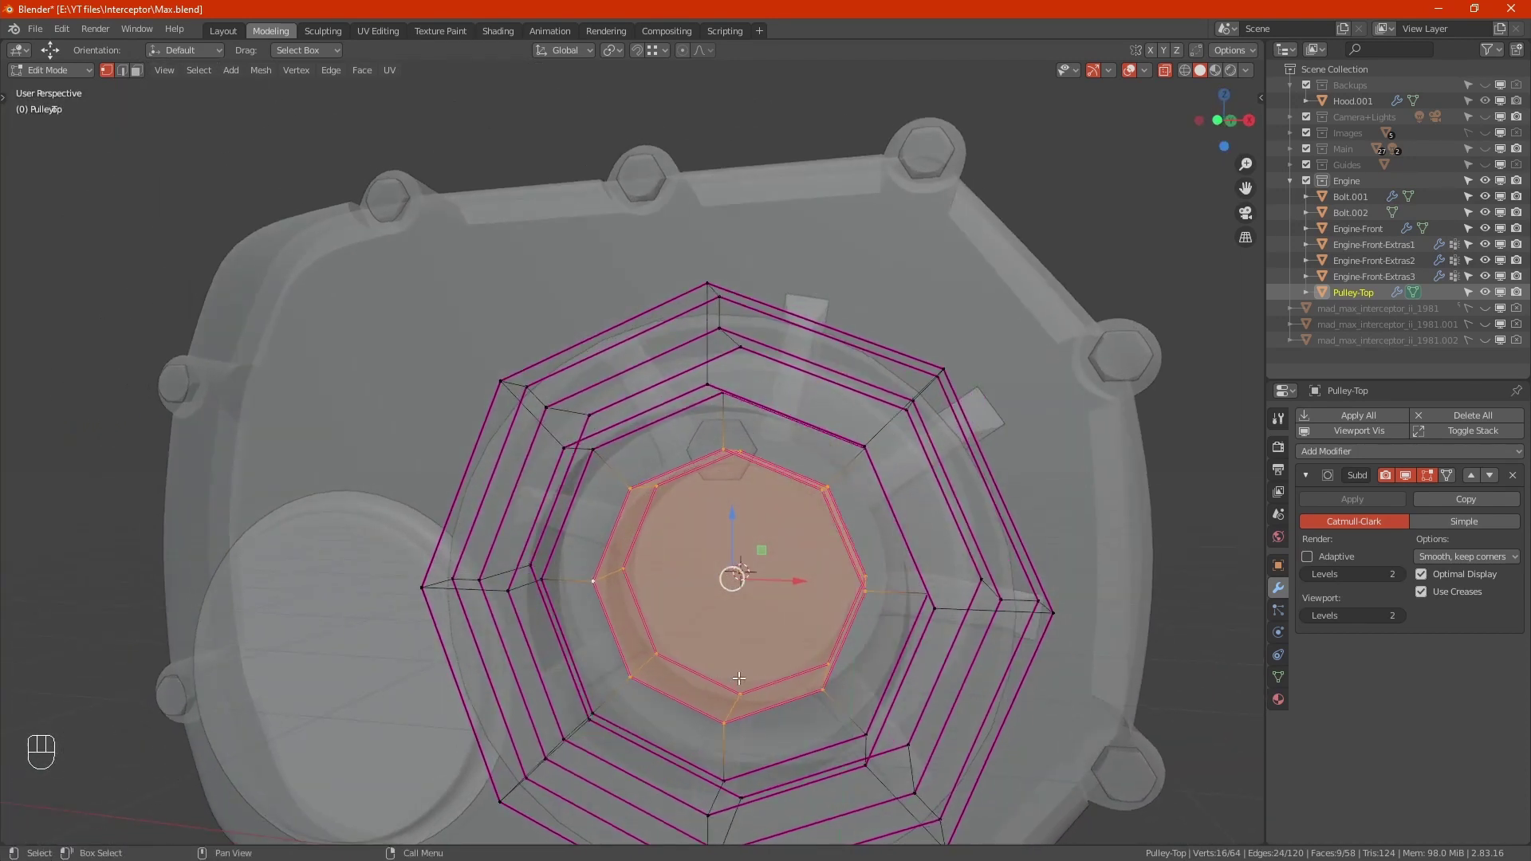
pyautogui.press('s')
pyautogui.press('shift+y')
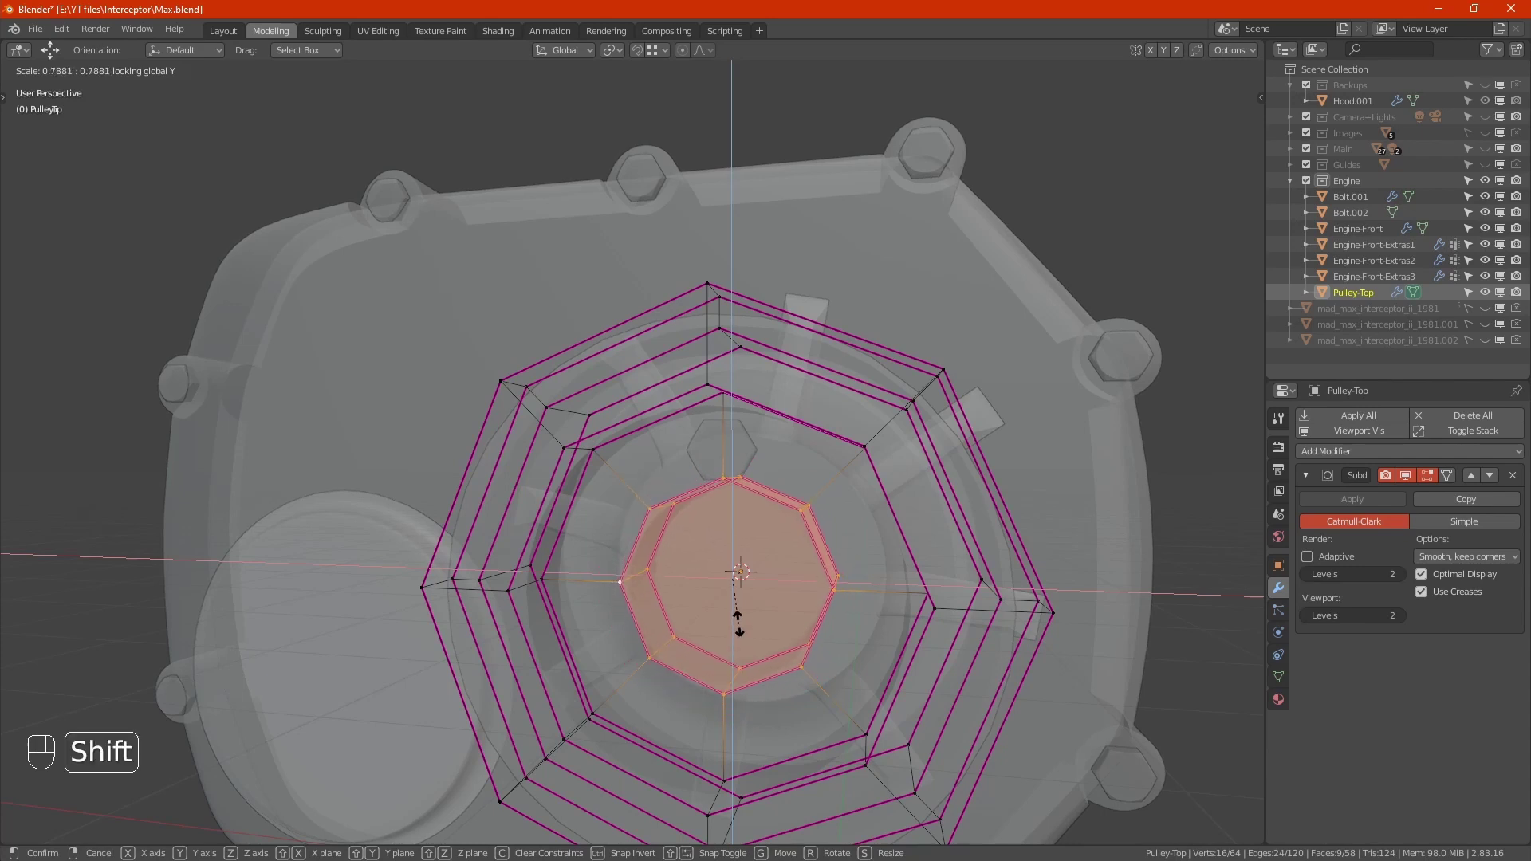
pyautogui.click(745, 594)
# Check the recess edge against the bolt from several angles and leave Edit Mode.
pyautogui.click(761, 494)
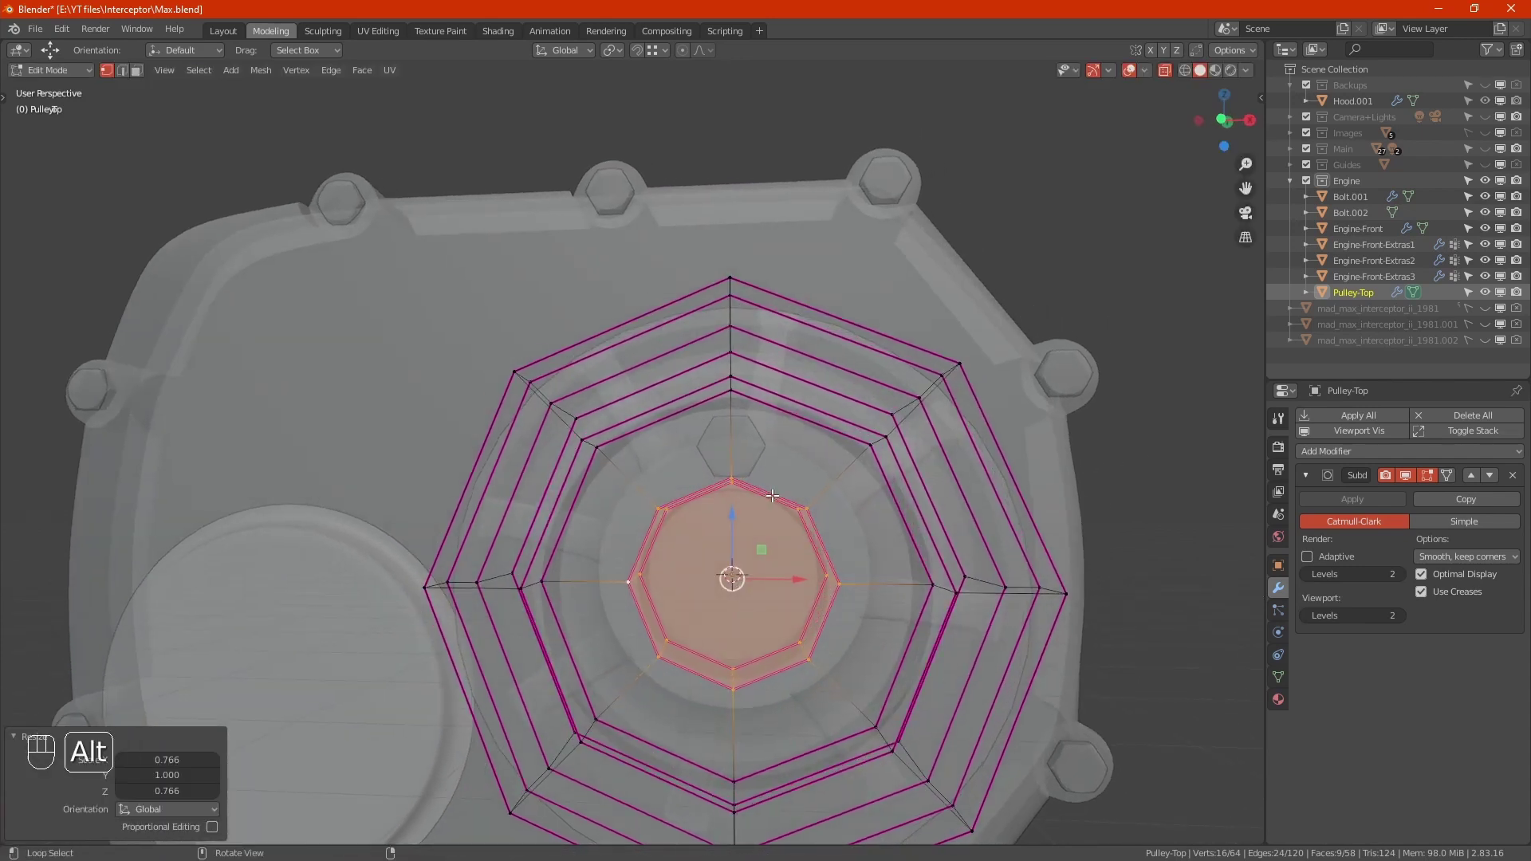
pyautogui.press('alt+z')
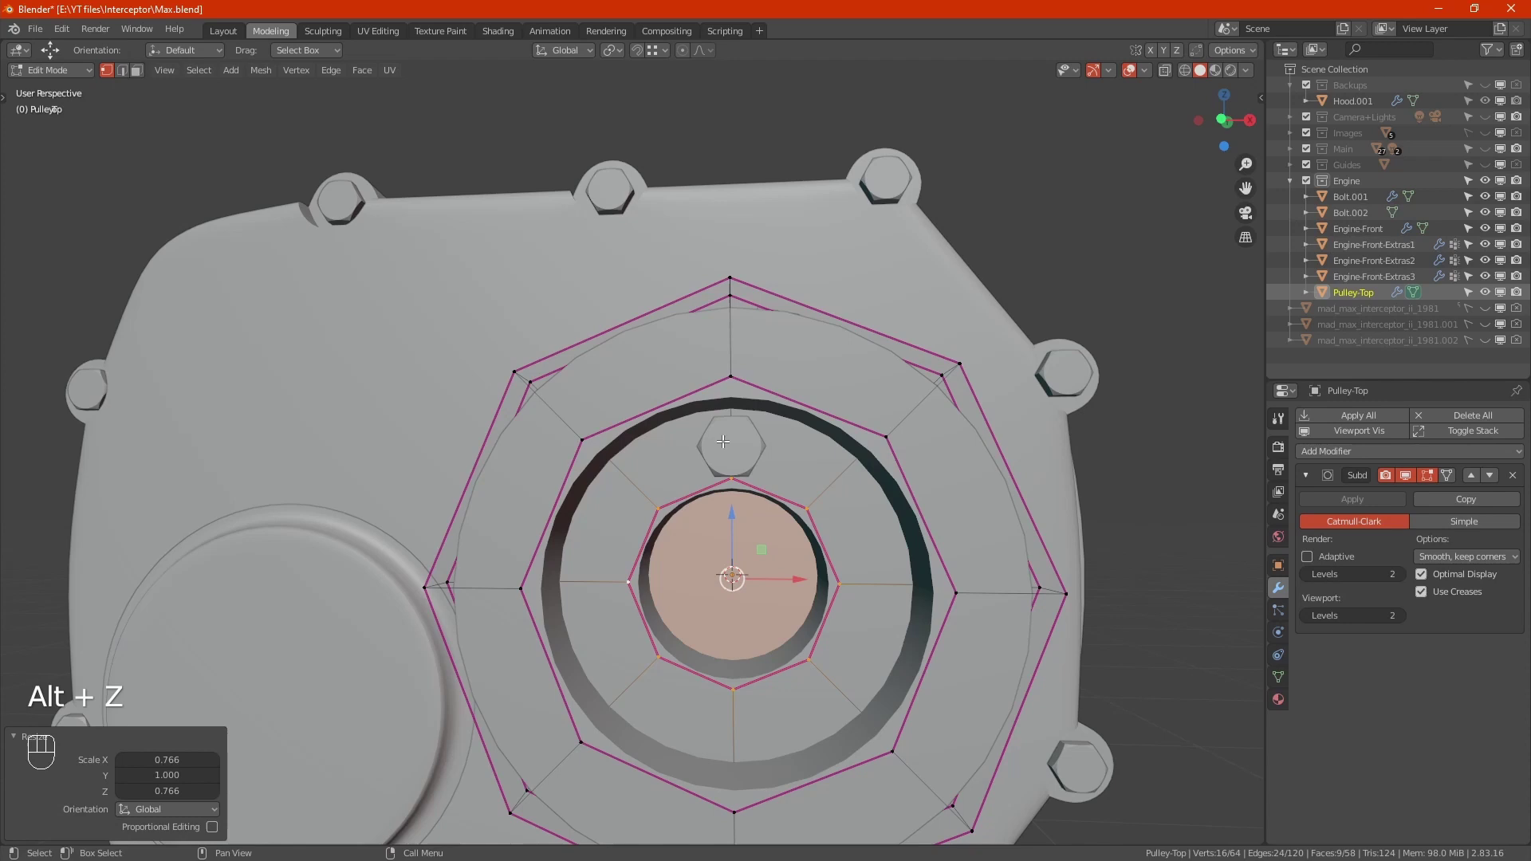
pyautogui.click(755, 468)
pyautogui.click(735, 470)
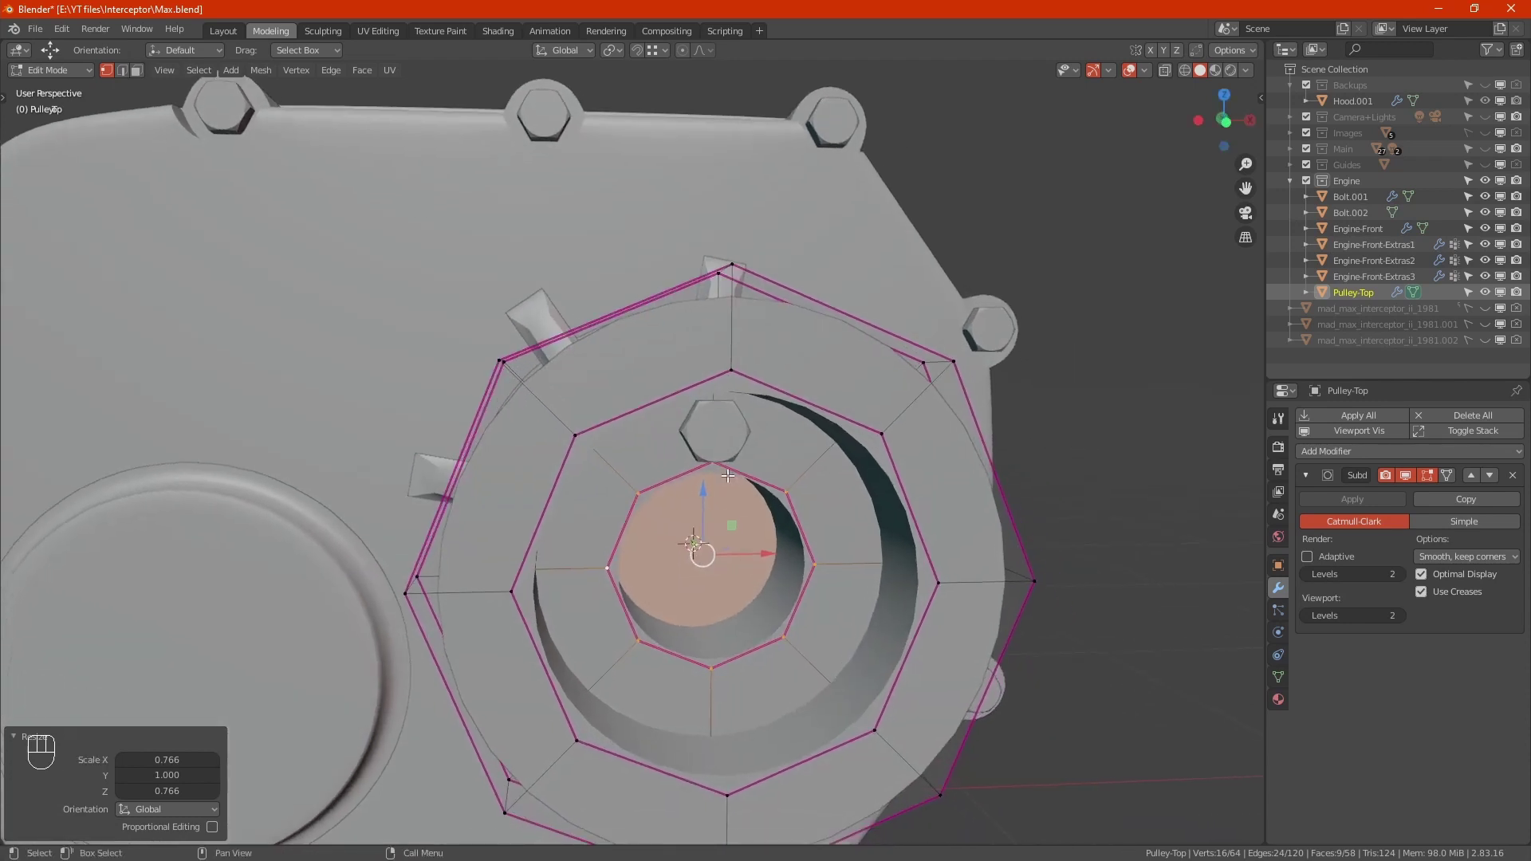
pyautogui.moveTo(726, 566); pyautogui.dragTo(707, 520)
pyautogui.moveTo(708, 529); pyautogui.dragTo(716, 549)
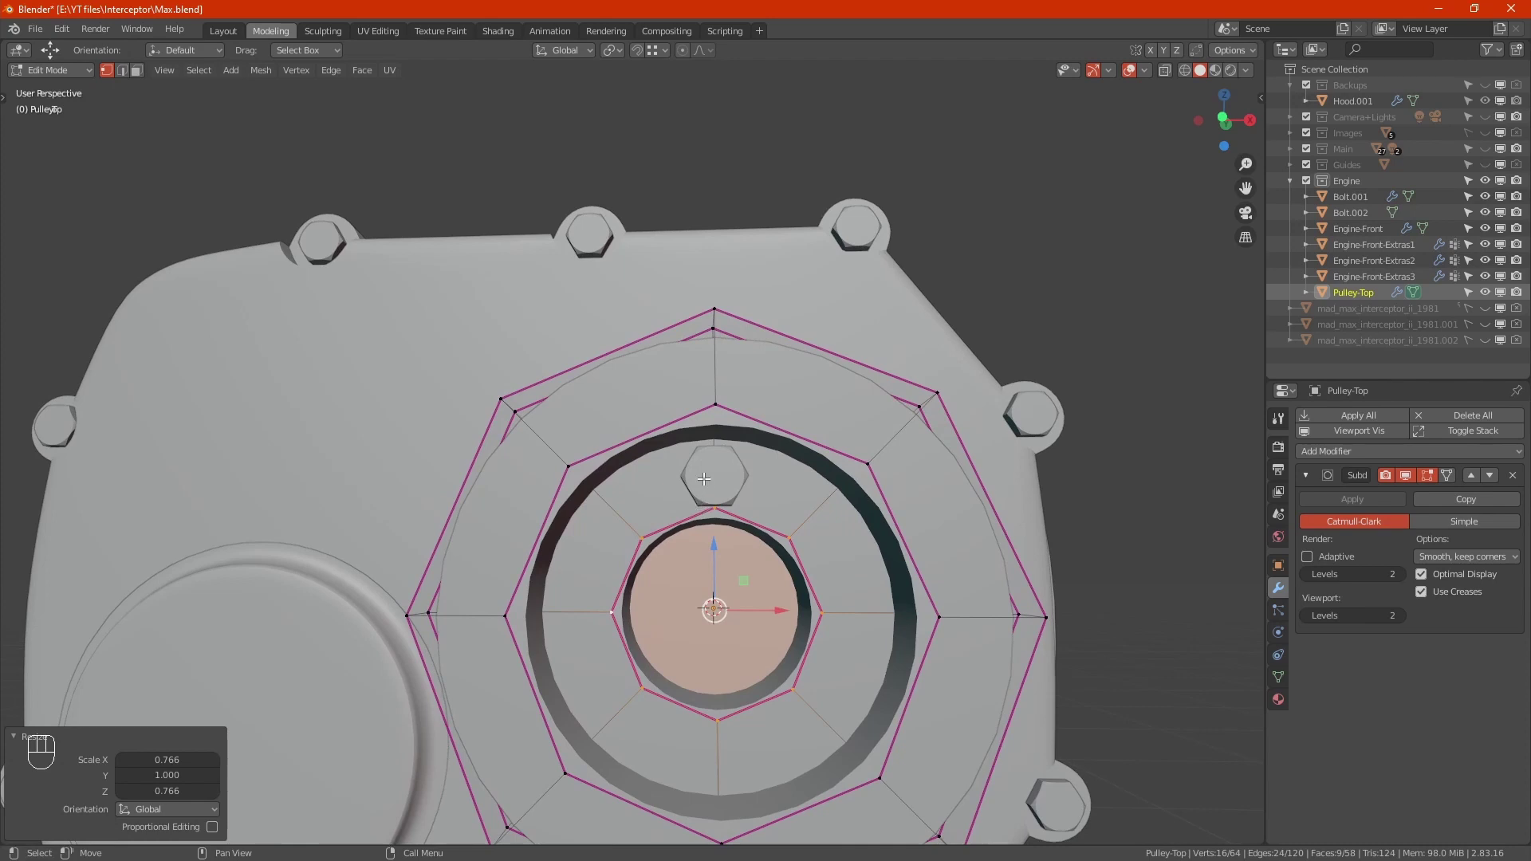
pyautogui.moveTo(712, 506); pyautogui.dragTo(699, 507)
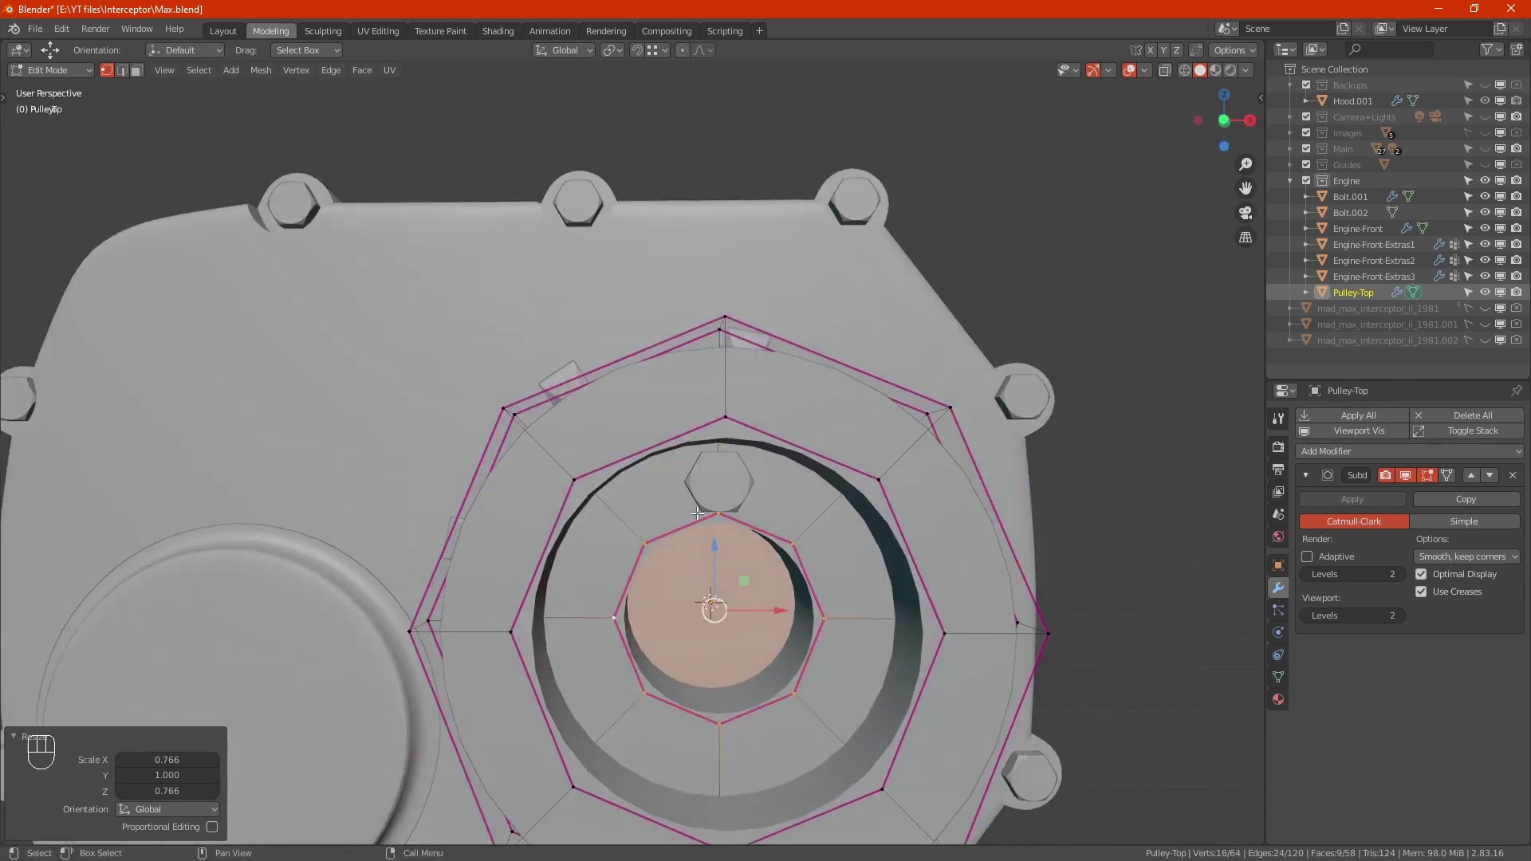
pyautogui.moveTo(738, 538); pyautogui.dragTo(745, 538)
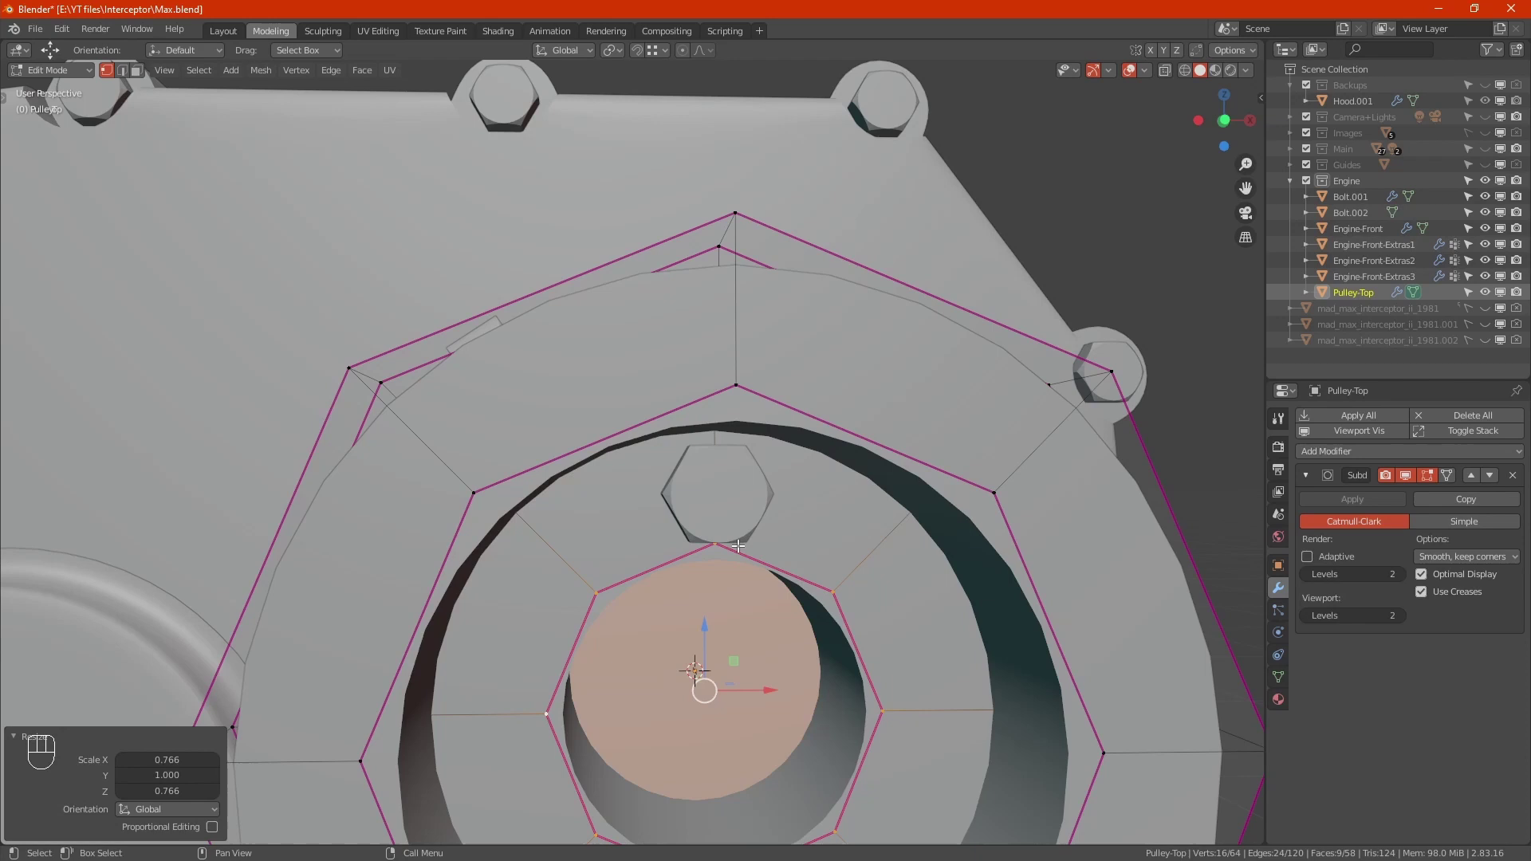
pyautogui.press('Tab')
# Rotate all of Bolt.002's geometry about the Y axis so the bolt stands upright.
pyautogui.moveTo(735, 546); pyautogui.dragTo(717, 554)
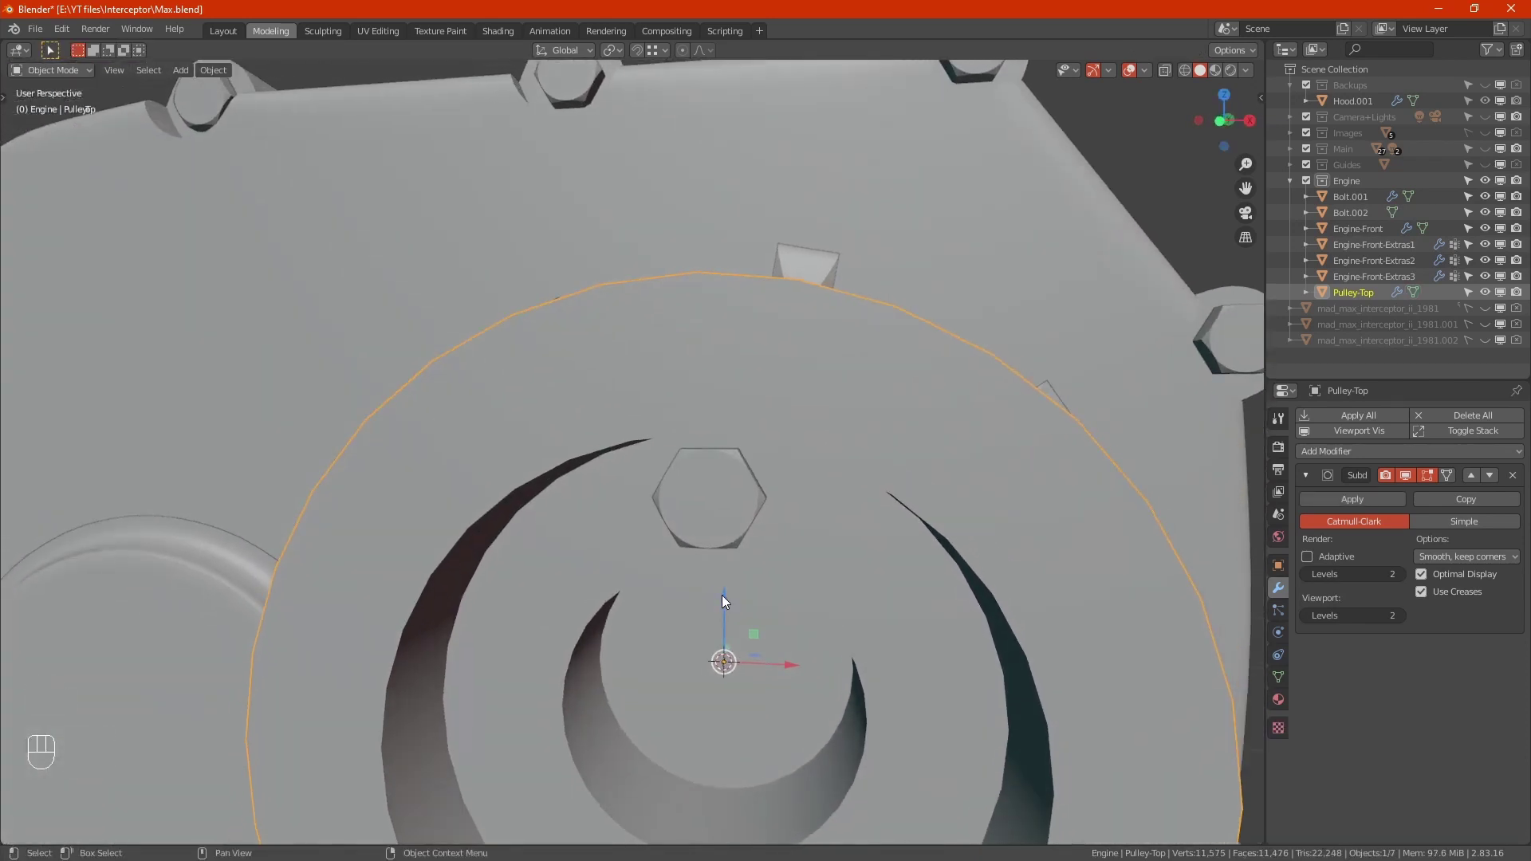
pyautogui.moveTo(736, 604); pyautogui.dragTo(763, 601)
pyautogui.moveTo(734, 484); pyautogui.dragTo(729, 446)
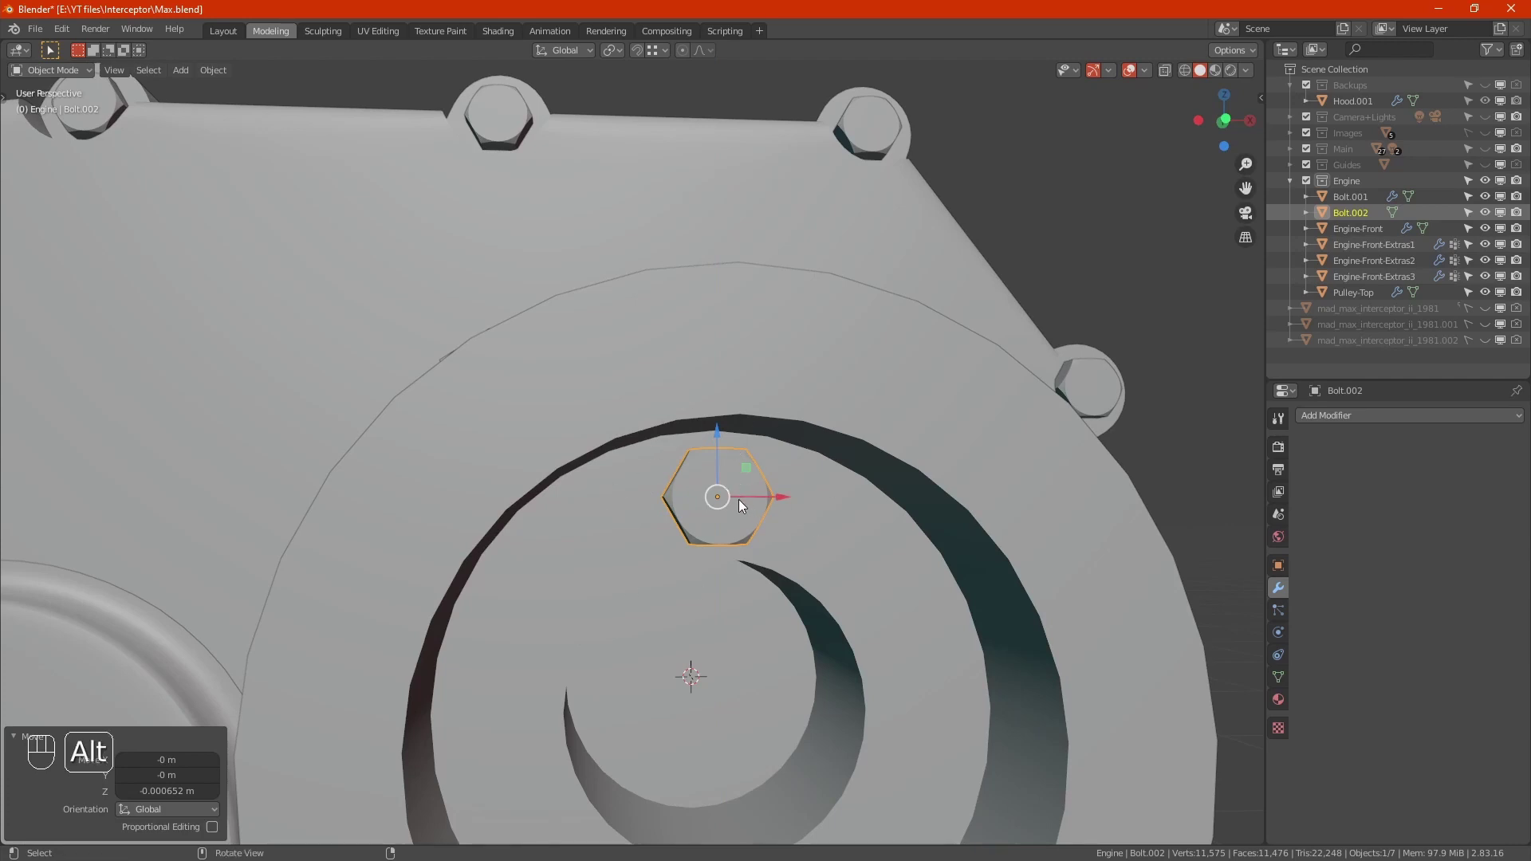
pyautogui.click(739, 499)
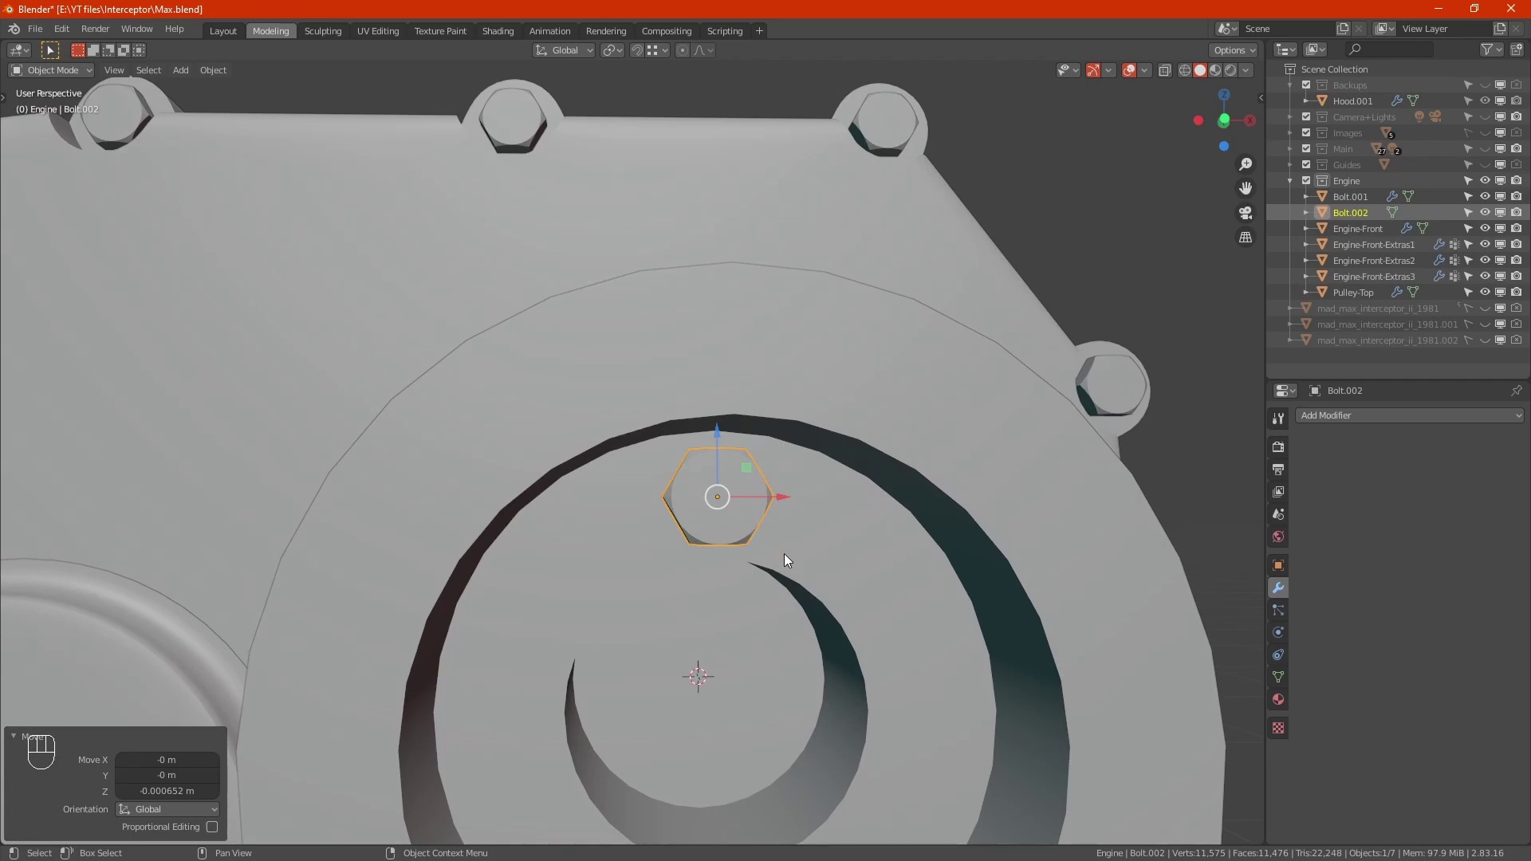
pyautogui.press('Tab')
pyautogui.press('a')
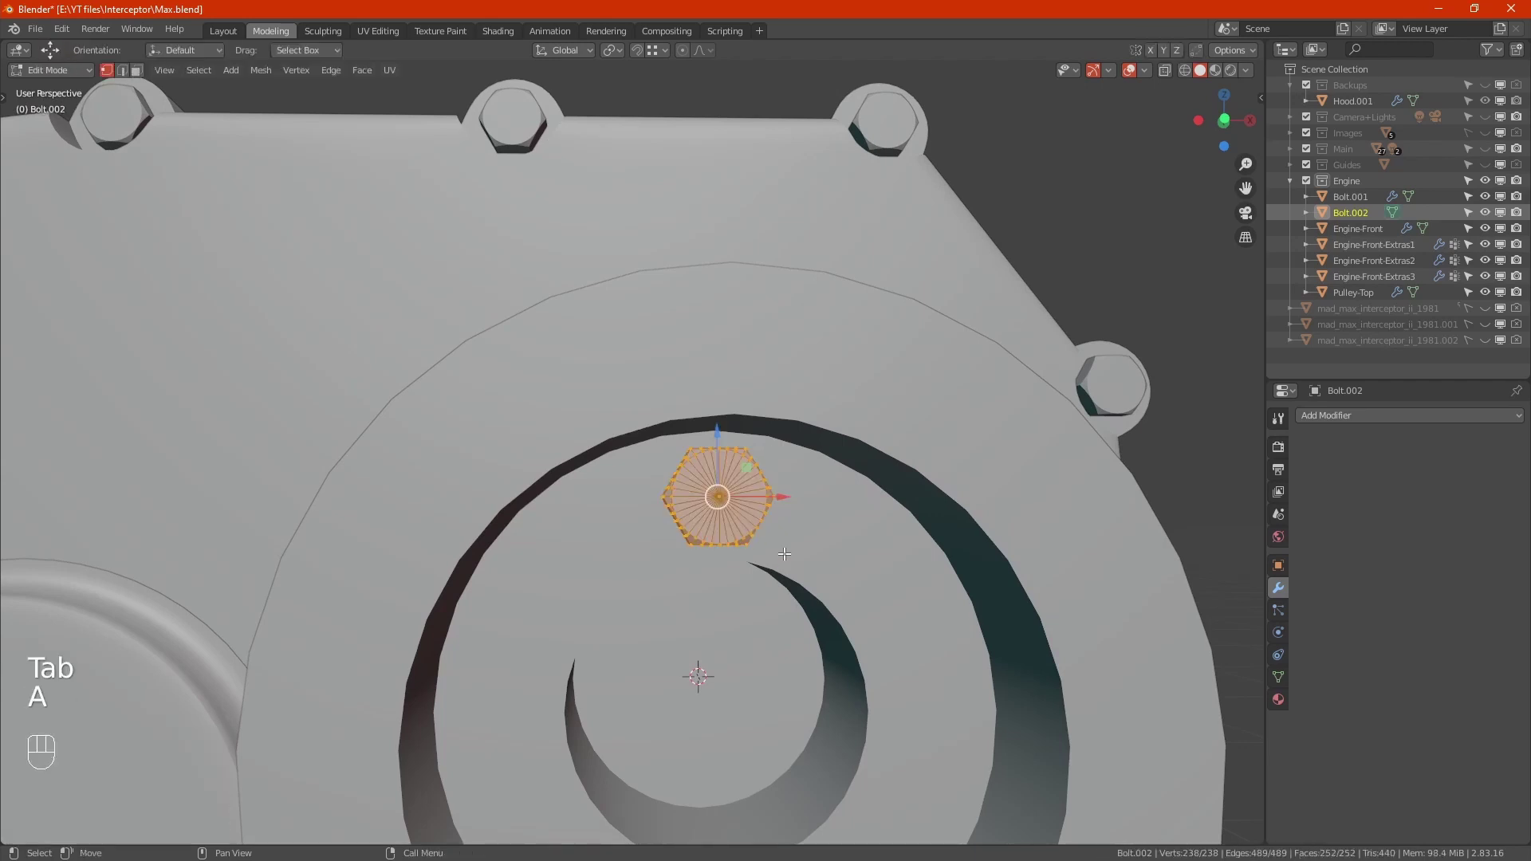
pyautogui.press('r')
pyautogui.press('y')
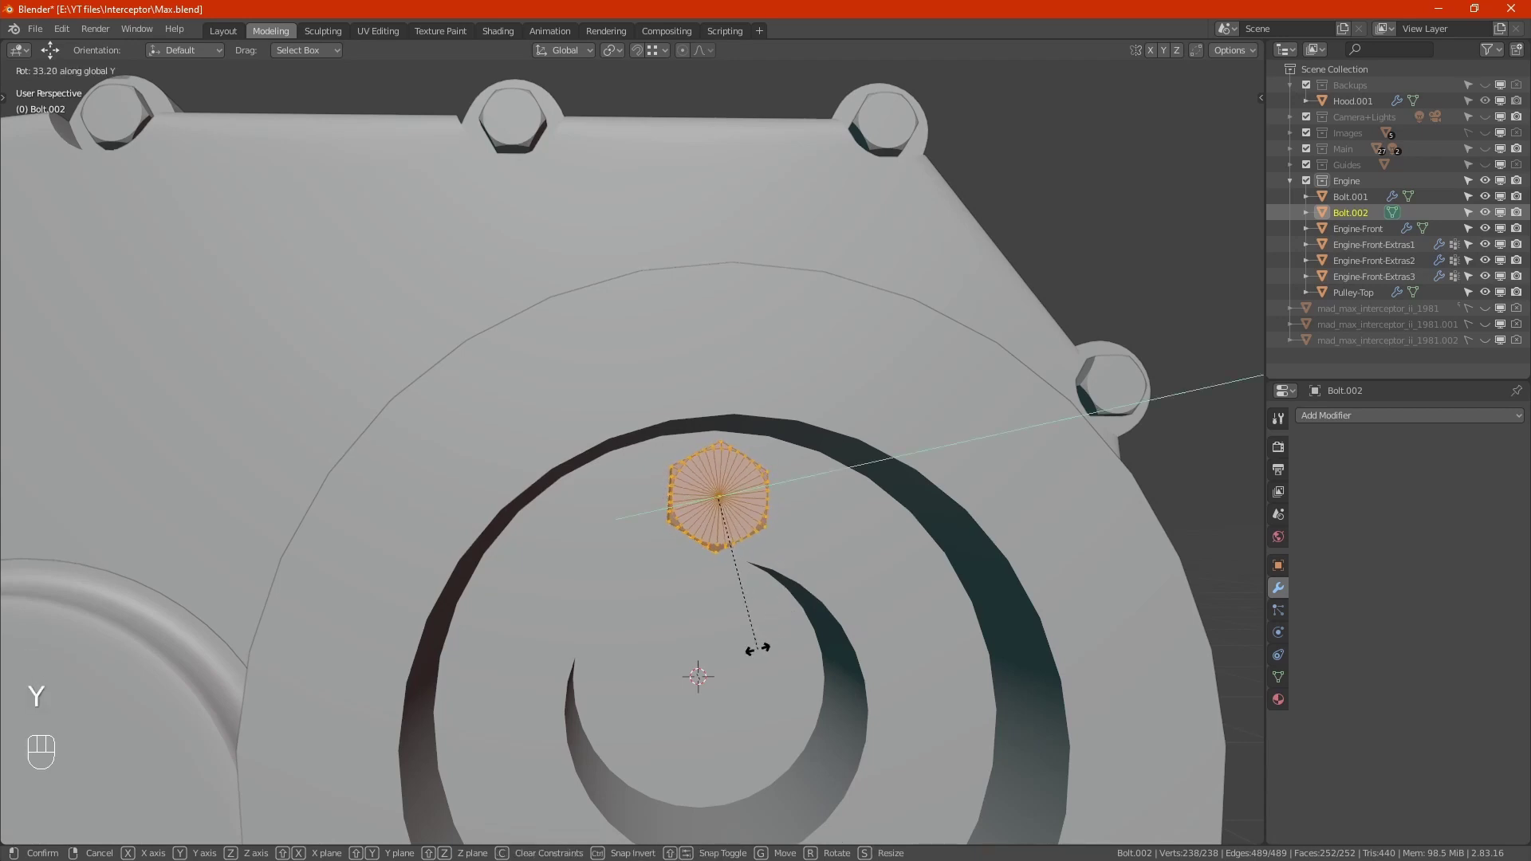
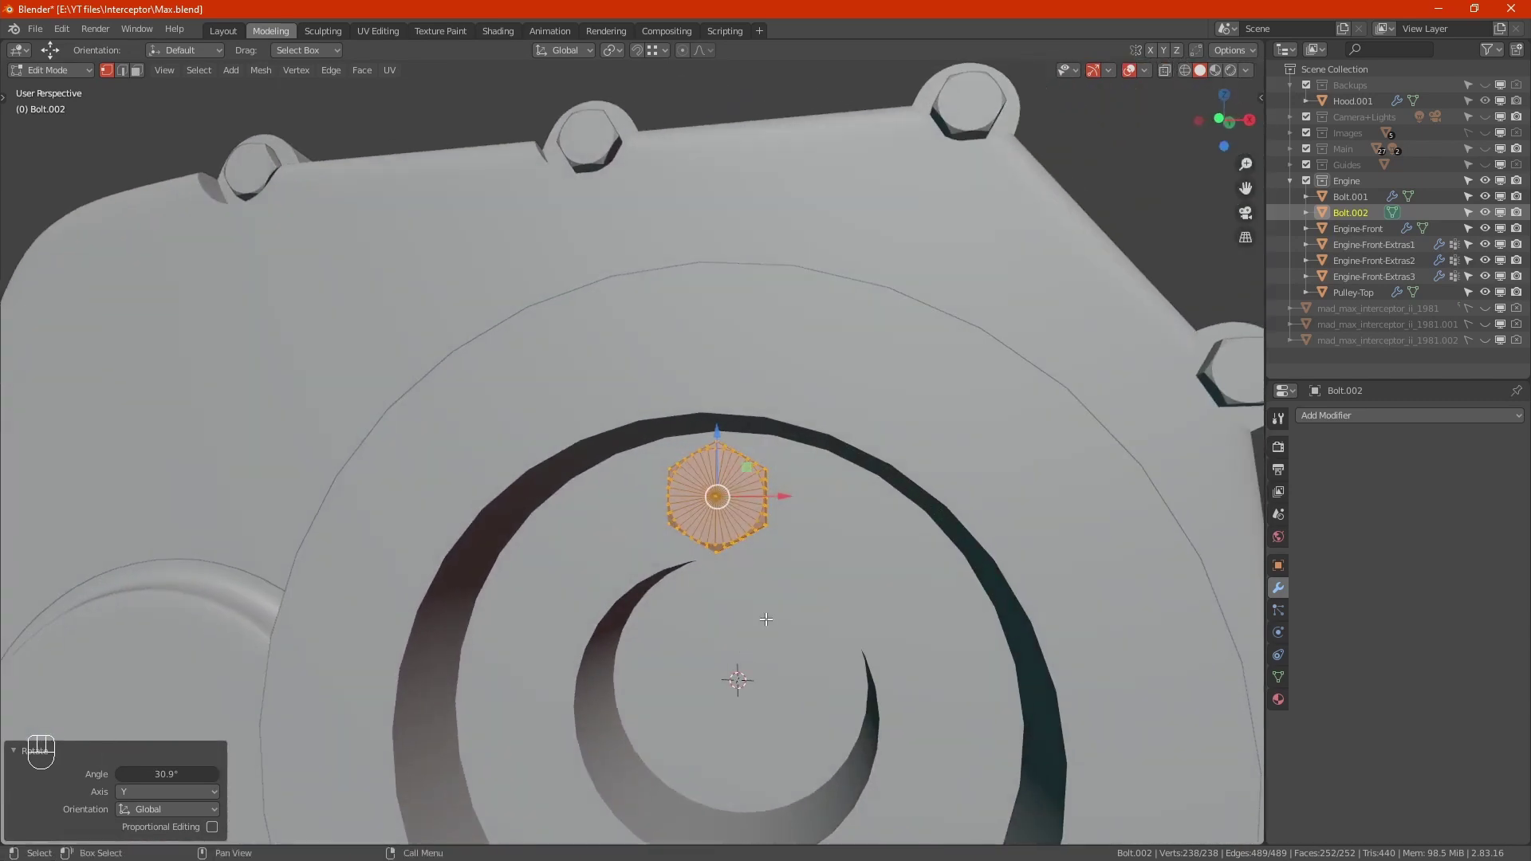
pyautogui.press('Tab')
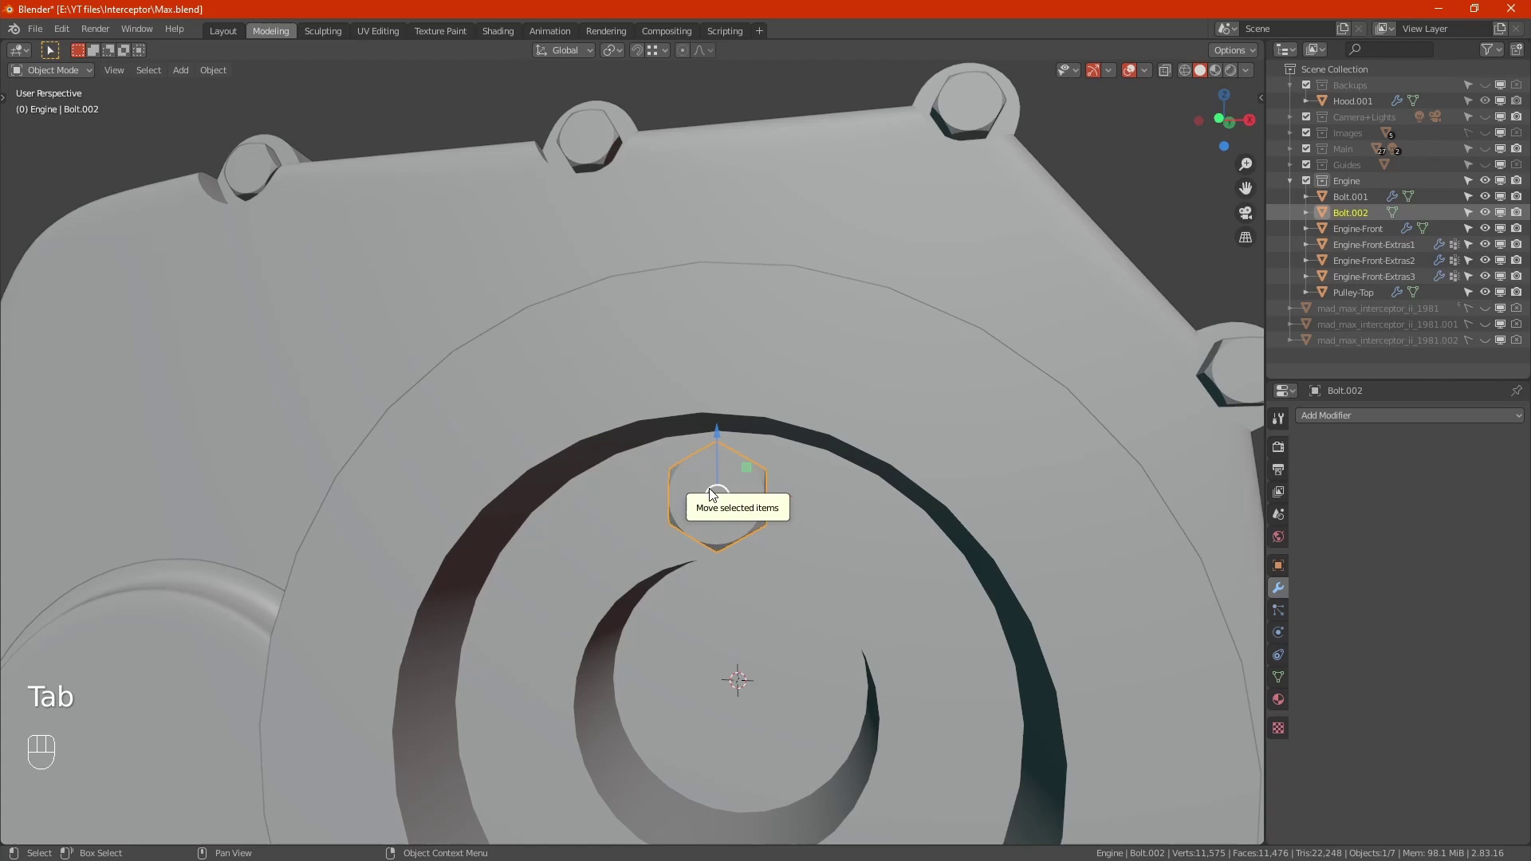
# In front view, move the bolt above the pulley centre and reselect its whole mesh.
pyautogui.moveTo(714, 493); pyautogui.dragTo(811, 527)
pyautogui.moveTo(812, 527); pyautogui.dragTo(750, 679)
pyautogui.moveTo(752, 703); pyautogui.dragTo(772, 692)
pyautogui.press('KP_1')
pyautogui.moveTo(772, 696); pyautogui.dragTo(779, 535)
pyautogui.press('Tab')
pyautogui.press('t')
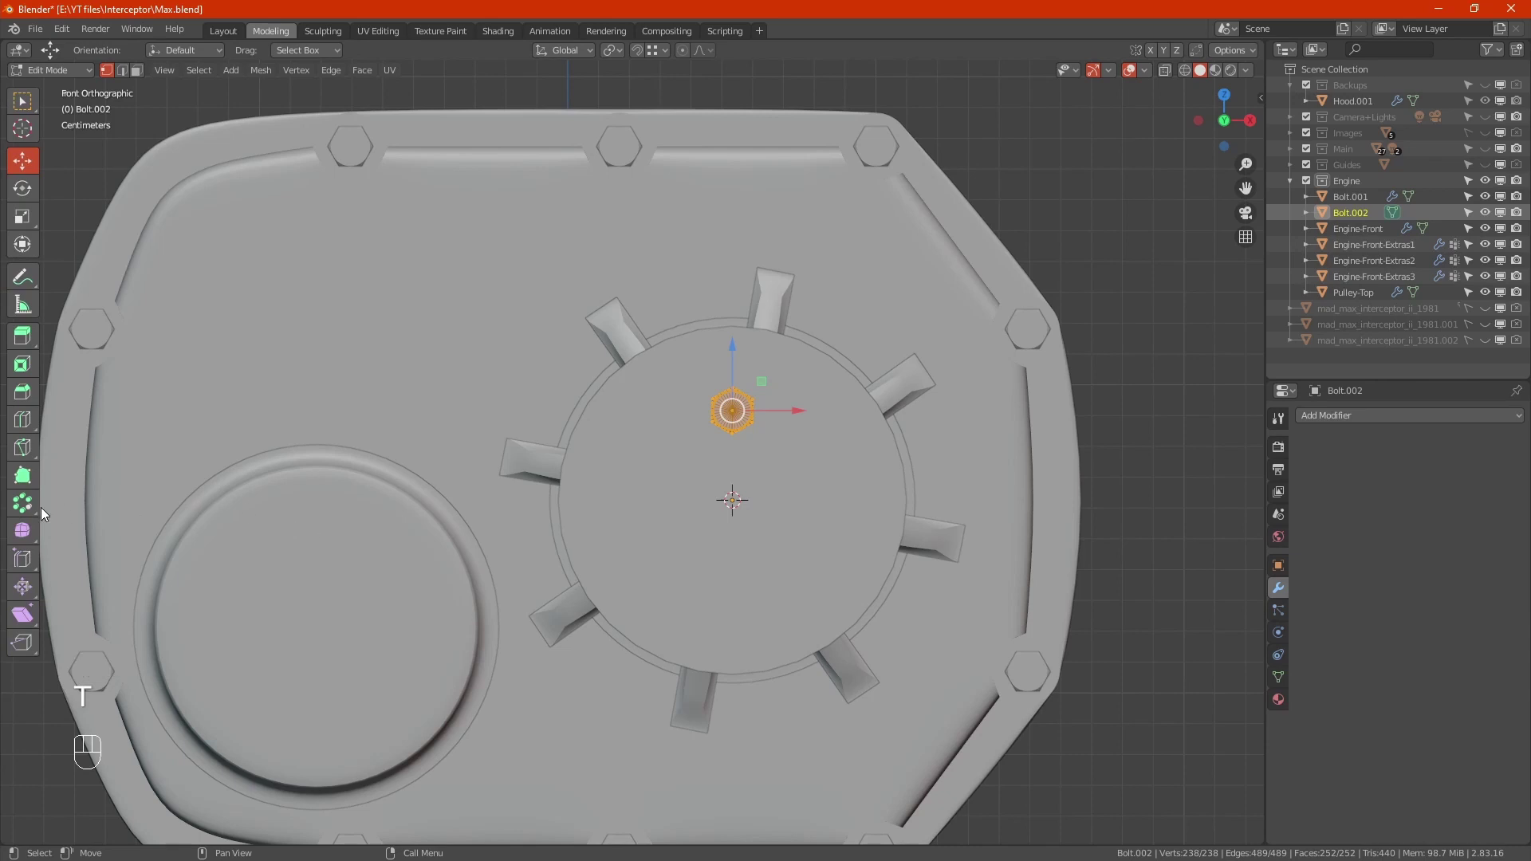
# Spin the bolt 360° around the cursor into six copies and merge 712 duplicate vertices.
pyautogui.moveTo(31, 505); pyautogui.dragTo(89, 535)
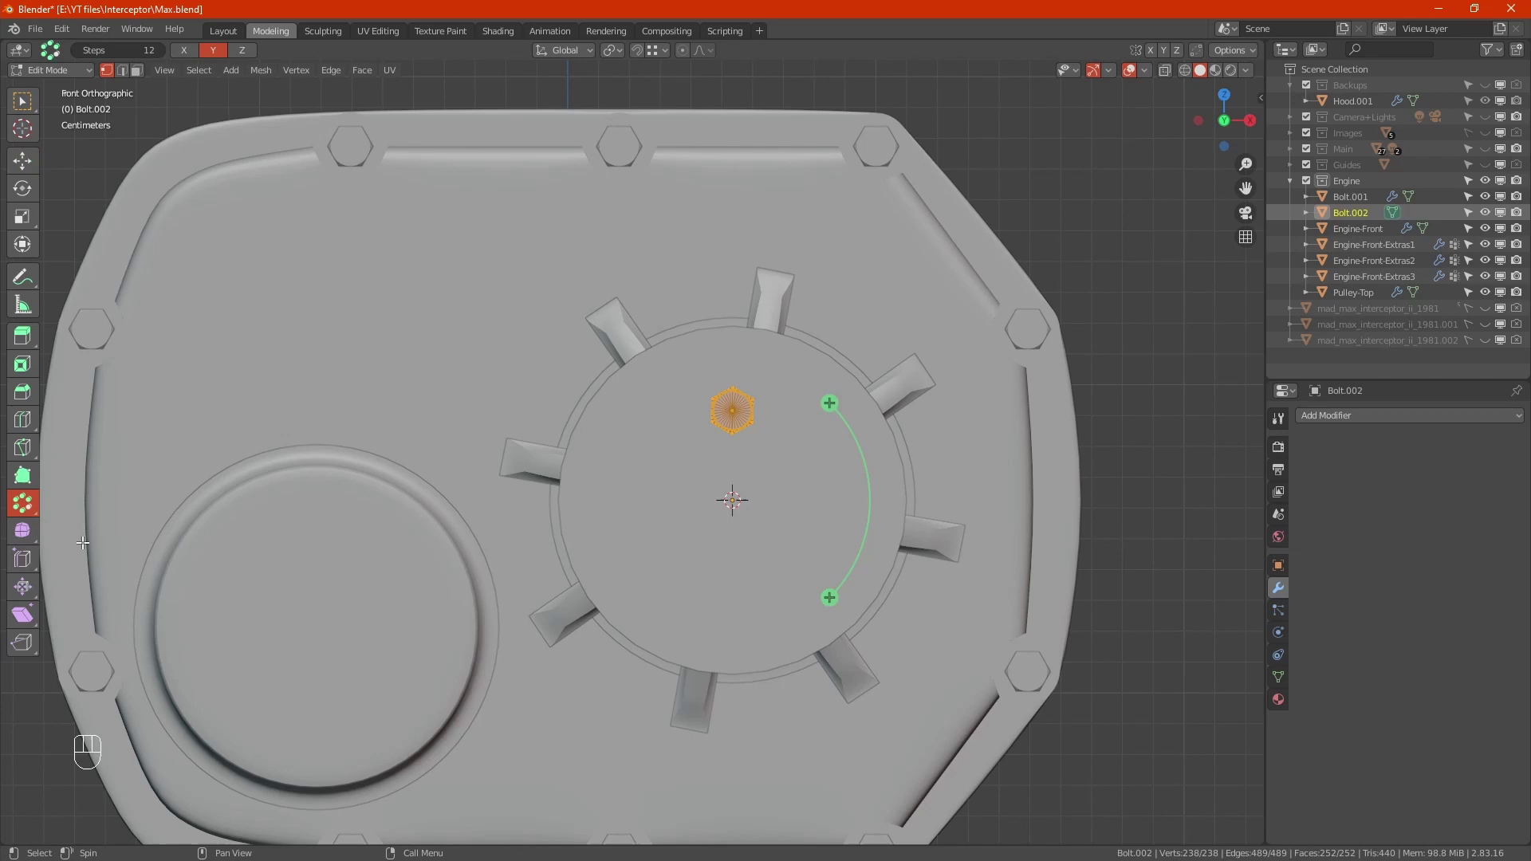
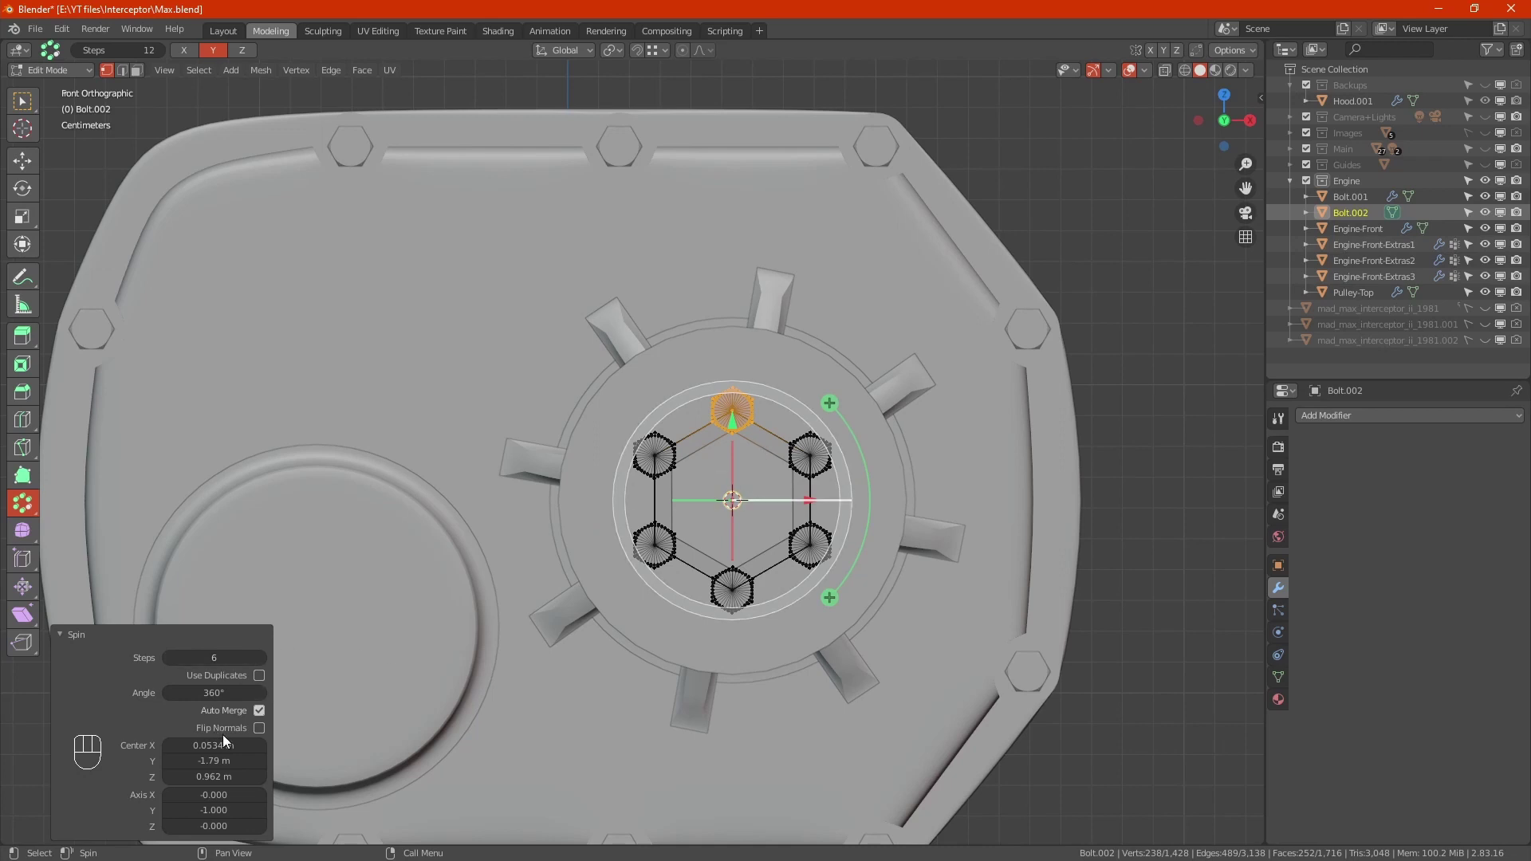
pyautogui.click(267, 681)
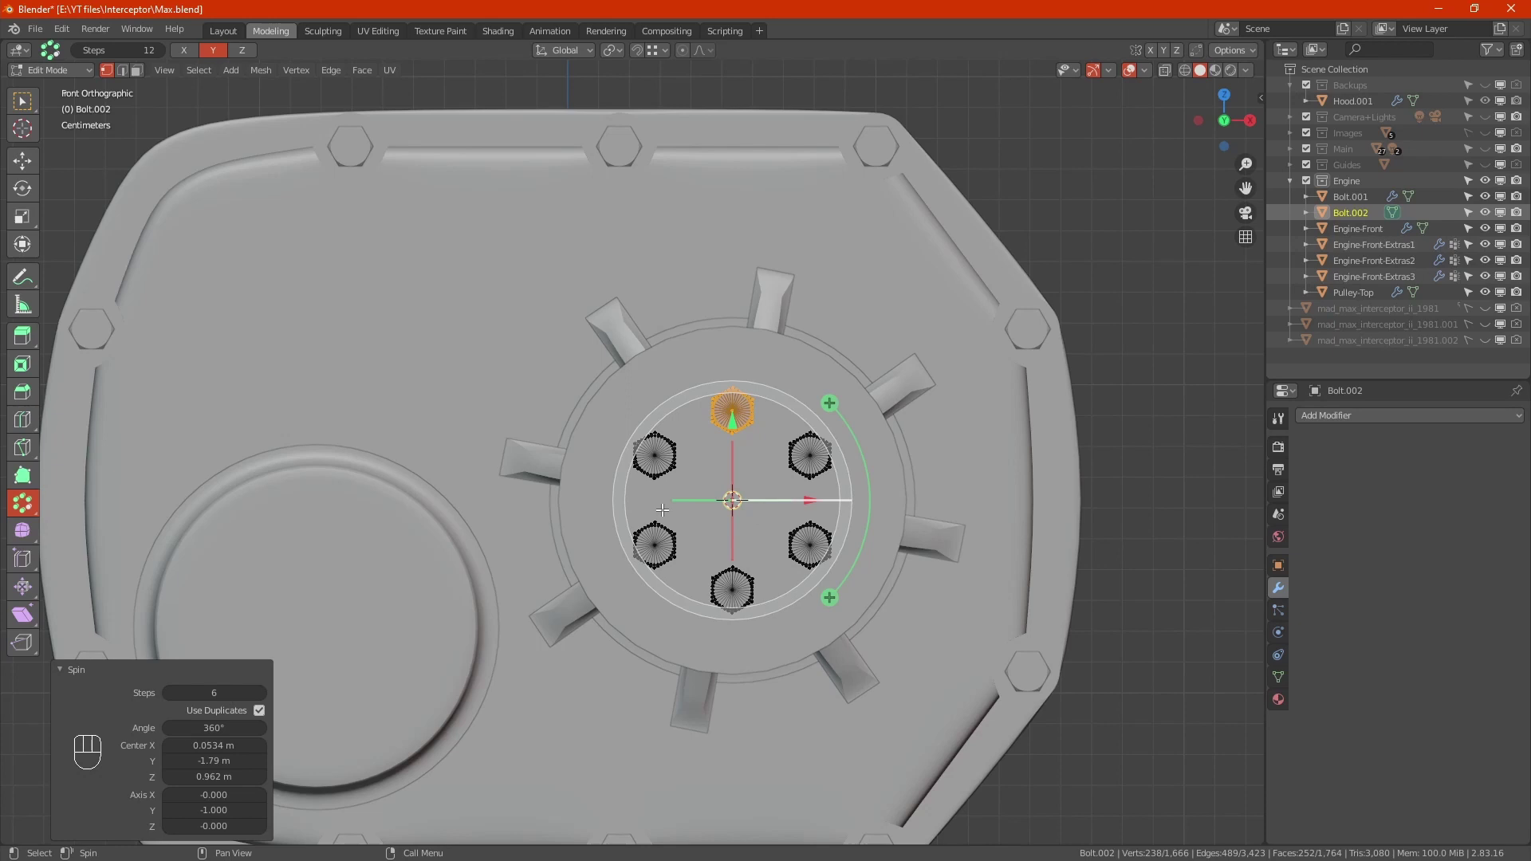
pyautogui.press('a')
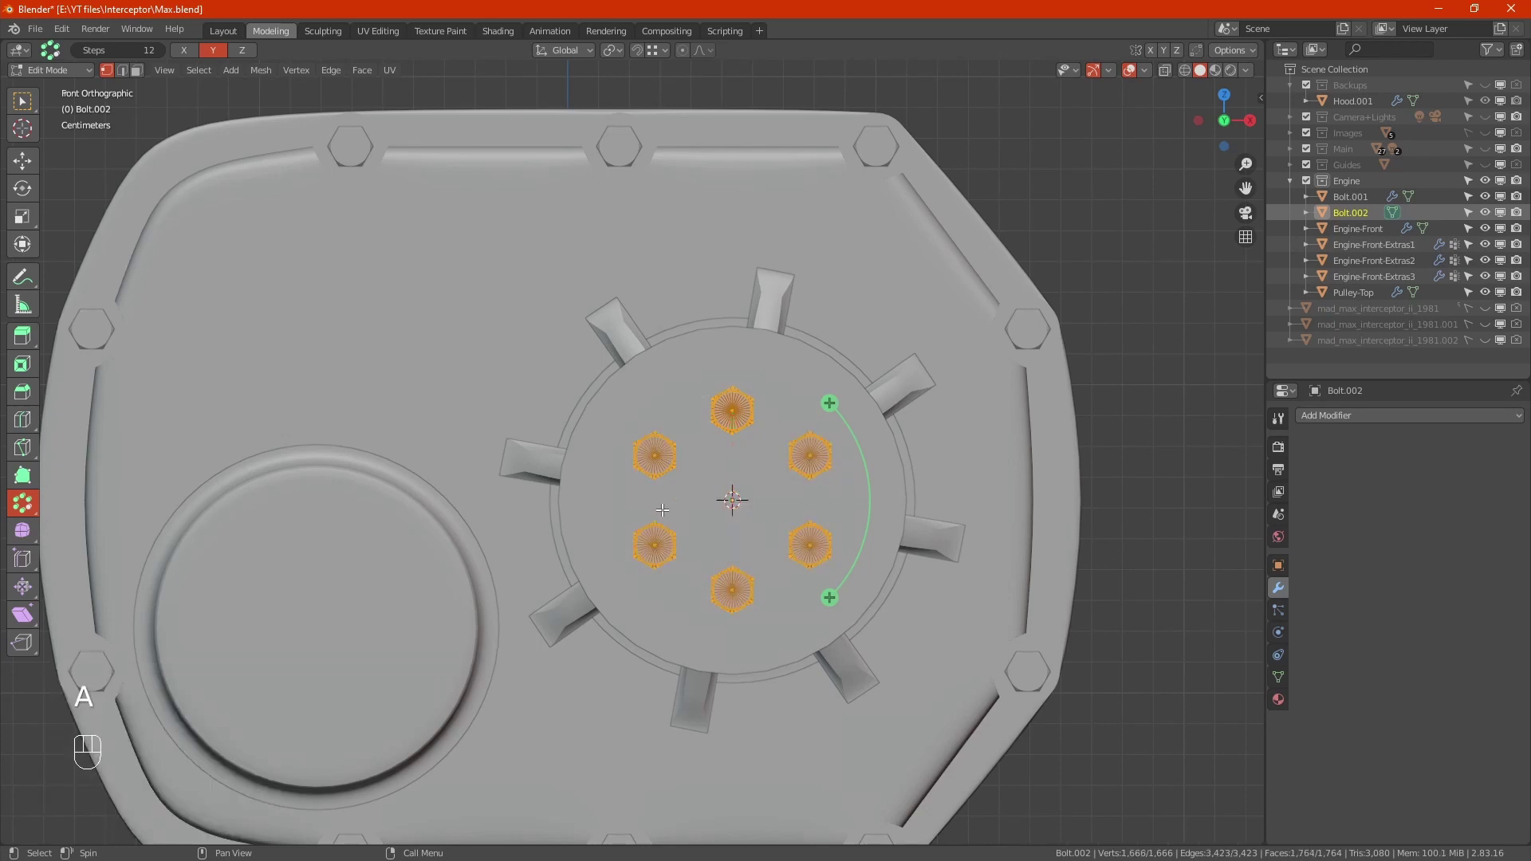
pyautogui.press('m')
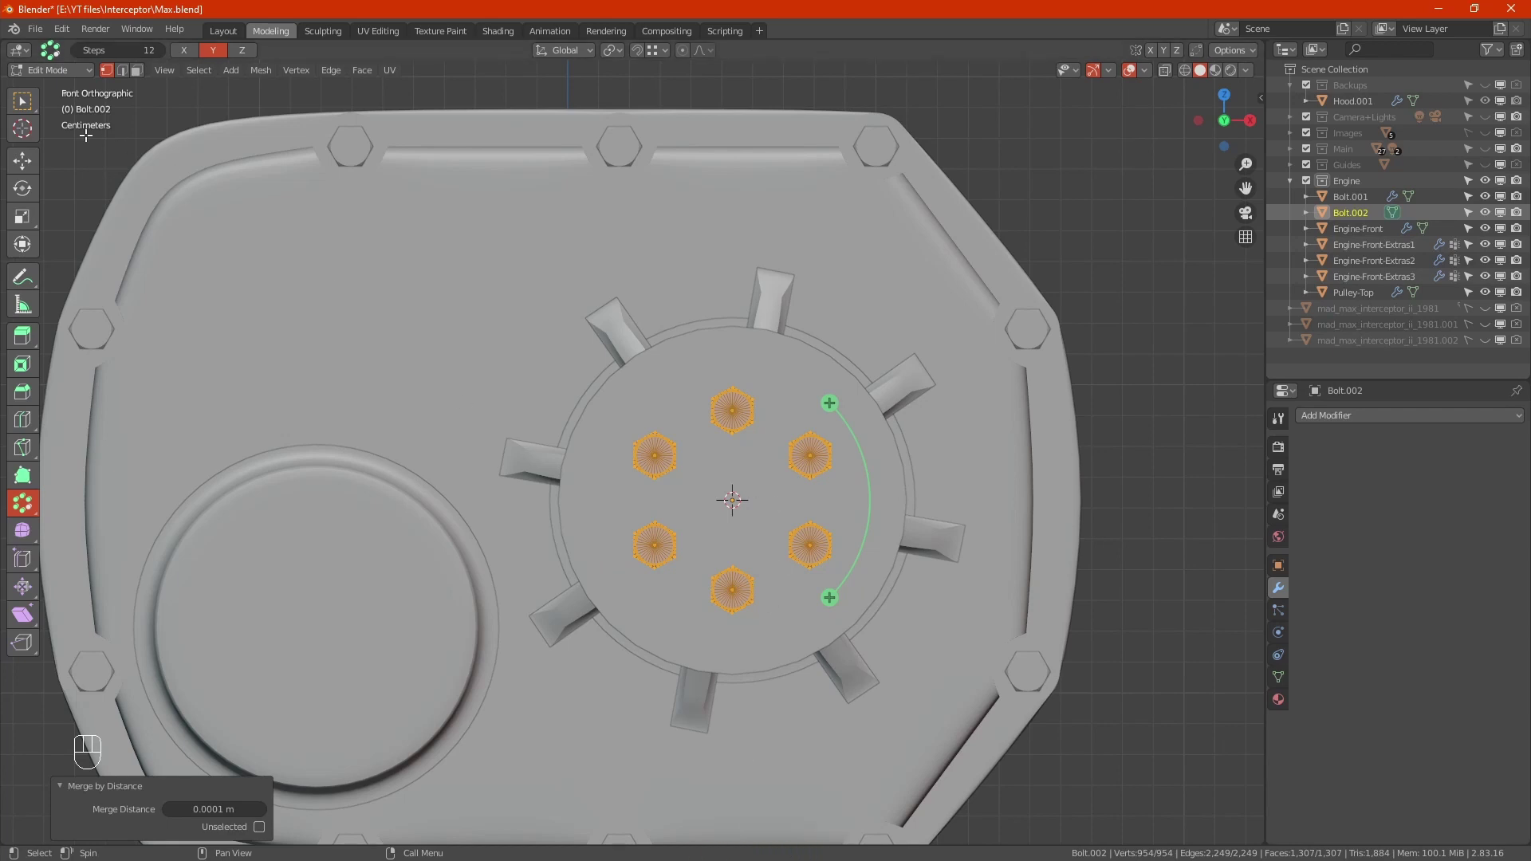
pyautogui.moveTo(29, 167); pyautogui.dragTo(361, 437)
pyautogui.press('t')
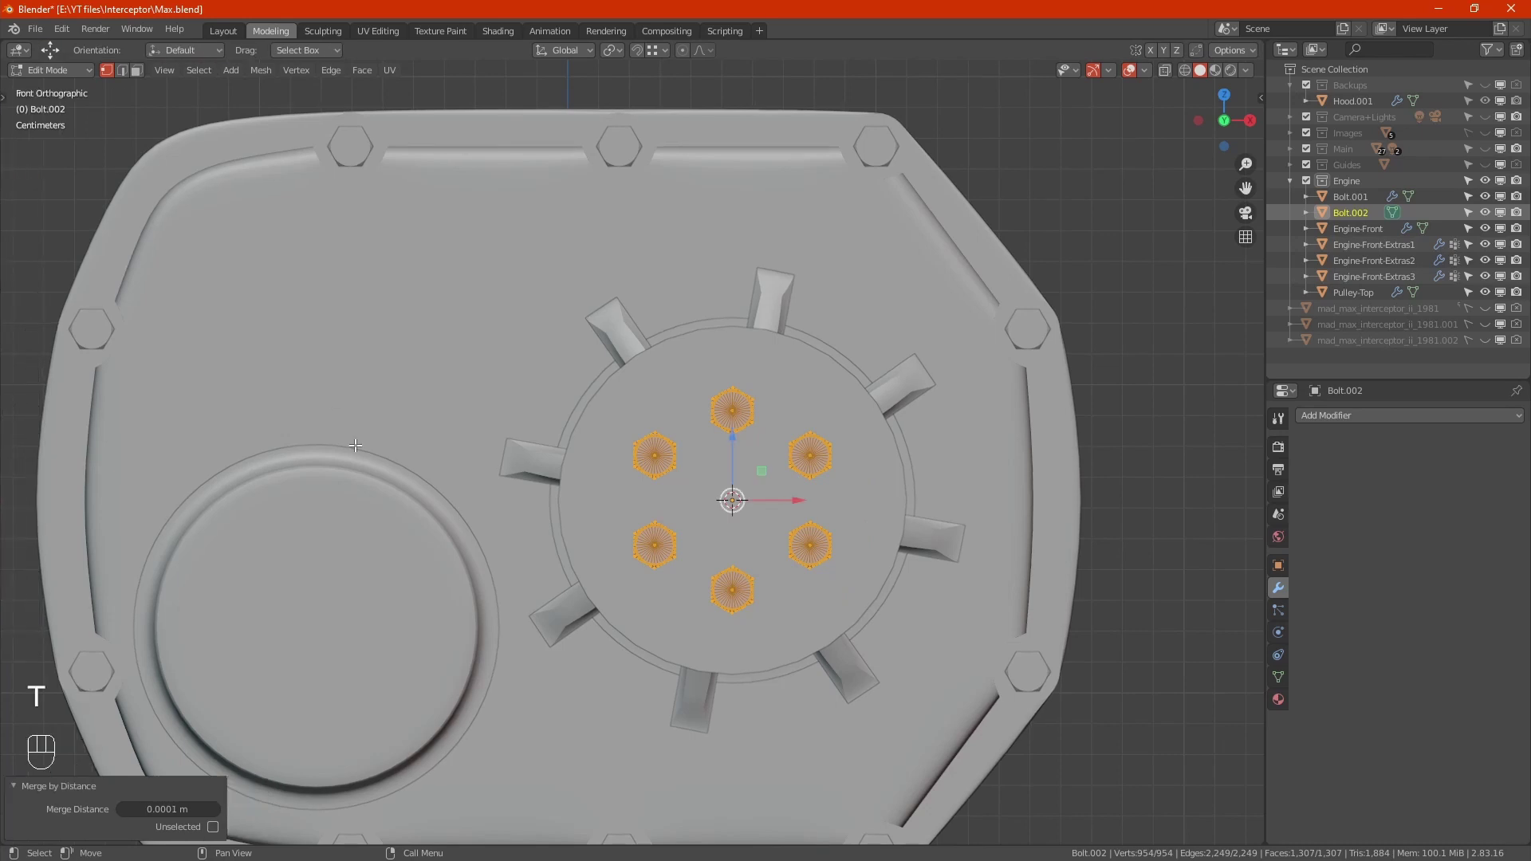
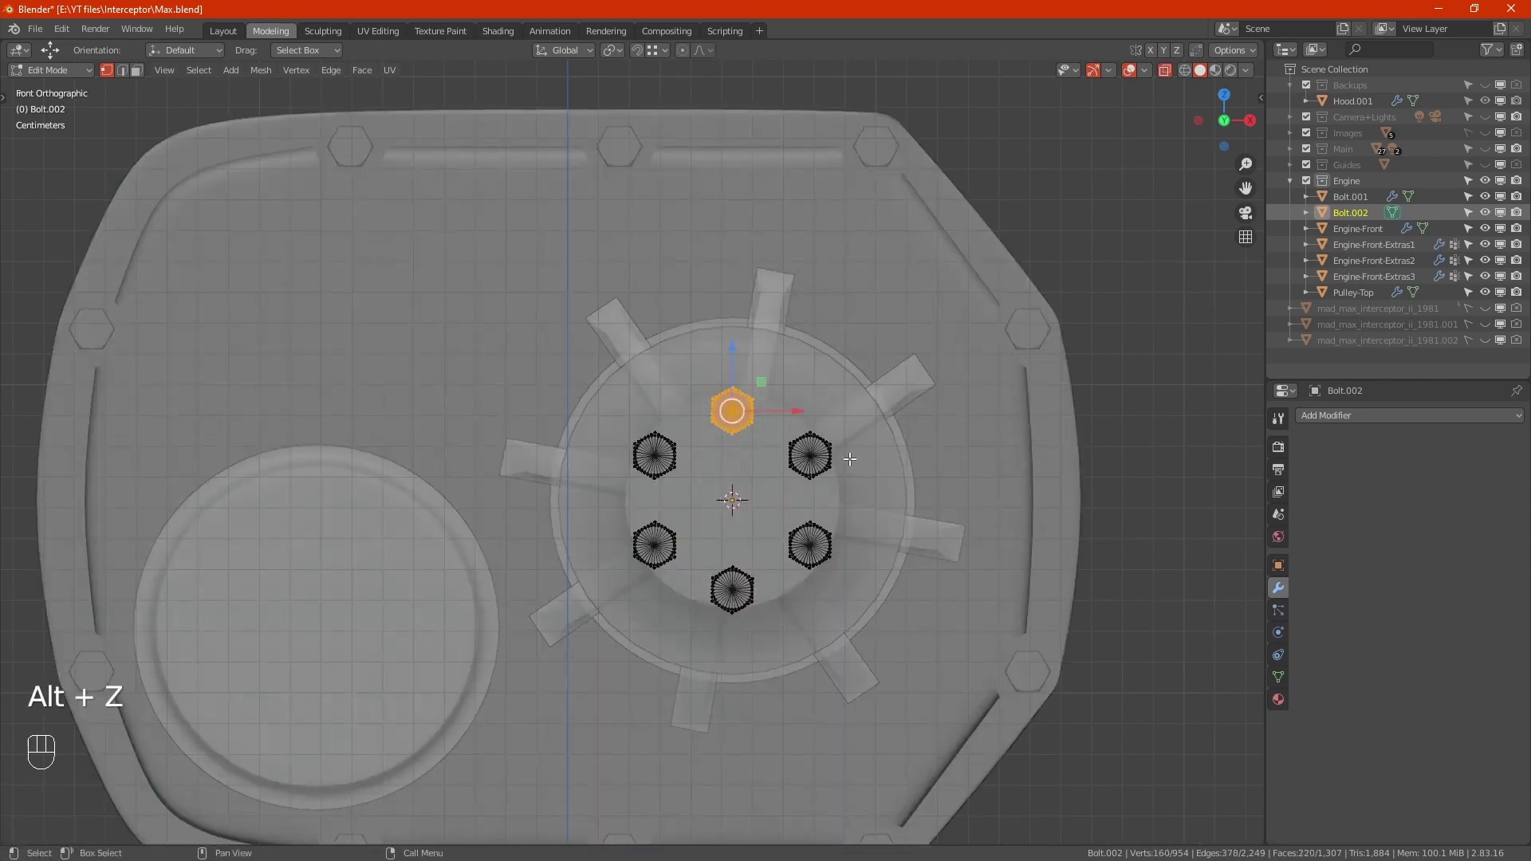
# Rotate each of the six hex heads about Y to matching angles, then return to Object Mode.
pyautogui.moveTo(845, 475); pyautogui.dragTo(780, 415)
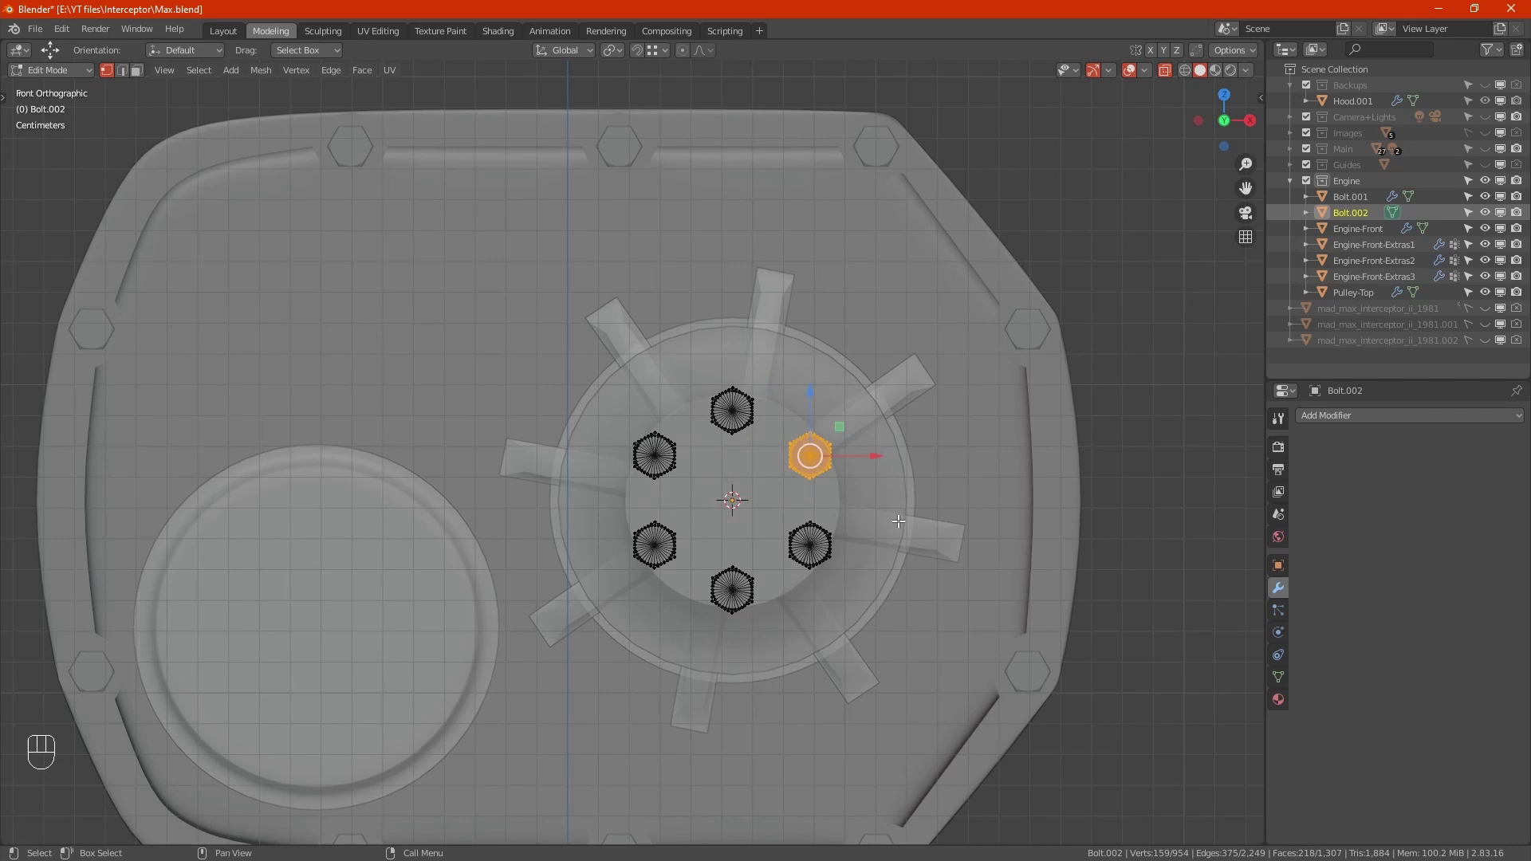
pyautogui.press('r')
pyautogui.press('y')
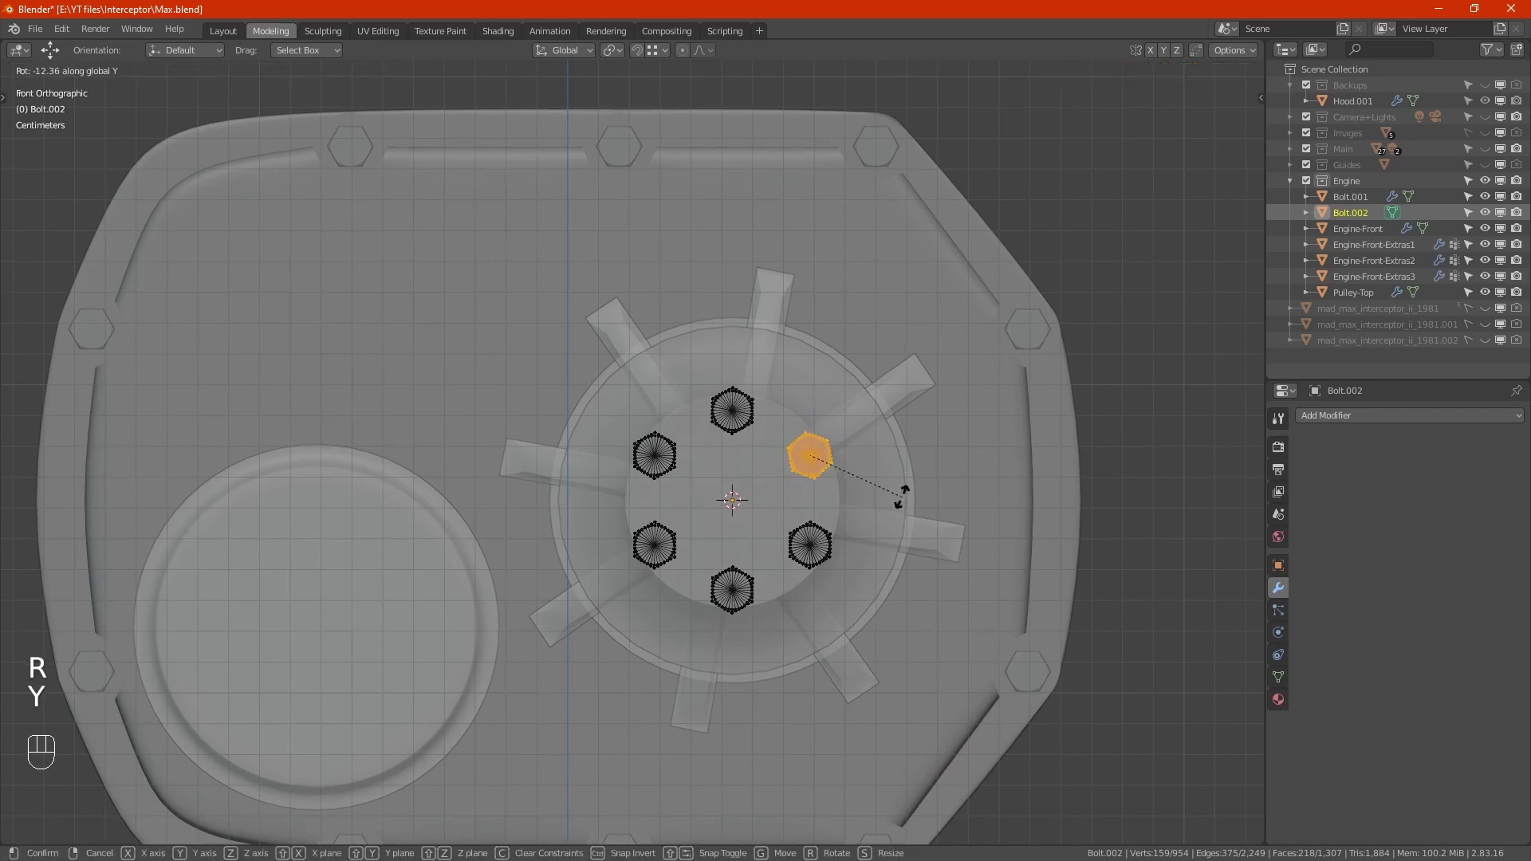
pyautogui.click(909, 482)
pyautogui.moveTo(648, 535); pyautogui.dragTo(699, 581)
pyautogui.press('r')
pyautogui.press('y')
pyautogui.moveTo(788, 526); pyautogui.dragTo(715, 548)
pyautogui.press('r')
pyautogui.press('y')
pyautogui.click(772, 553)
pyautogui.moveTo(651, 459); pyautogui.dragTo(694, 491)
pyautogui.press('r')
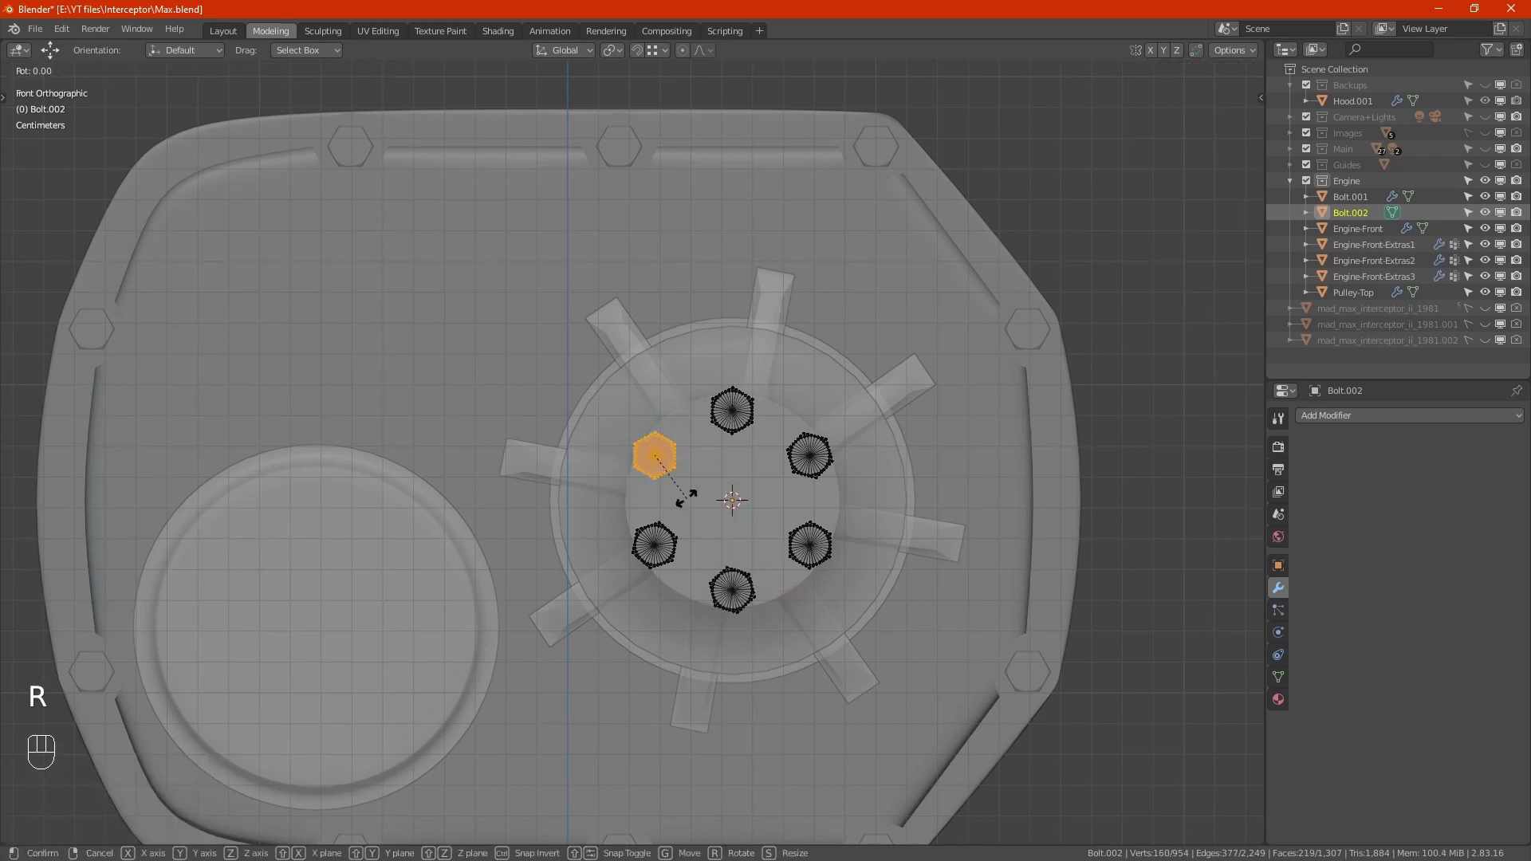
pyautogui.click(684, 507)
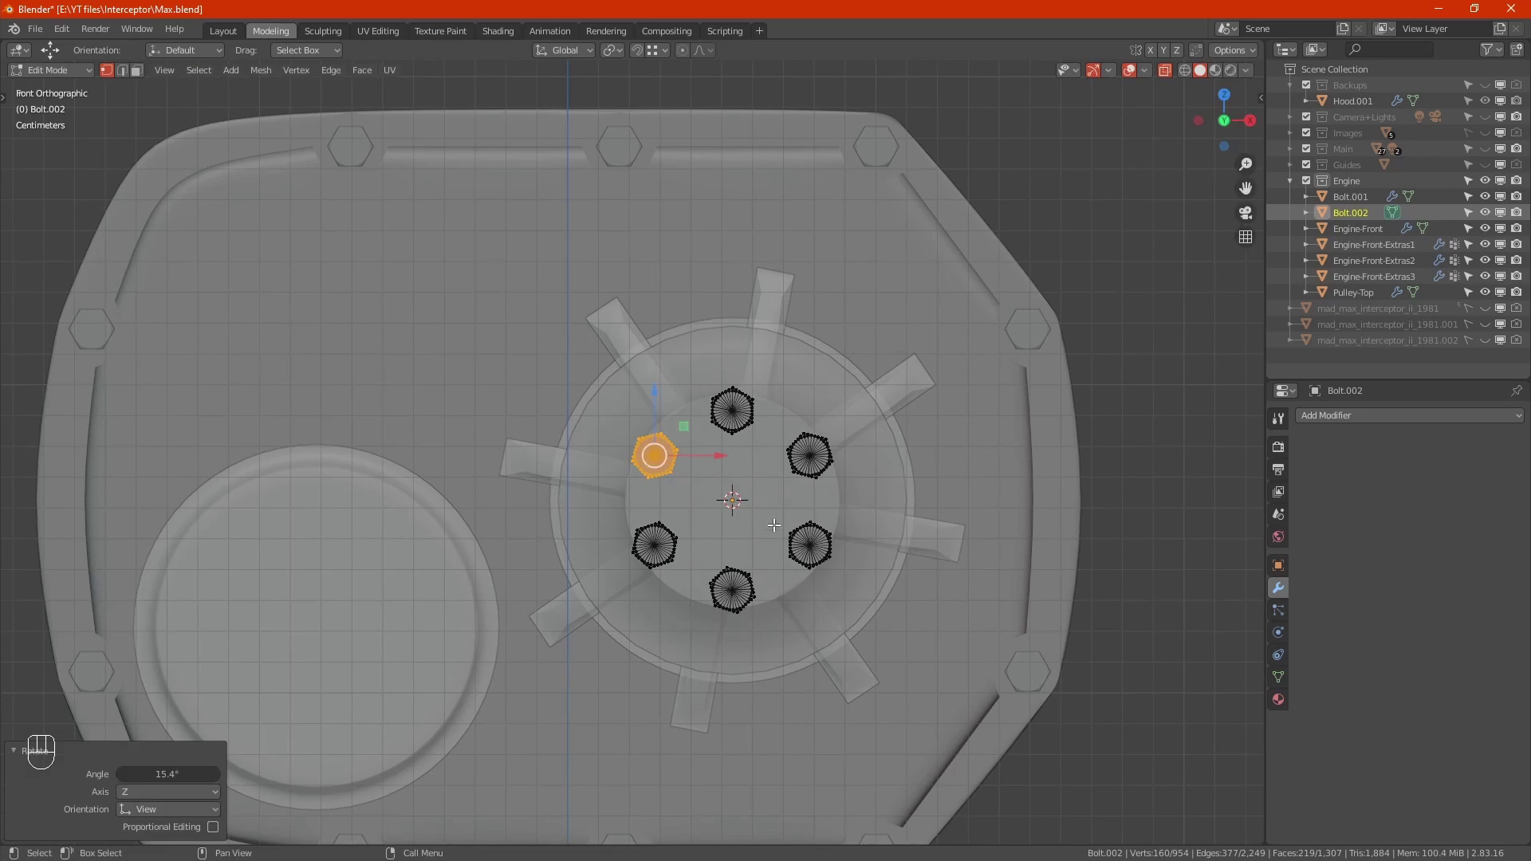
pyautogui.moveTo(832, 559); pyautogui.dragTo(868, 581)
pyautogui.press('r')
pyautogui.press('y')
pyautogui.click(902, 627)
pyautogui.press('alt+z')
pyautogui.press('Tab')
# Rename Bolt.002 to Top-Pulley-Bolt.
pyautogui.moveTo(760, 505); pyautogui.dragTo(840, 559)
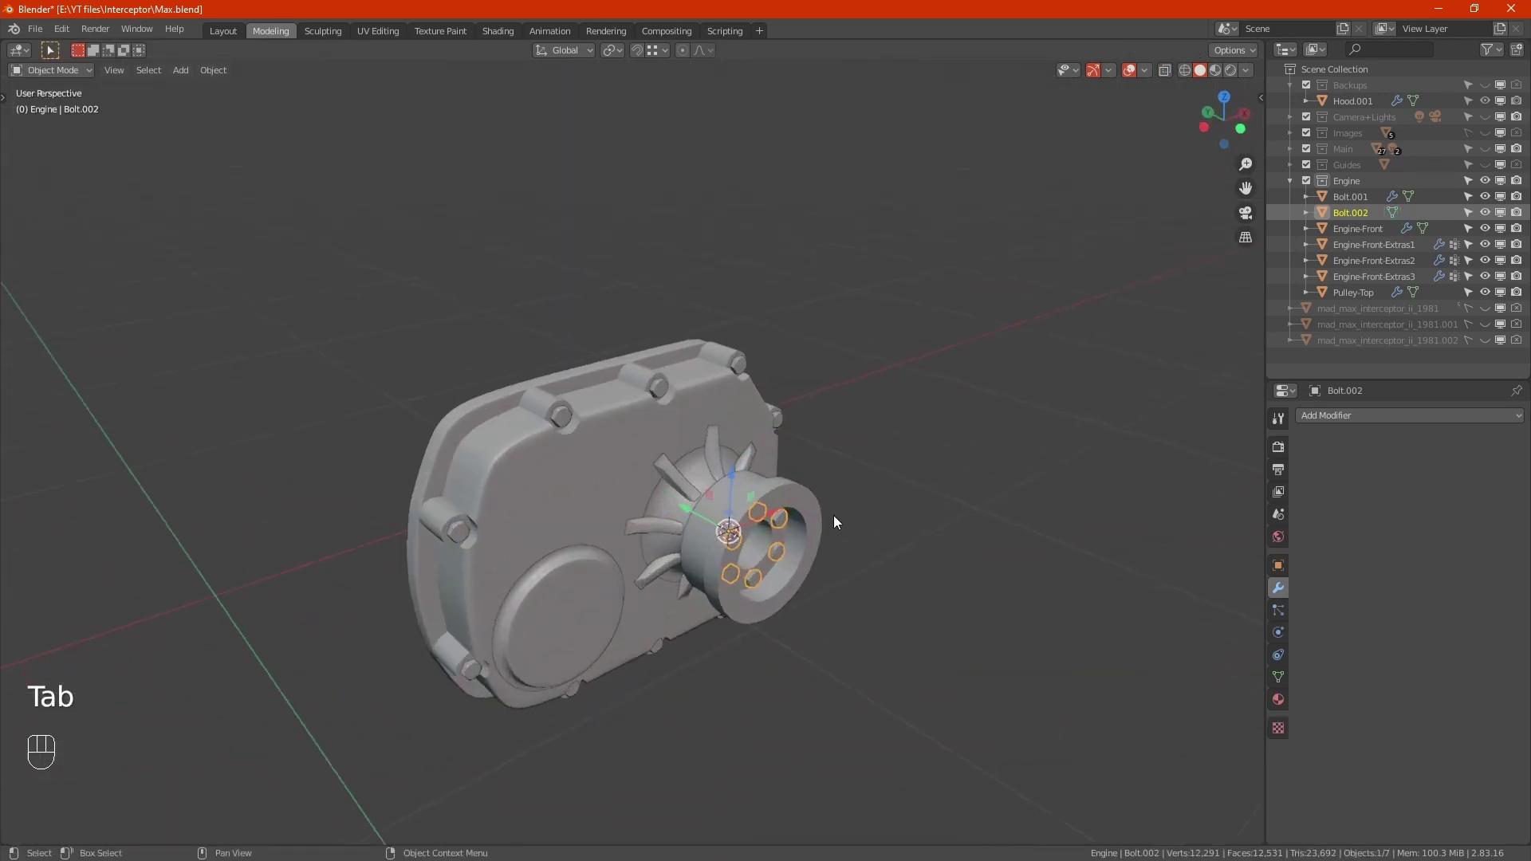
pyautogui.press('F2')
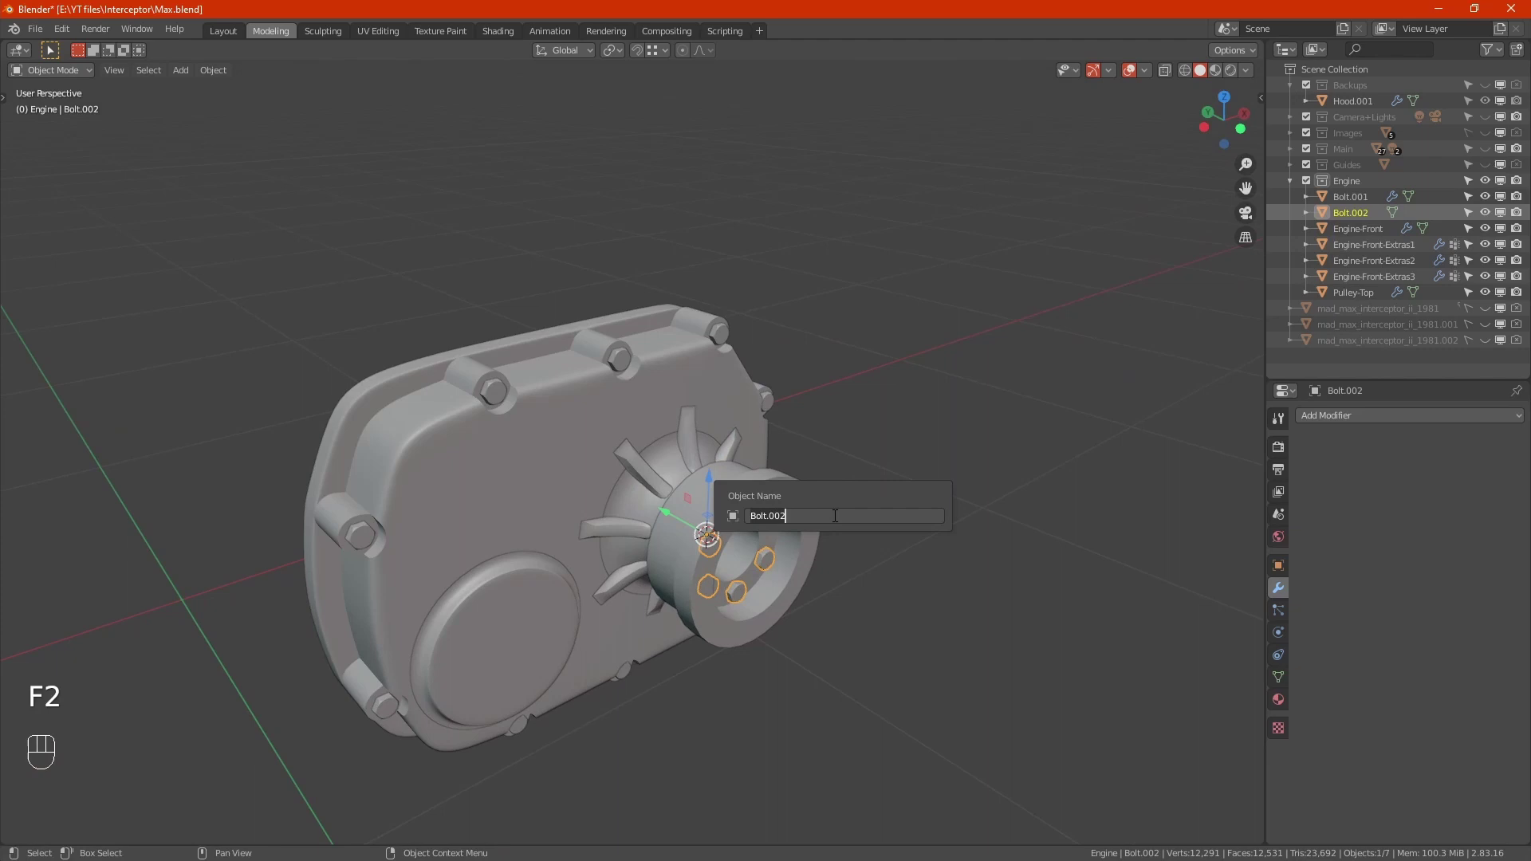
pyautogui.press('BackSpace')
pyautogui.press('BackSpace')
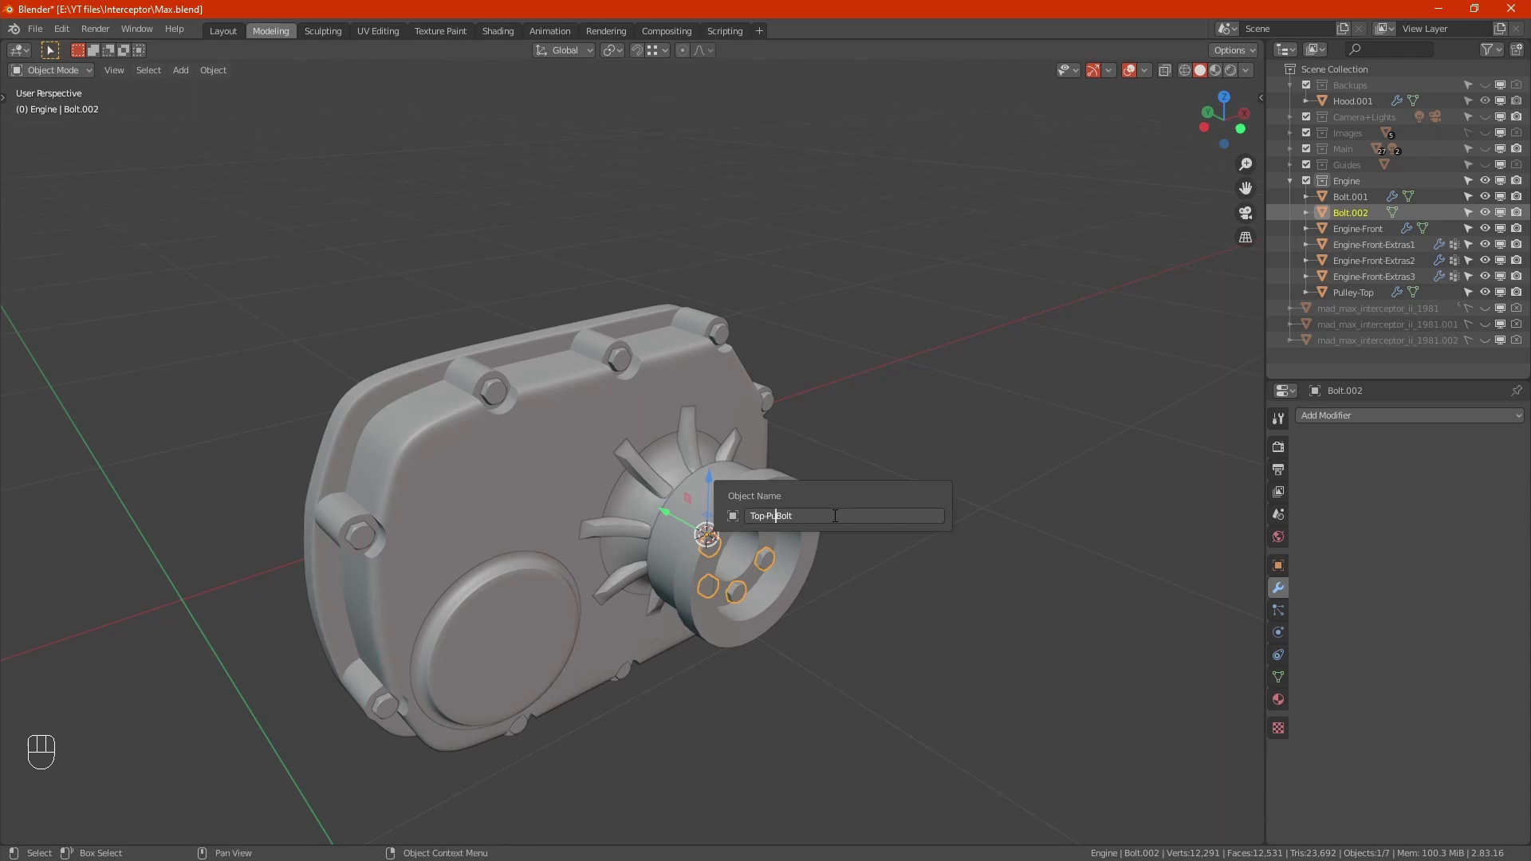
pyautogui.press('l')
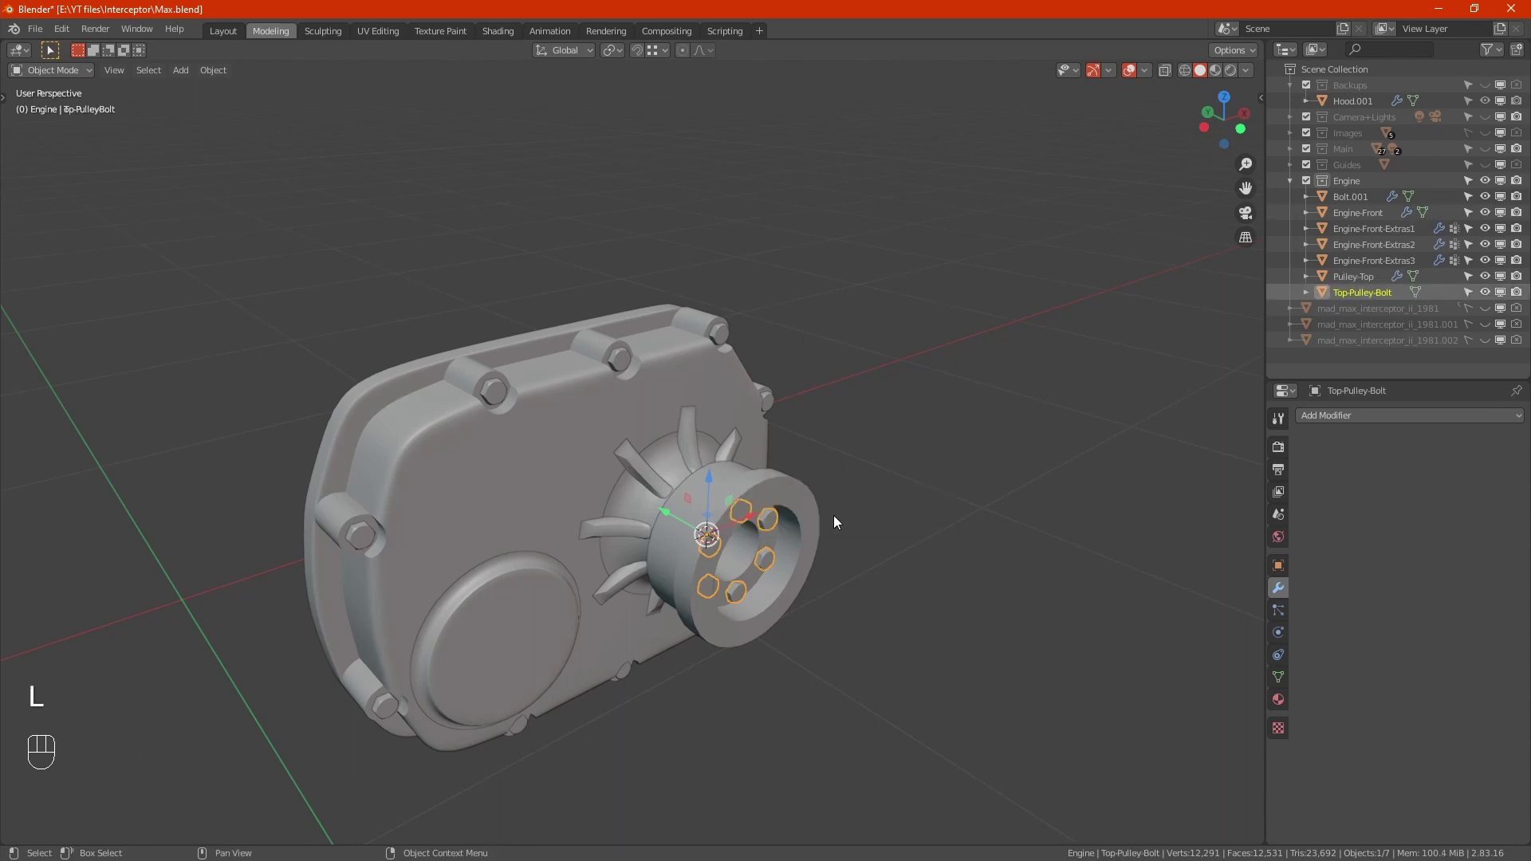
# Rename the cover-edge bolts Bolt.001 to Engine-Front-Bolt.
pyautogui.click(728, 337)
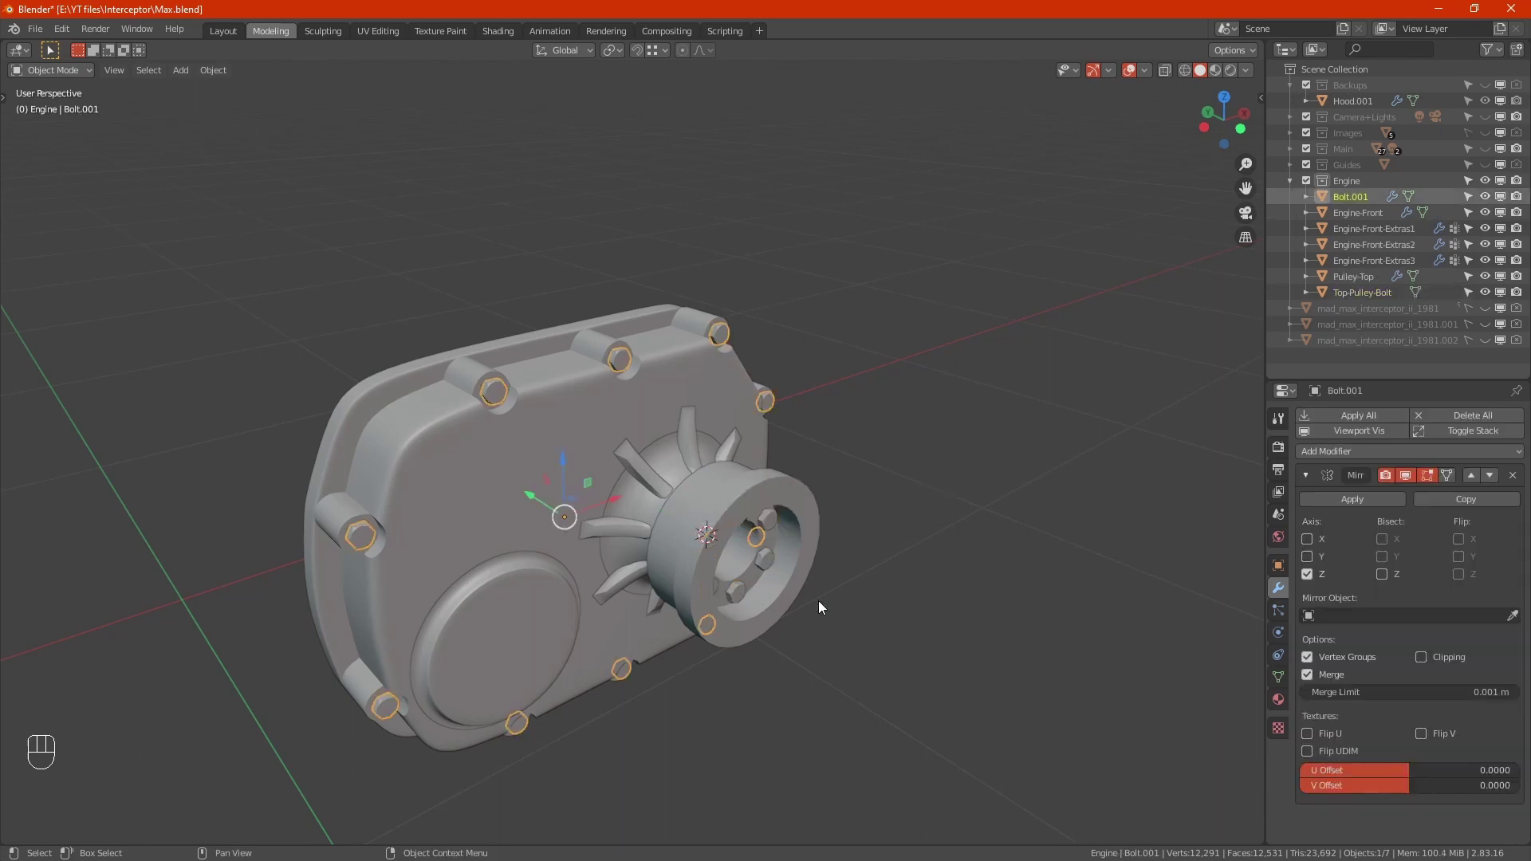
pyautogui.press('F2')
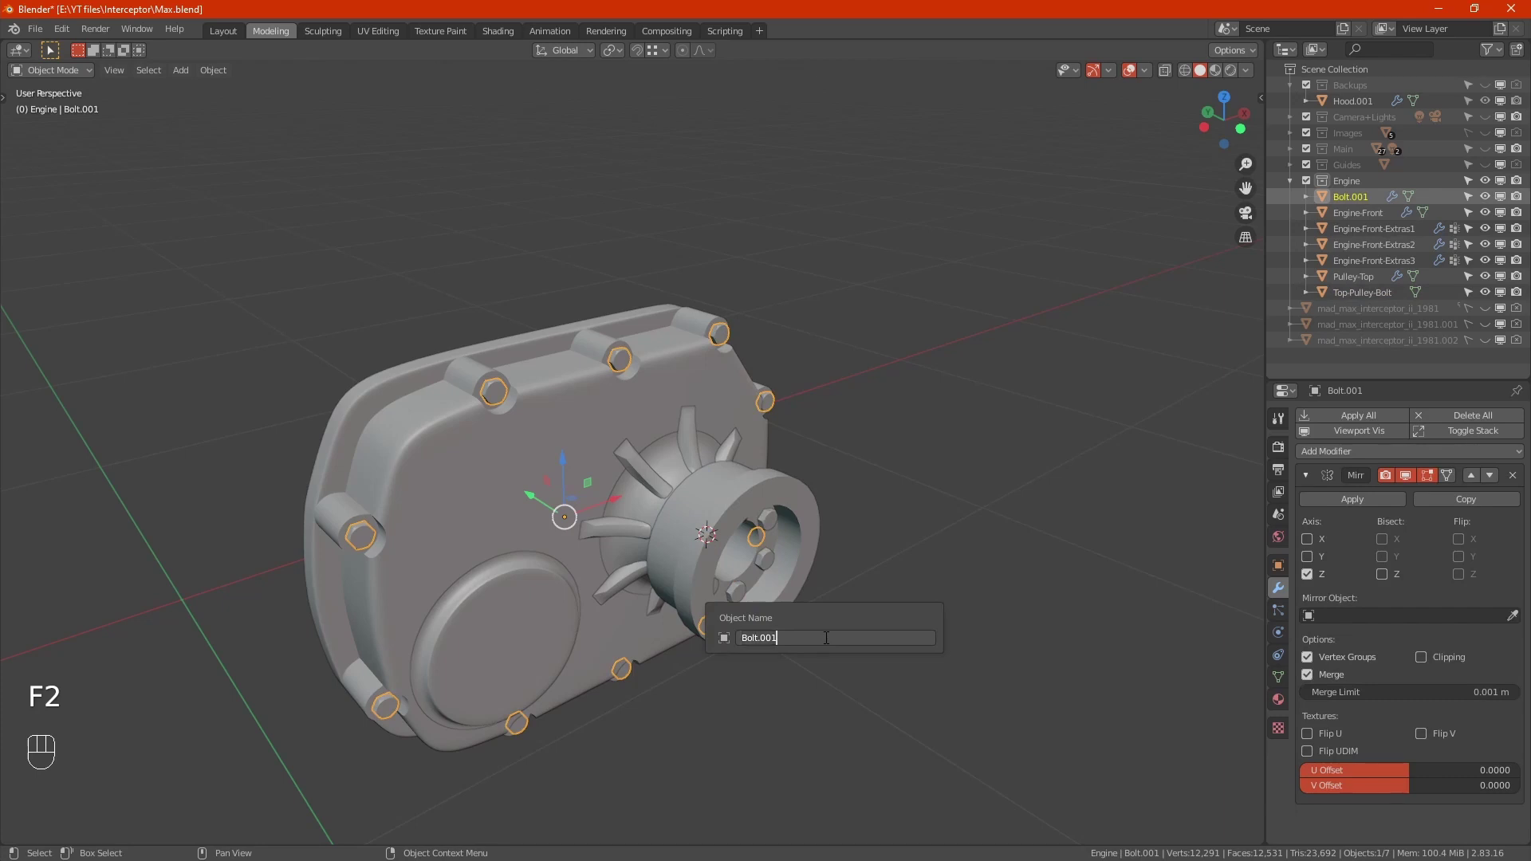
pyautogui.press('BackSpace')
pyautogui.press('BackSpace')
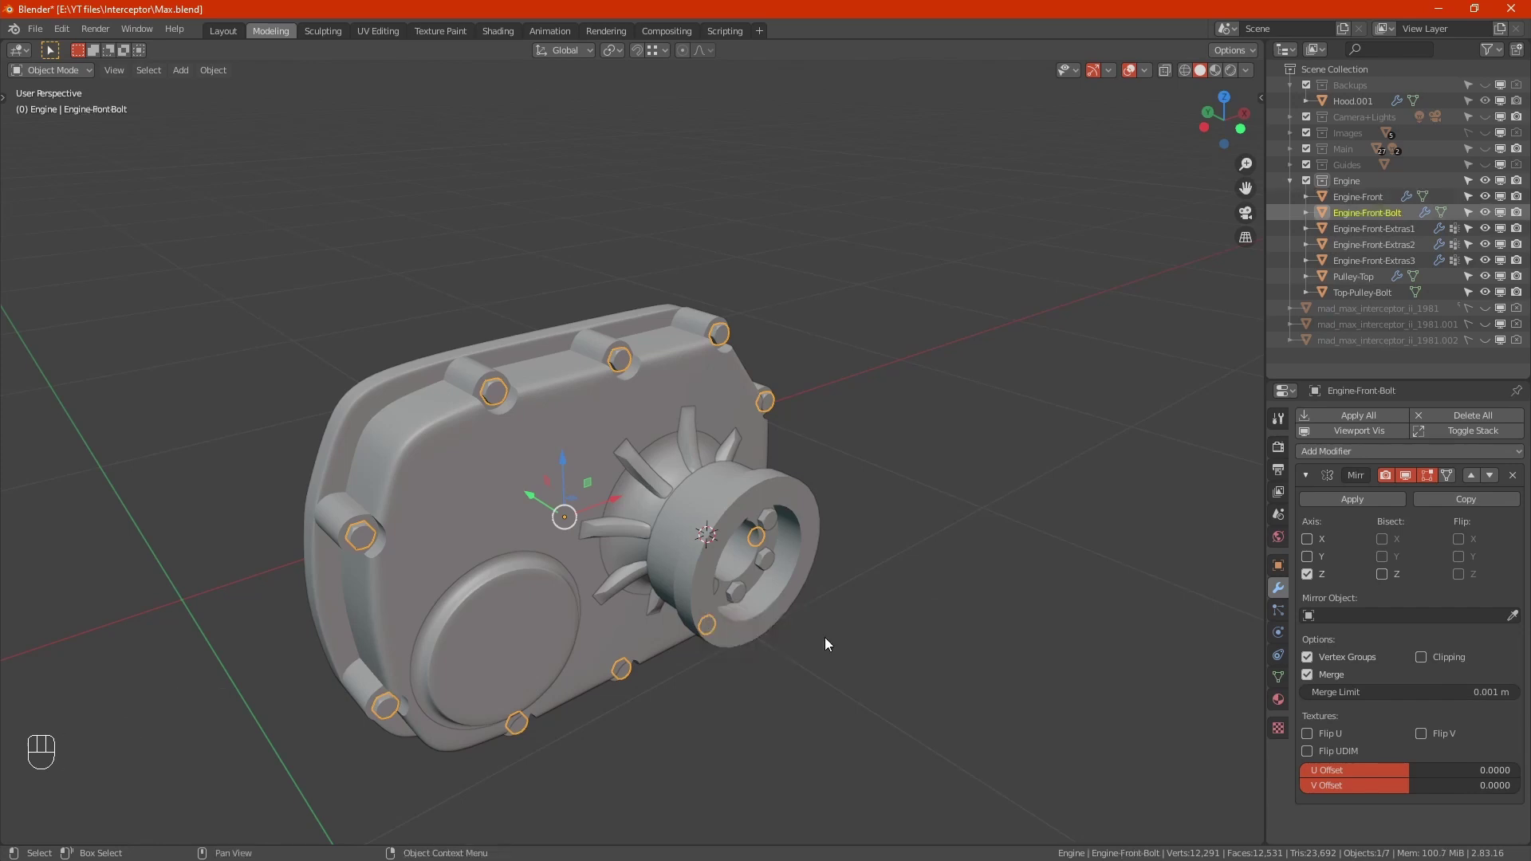
# Select the Engine-Front cover and enter Edit Mode on its mesh.
pyautogui.moveTo(834, 470); pyautogui.dragTo(790, 444)
pyautogui.moveTo(712, 418); pyautogui.dragTo(760, 382)
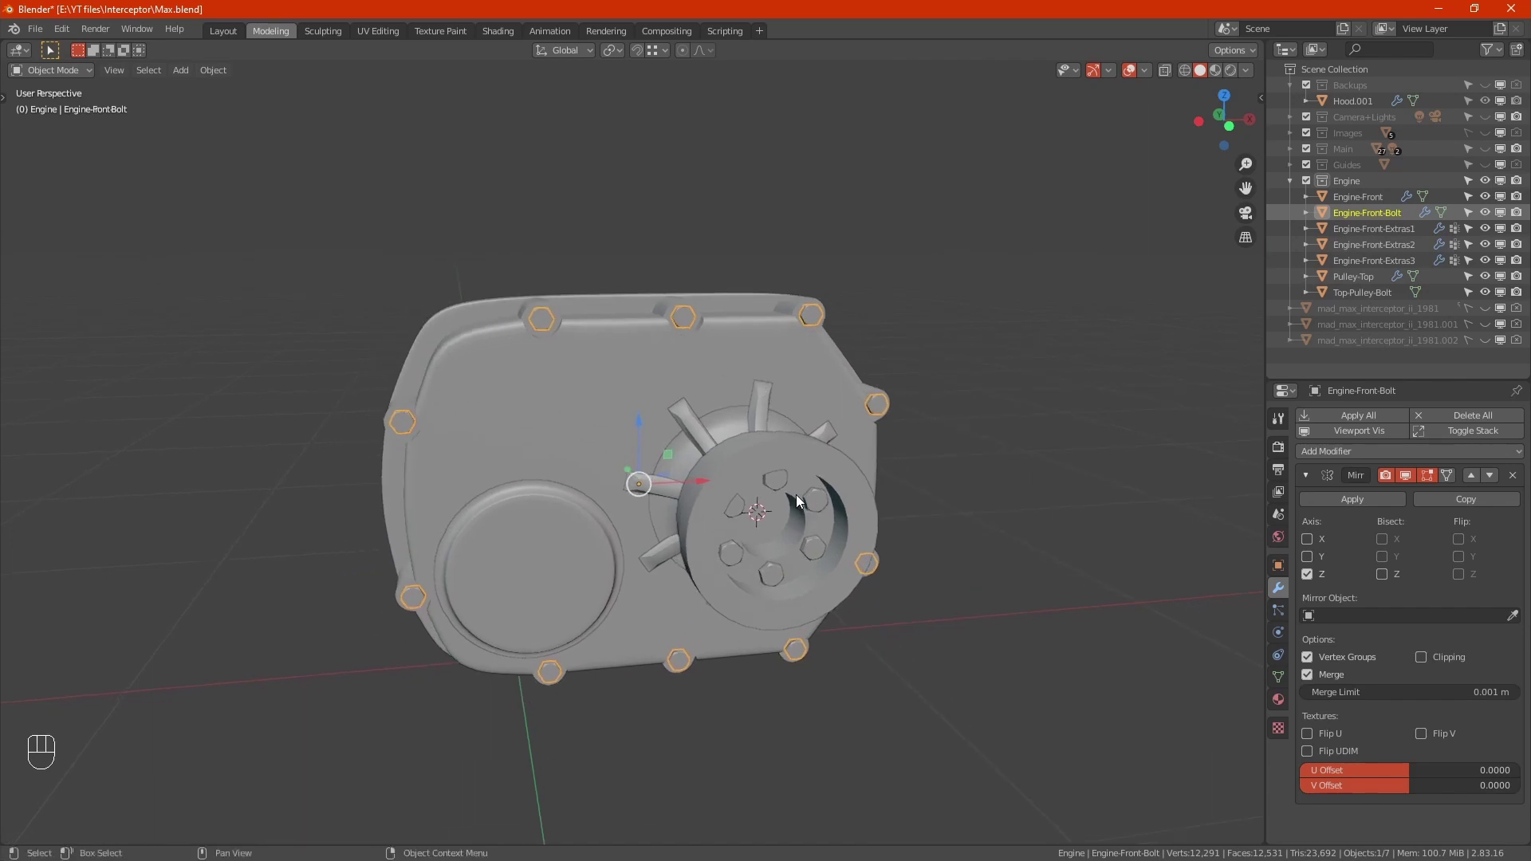
pyautogui.click(534, 410)
pyautogui.press('Tab')
# Snap the 3D cursor to a vertex on the cover face and return to Object Mode.
pyautogui.moveTo(537, 468); pyautogui.dragTo(507, 445)
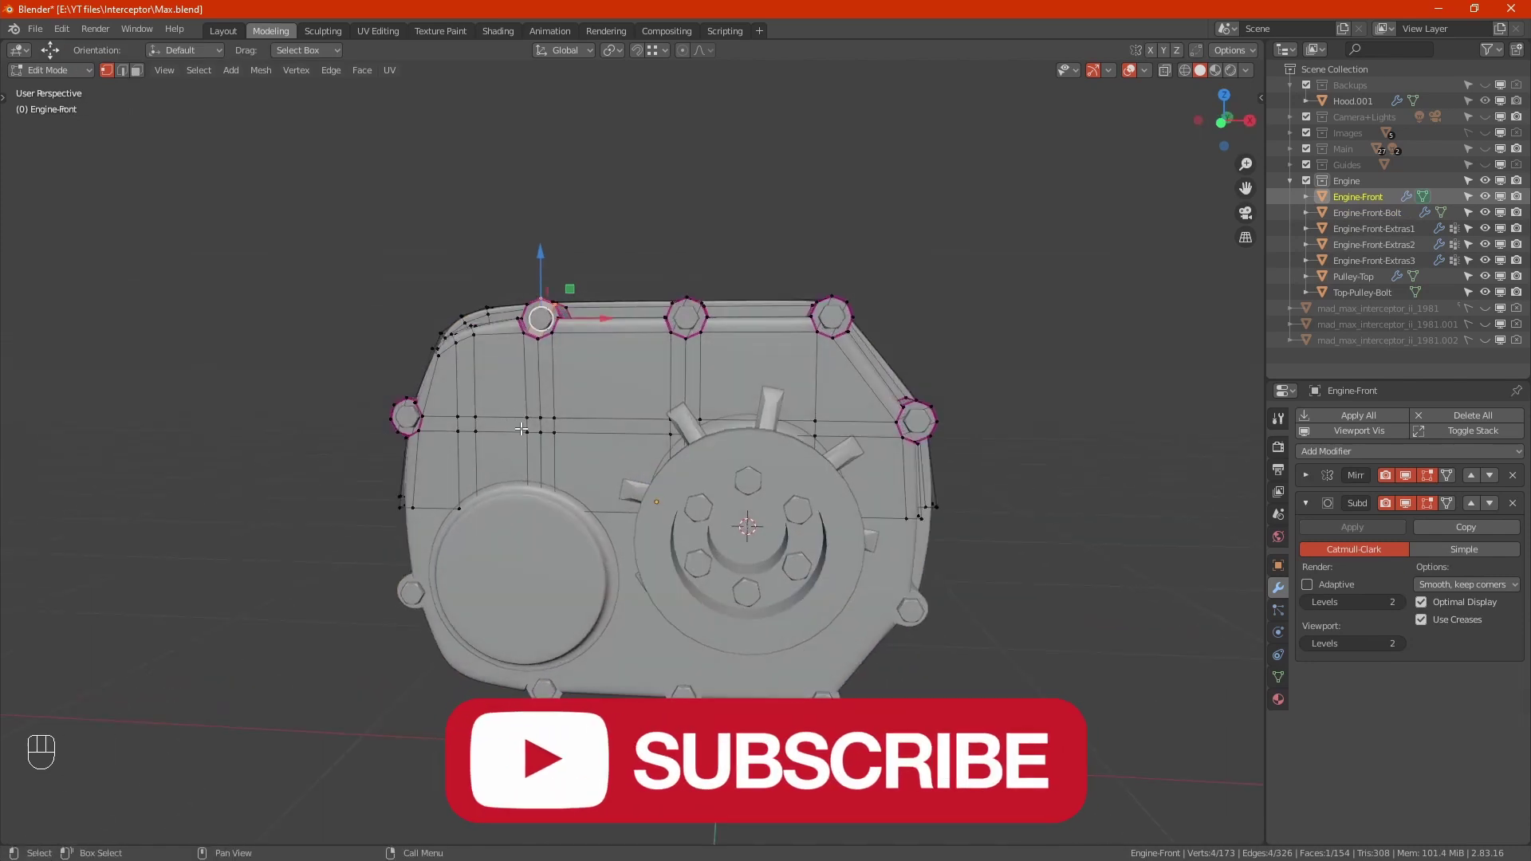
pyautogui.click(528, 421)
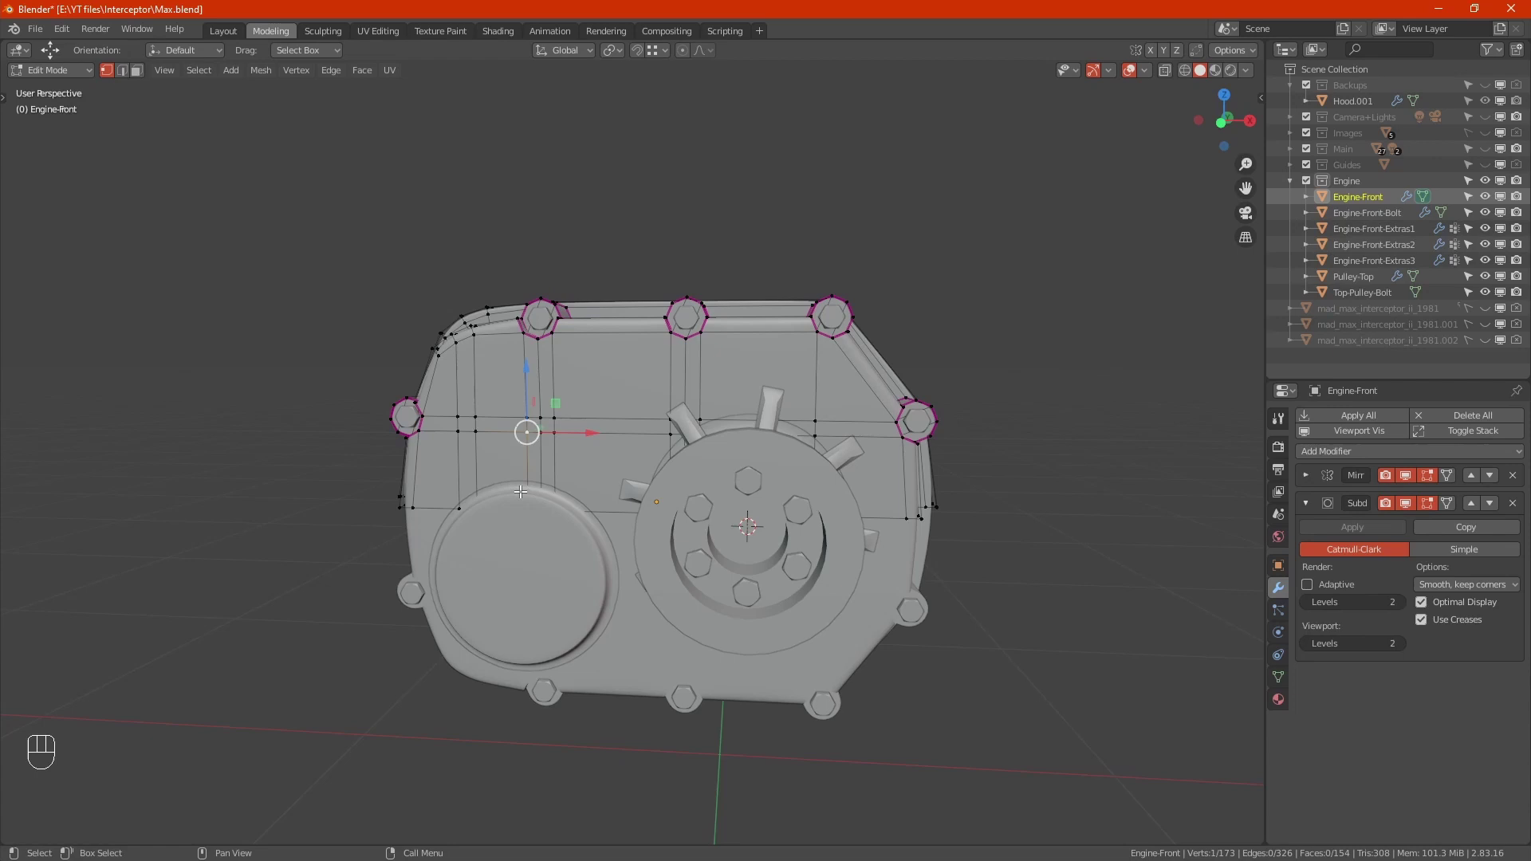
pyautogui.click(471, 472)
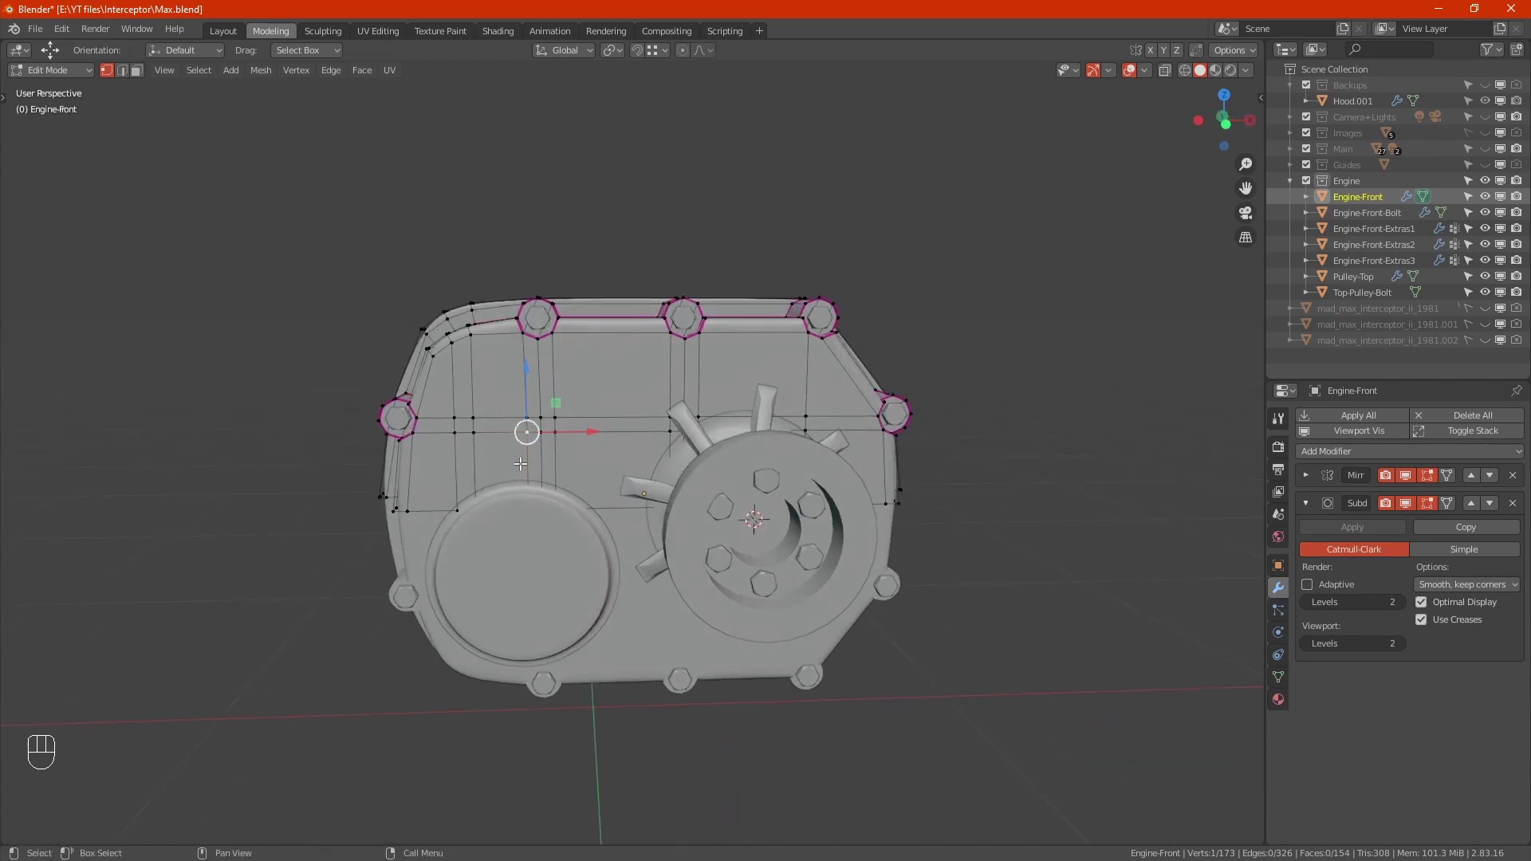
pyautogui.press('shift+s')
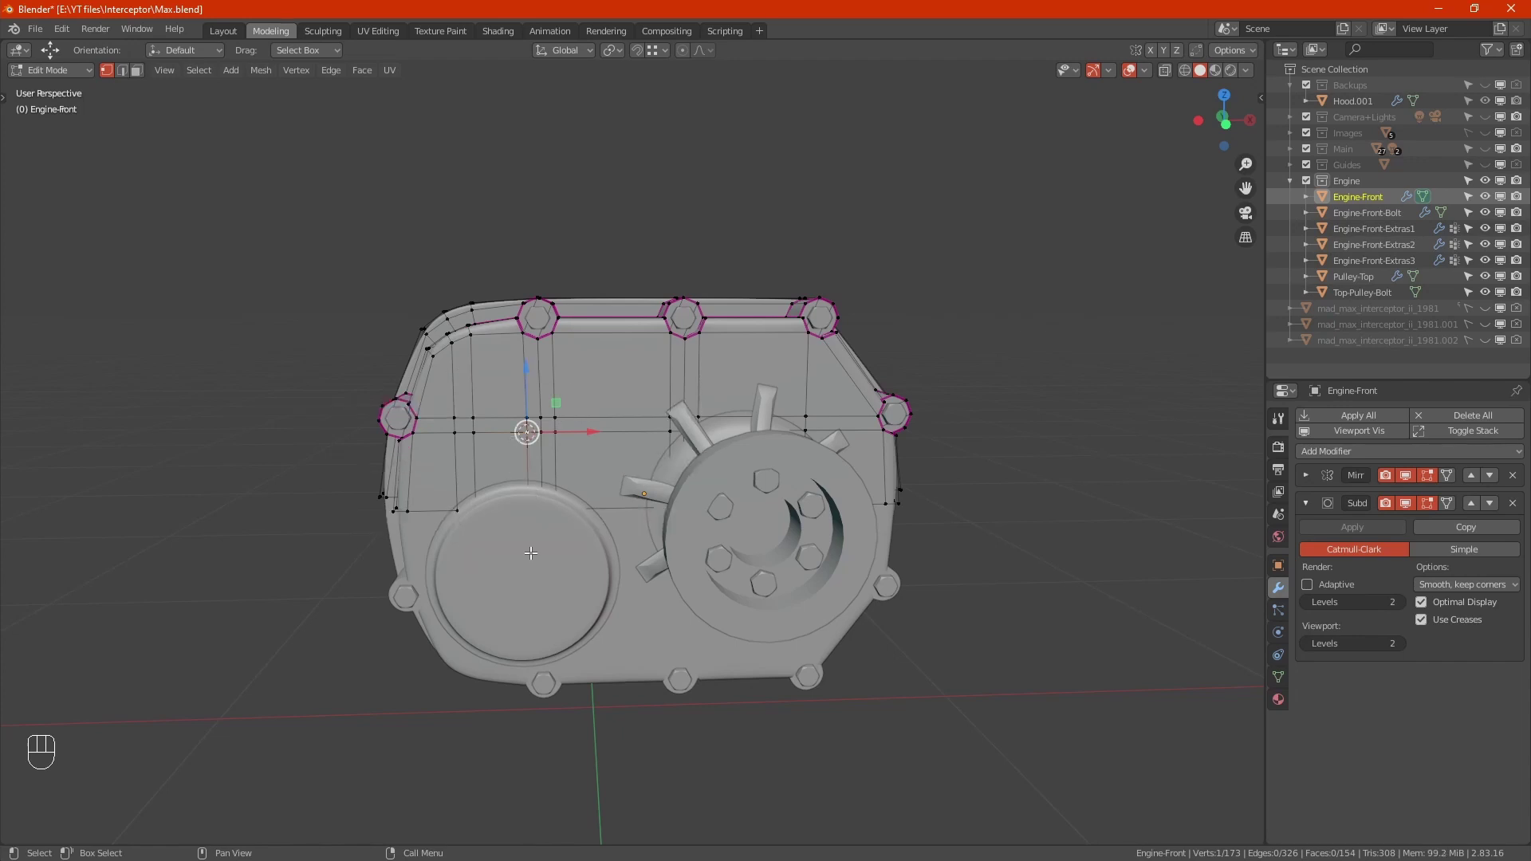
pyautogui.press('Tab')
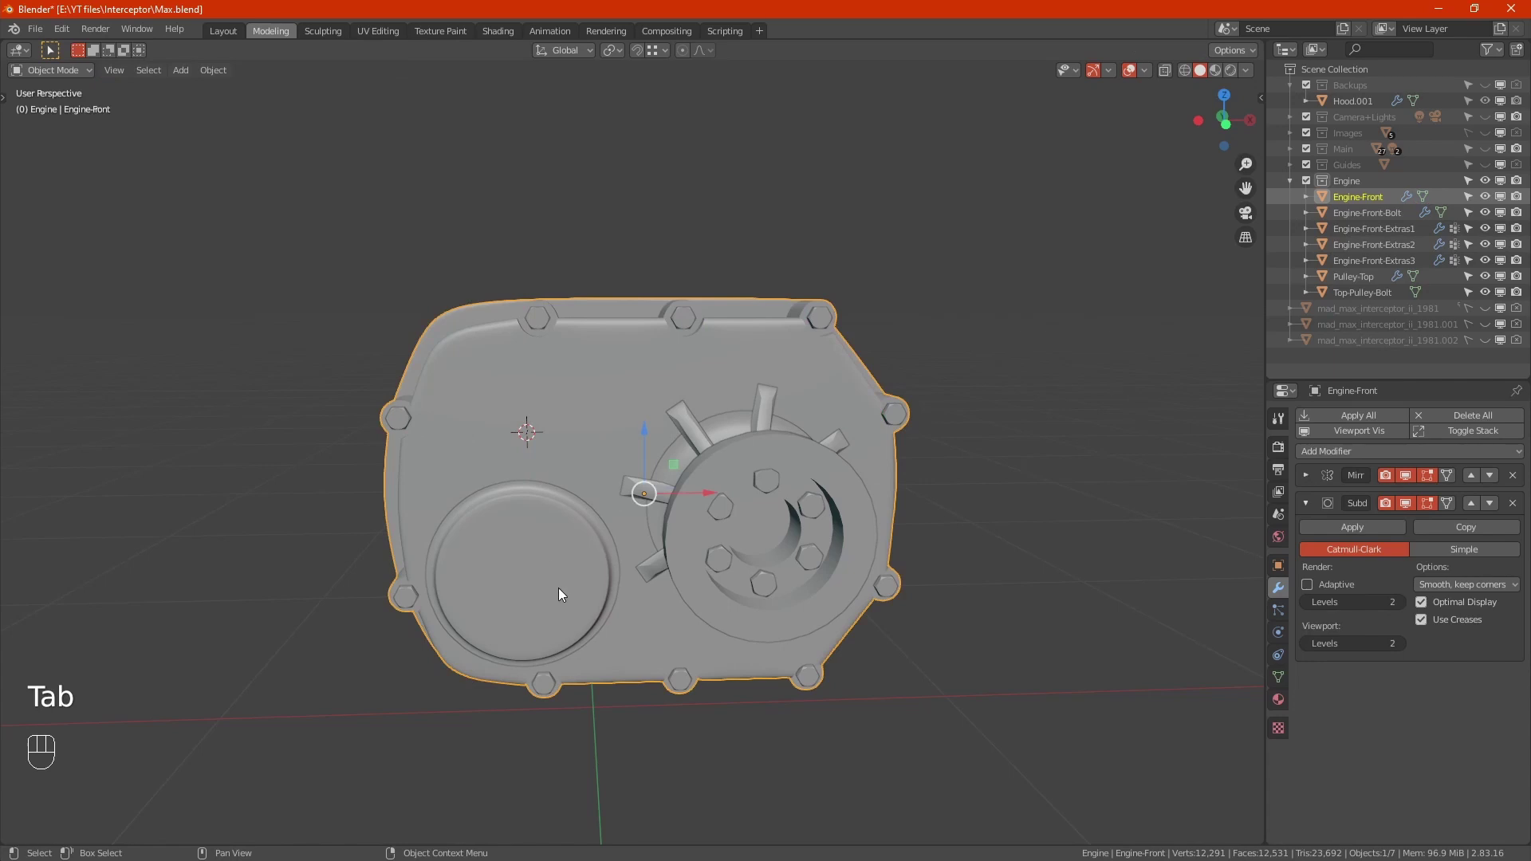
pyautogui.click(568, 599)
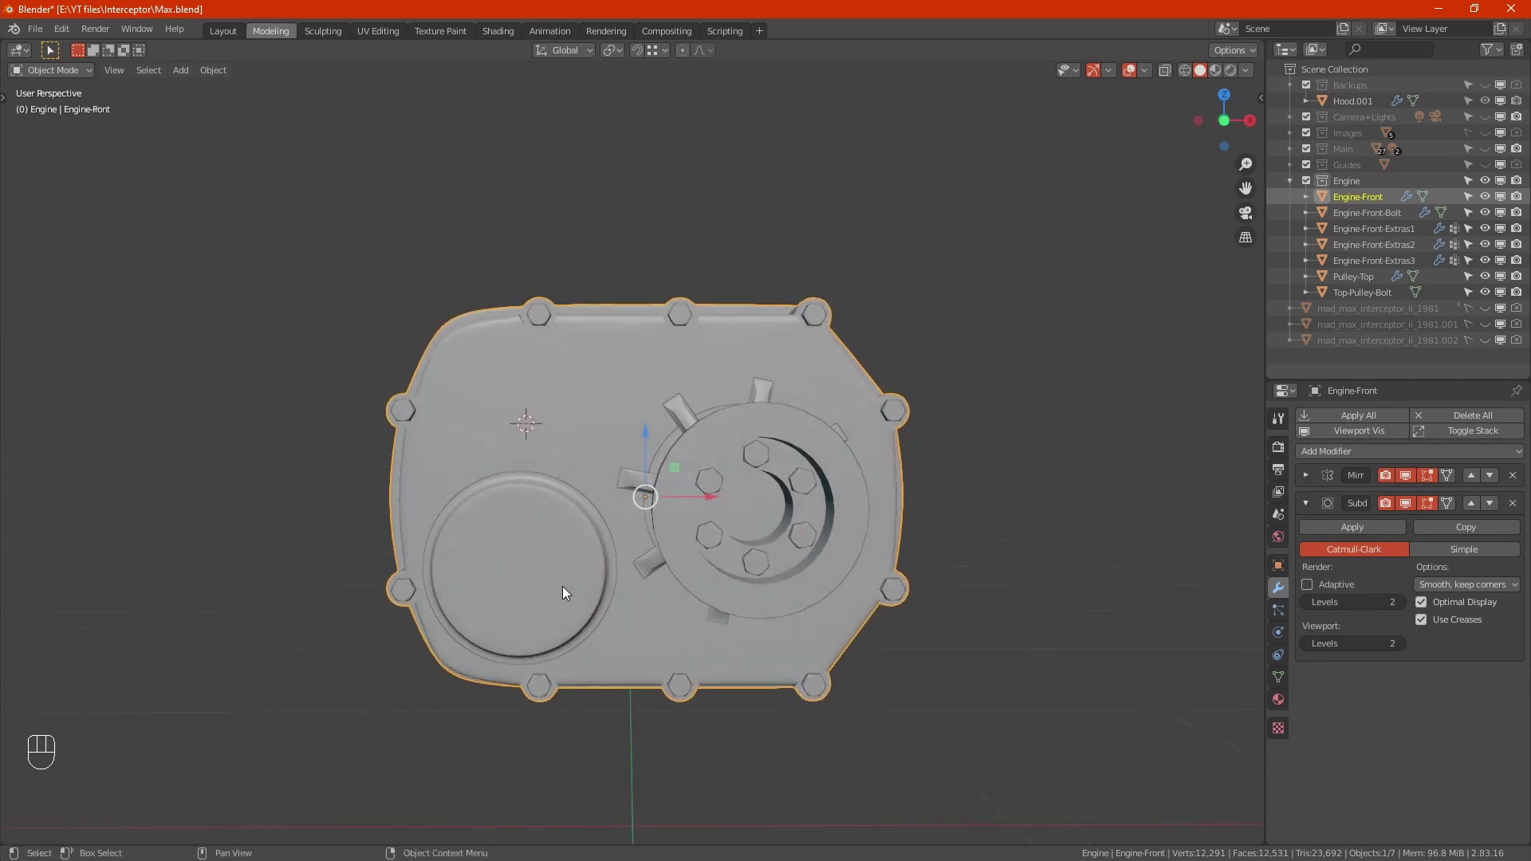
# Add a Text object, locate it beside the cover and show its Object Data properties.
pyautogui.press('shift+a')
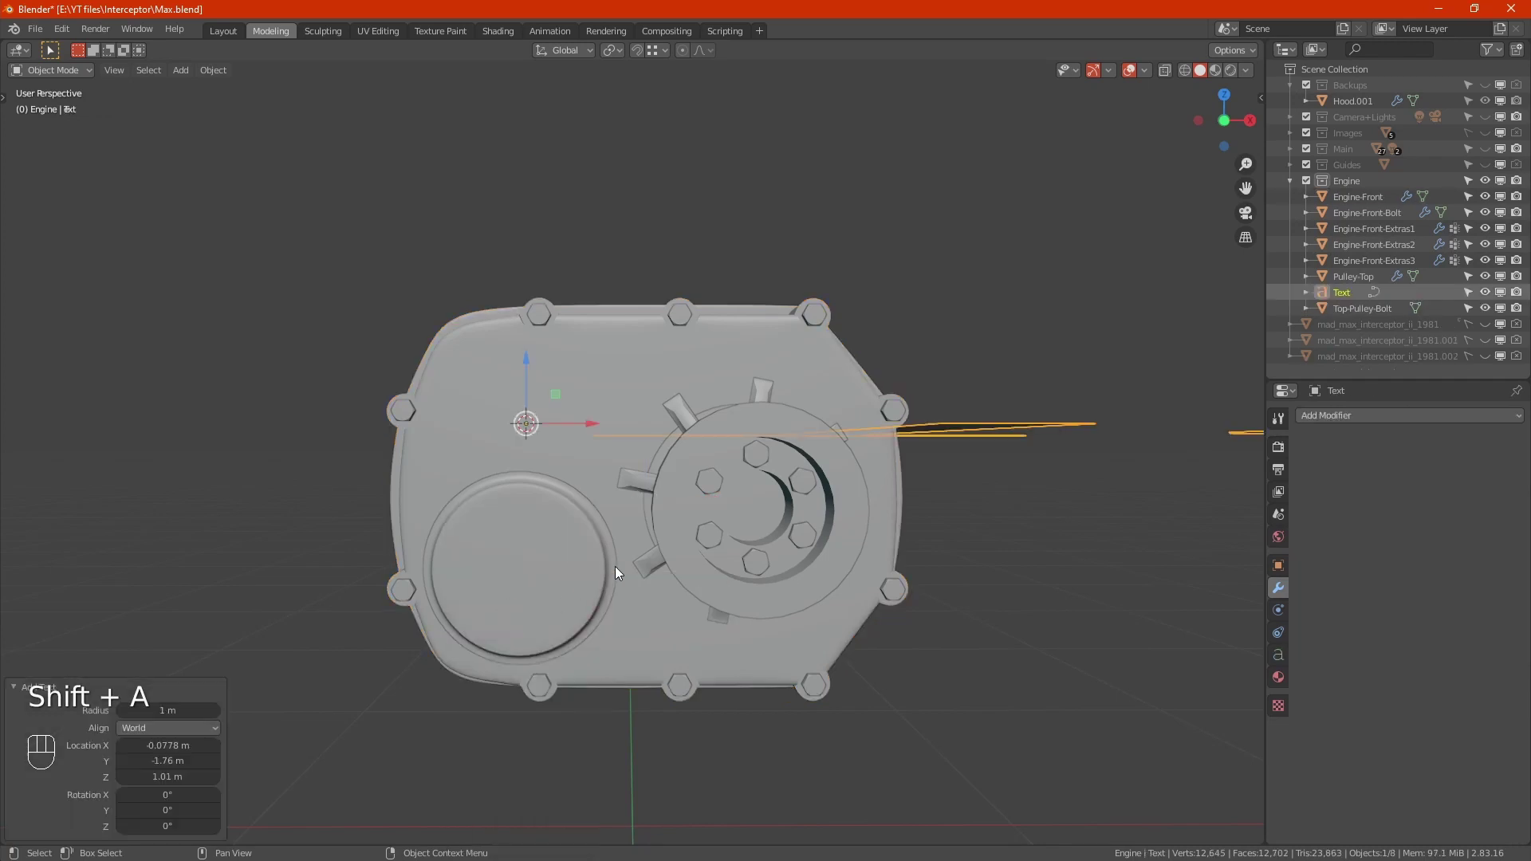
pyautogui.moveTo(636, 499); pyautogui.dragTo(671, 553)
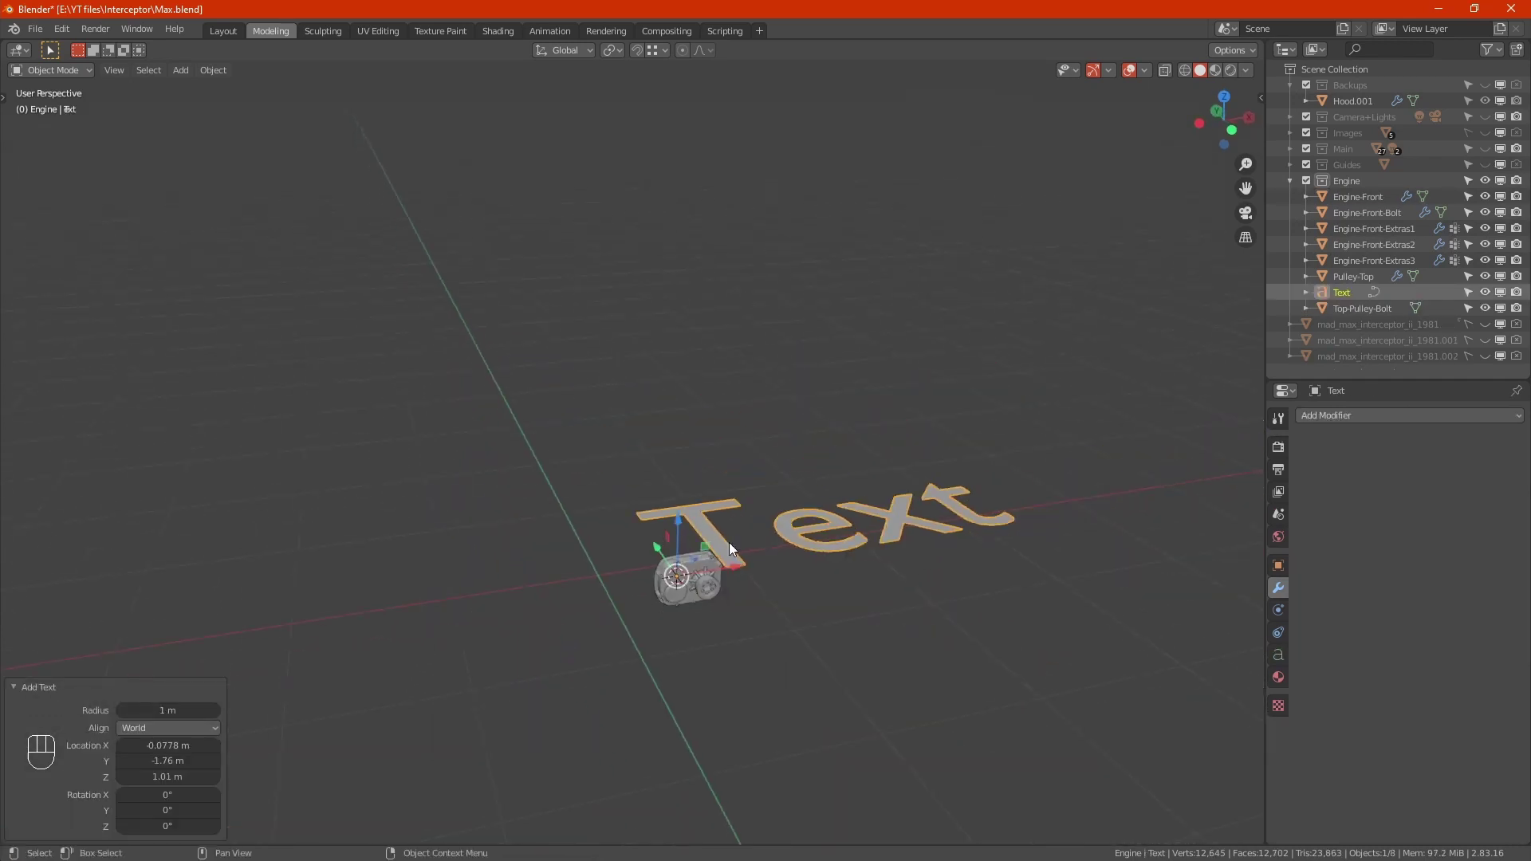
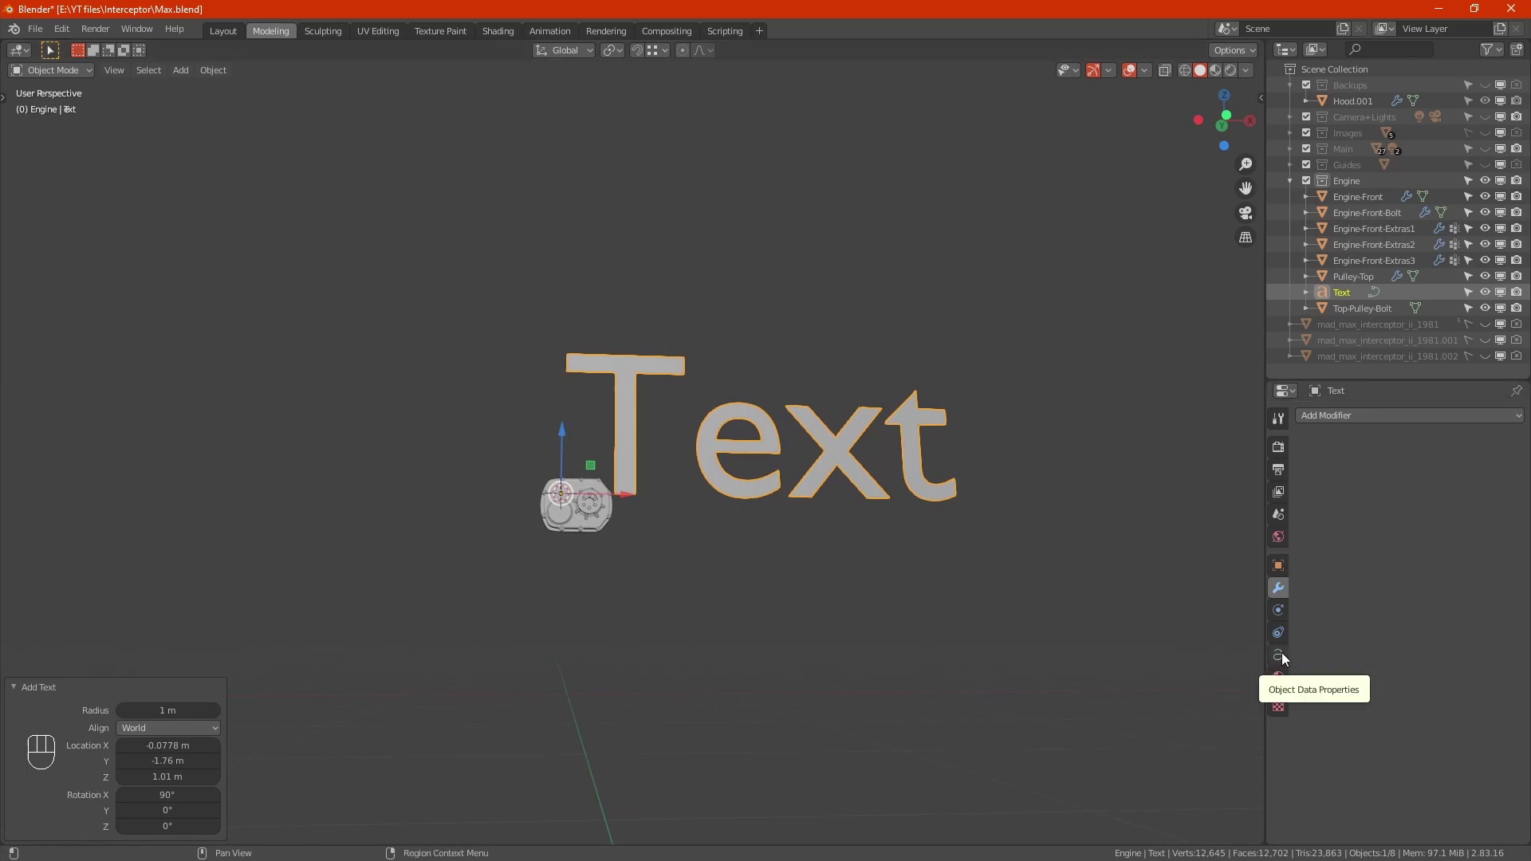
pyautogui.click(1287, 661)
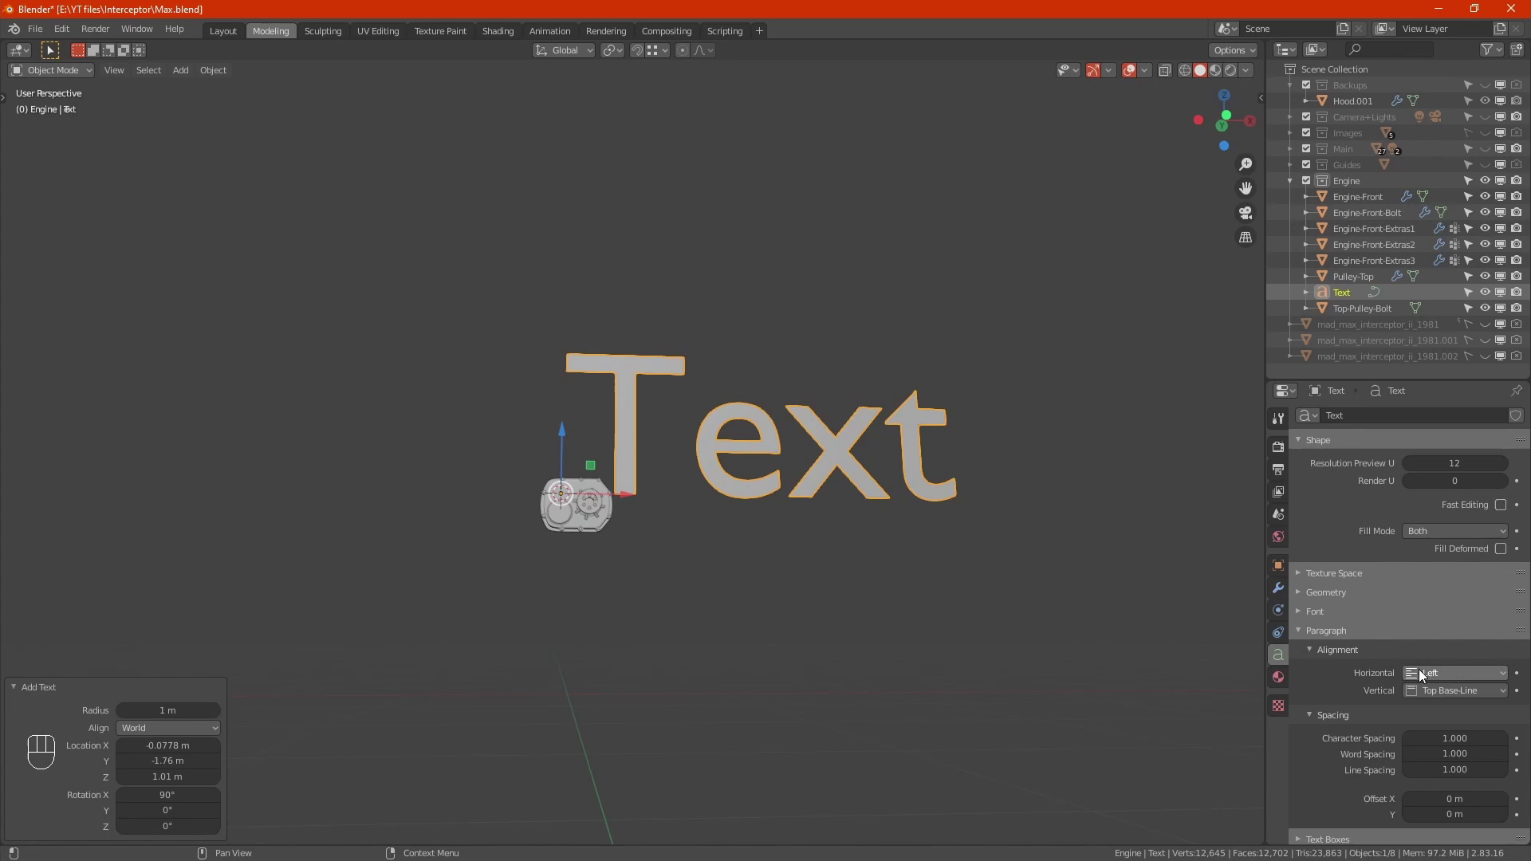
# Set horizontal alignment to Center and change the wording from 'Text' to WEIAND.
pyautogui.moveTo(1477, 680); pyautogui.dragTo(1428, 719)
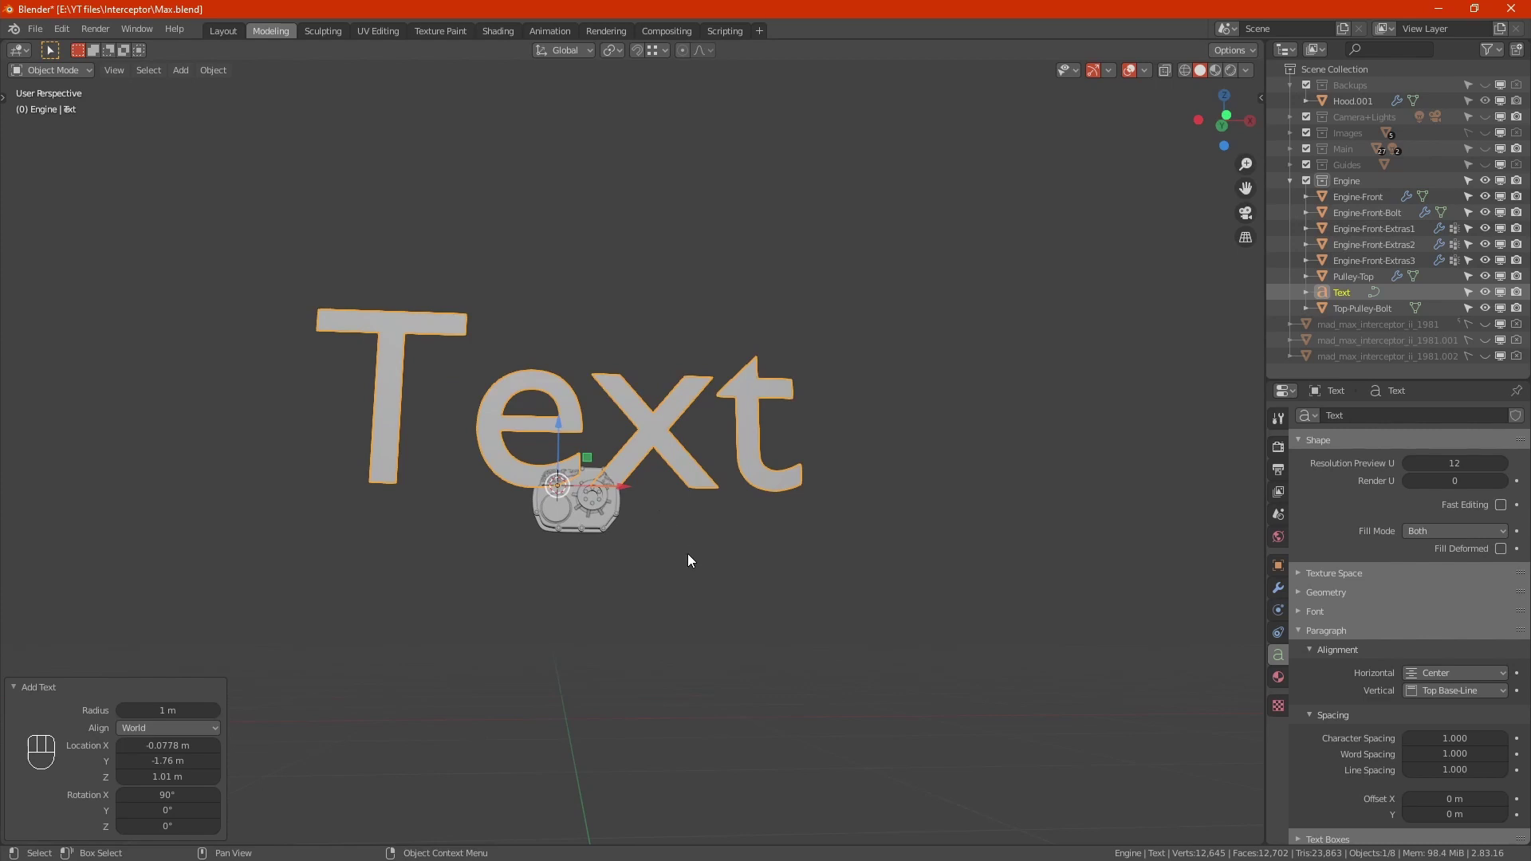
pyautogui.press('Tab')
pyautogui.press('BackSpace')
pyautogui.press('BackSpace')
pyautogui.press('BackSpace')
pyautogui.press('BackSpace')
pyautogui.press('w')
pyautogui.press('e')
pyautogui.press('i')
pyautogui.press('n')
pyautogui.press('a')
pyautogui.press('d')
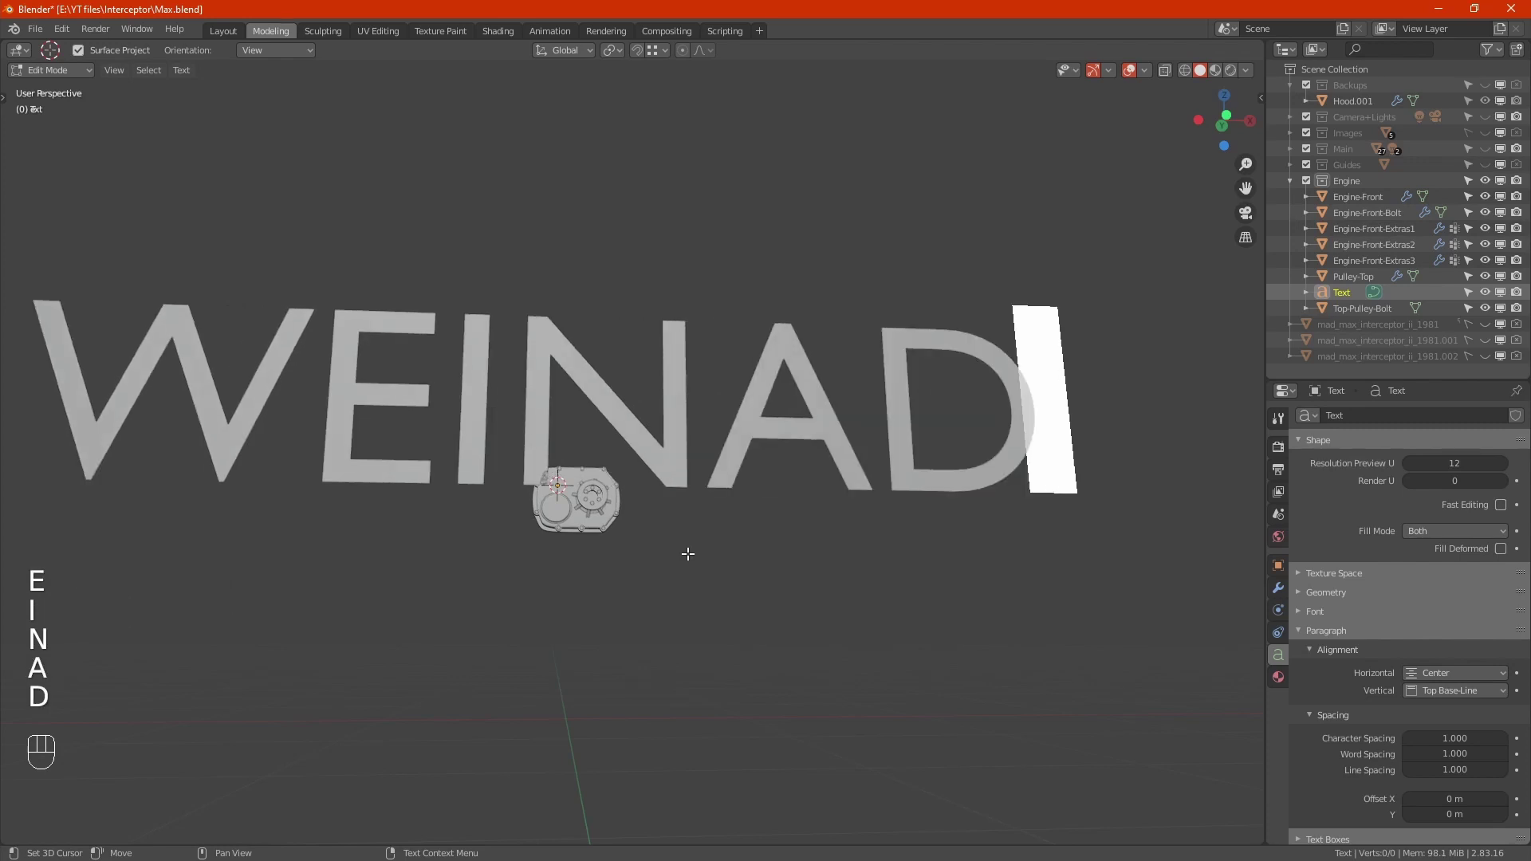
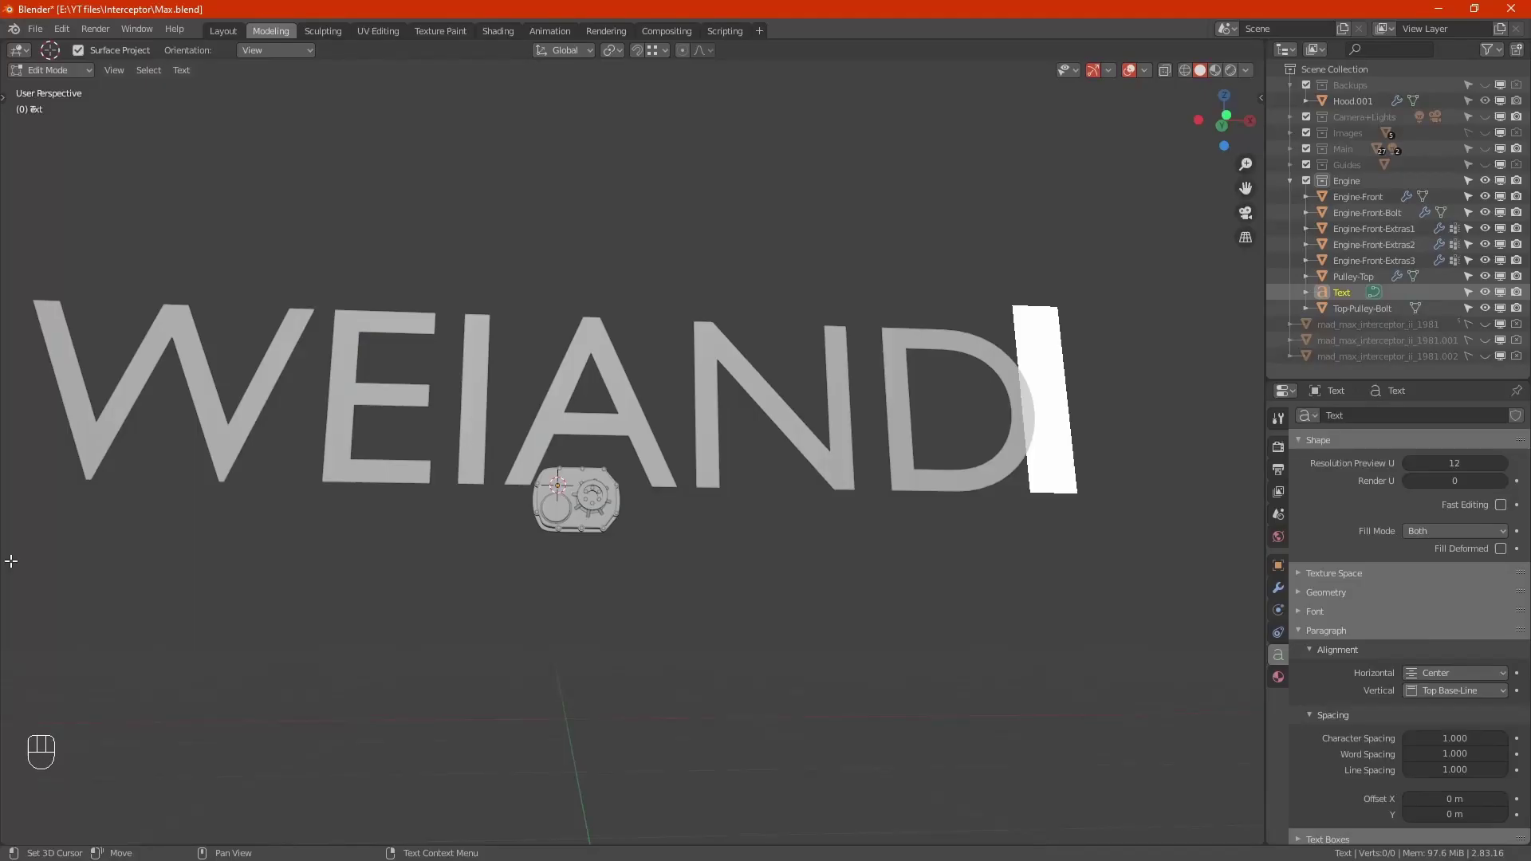
pyautogui.press('Tab')
pyautogui.press('s')
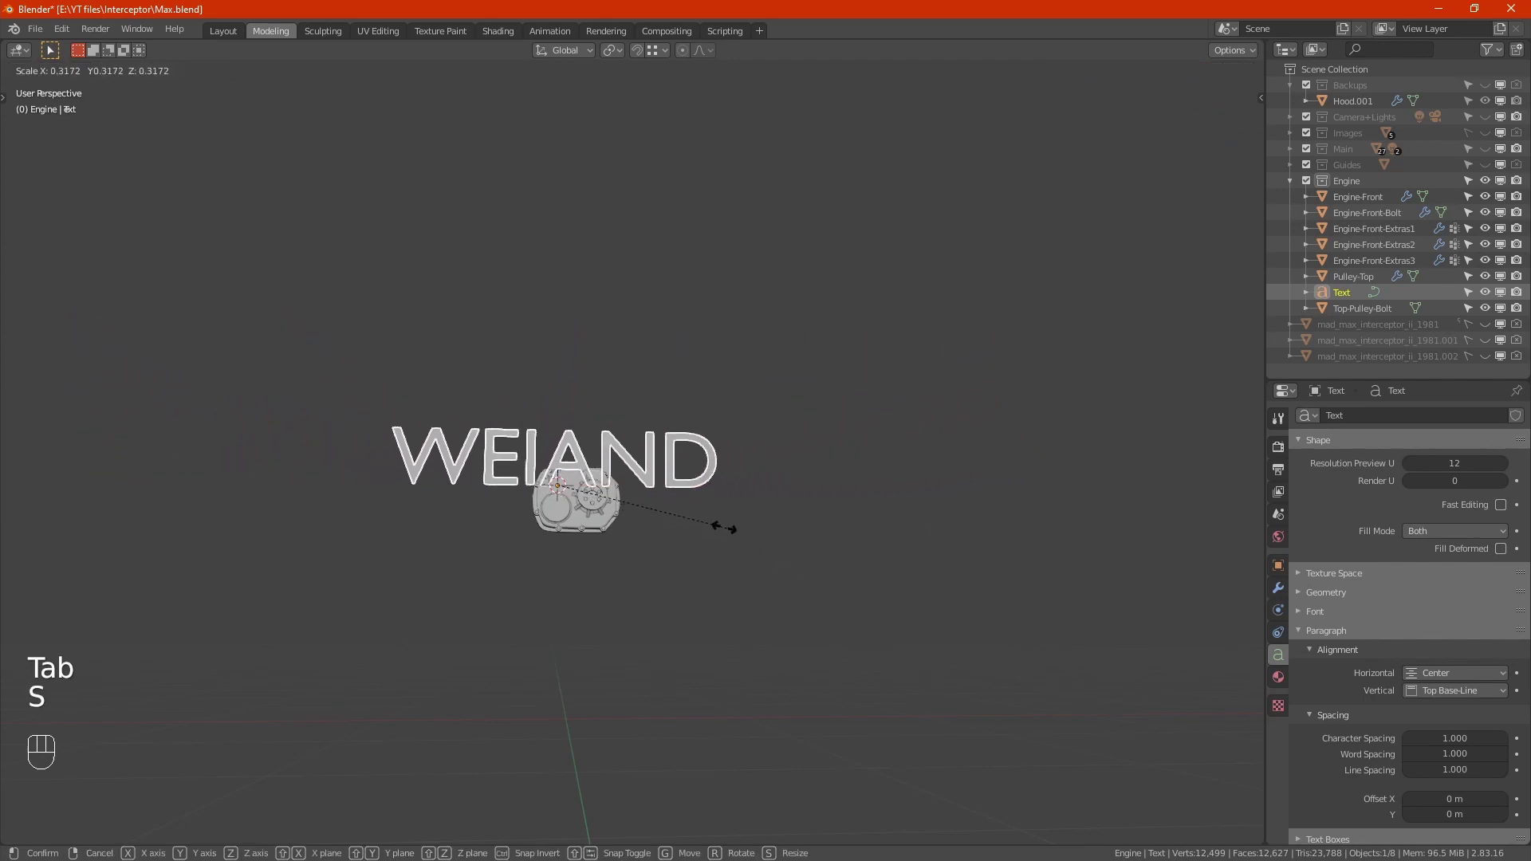
# Shrink the WEIAND lettering and move it up onto the cover face.
pyautogui.click(590, 510)
pyautogui.press('KP_Decimal')
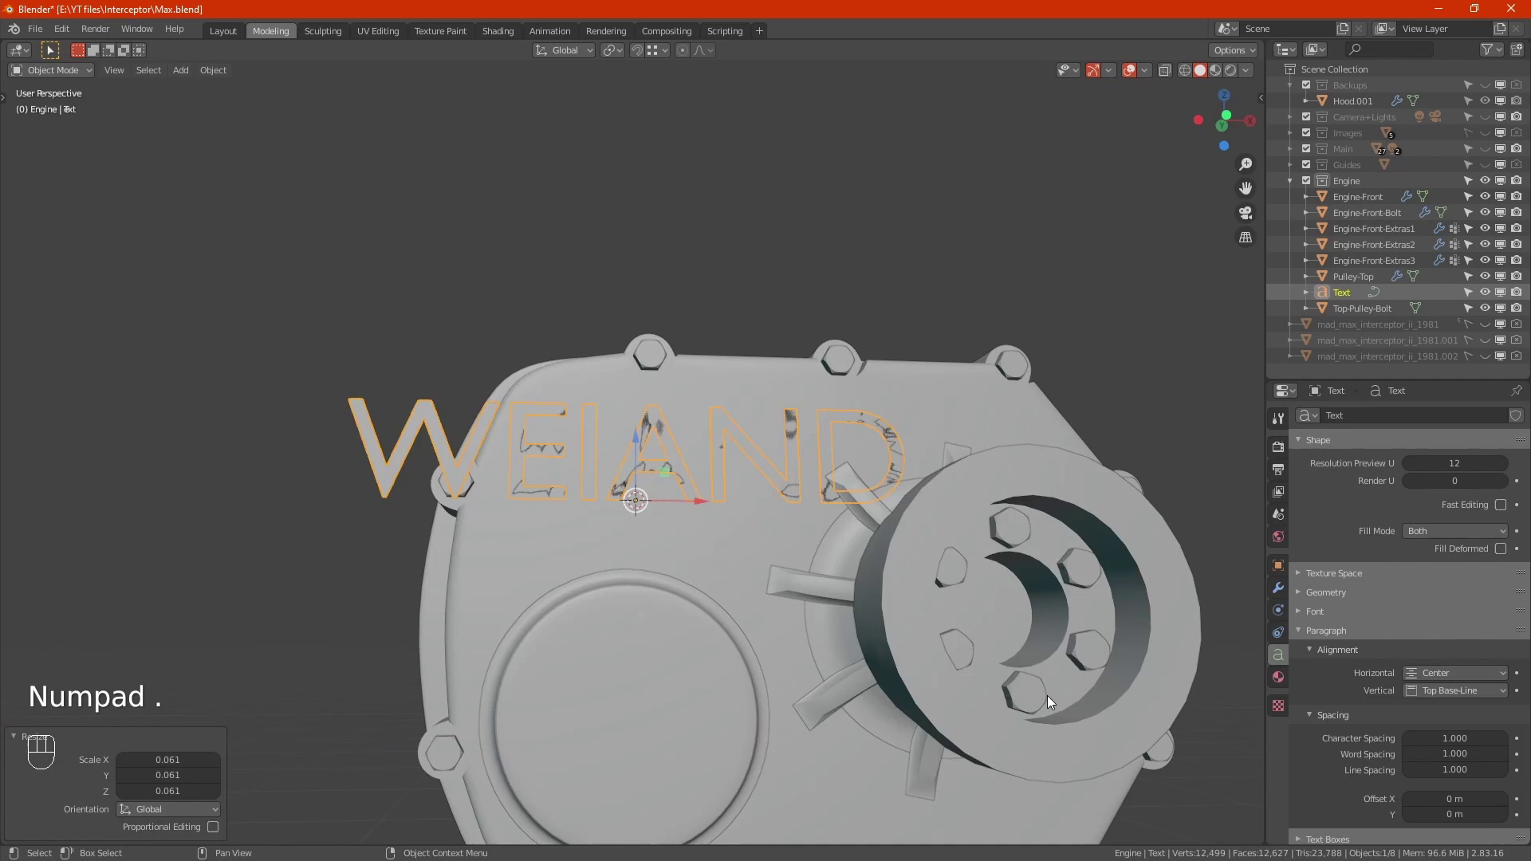
pyautogui.press('s')
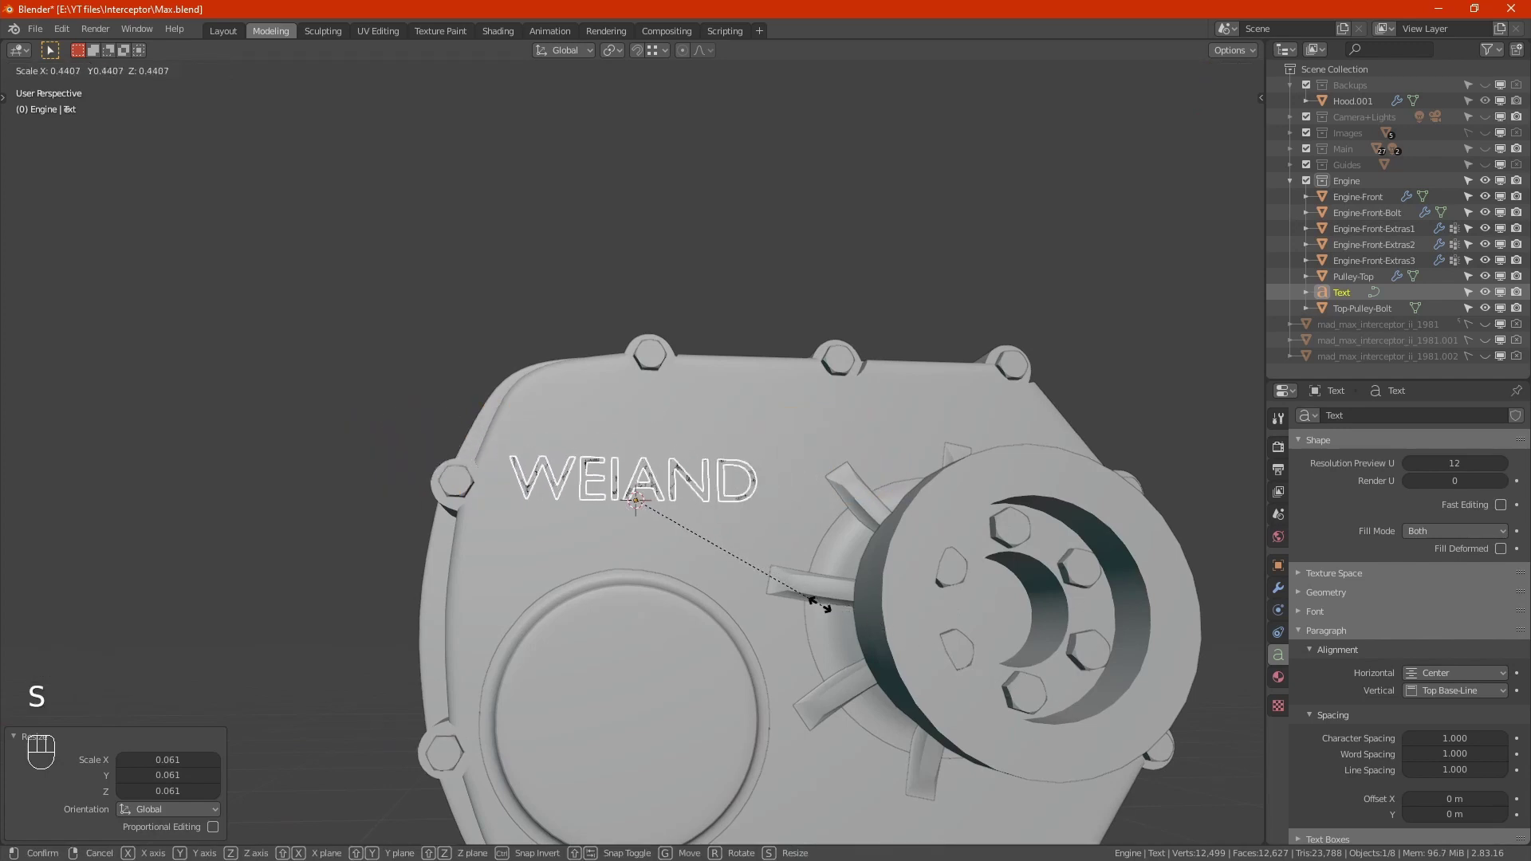
pyautogui.click(815, 602)
pyautogui.moveTo(750, 543); pyautogui.dragTo(729, 580)
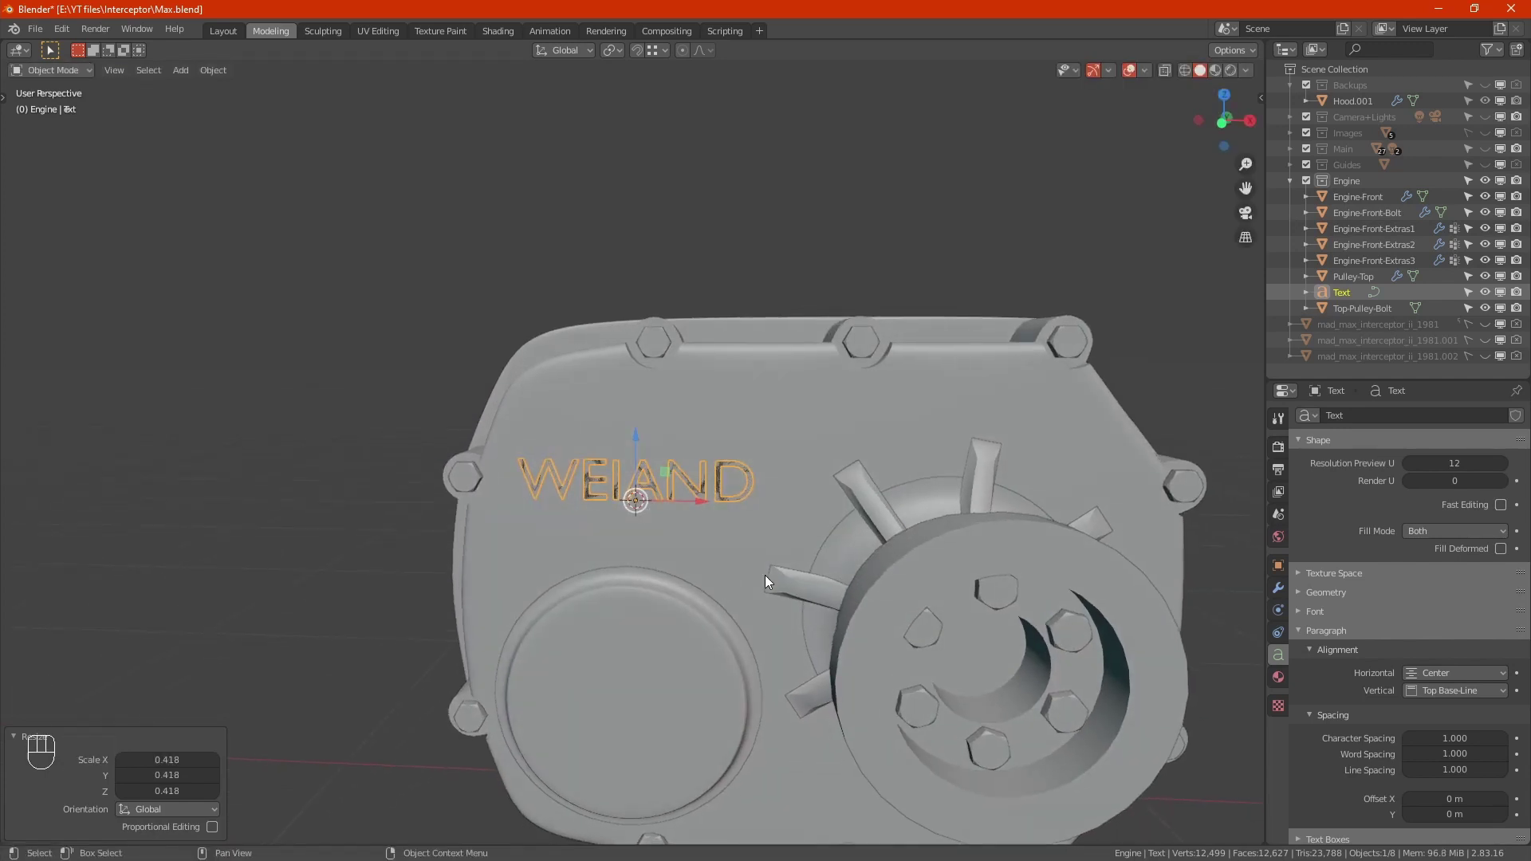
pyautogui.moveTo(680, 453); pyautogui.dragTo(682, 436)
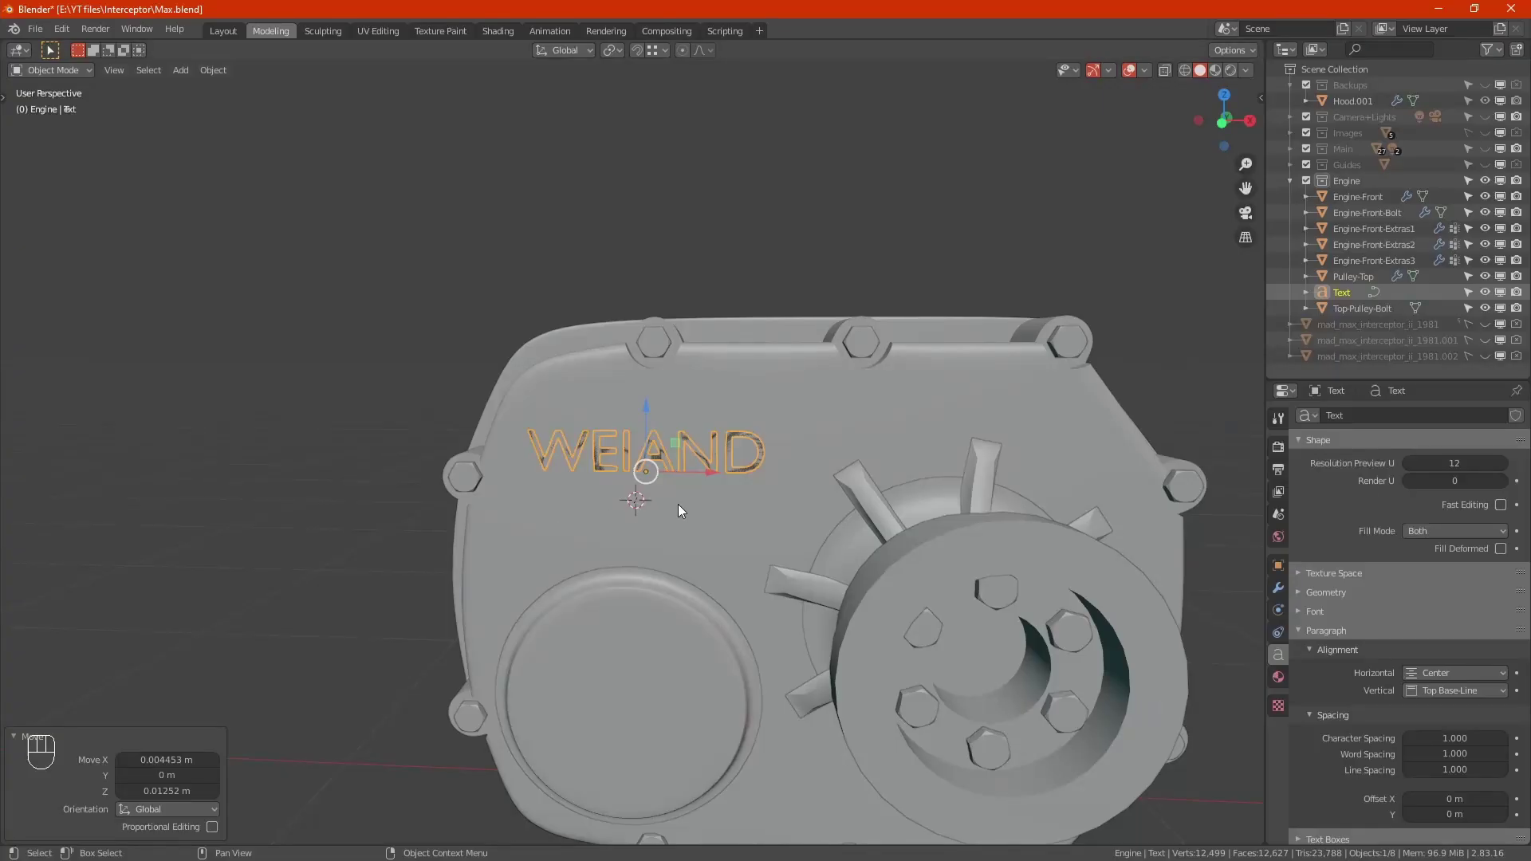
# In front view, nudge the lettering right and resize it left of the pulley.
pyautogui.press('KP_1')
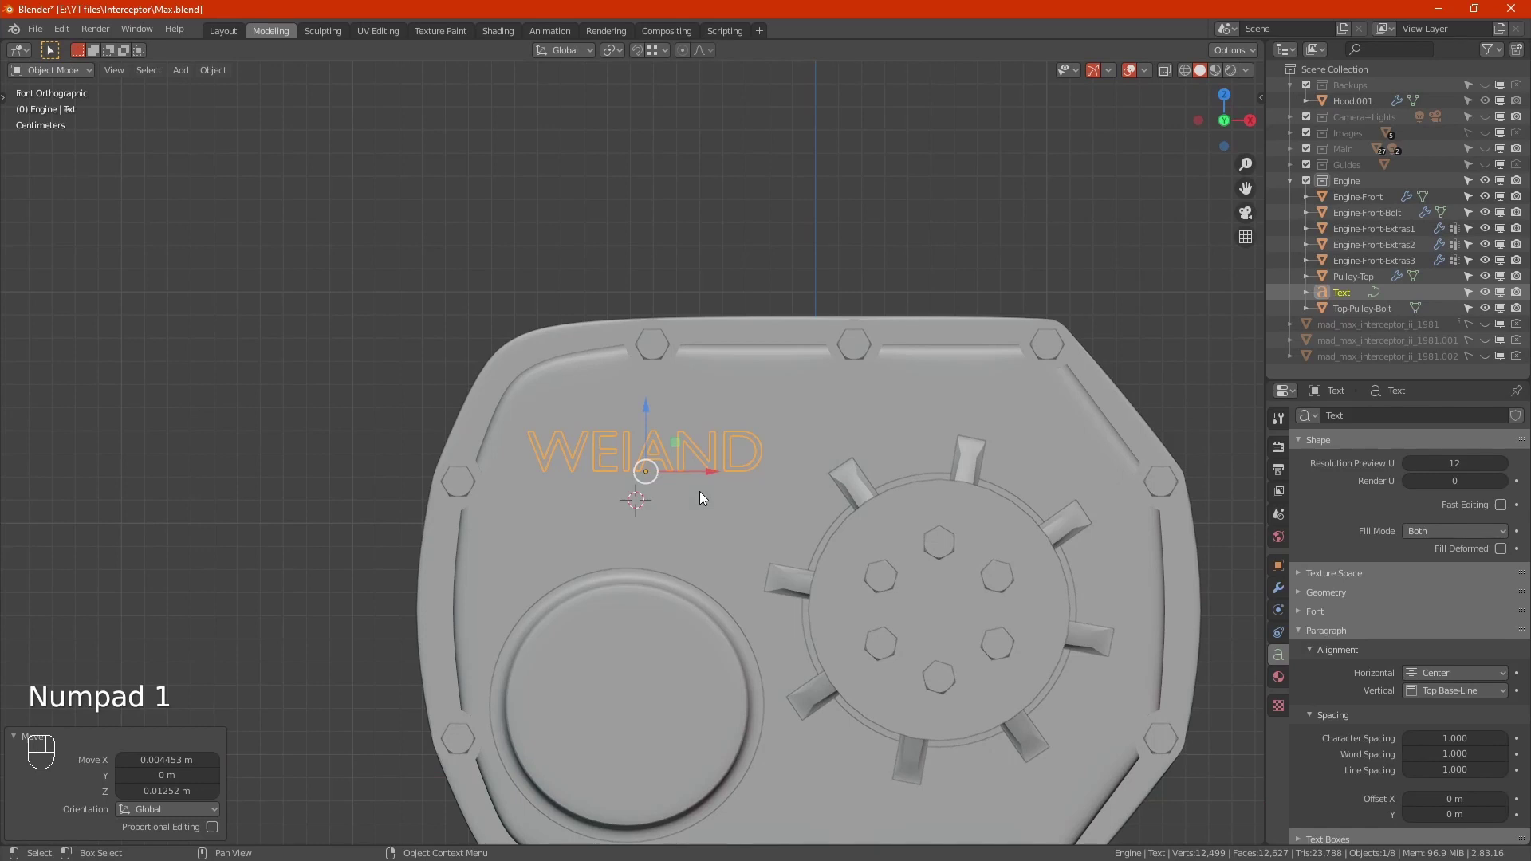
pyautogui.moveTo(710, 475); pyautogui.dragTo(735, 476)
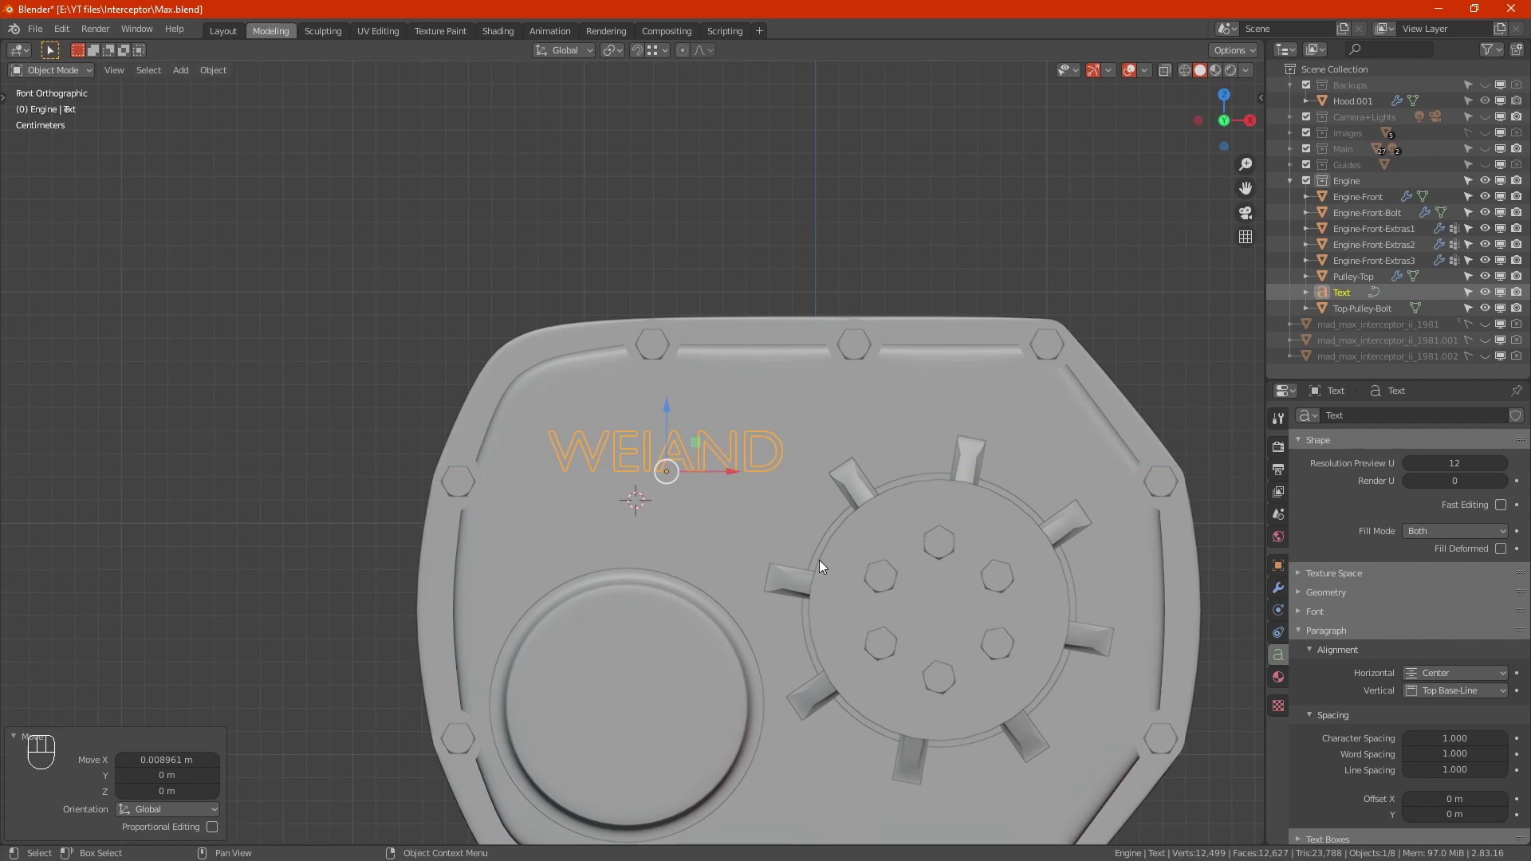
pyautogui.press('s')
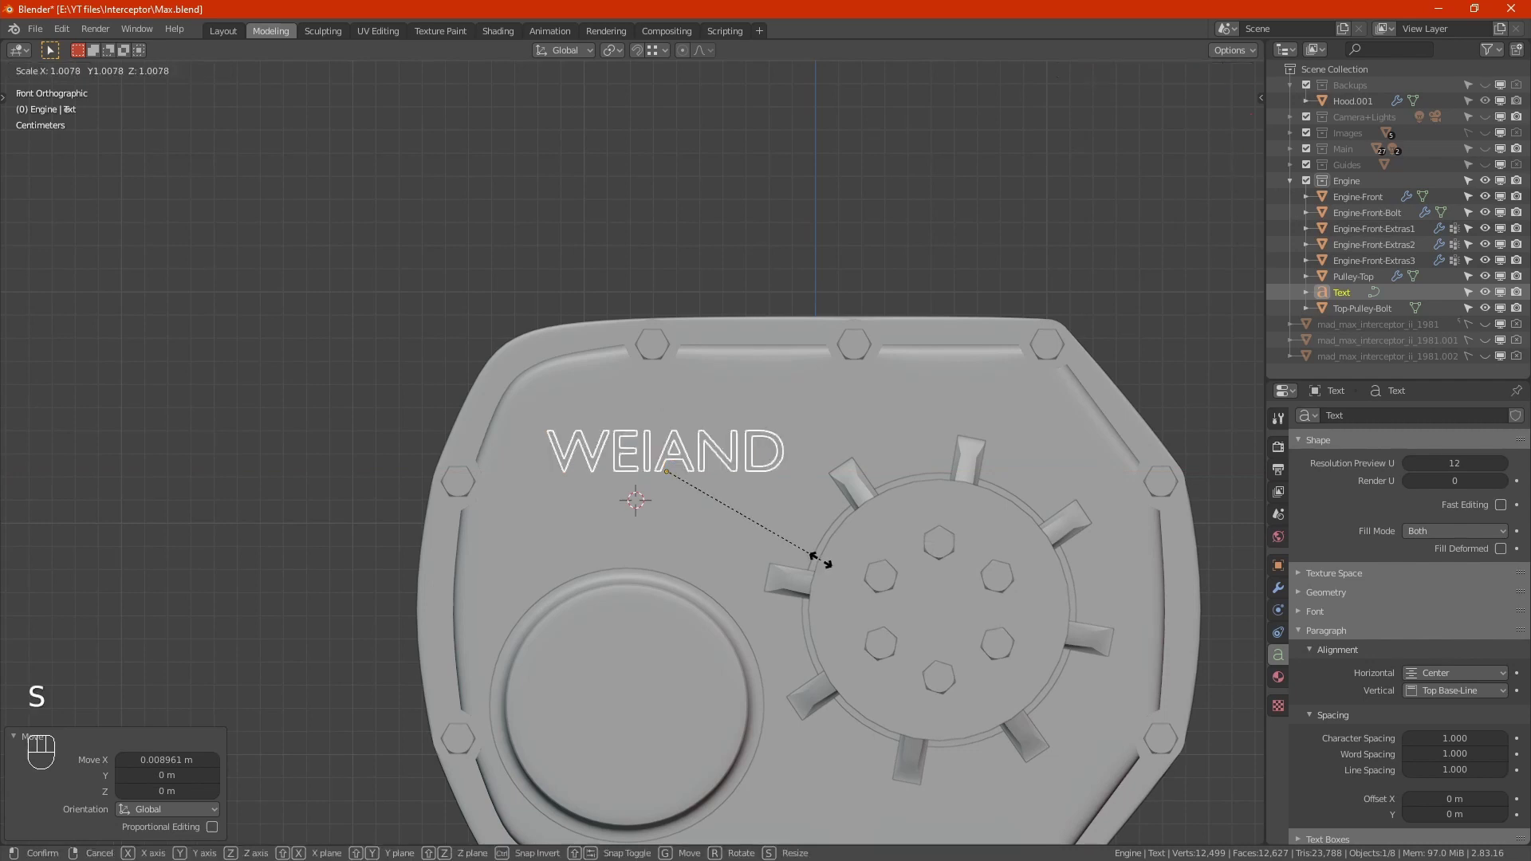
pyautogui.click(845, 588)
# Inspect the WEIAND lettering on the cover from an angle, toggling in and out of Edit Mode.
pyautogui.moveTo(785, 524); pyautogui.dragTo(855, 575)
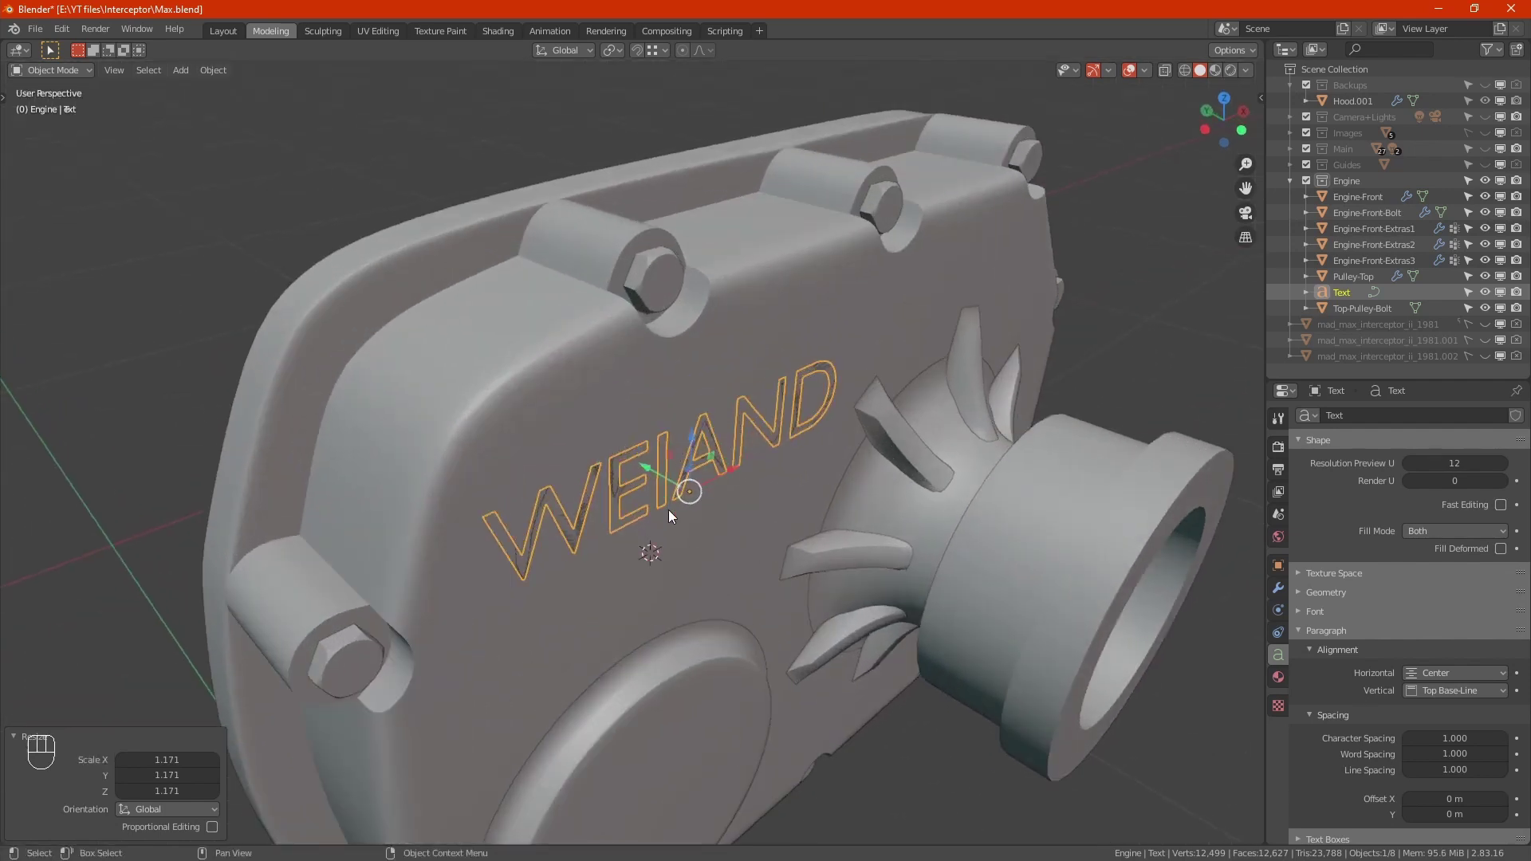
pyautogui.moveTo(653, 471); pyautogui.dragTo(665, 480)
pyautogui.press('Tab')
pyautogui.press('Tab')
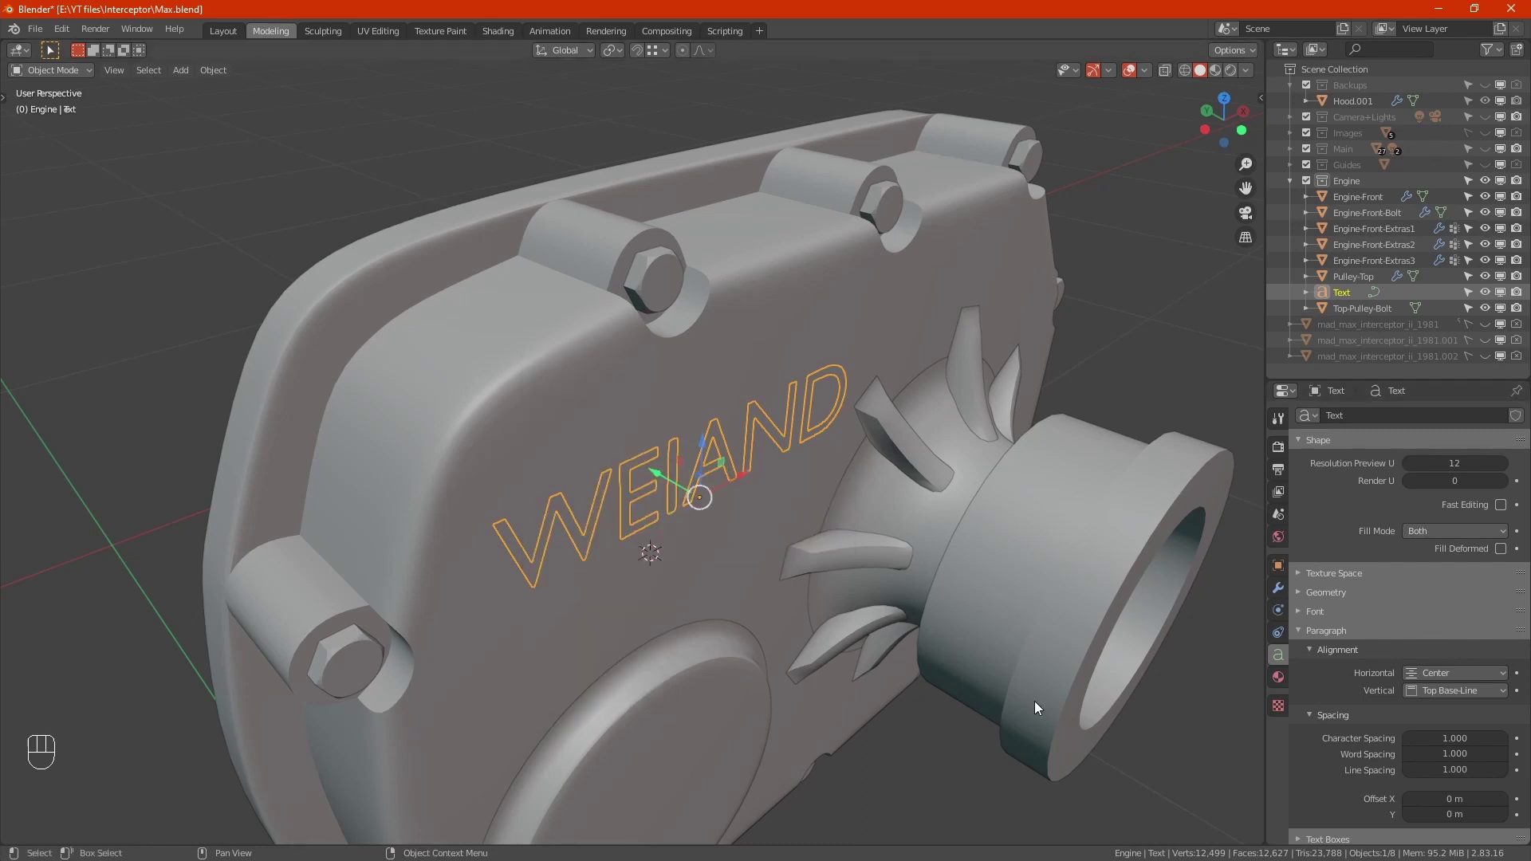
pyautogui.click(1330, 595)
pyautogui.click(1339, 596)
# Convert the WEIAND text object into a mesh via Object > Convert To > Mesh.
pyautogui.moveTo(675, 498); pyautogui.dragTo(671, 445)
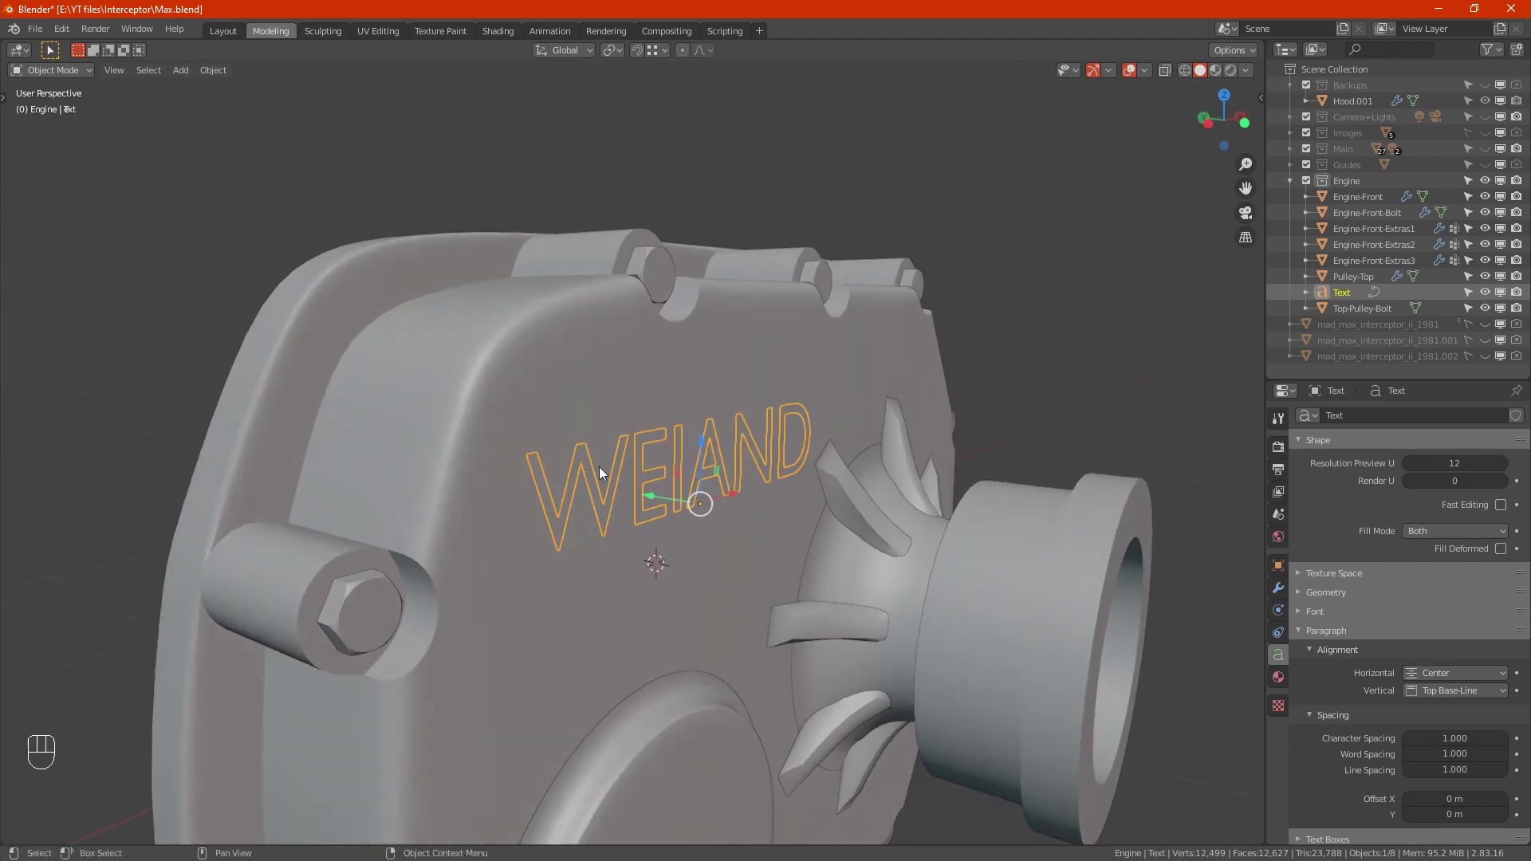
pyautogui.moveTo(651, 475); pyautogui.dragTo(703, 502)
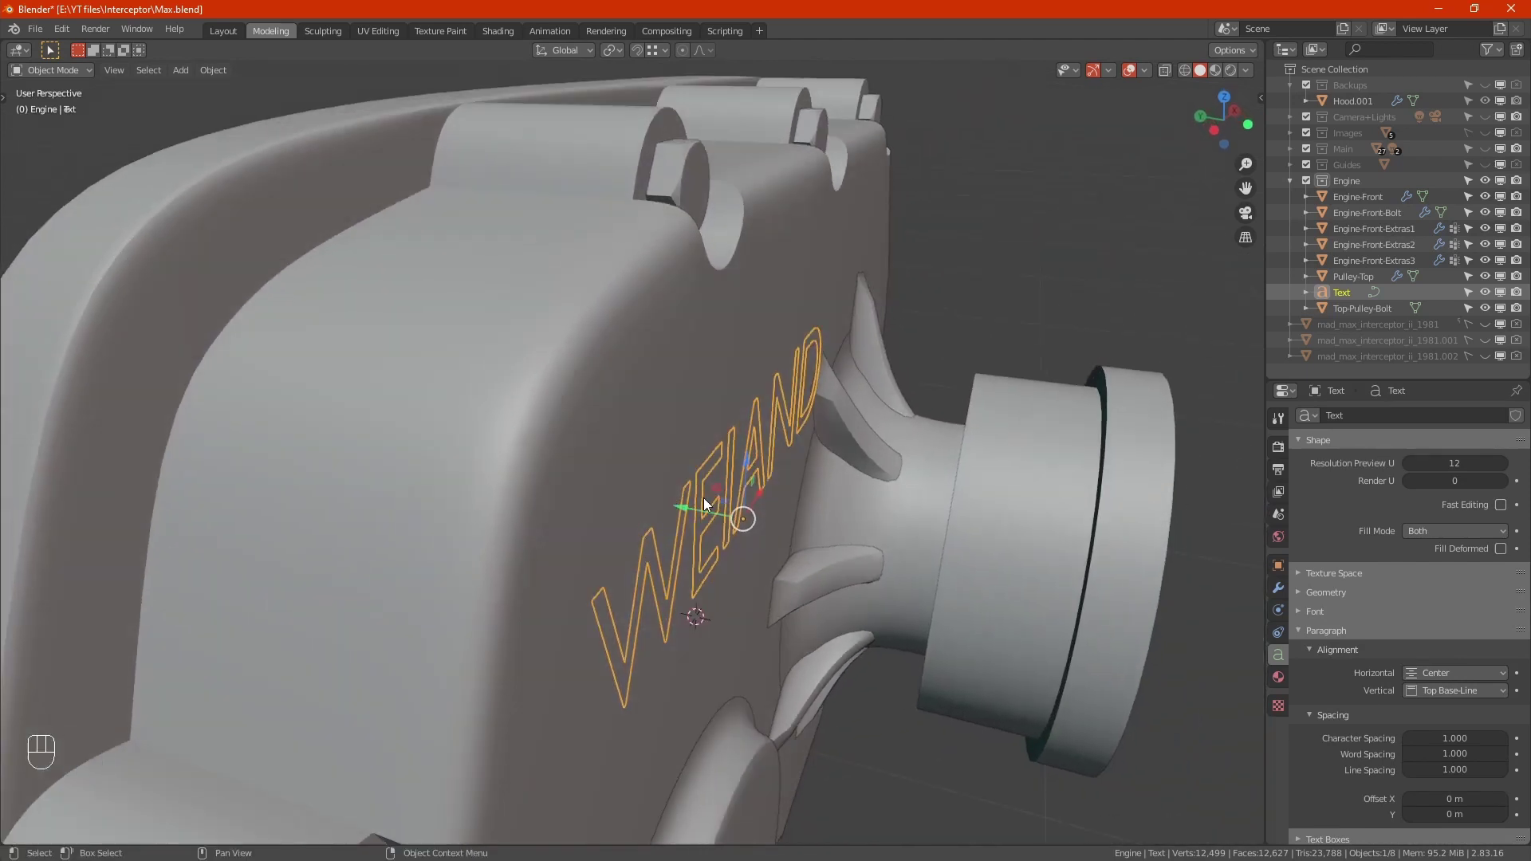
pyautogui.click(773, 565)
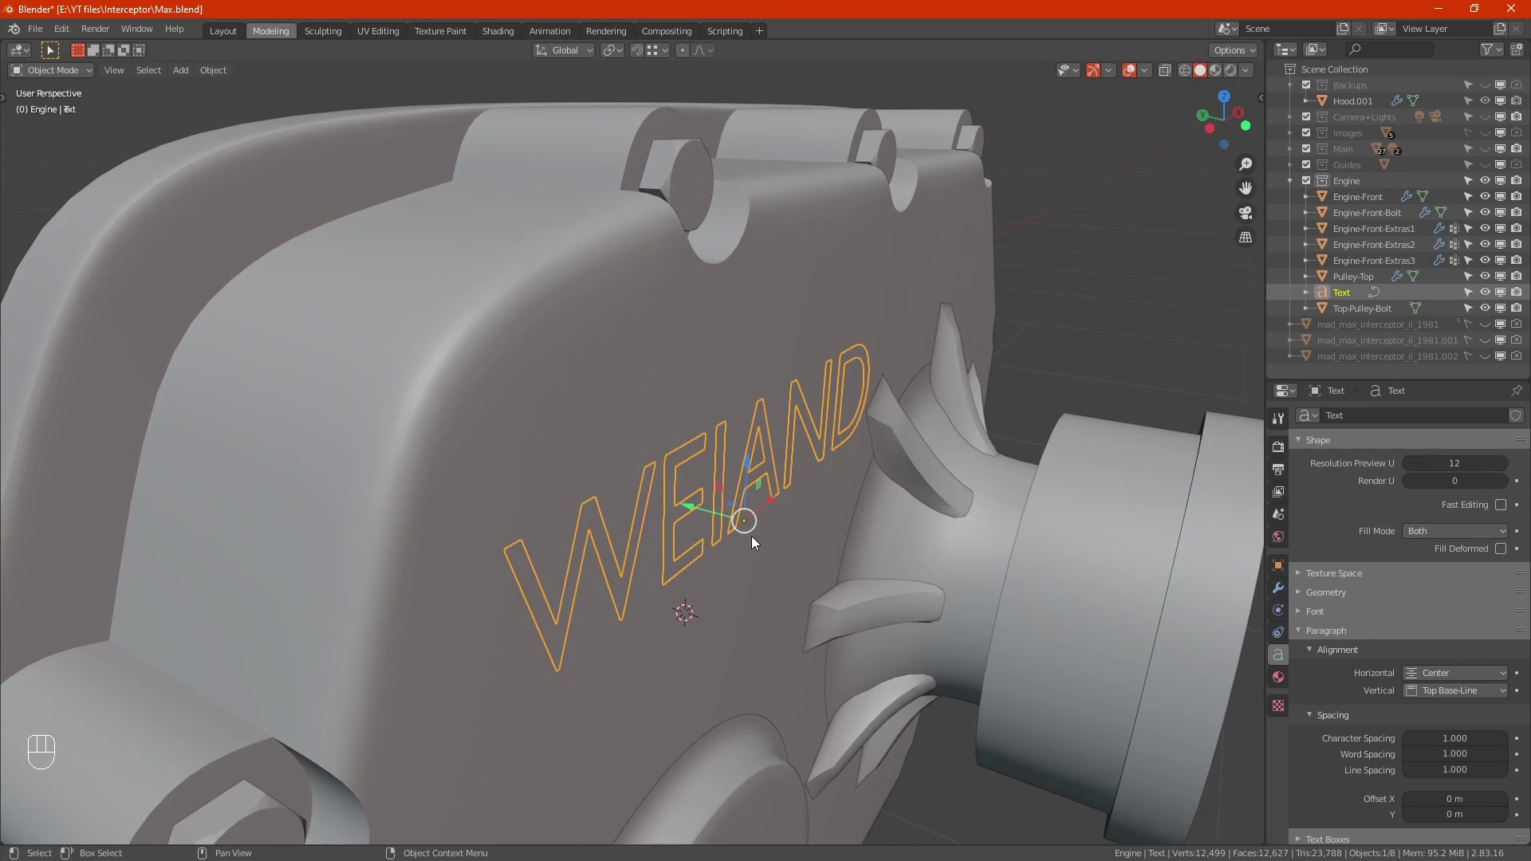
pyautogui.moveTo(686, 464); pyautogui.dragTo(635, 437)
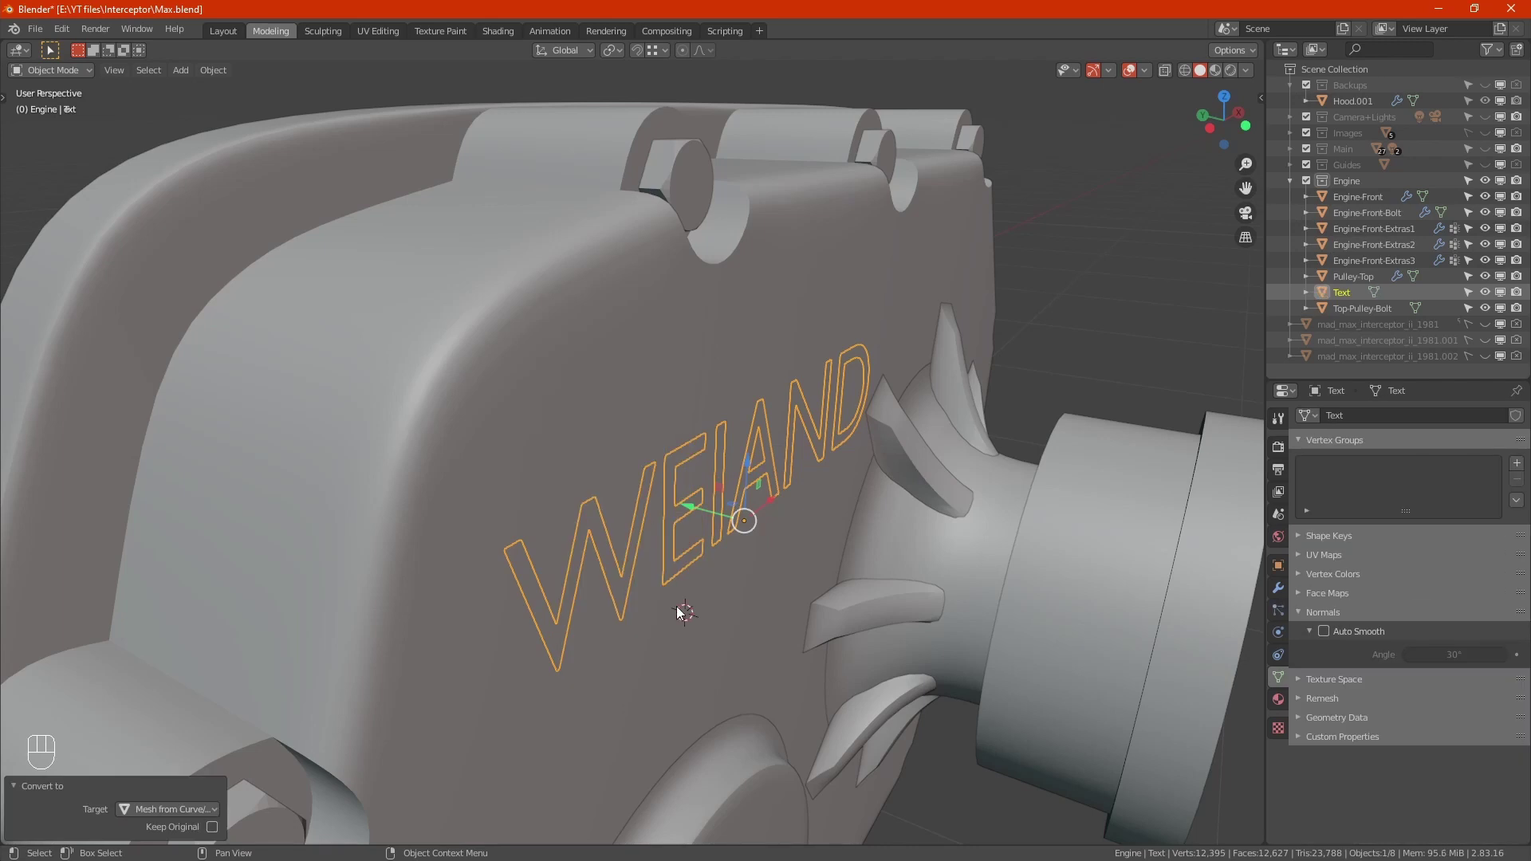
# In Edit Mode, select the outlines of all six WEIAND letters in edge mode.
pyautogui.press('Tab')
pyautogui.press('2')
pyautogui.moveTo(659, 594); pyautogui.dragTo(638, 579)
pyautogui.click(533, 486)
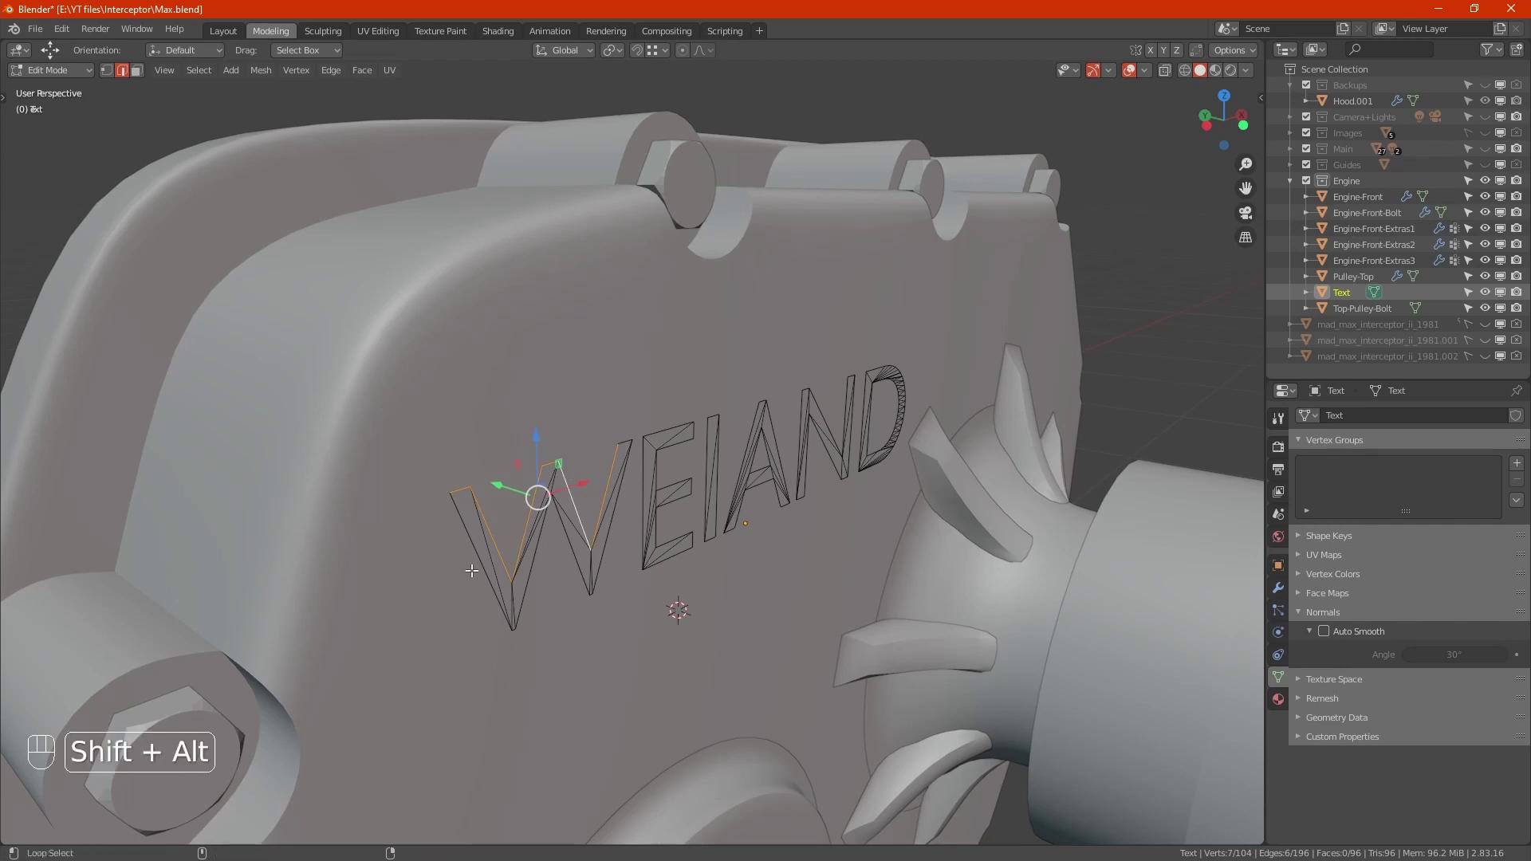
pyautogui.moveTo(676, 469); pyautogui.dragTo(687, 504)
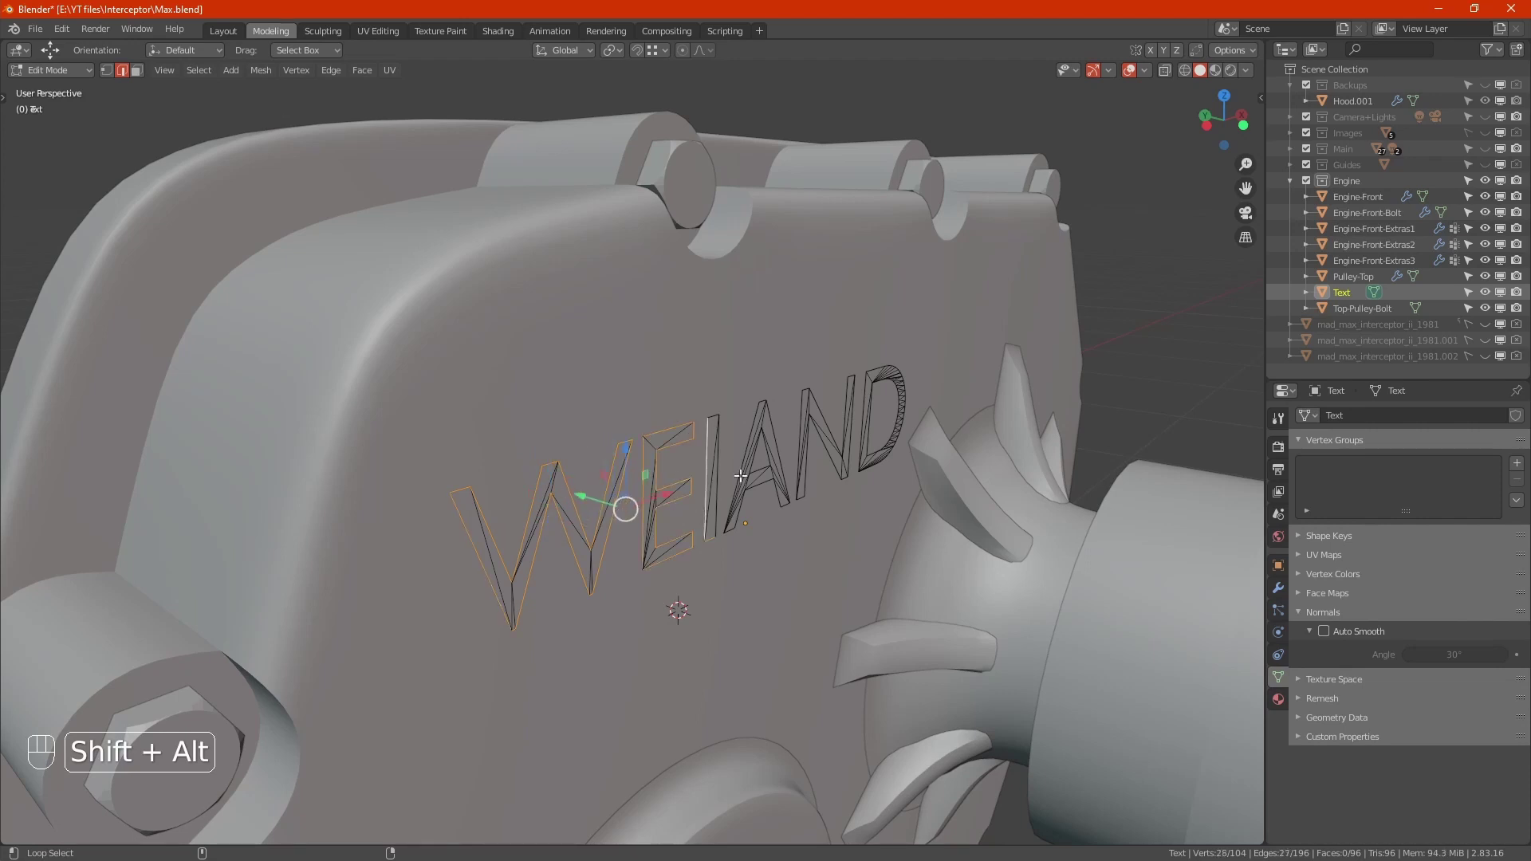
pyautogui.click(734, 446)
pyautogui.click(751, 436)
pyautogui.moveTo(765, 455); pyautogui.dragTo(772, 489)
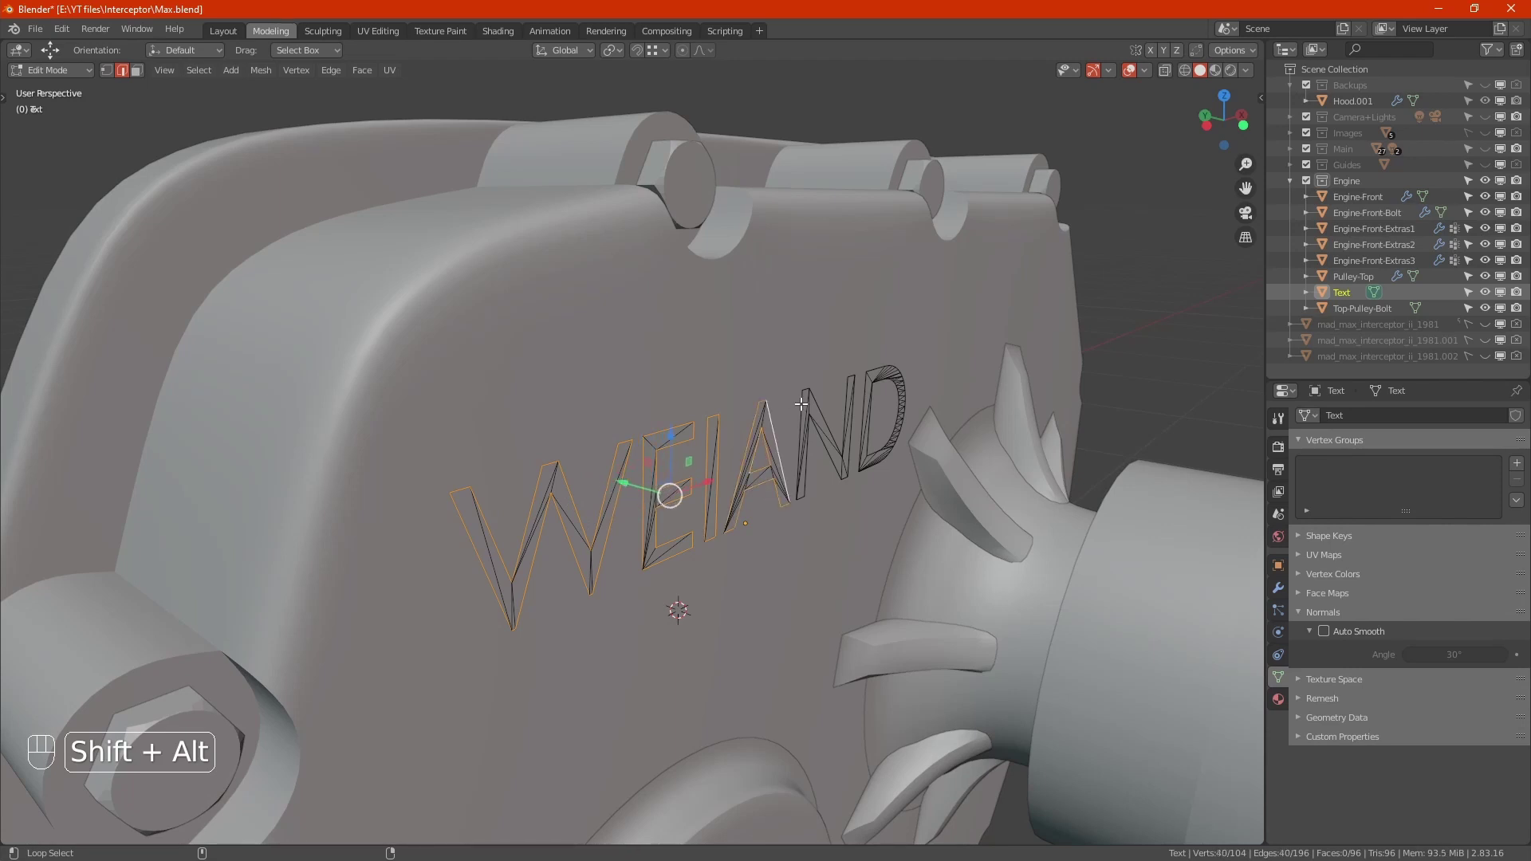
pyautogui.click(800, 396)
pyautogui.moveTo(838, 392); pyautogui.dragTo(837, 438)
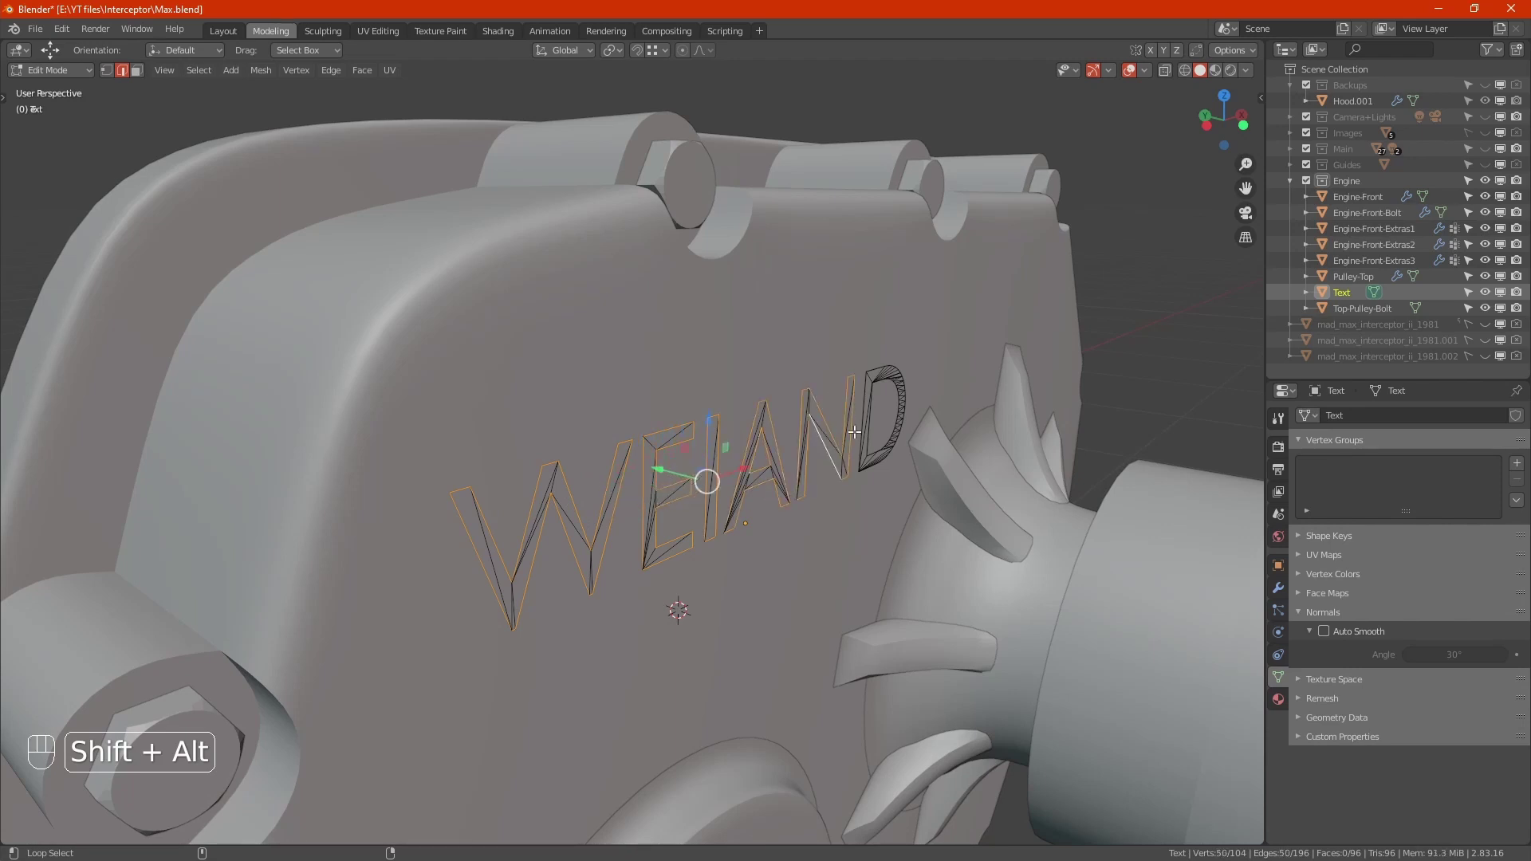
pyautogui.click(885, 358)
pyautogui.moveTo(662, 530); pyautogui.dragTo(743, 510)
# Extrude the selected letter outlines along Y to give the lettering depth.
pyautogui.press('e')
pyautogui.press('y')
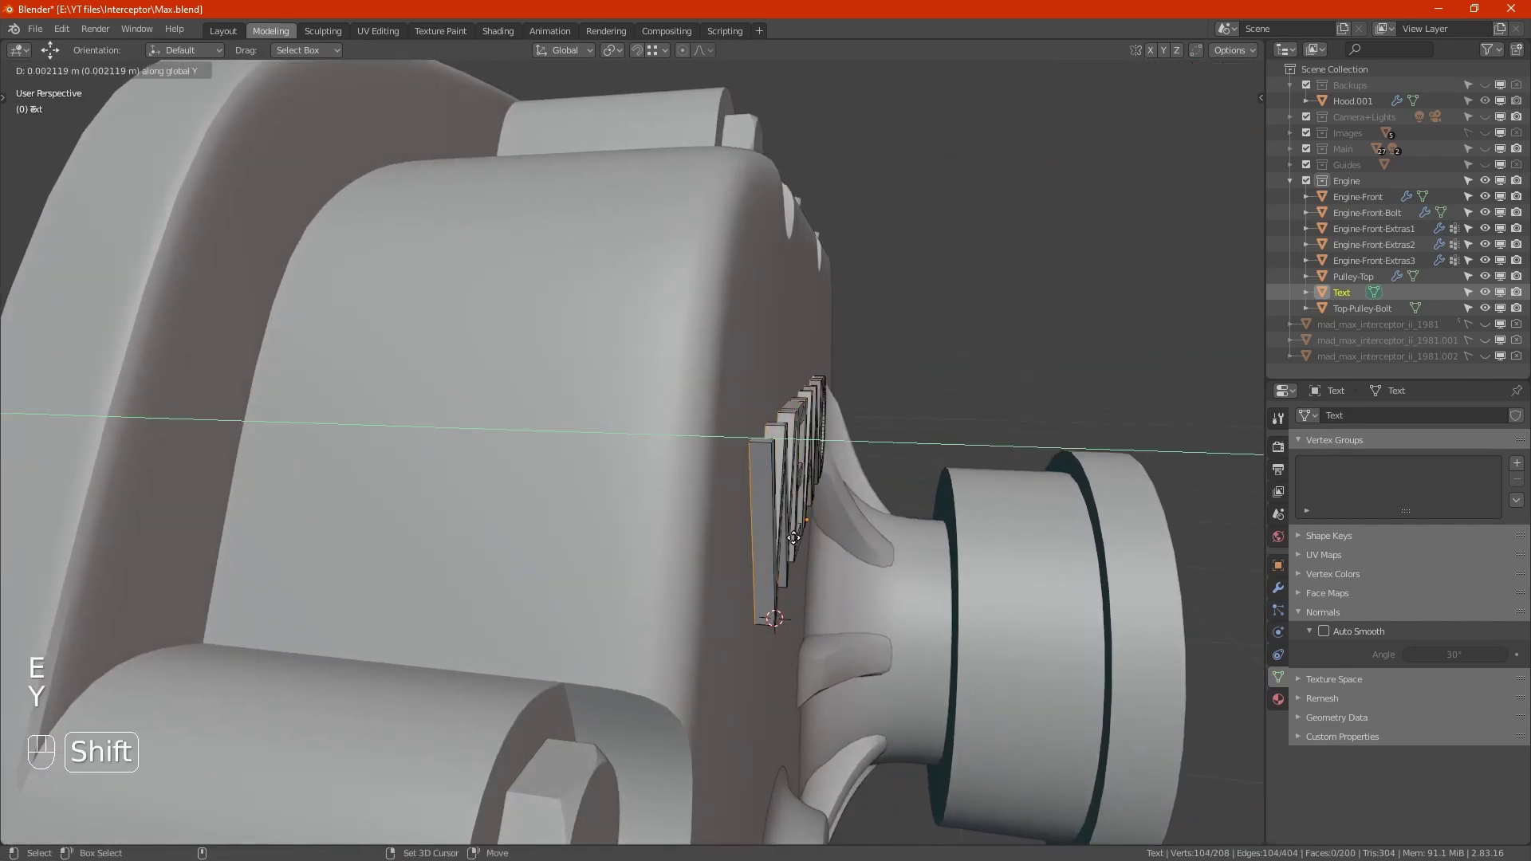
pyautogui.click(847, 522)
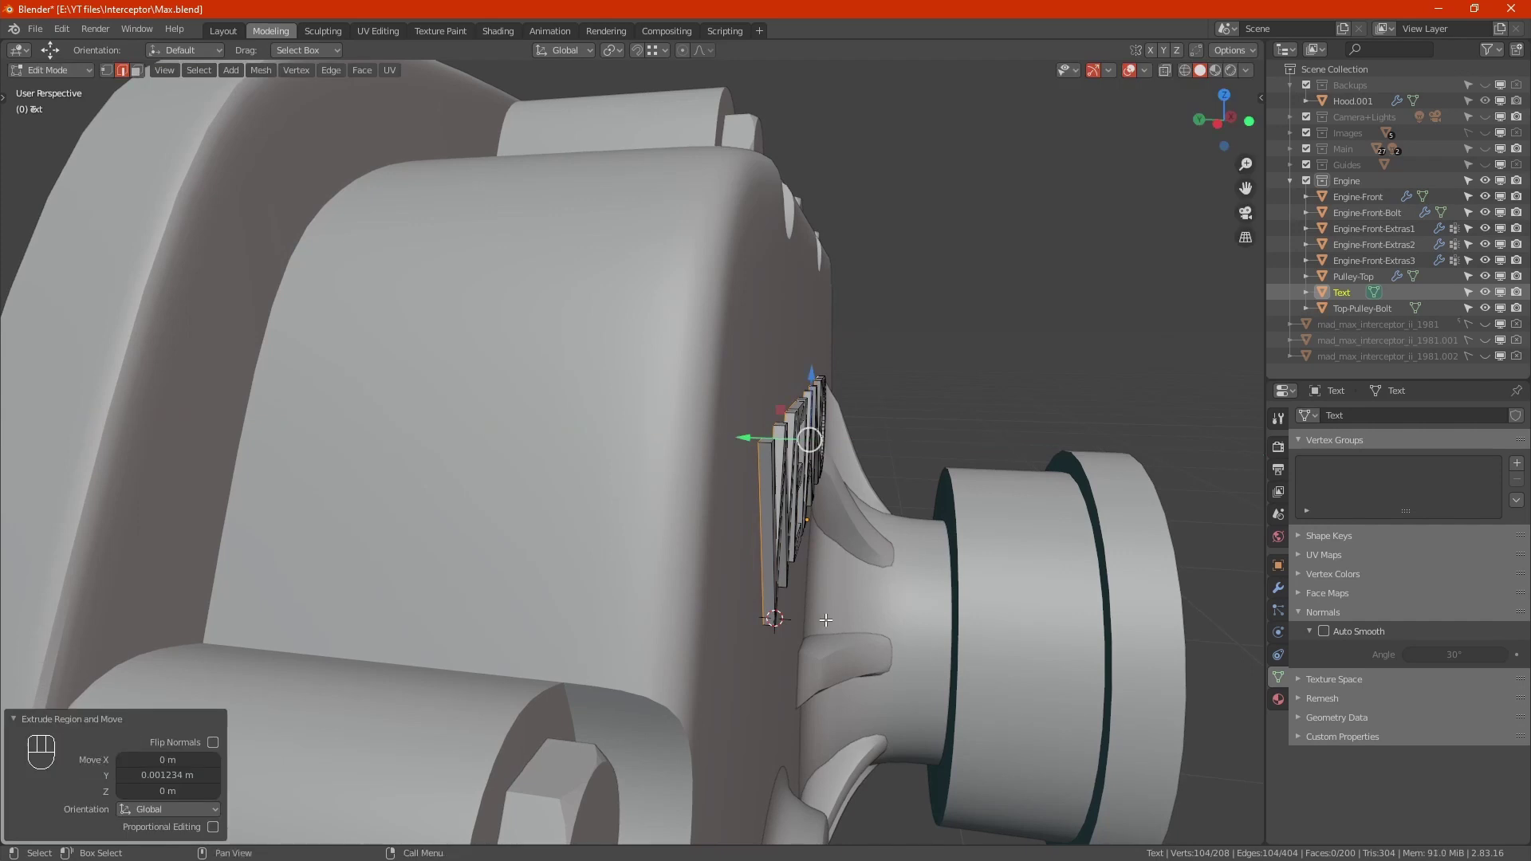
# Move the lettering along Y so it sits against the cover face, then face it front-on.
pyautogui.press('e')
pyautogui.press('y')
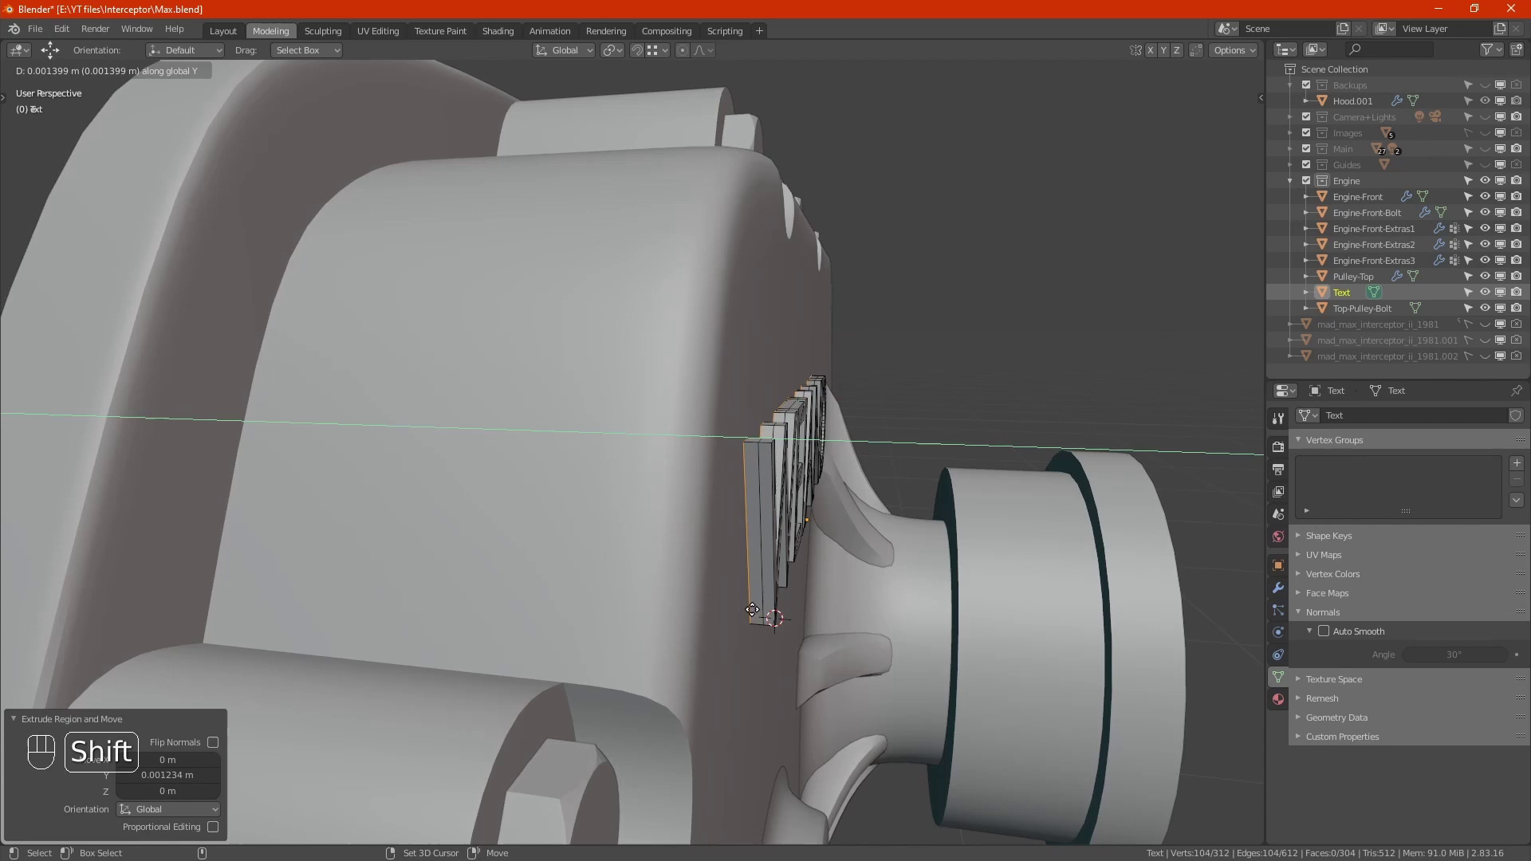
pyautogui.click(771, 602)
pyautogui.moveTo(808, 612); pyautogui.dragTo(722, 623)
# Pick a scaling pivot and scale the WEIAND lettering up by about 1.01.
pyautogui.middleClick(722, 622)
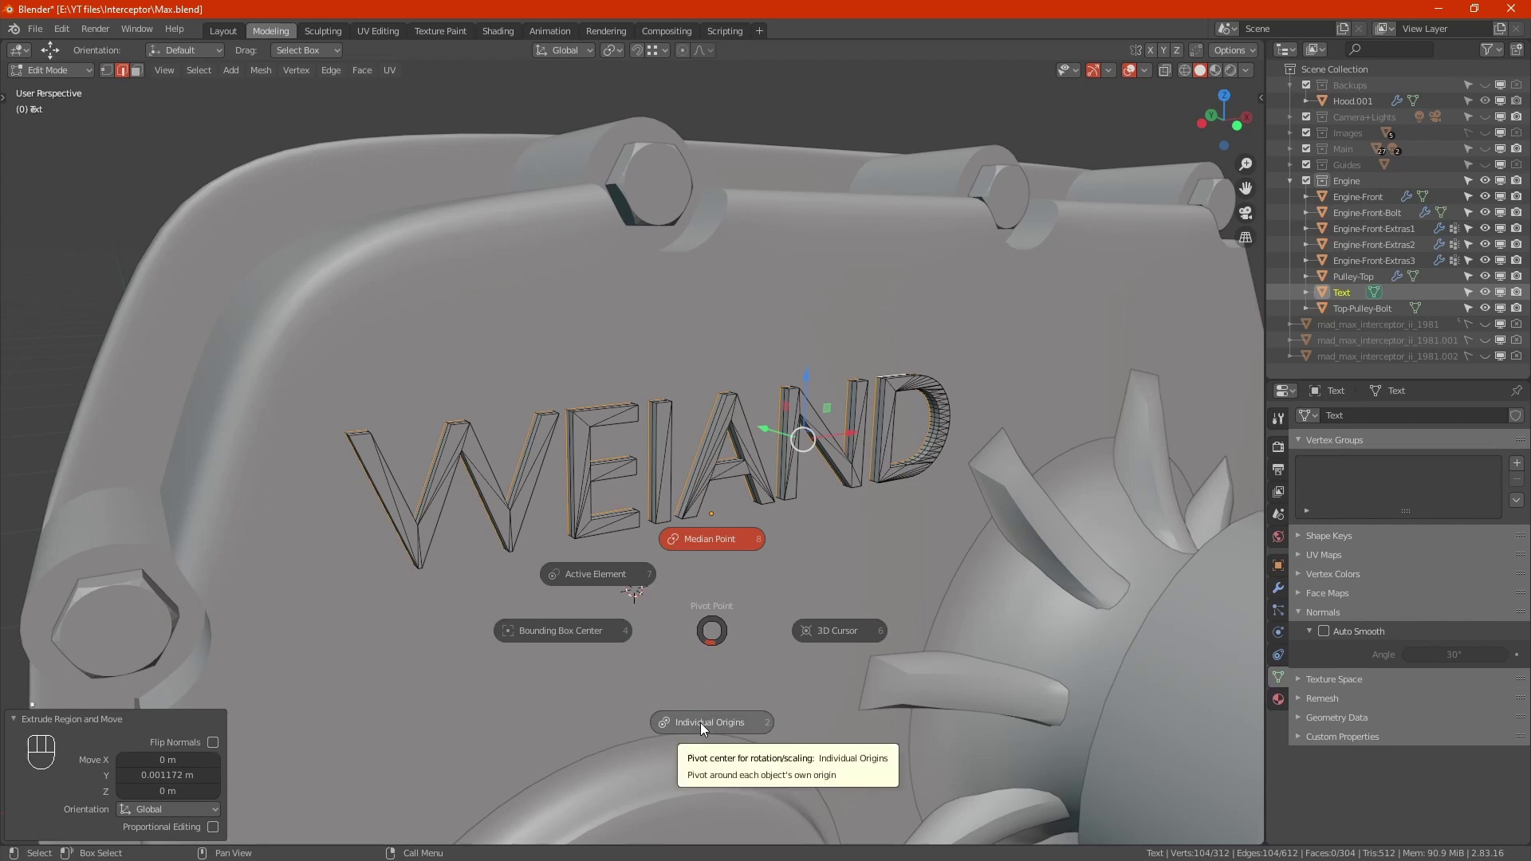
pyautogui.moveTo(623, 48); pyautogui.dragTo(661, 94)
pyautogui.click(706, 490)
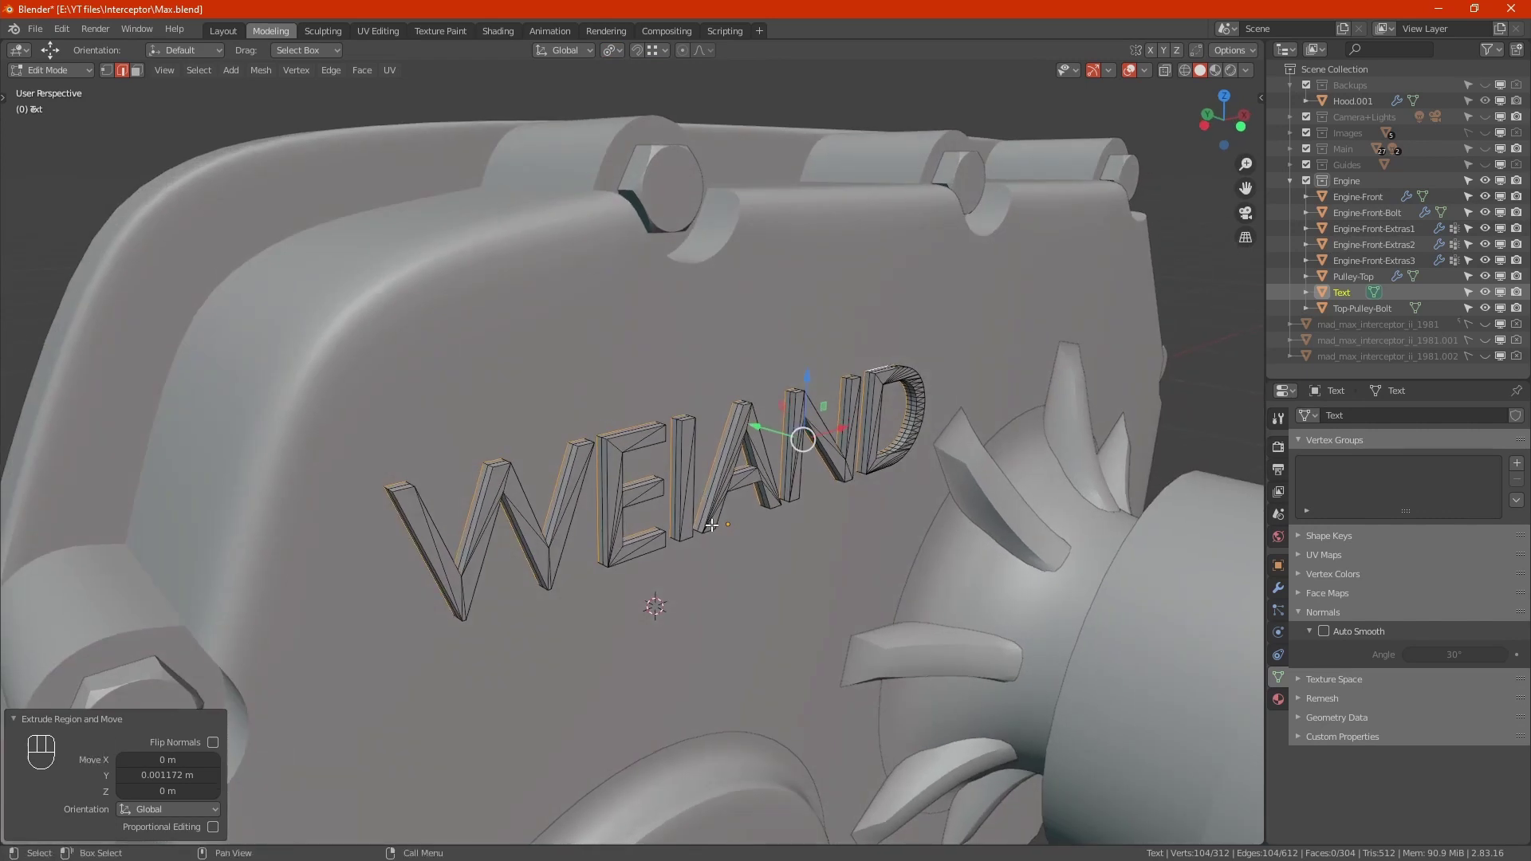
pyautogui.press('s')
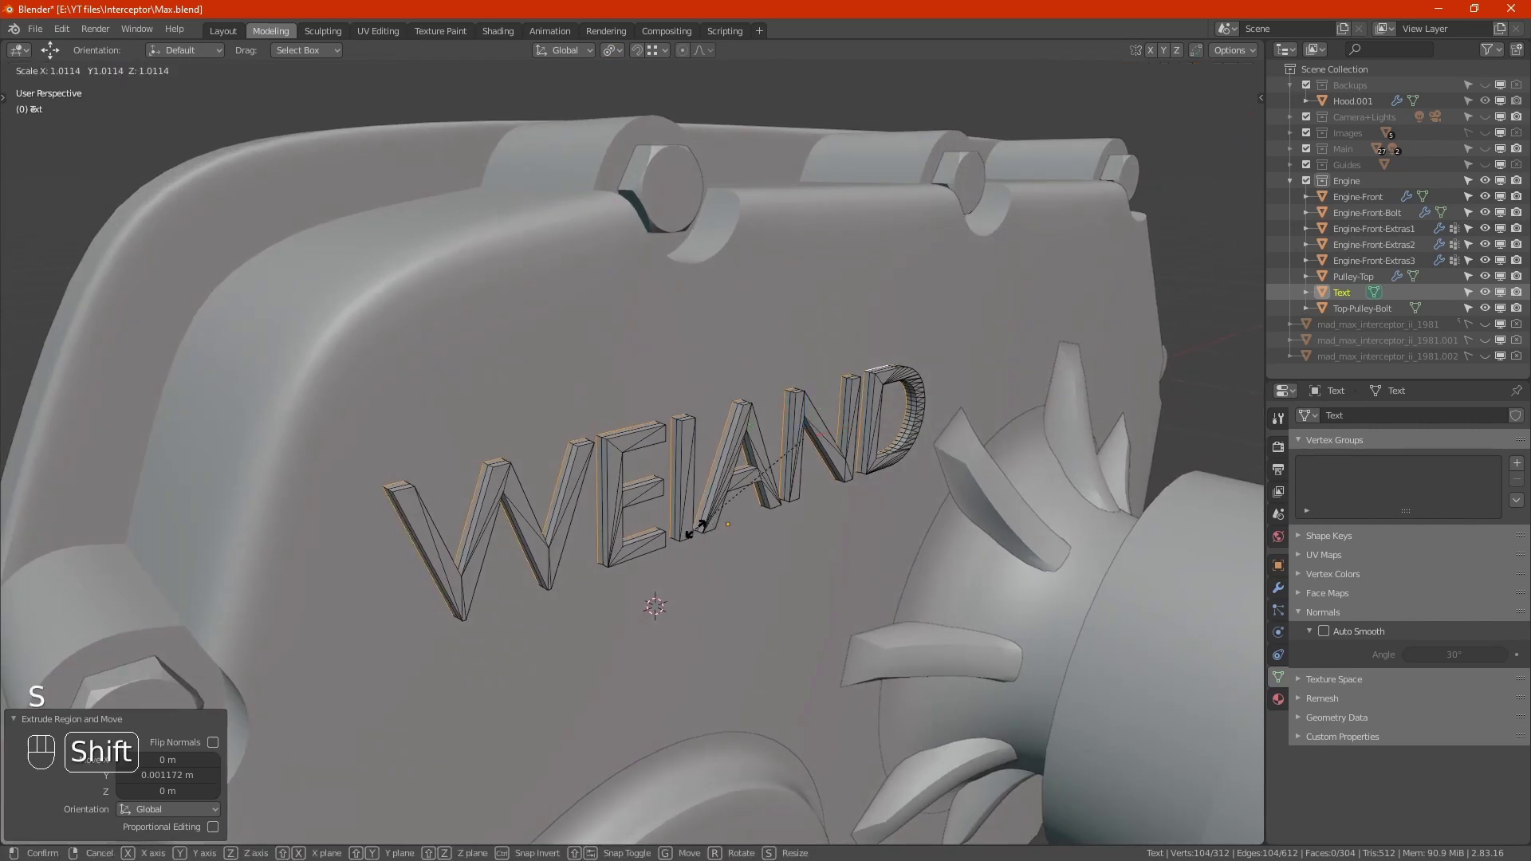
pyautogui.click(667, 537)
# Switch to vertex select mode and view the scaled lettering from several angles.
pyautogui.moveTo(736, 544); pyautogui.dragTo(691, 549)
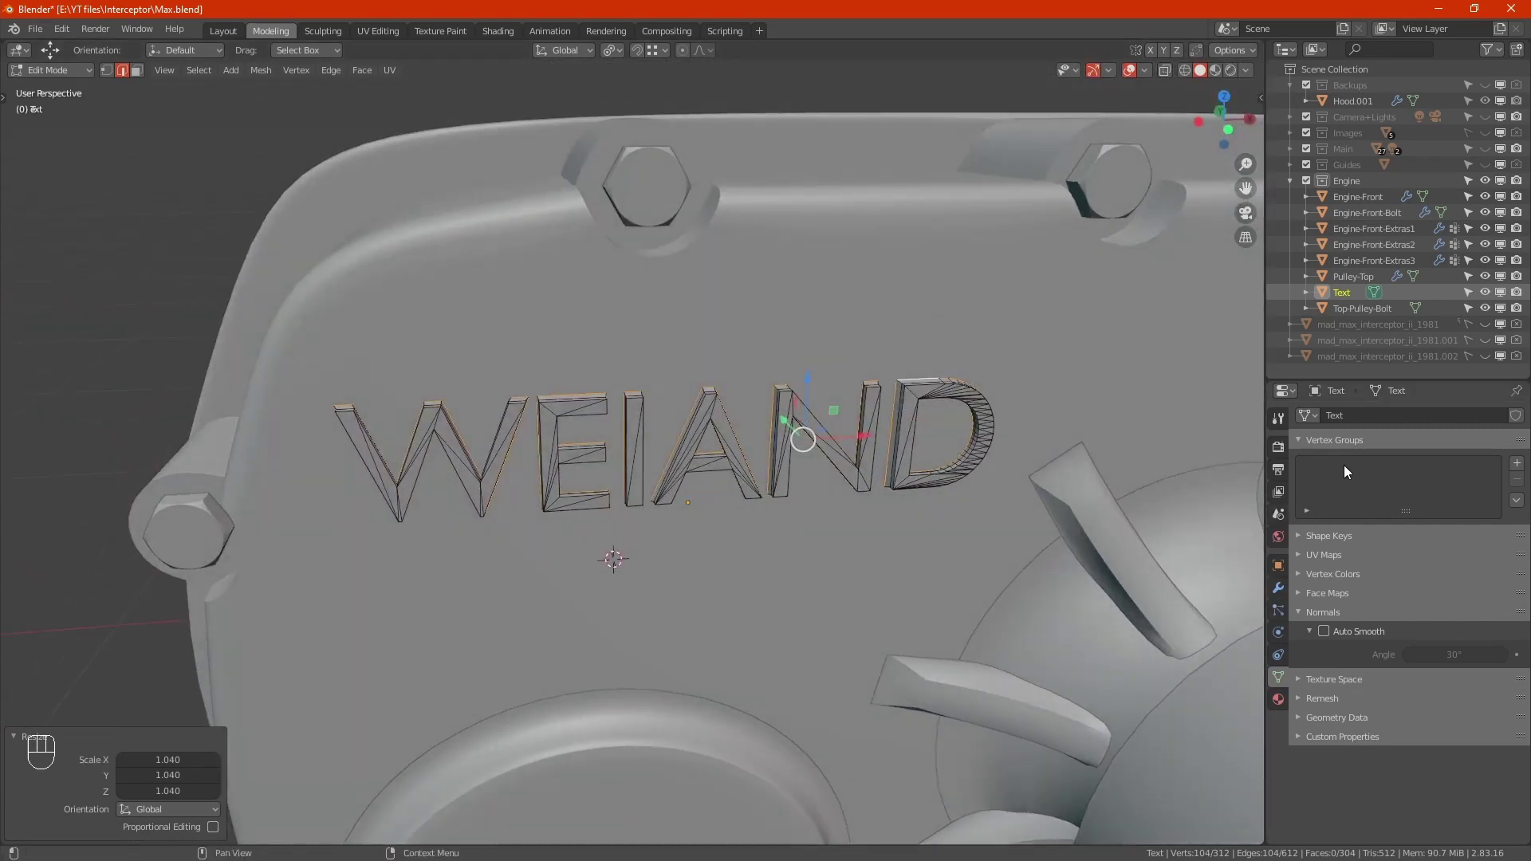
pyautogui.press('1')
pyautogui.moveTo(751, 529); pyautogui.dragTo(810, 542)
pyautogui.moveTo(821, 587); pyautogui.dragTo(923, 476)
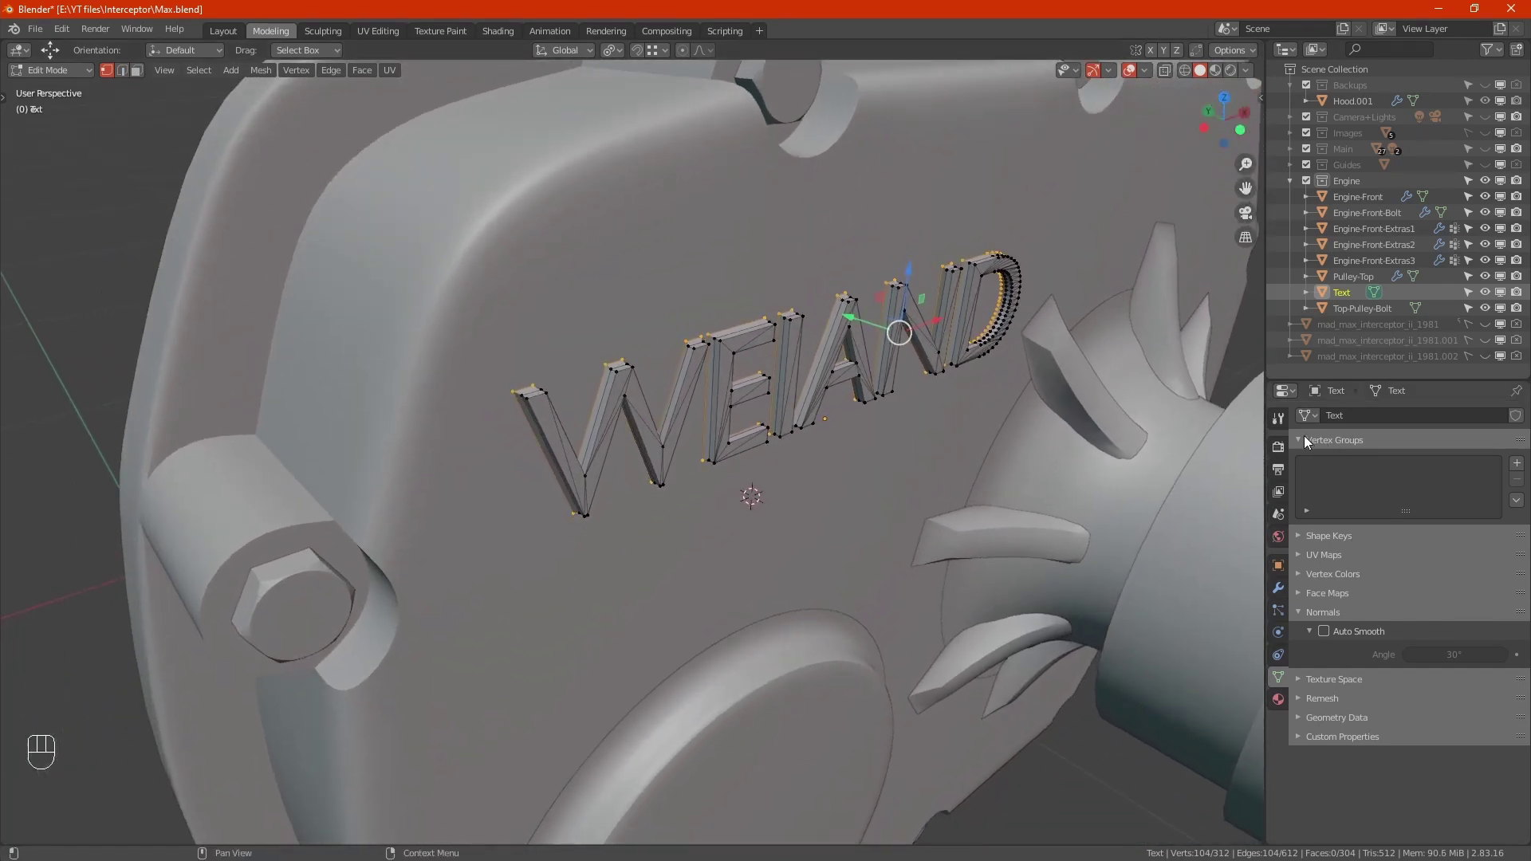
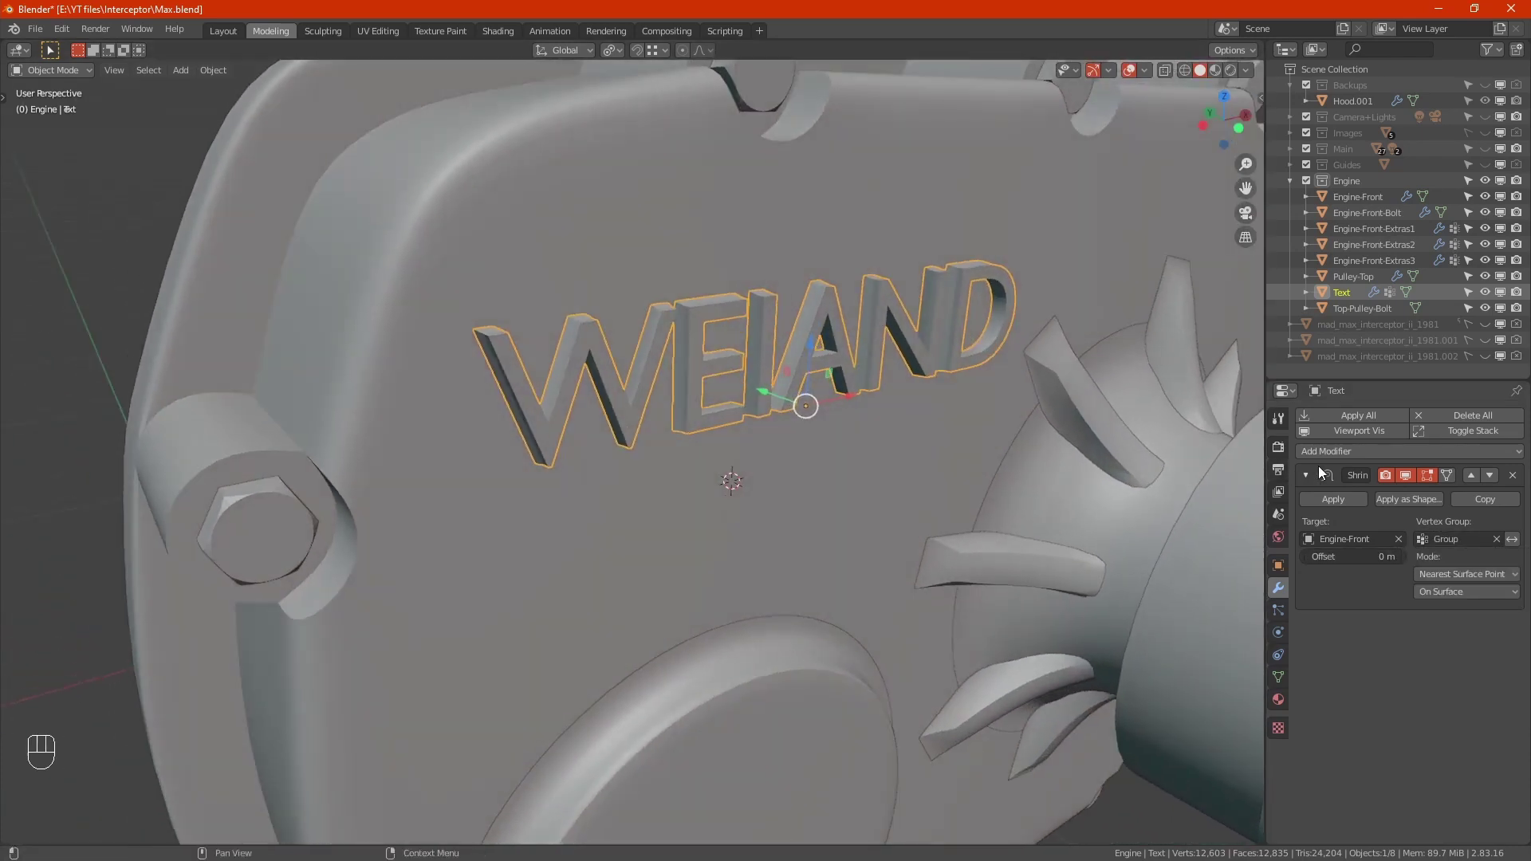
# Add a Data Transfer modifier sourcing Engine-Front with Face Corner Data > Custom Normals enabled.
pyautogui.moveTo(1399, 458); pyautogui.dragTo(1108, 484)
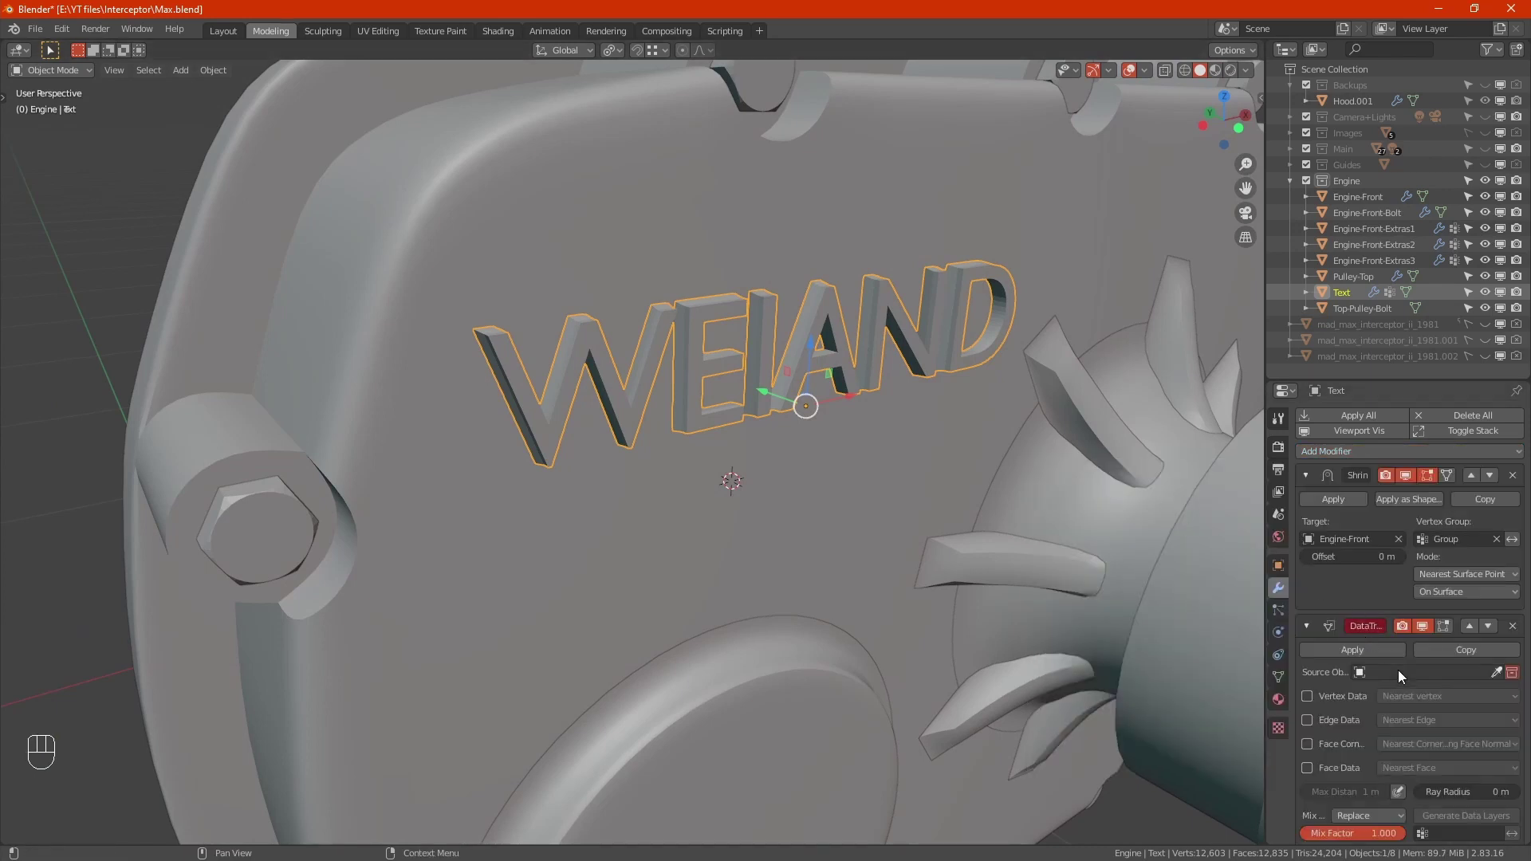
pyautogui.click(1506, 680)
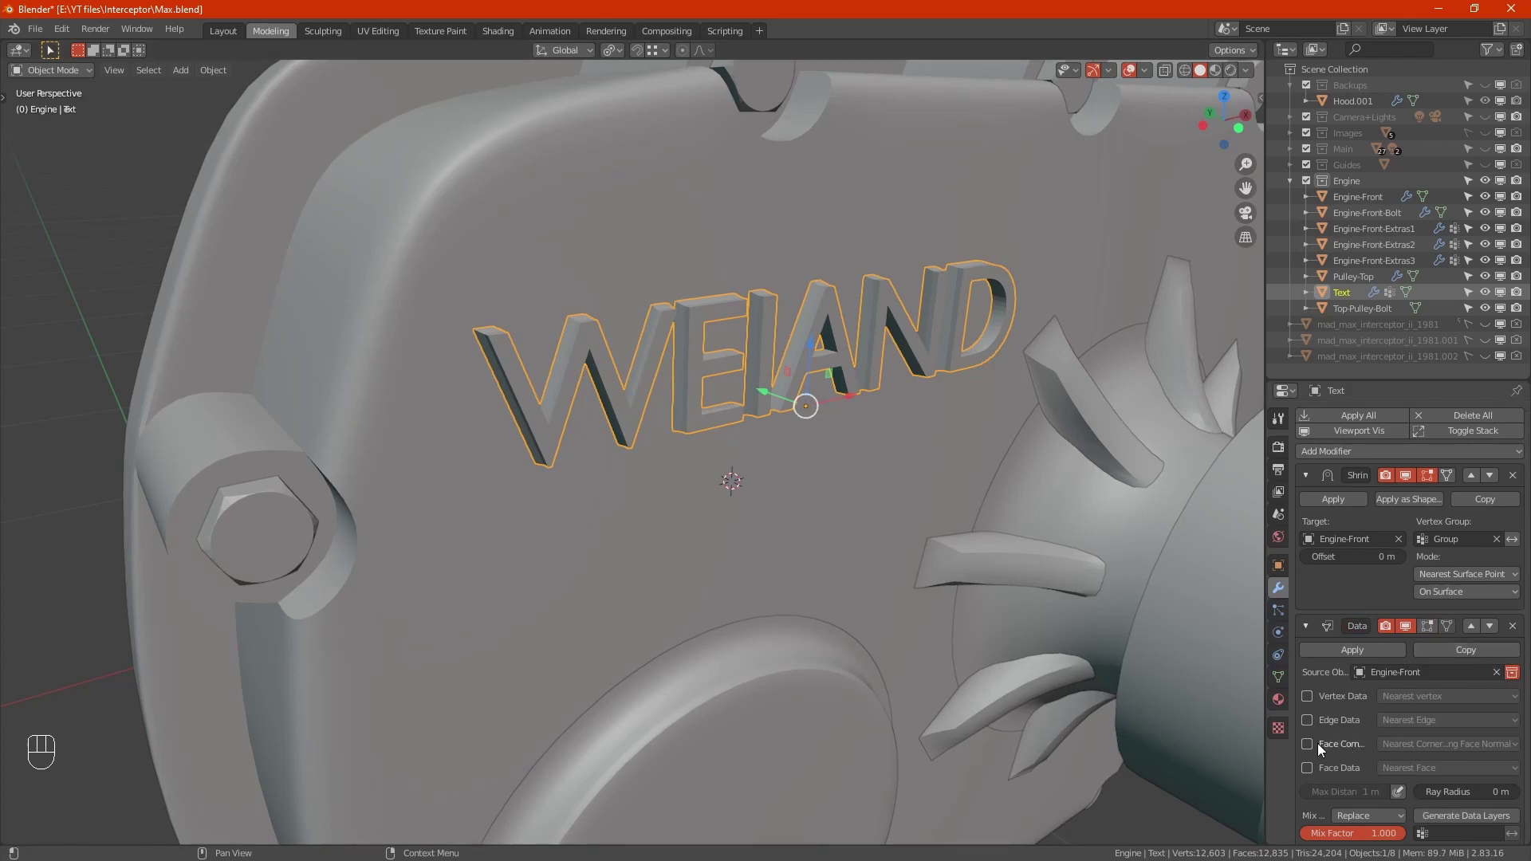
pyautogui.moveTo(1467, 838); pyautogui.dragTo(1370, 678)
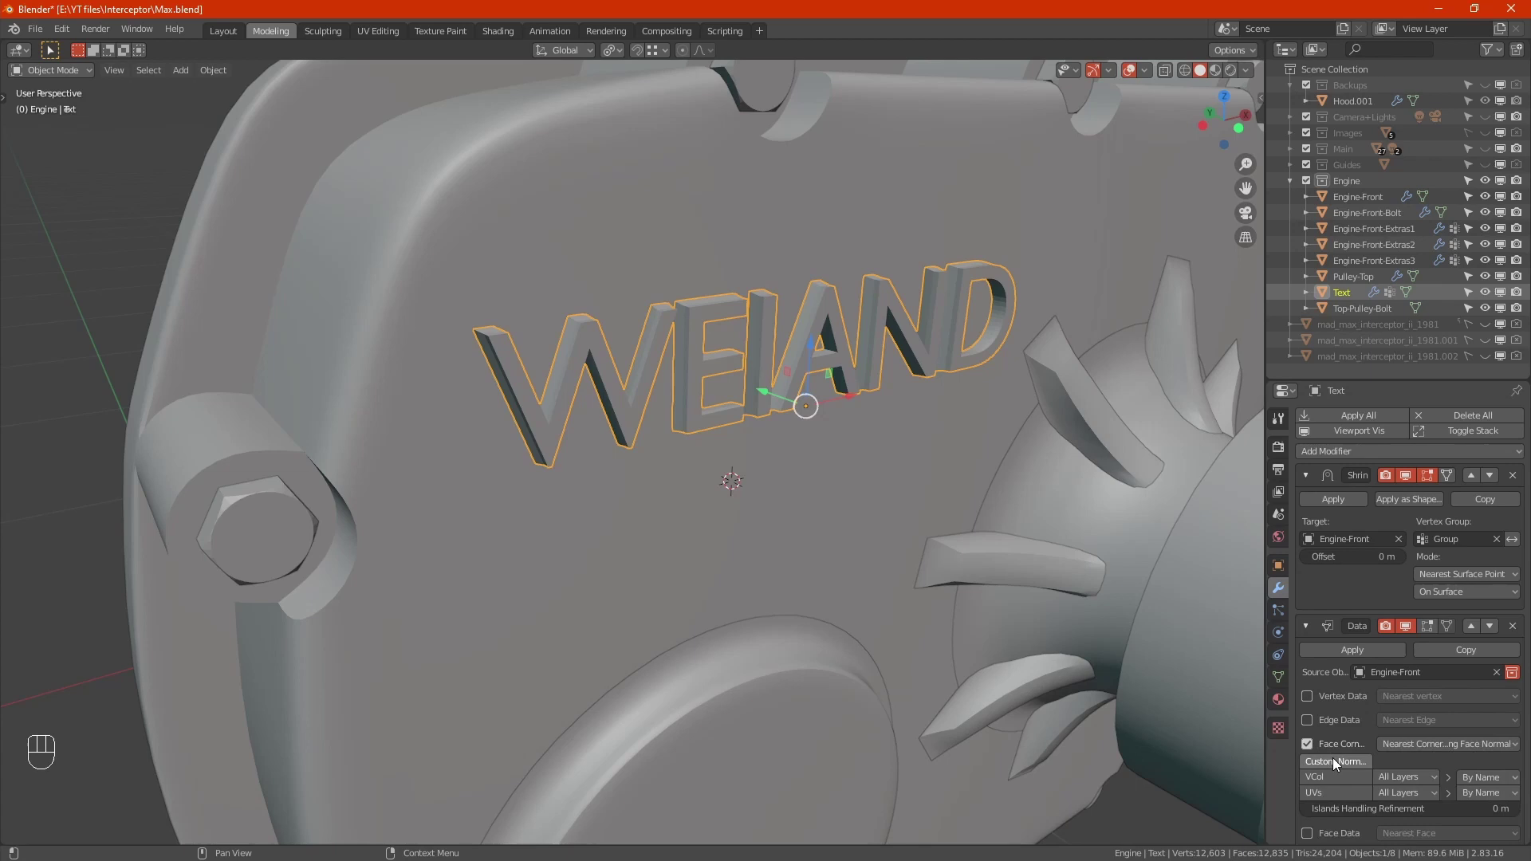
pyautogui.click(1336, 758)
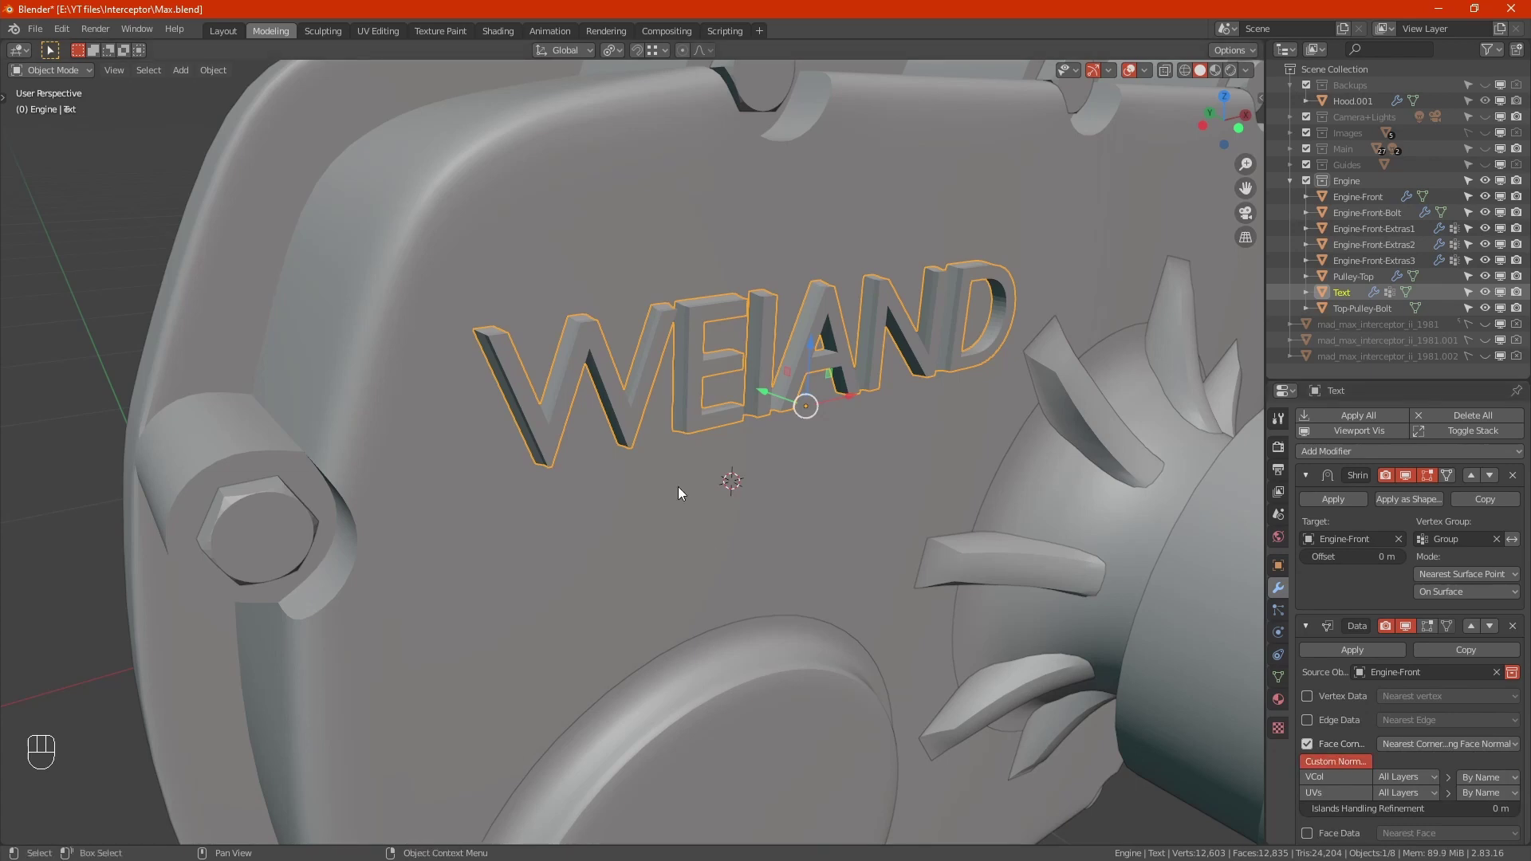
# Select all of the lettering mesh, recalculate normals and enable Auto Smooth.
pyautogui.press('Tab')
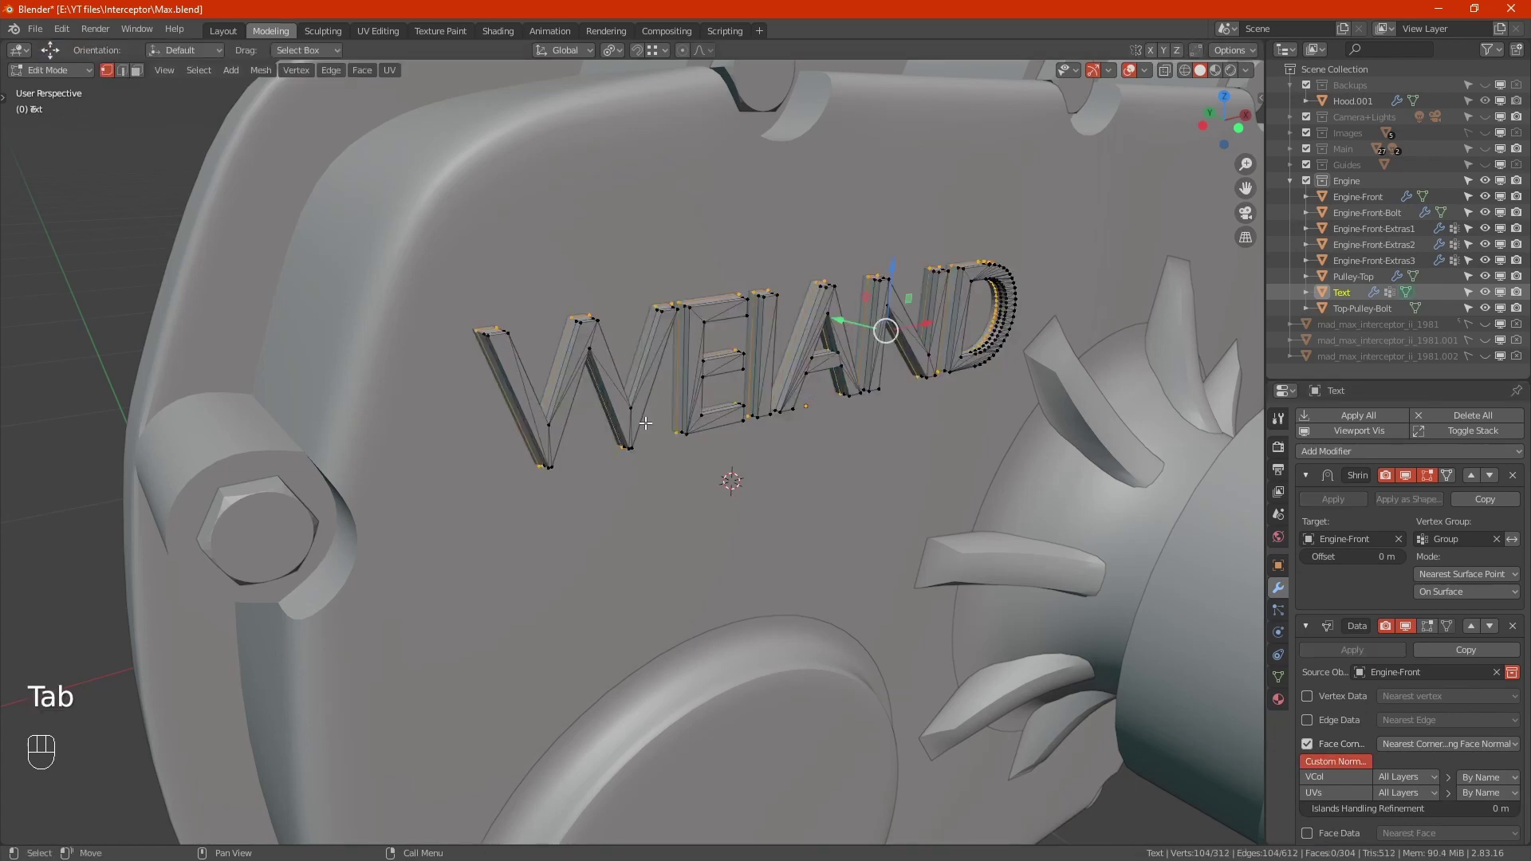
pyautogui.press('a')
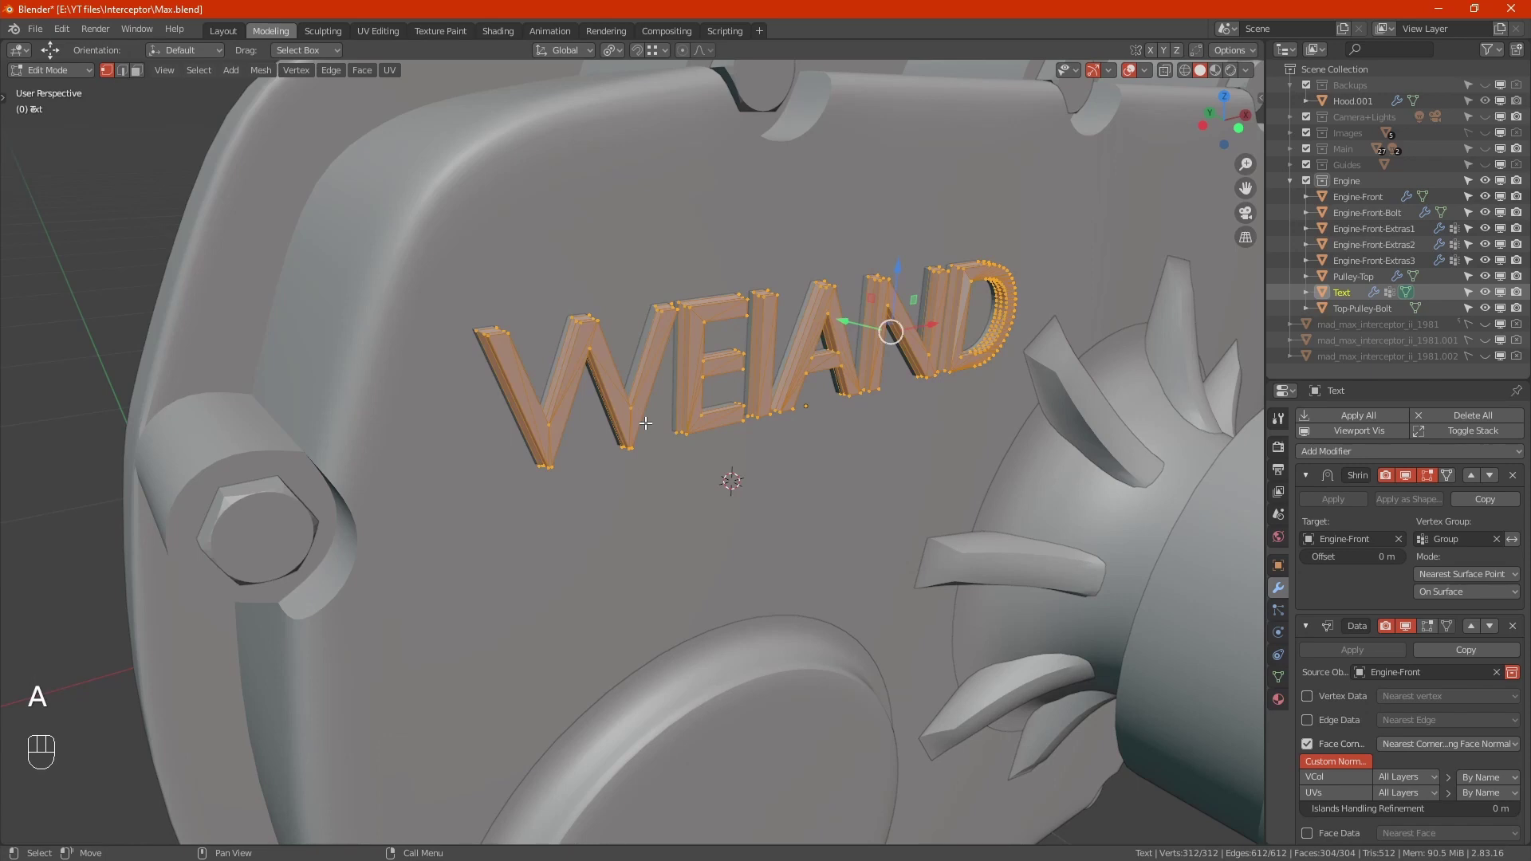
pyautogui.press('shift+n')
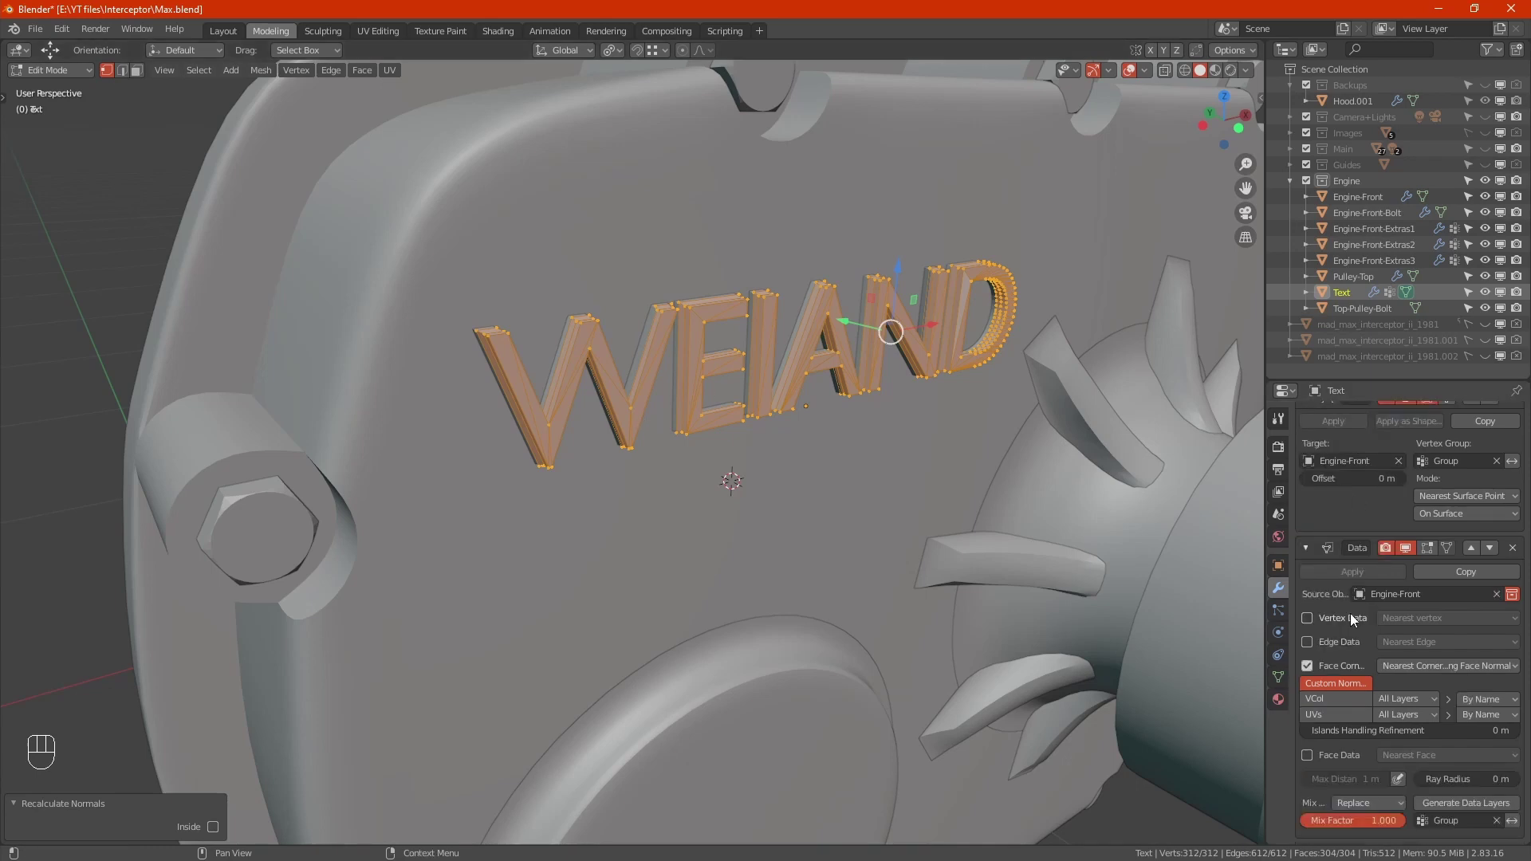
pyautogui.moveTo(1281, 673); pyautogui.dragTo(1328, 704)
pyautogui.click(696, 433)
# Assign the Metal-Steel material to the lettering and switch to Material Preview shading.
pyautogui.press('Tab')
pyautogui.click(593, 414)
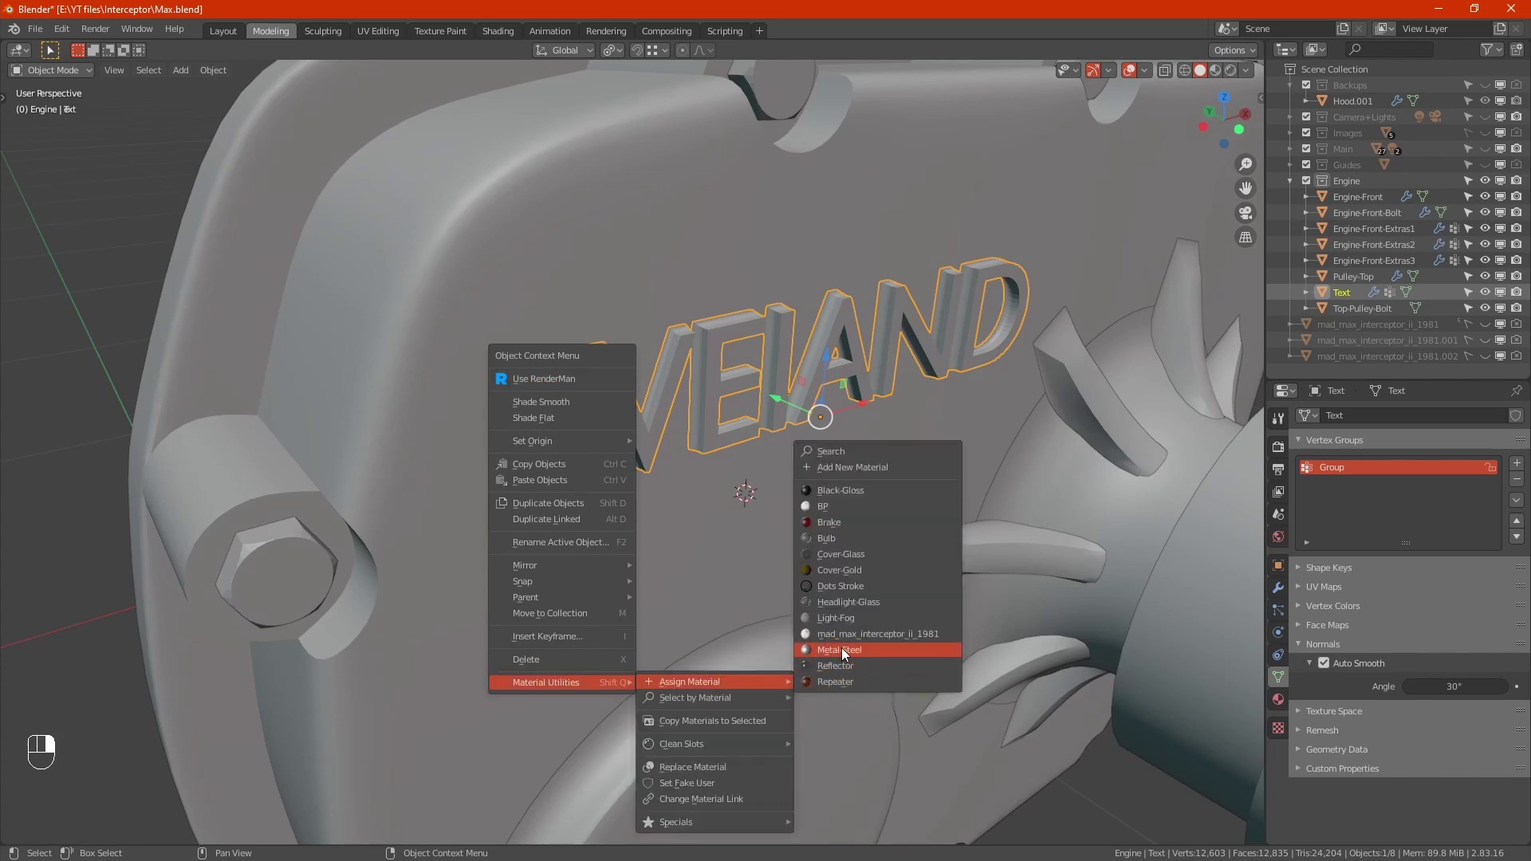
pyautogui.moveTo(694, 477); pyautogui.dragTo(706, 458)
pyautogui.click(756, 747)
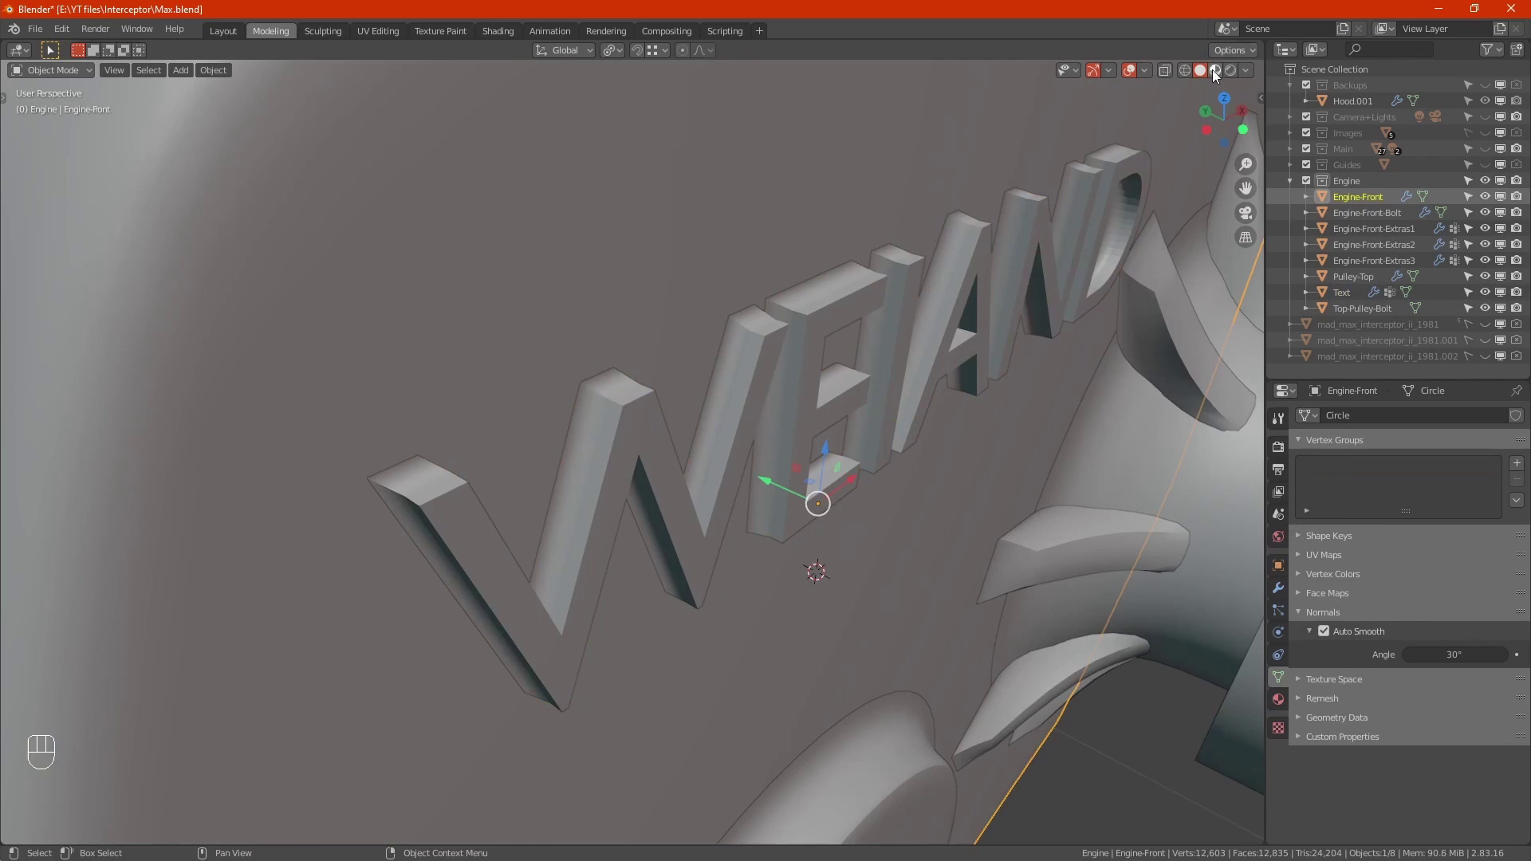
# Orbit around the cover to check the lettering shading into the surface, ending head-on.
pyautogui.moveTo(820, 454); pyautogui.dragTo(807, 460)
pyautogui.moveTo(669, 502); pyautogui.dragTo(659, 429)
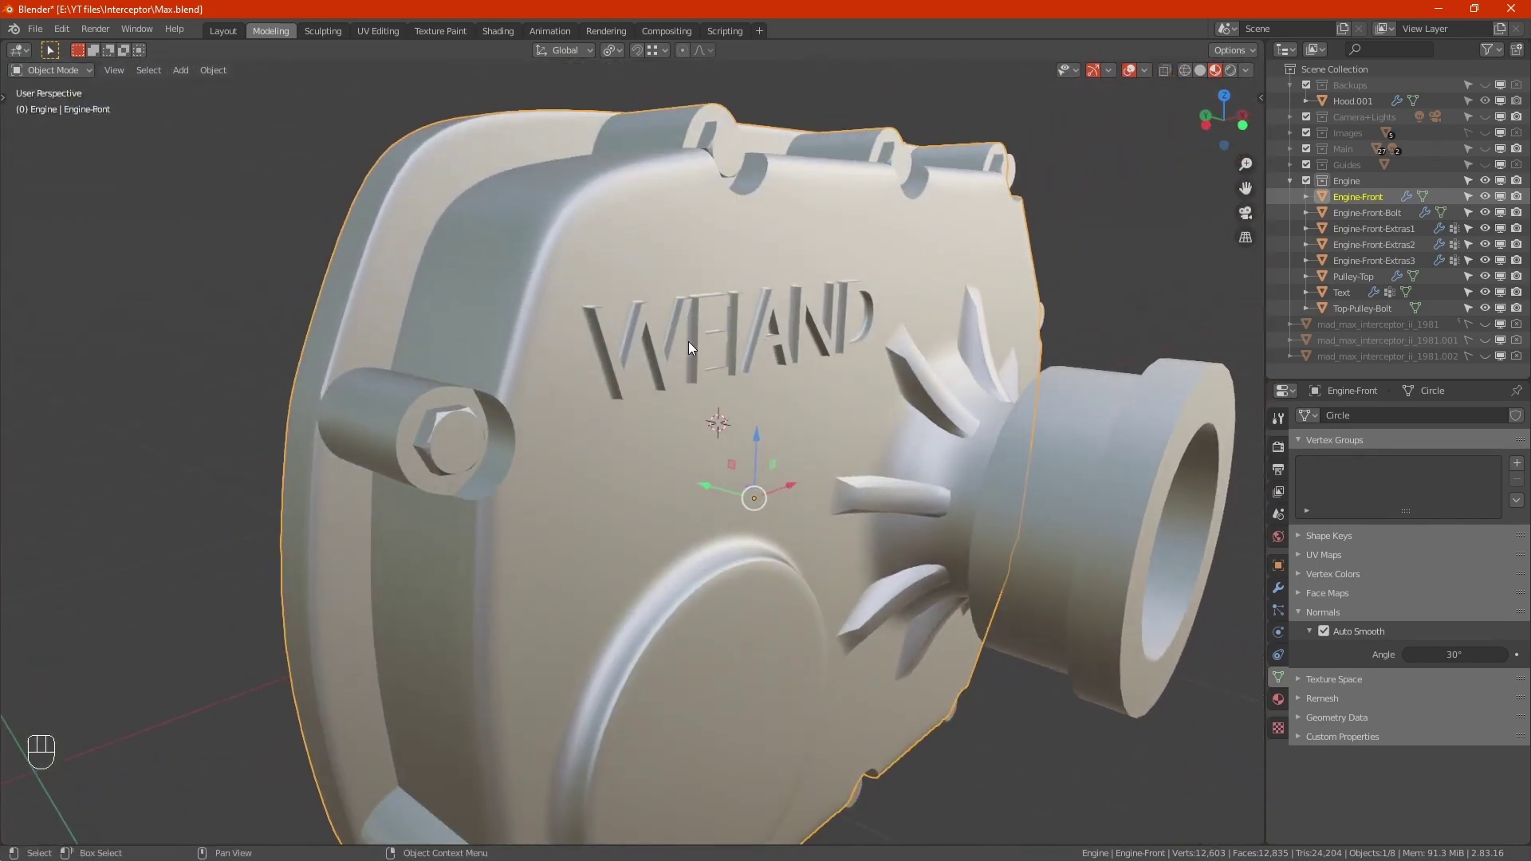
pyautogui.moveTo(649, 336); pyautogui.dragTo(647, 356)
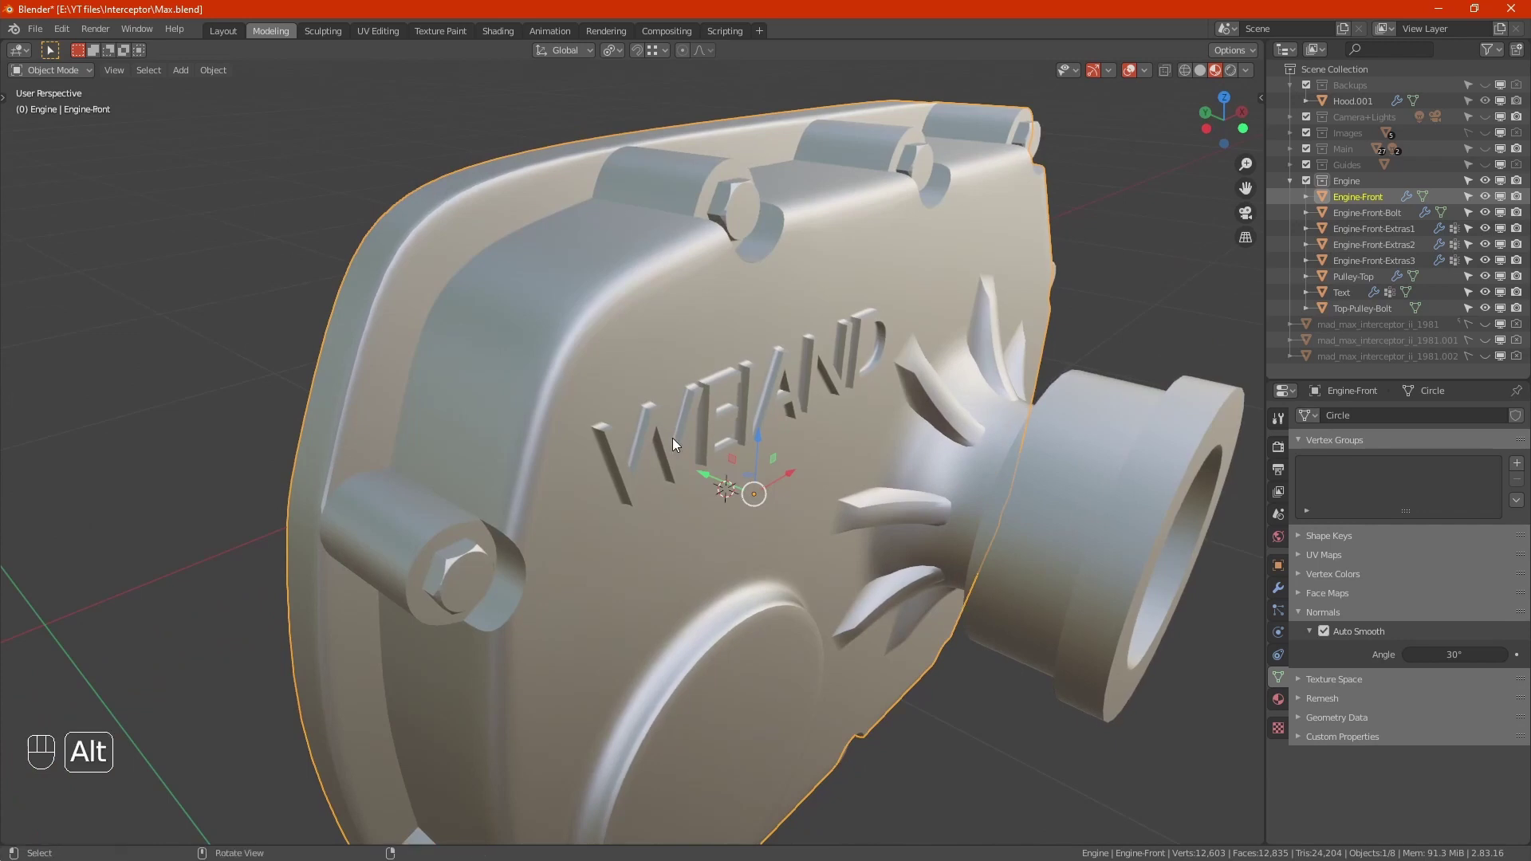
pyautogui.moveTo(883, 359); pyautogui.dragTo(747, 313)
# Select Top-Pulley-Bolt and enable Auto Smooth on it.
pyautogui.moveTo(810, 413); pyautogui.dragTo(807, 424)
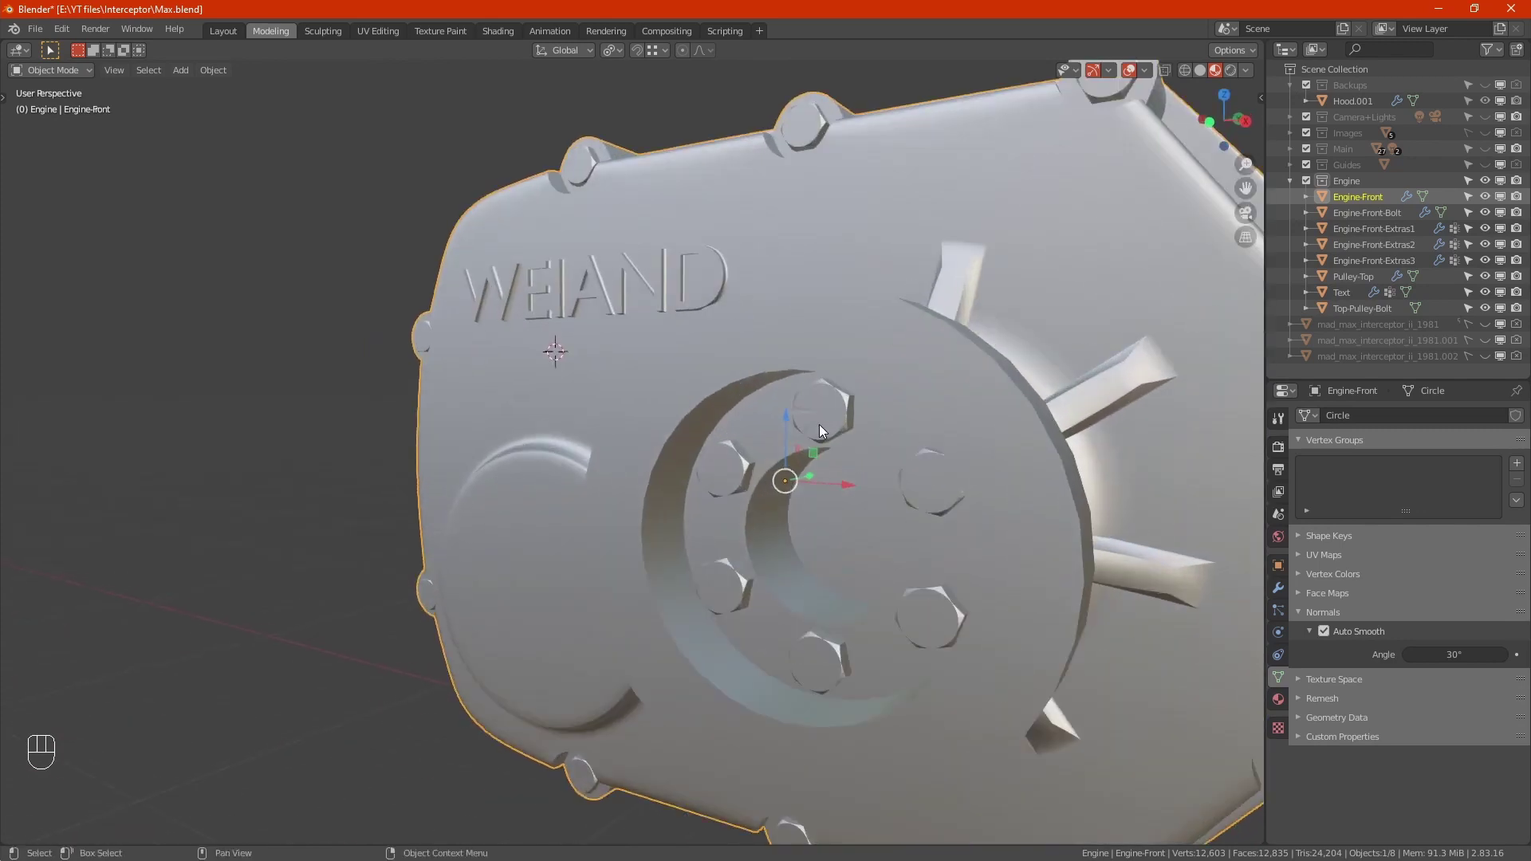
pyautogui.click(824, 392)
pyautogui.press('Tab')
pyautogui.click(1332, 633)
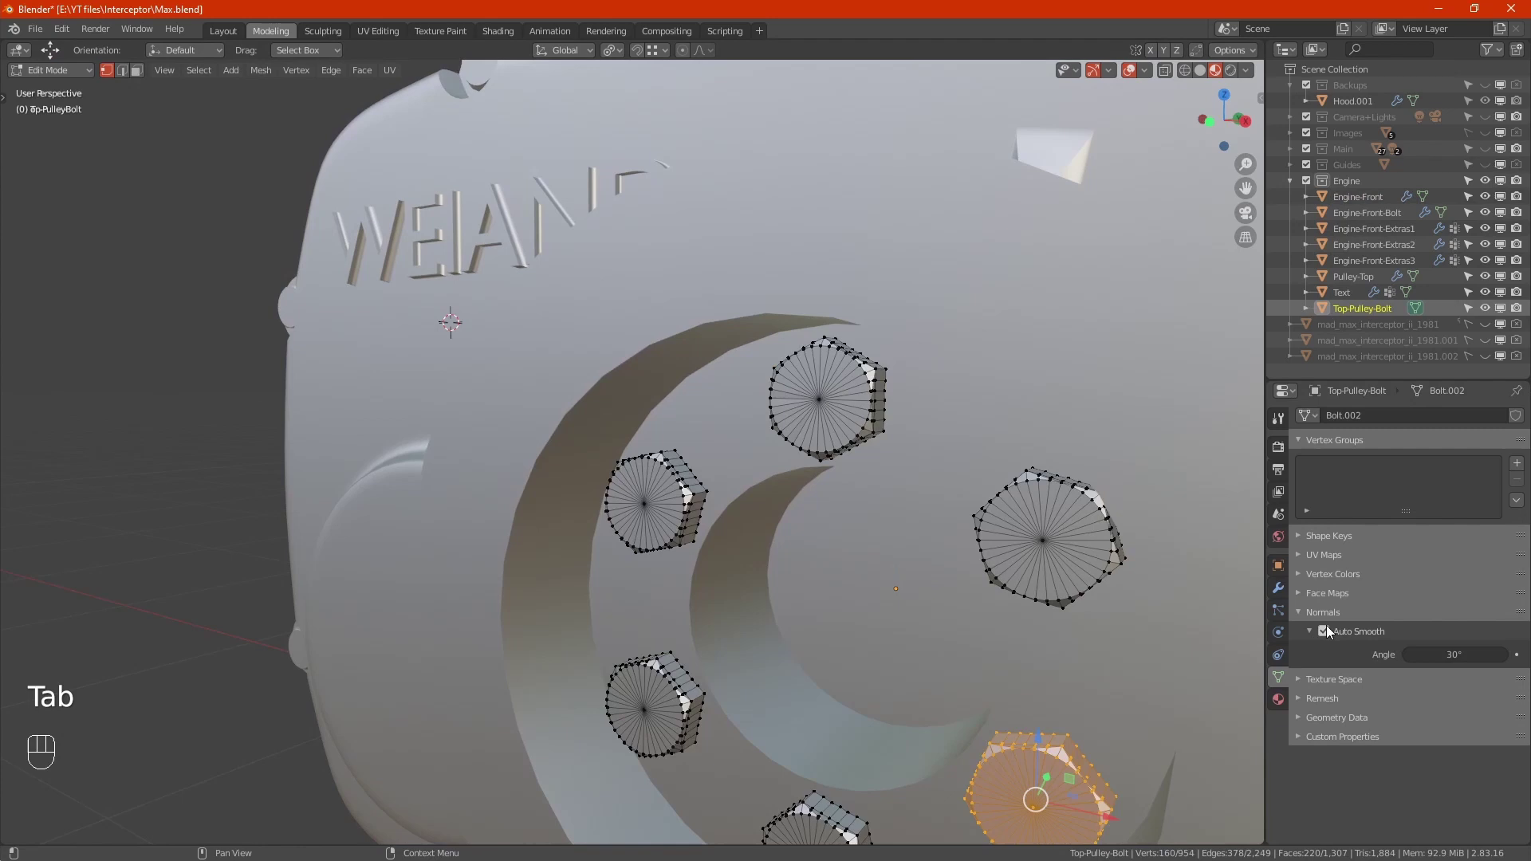
pyautogui.press('Tab')
pyautogui.press('Tab')
pyautogui.press('Tab')
# Select Engine-Front-Bolt on the top edge, enable Auto Smooth, and pull back to the whole cover.
pyautogui.moveTo(827, 397); pyautogui.dragTo(774, 129)
pyautogui.moveTo(806, 387); pyautogui.dragTo(855, 410)
pyautogui.moveTo(639, 279); pyautogui.dragTo(690, 491)
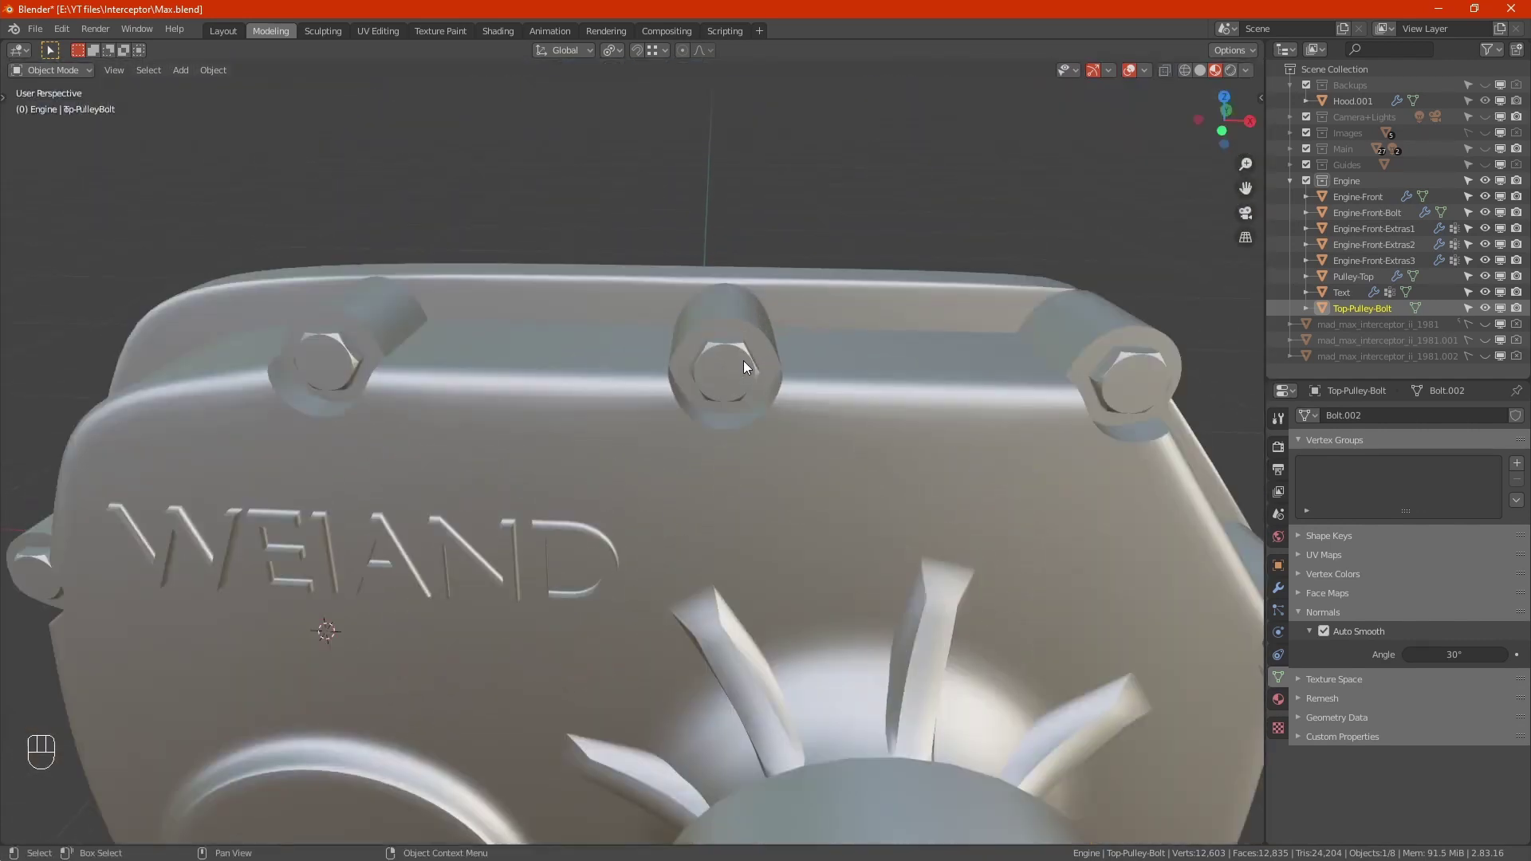
pyautogui.click(706, 354)
pyautogui.middleClick(707, 377)
pyautogui.click(724, 385)
pyautogui.moveTo(687, 370); pyautogui.dragTo(627, 357)
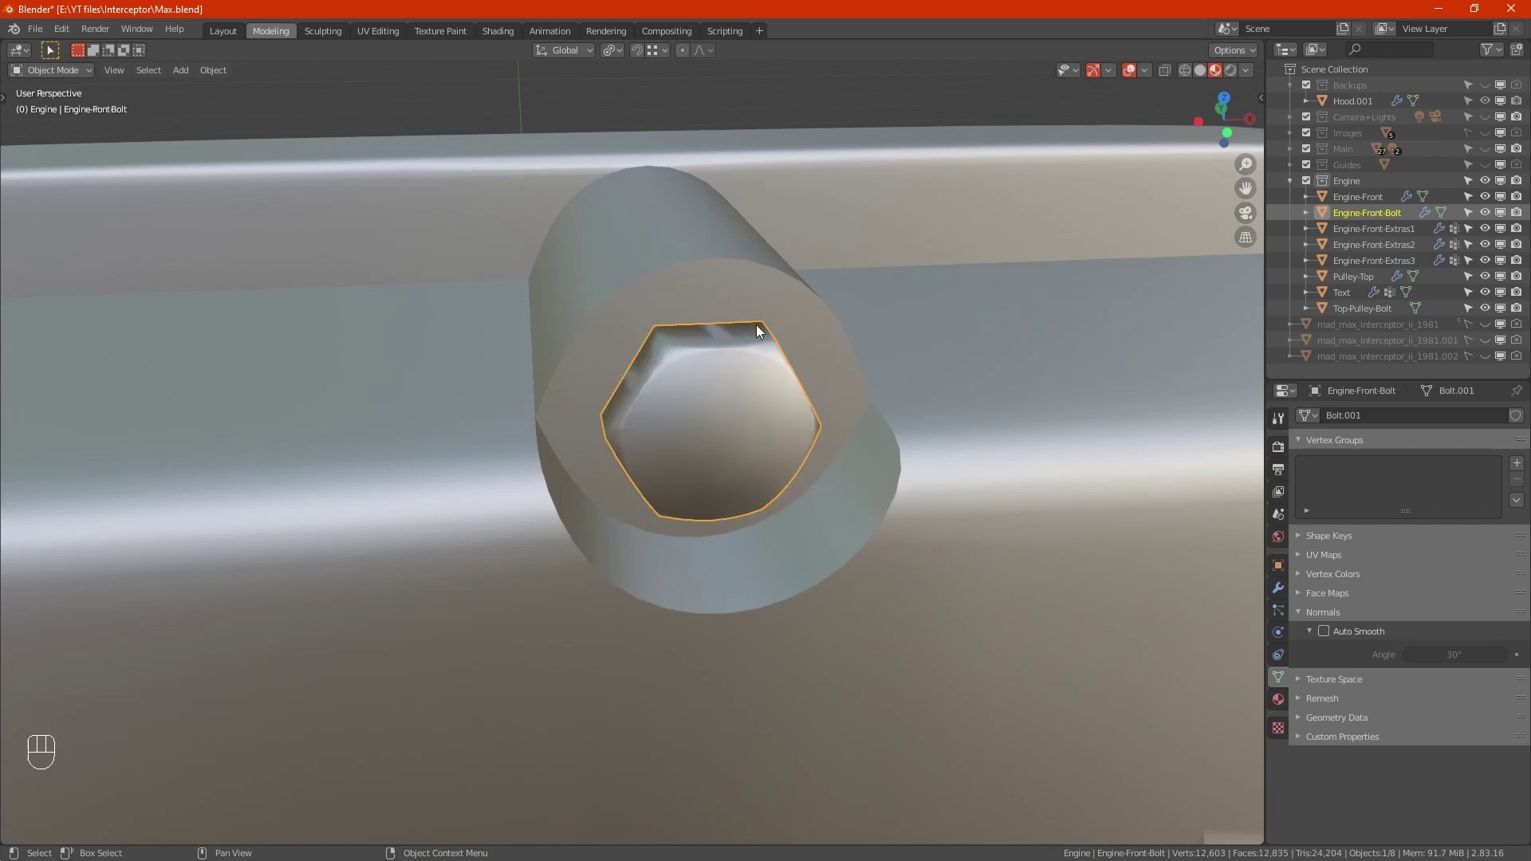
pyautogui.click(1327, 634)
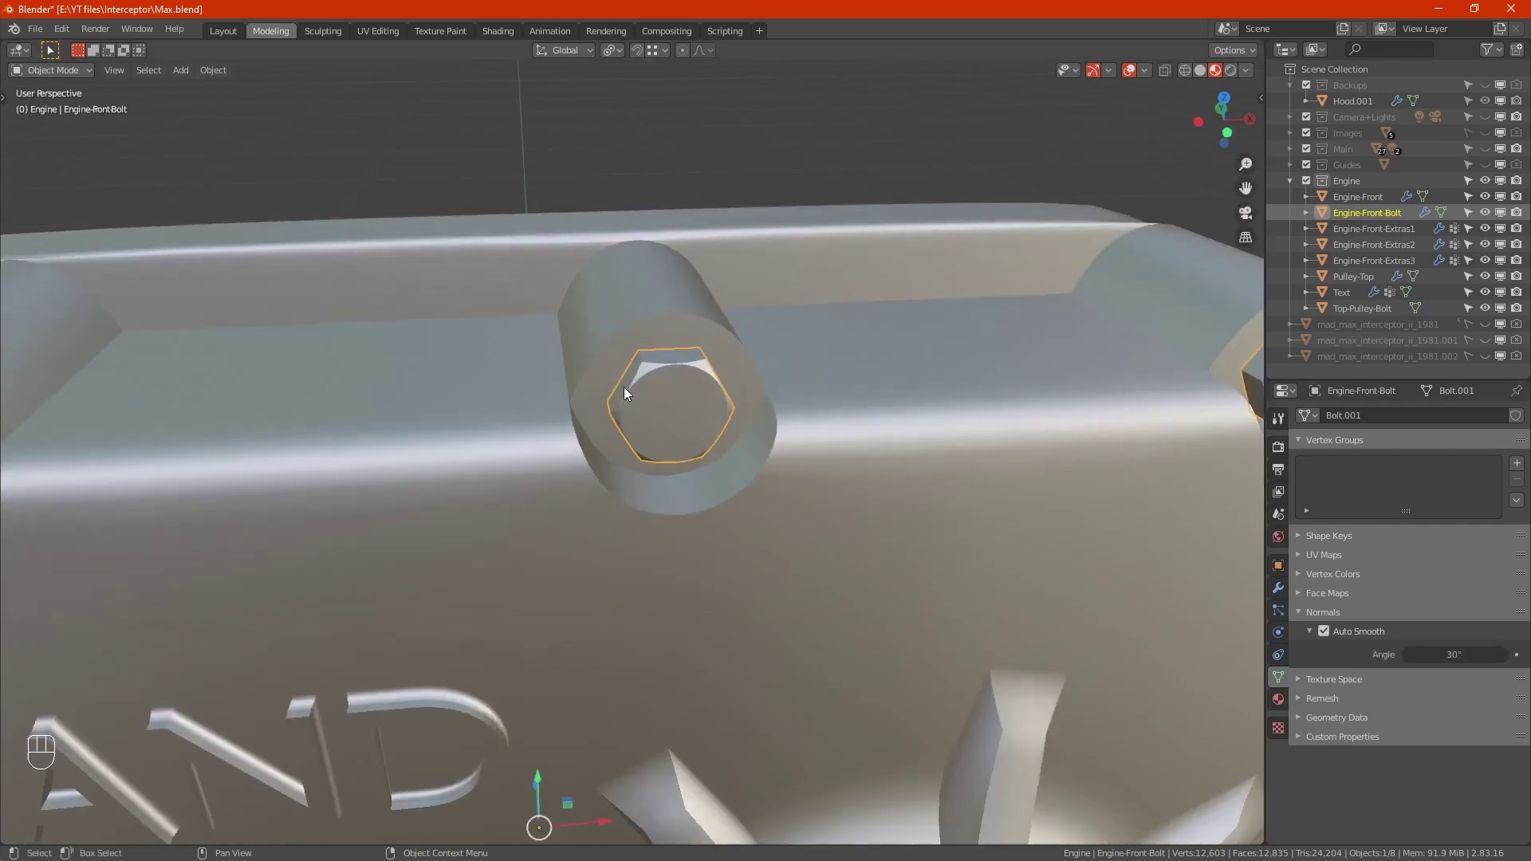
pyautogui.moveTo(678, 511); pyautogui.dragTo(679, 526)
pyautogui.moveTo(658, 563); pyautogui.dragTo(1011, 234)
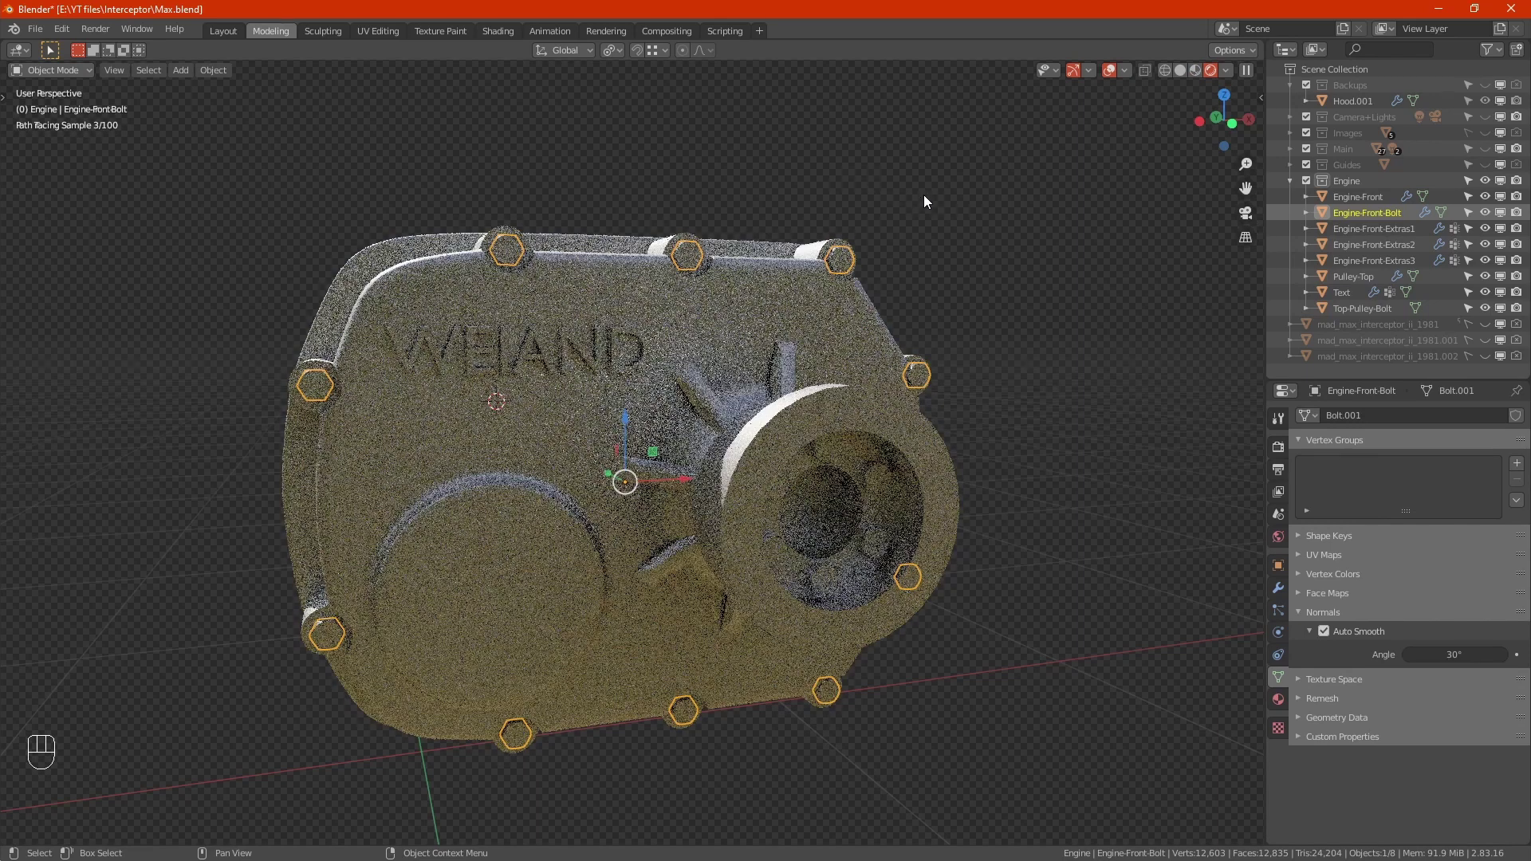
# Deselect everything and orbit the cover in the Rendered viewport preview.
pyautogui.click(951, 183)
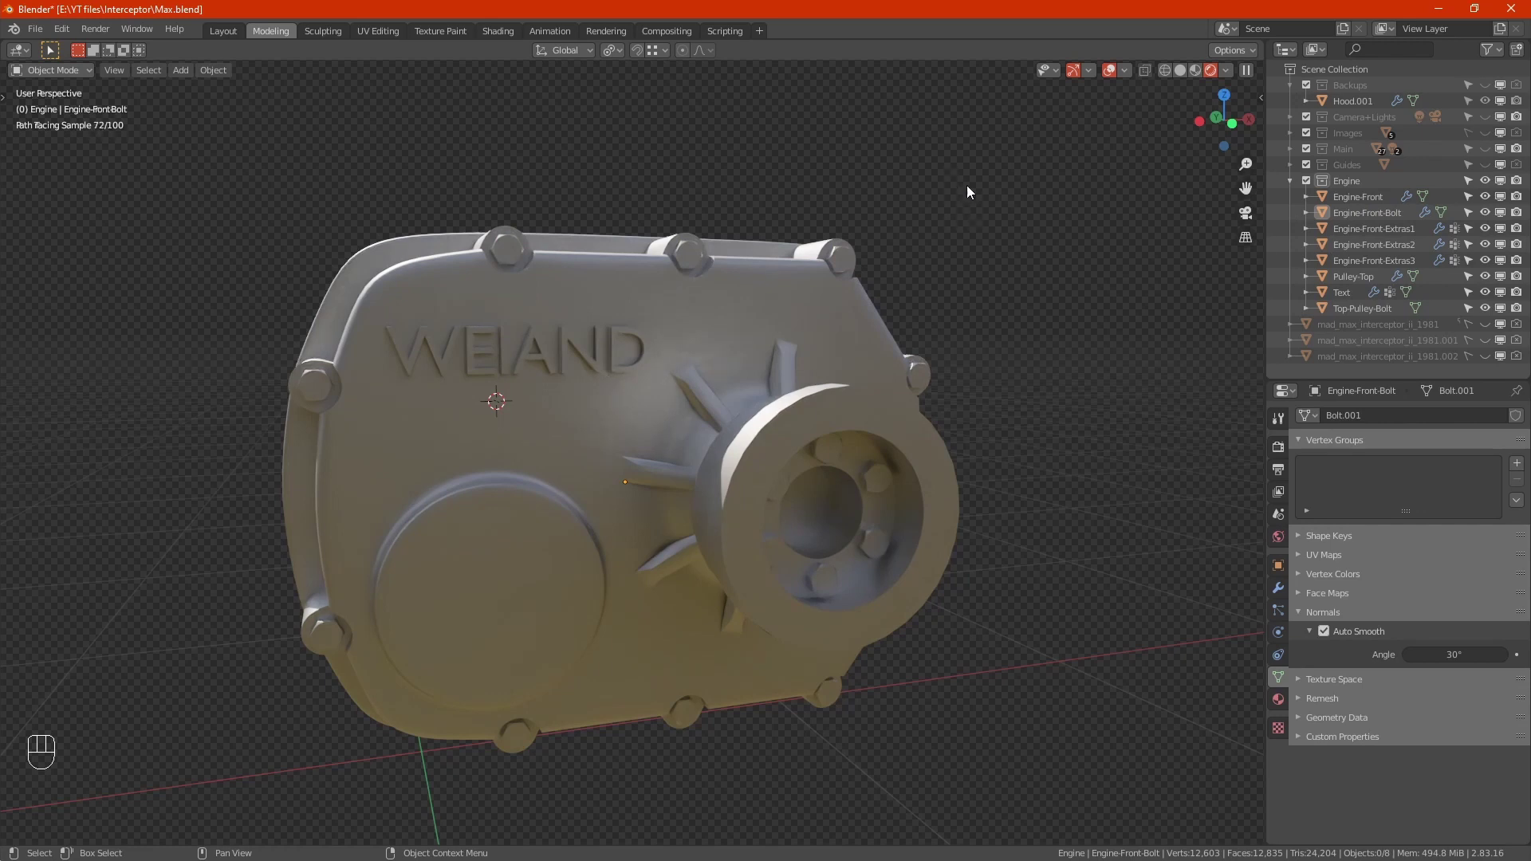
pyautogui.click(1117, 70)
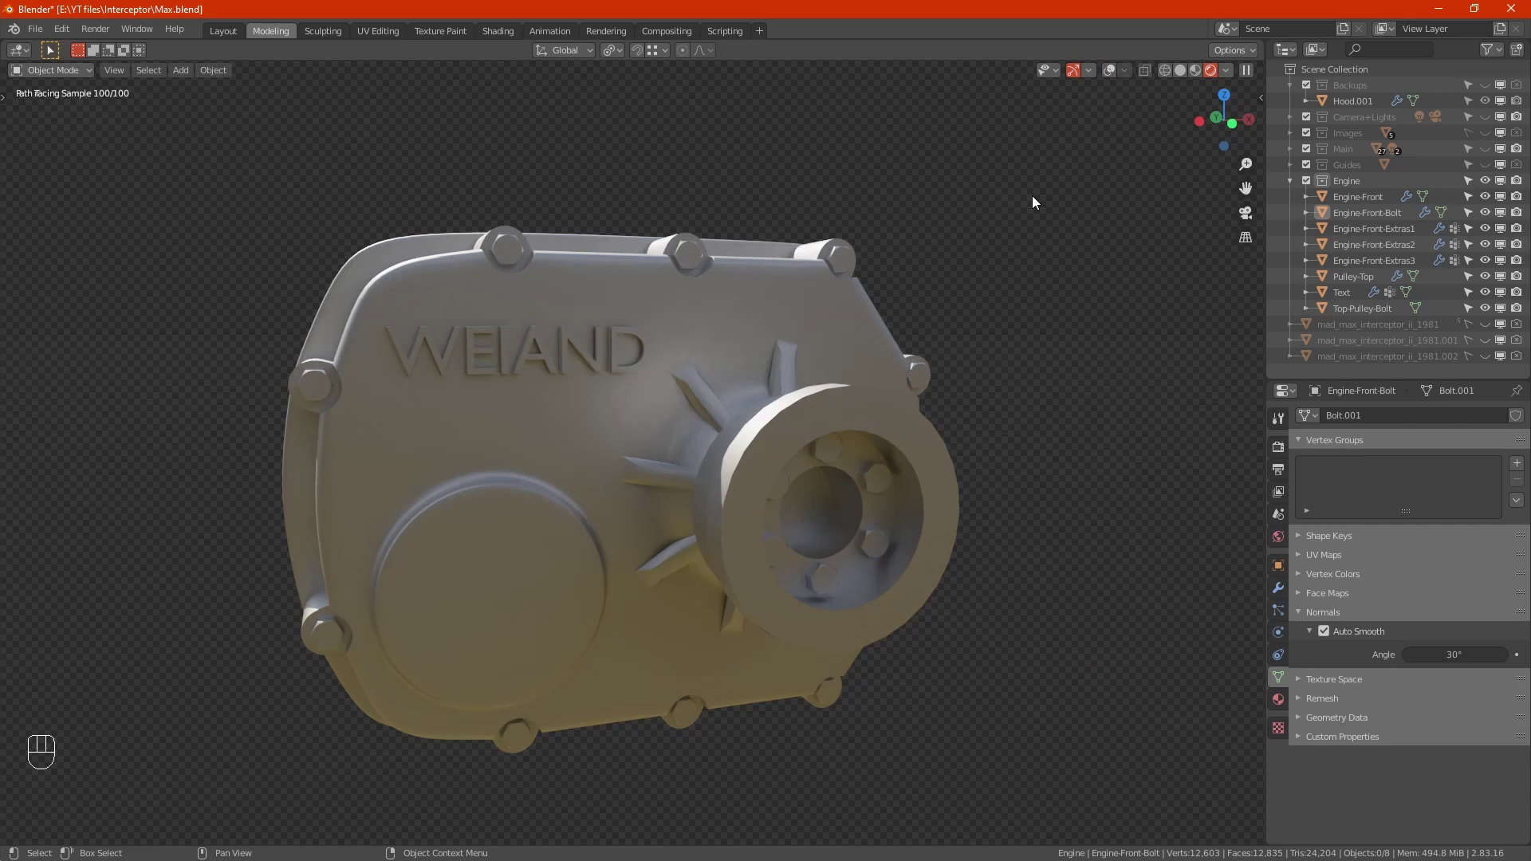
pyautogui.moveTo(1018, 286); pyautogui.dragTo(1001, 303)
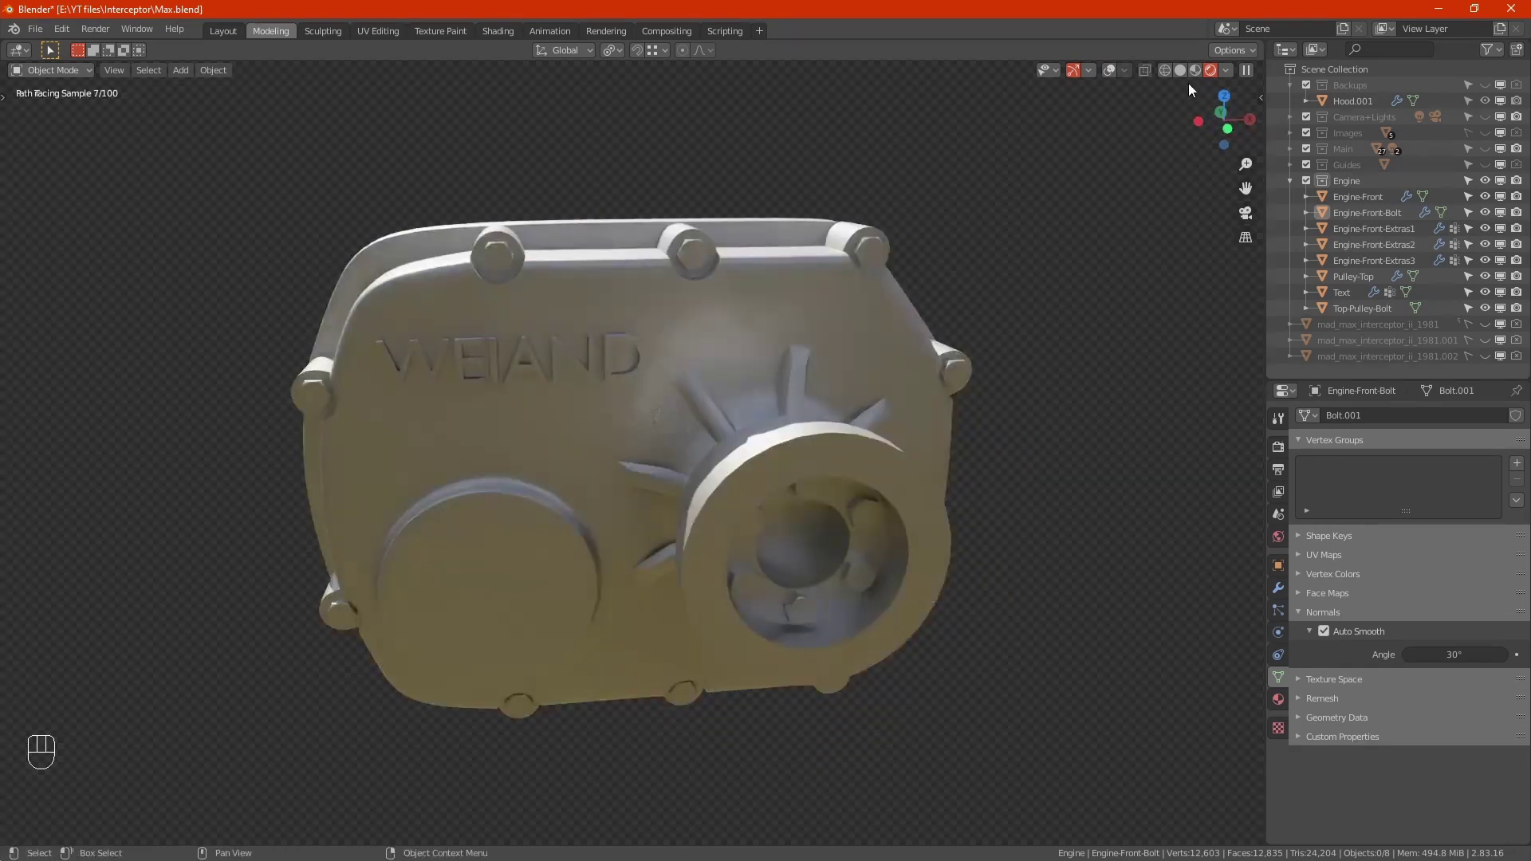
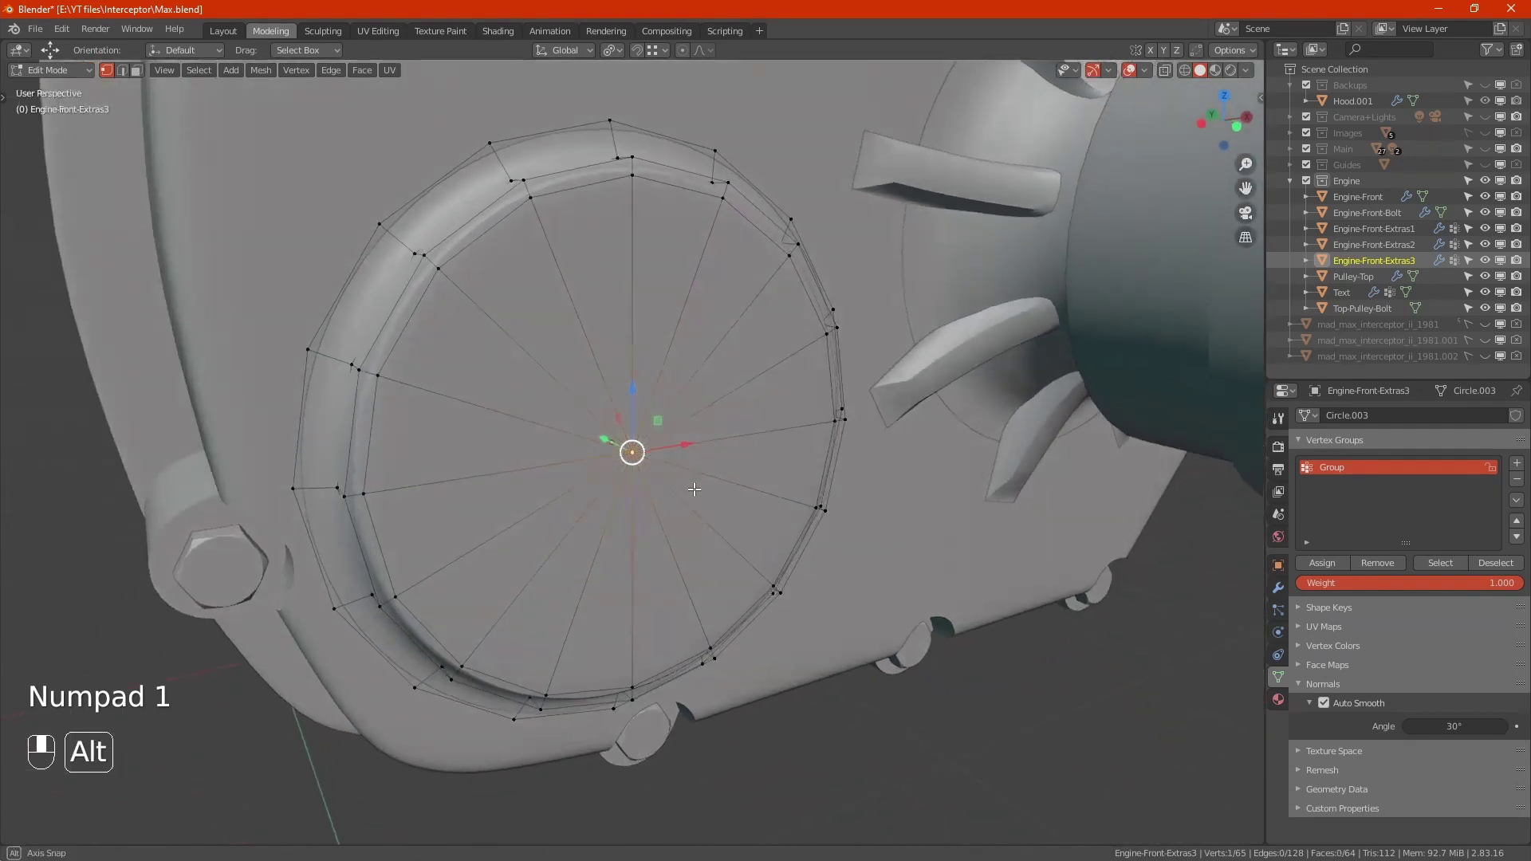
# Delete the round cover's centre, extrude two inset rings inward and merge the innermost at centre.
pyautogui.press('x')
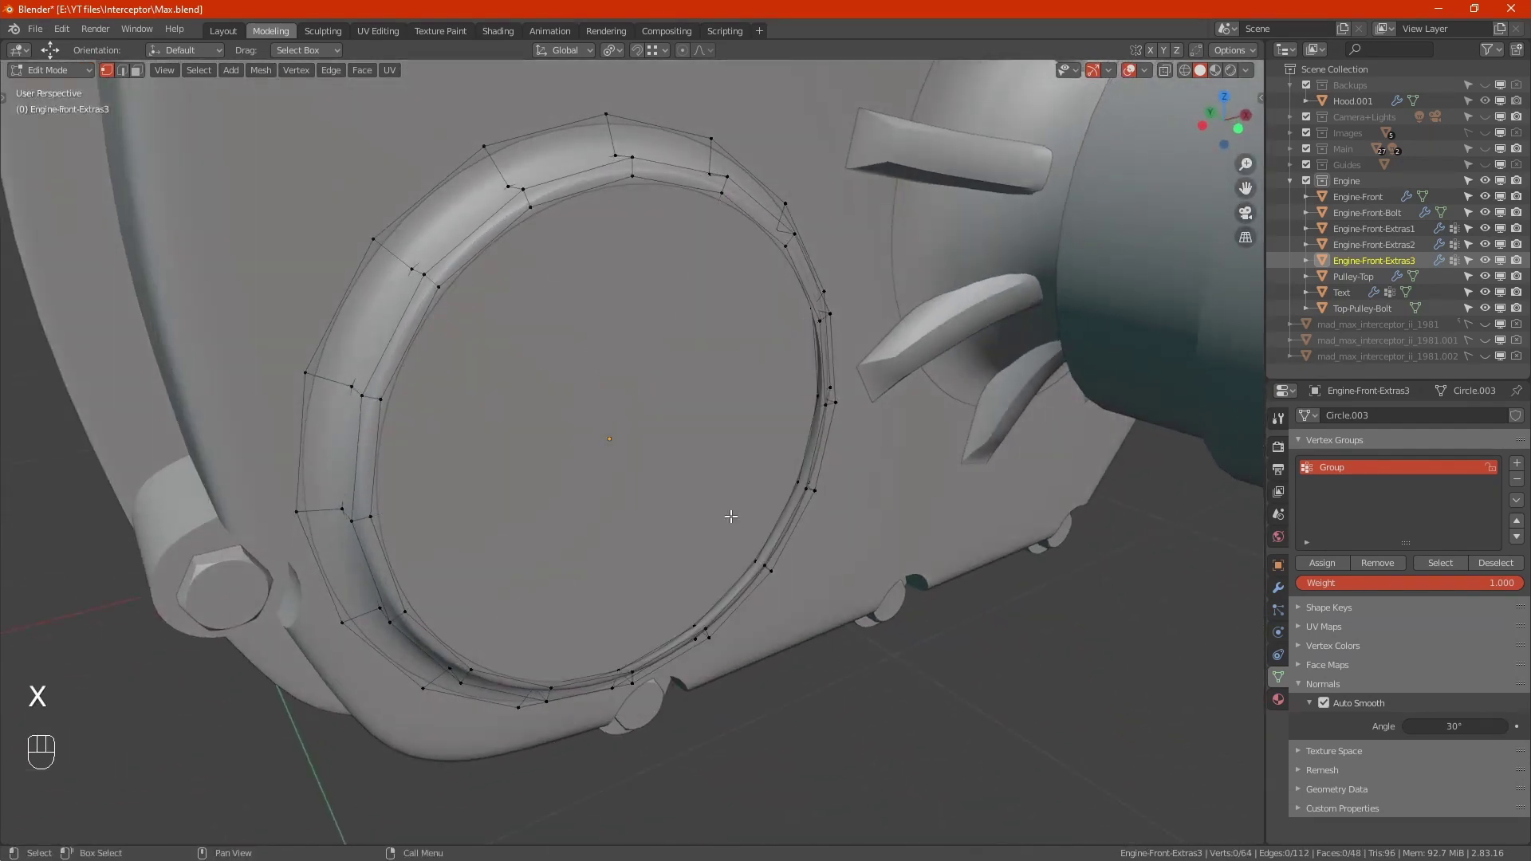
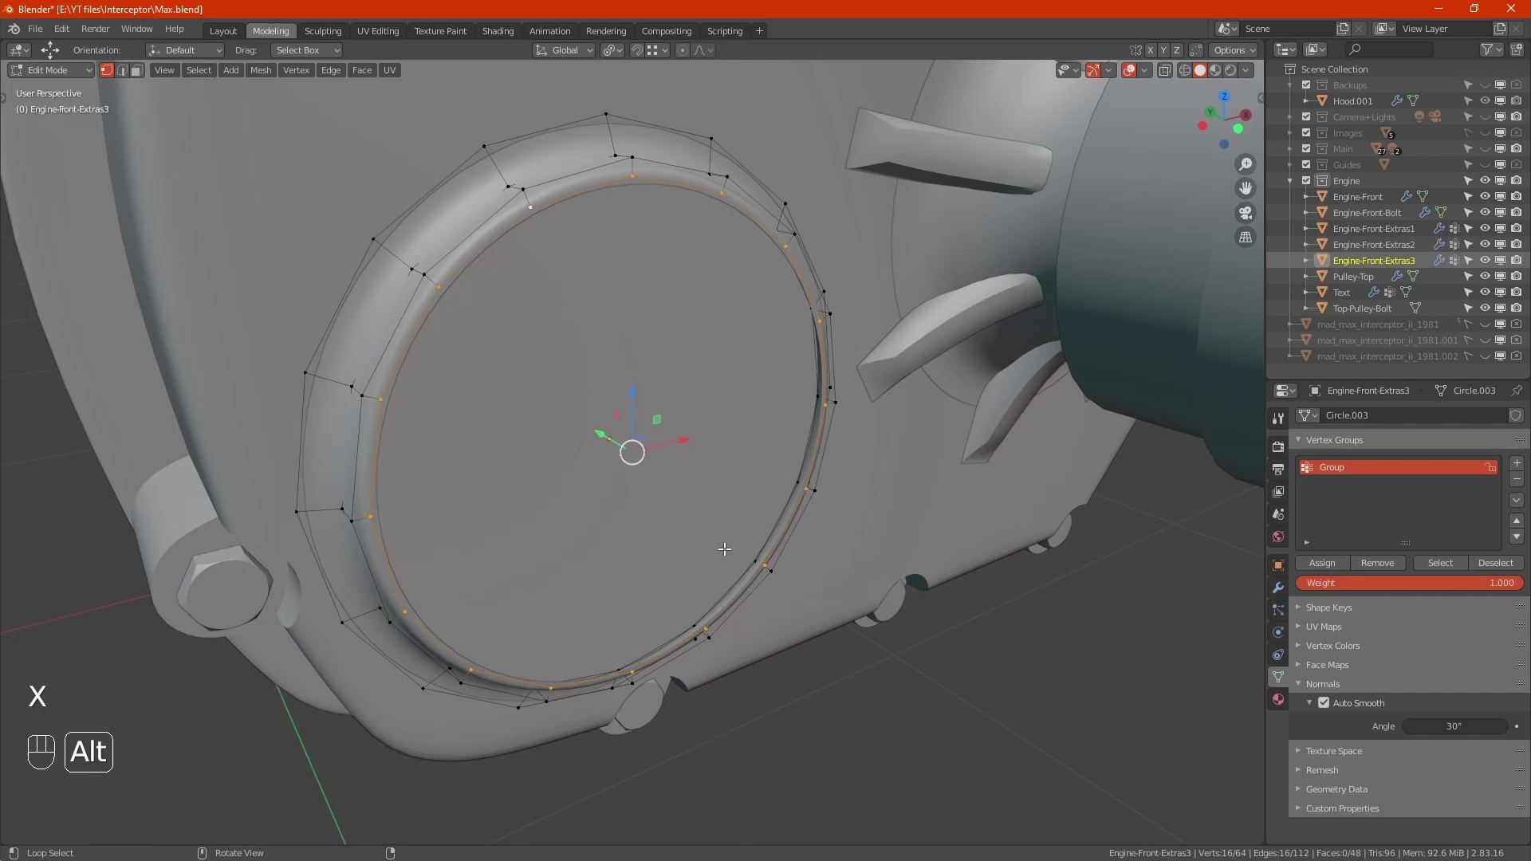
pyautogui.press('e')
pyautogui.press('s')
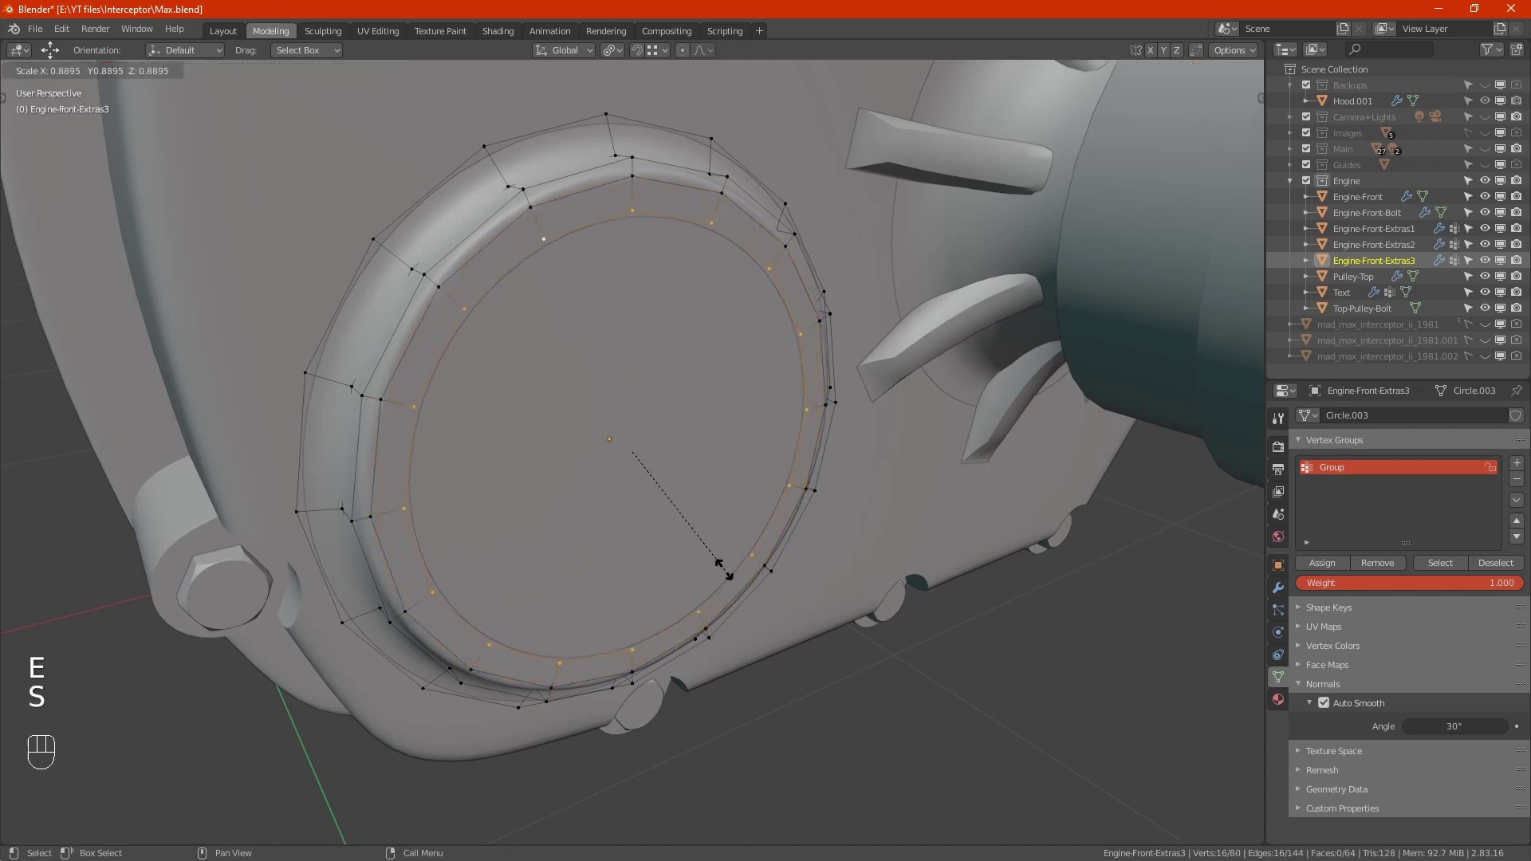
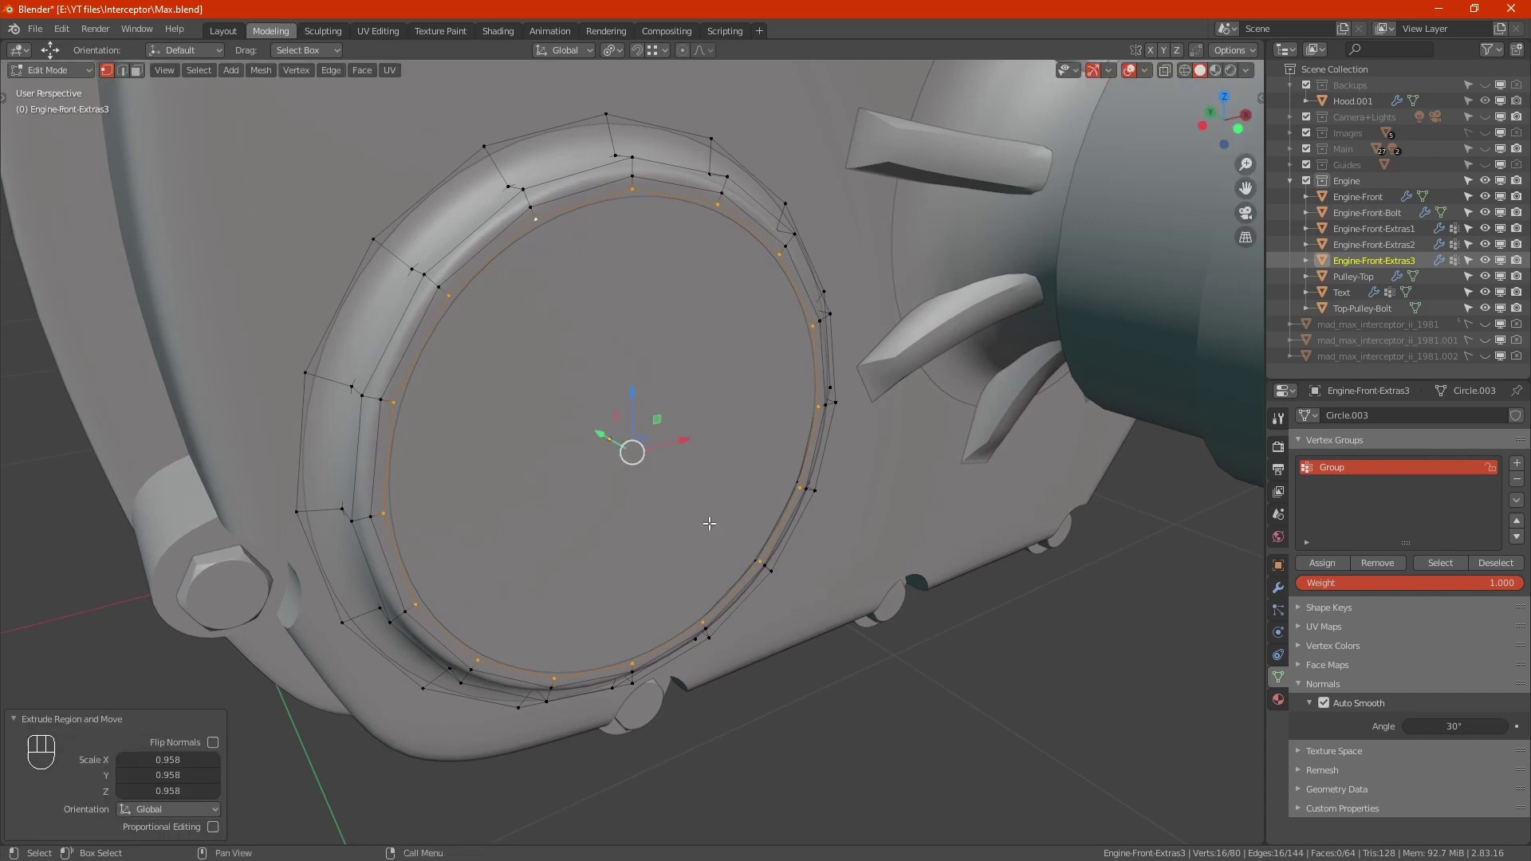
pyautogui.press('e')
pyautogui.press('s')
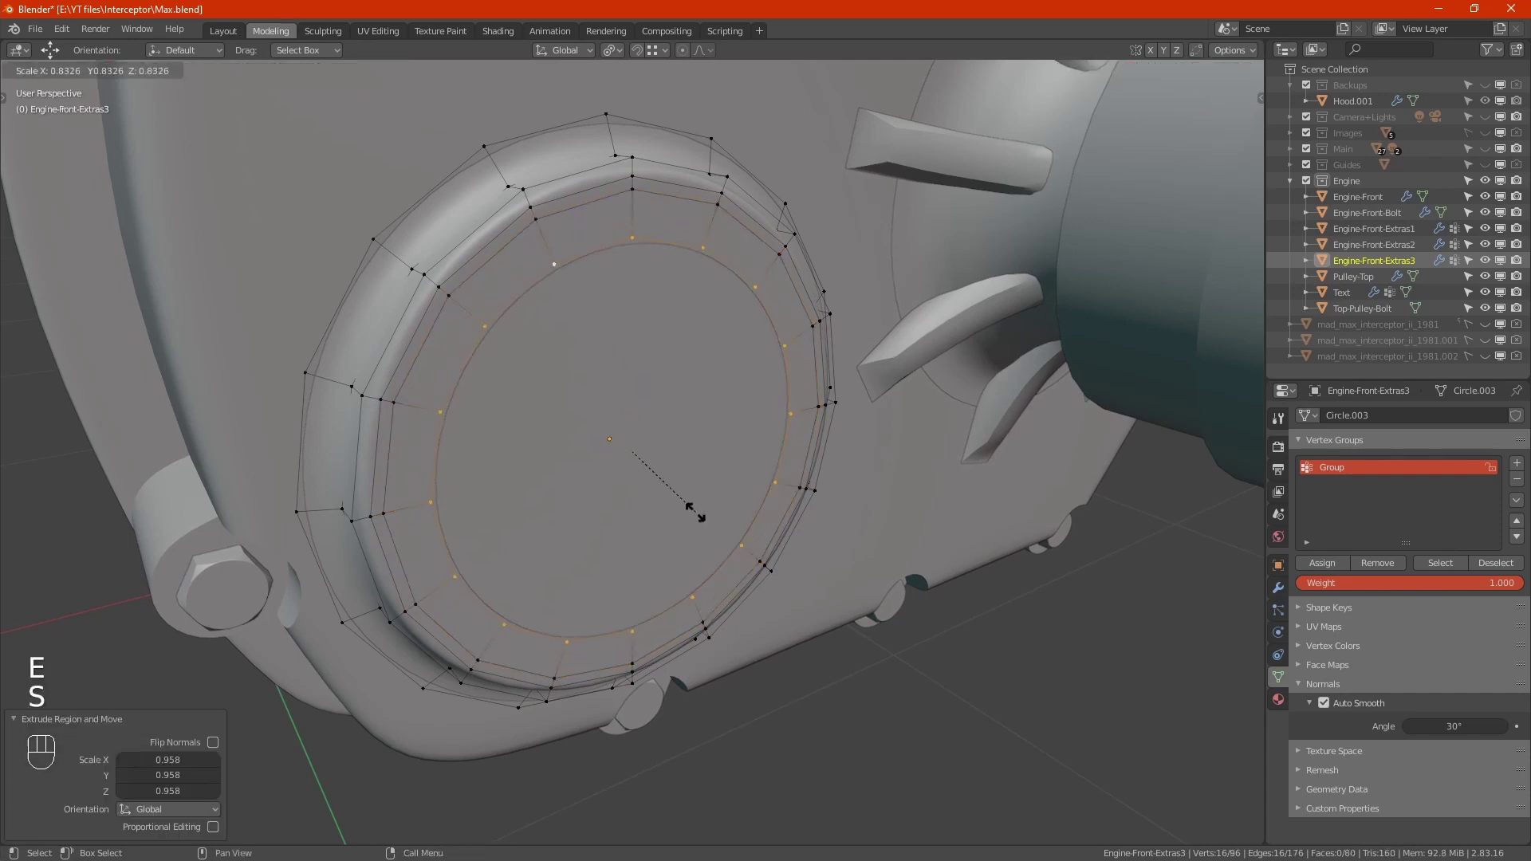
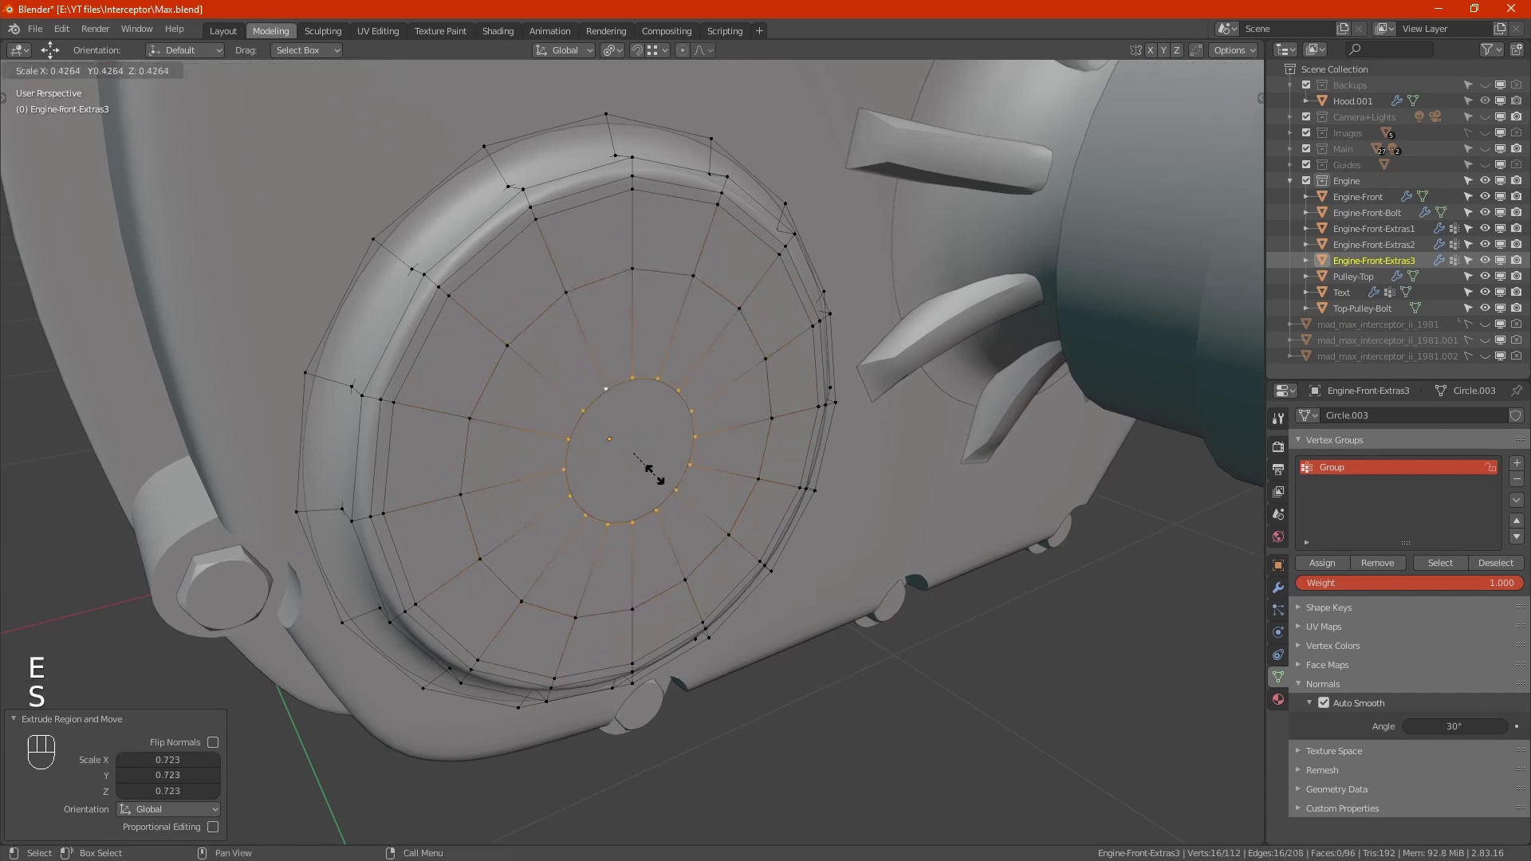
pyautogui.click(661, 466)
pyautogui.press('m')
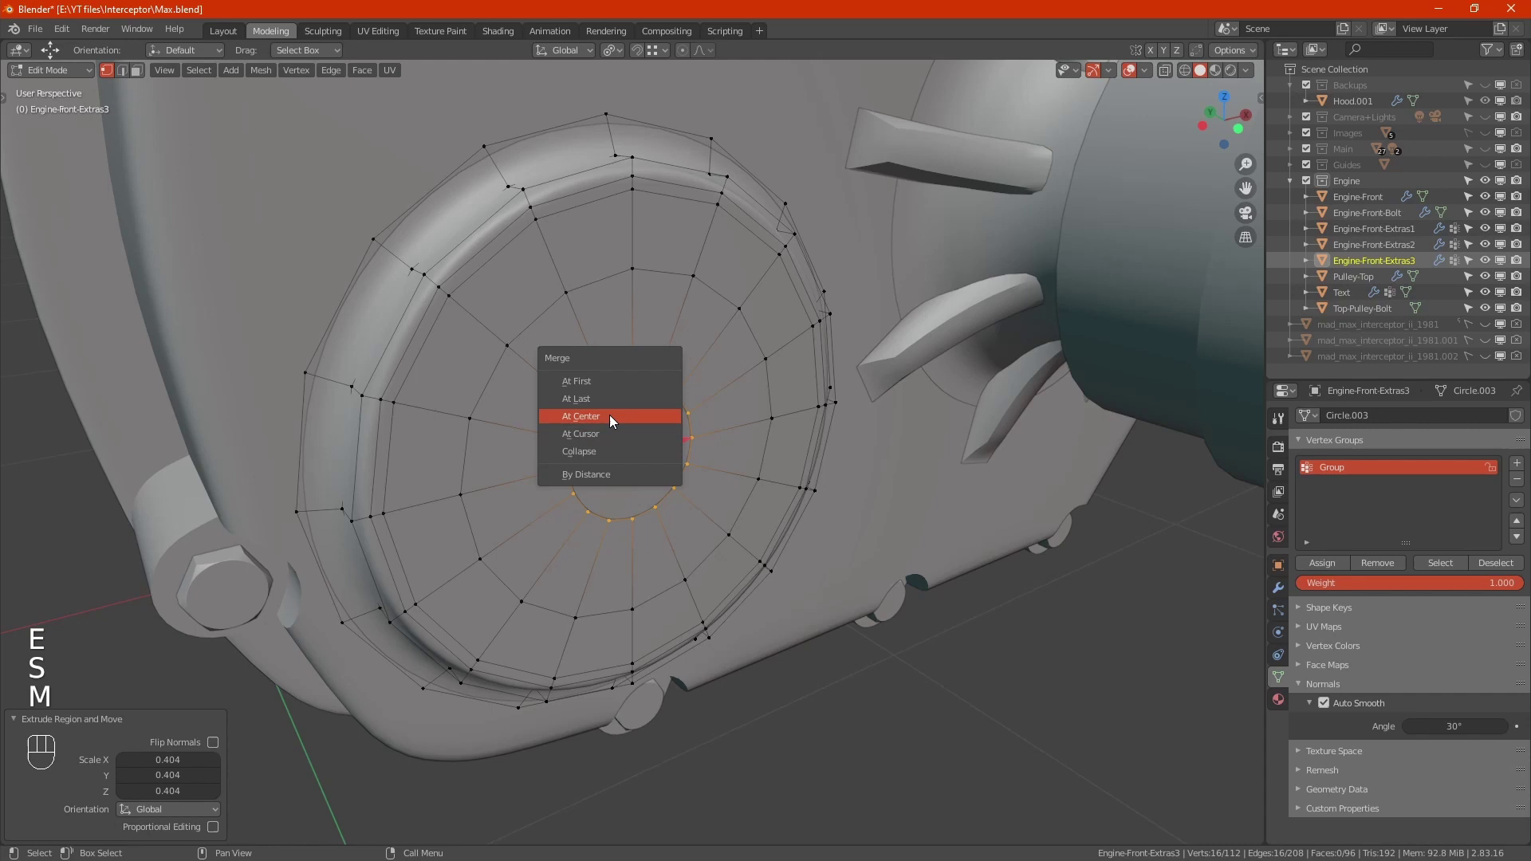
# In face mode, push selected faces inward to recess a curved slot in the cover.
pyautogui.press('3')
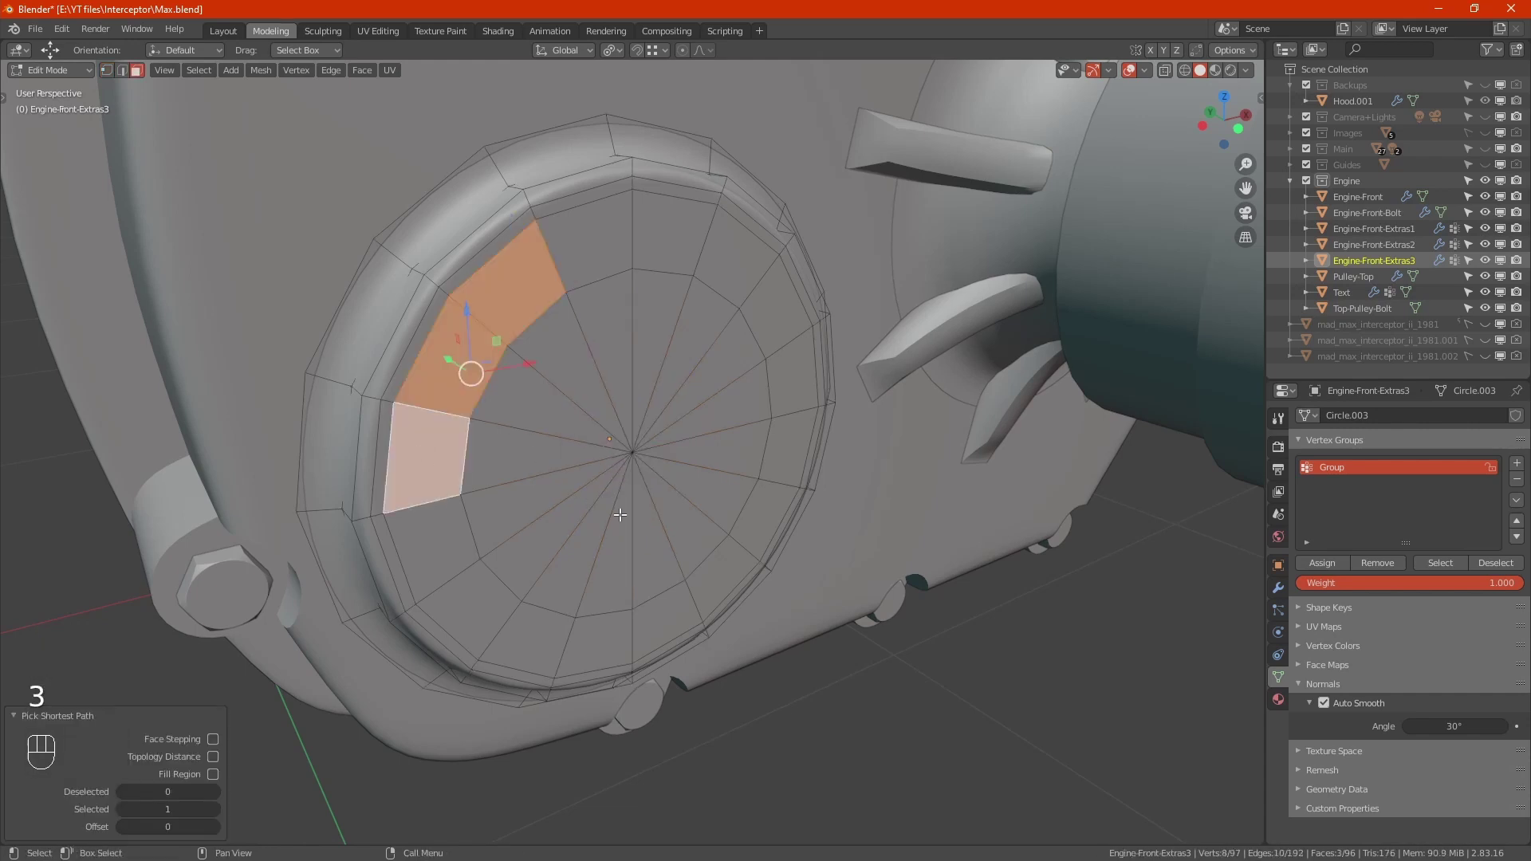
pyautogui.press('x')
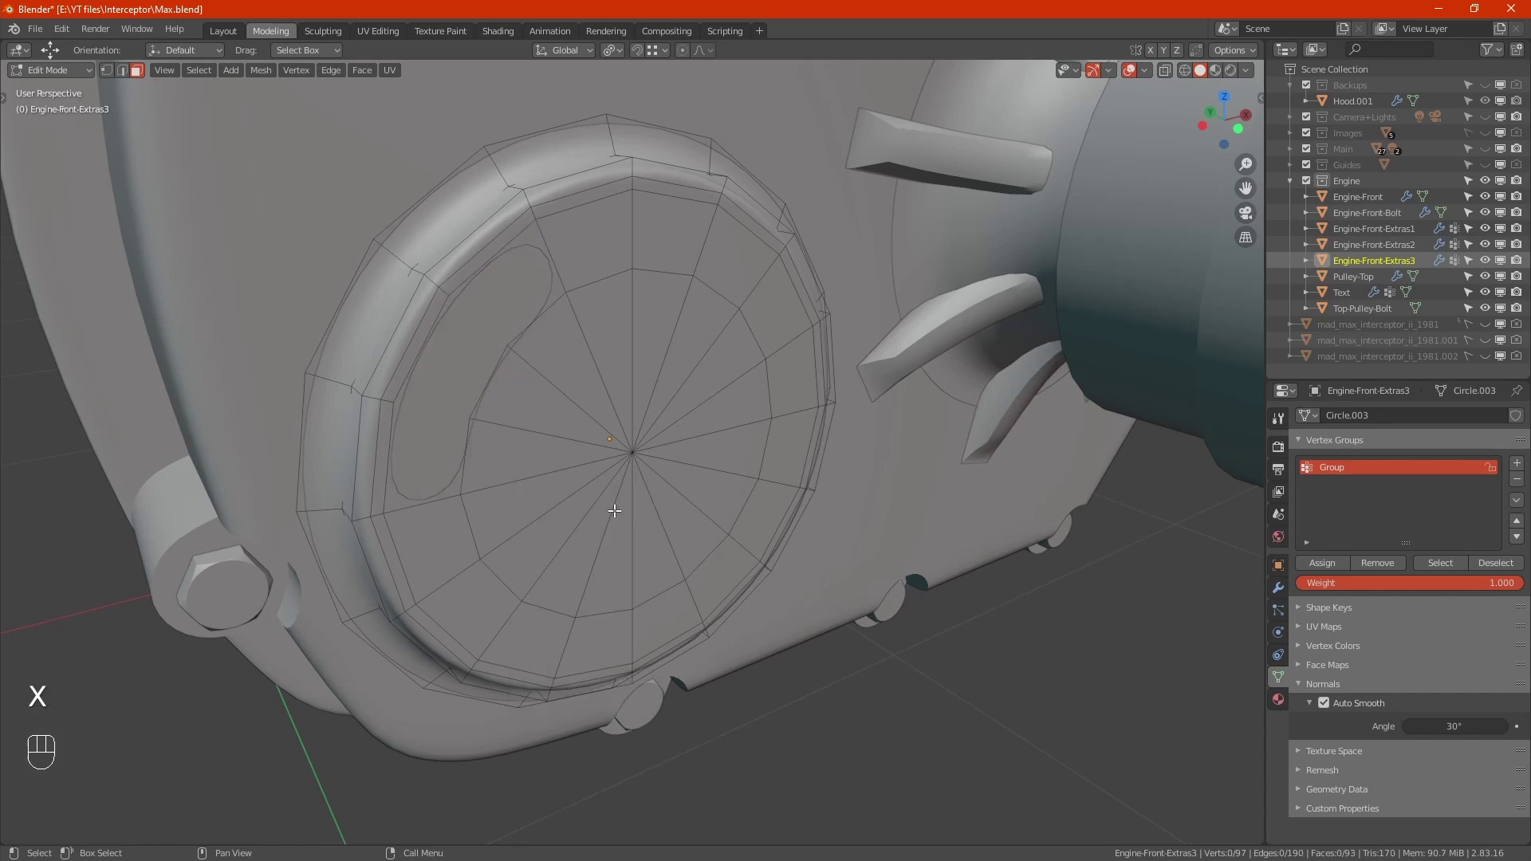
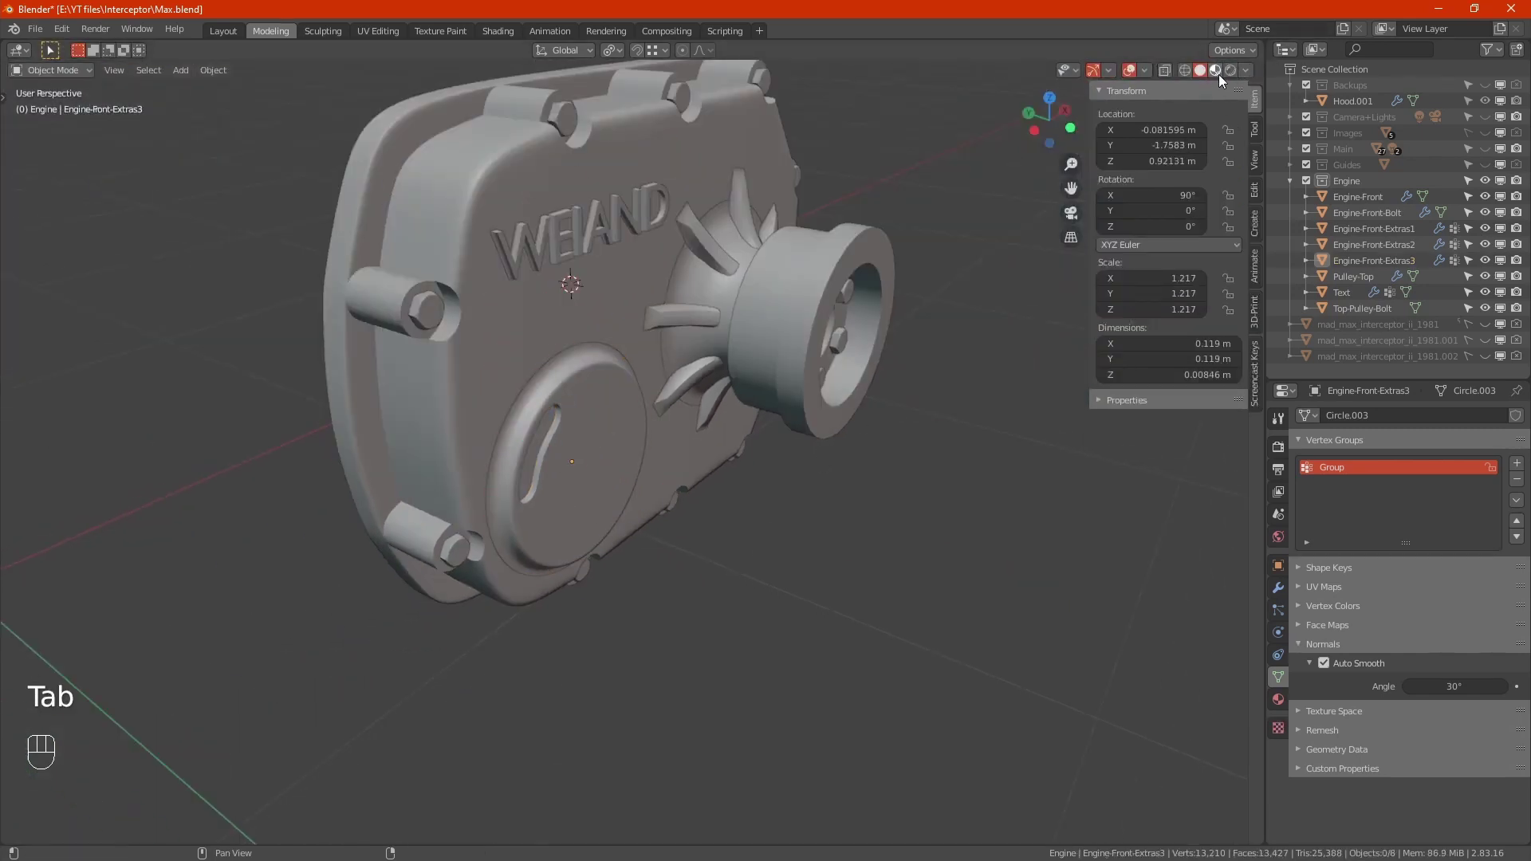
# Hide the N sidebar and switch the viewport shading to Rendered.
pyautogui.click(1220, 81)
pyautogui.moveTo(846, 492); pyautogui.dragTo(782, 499)
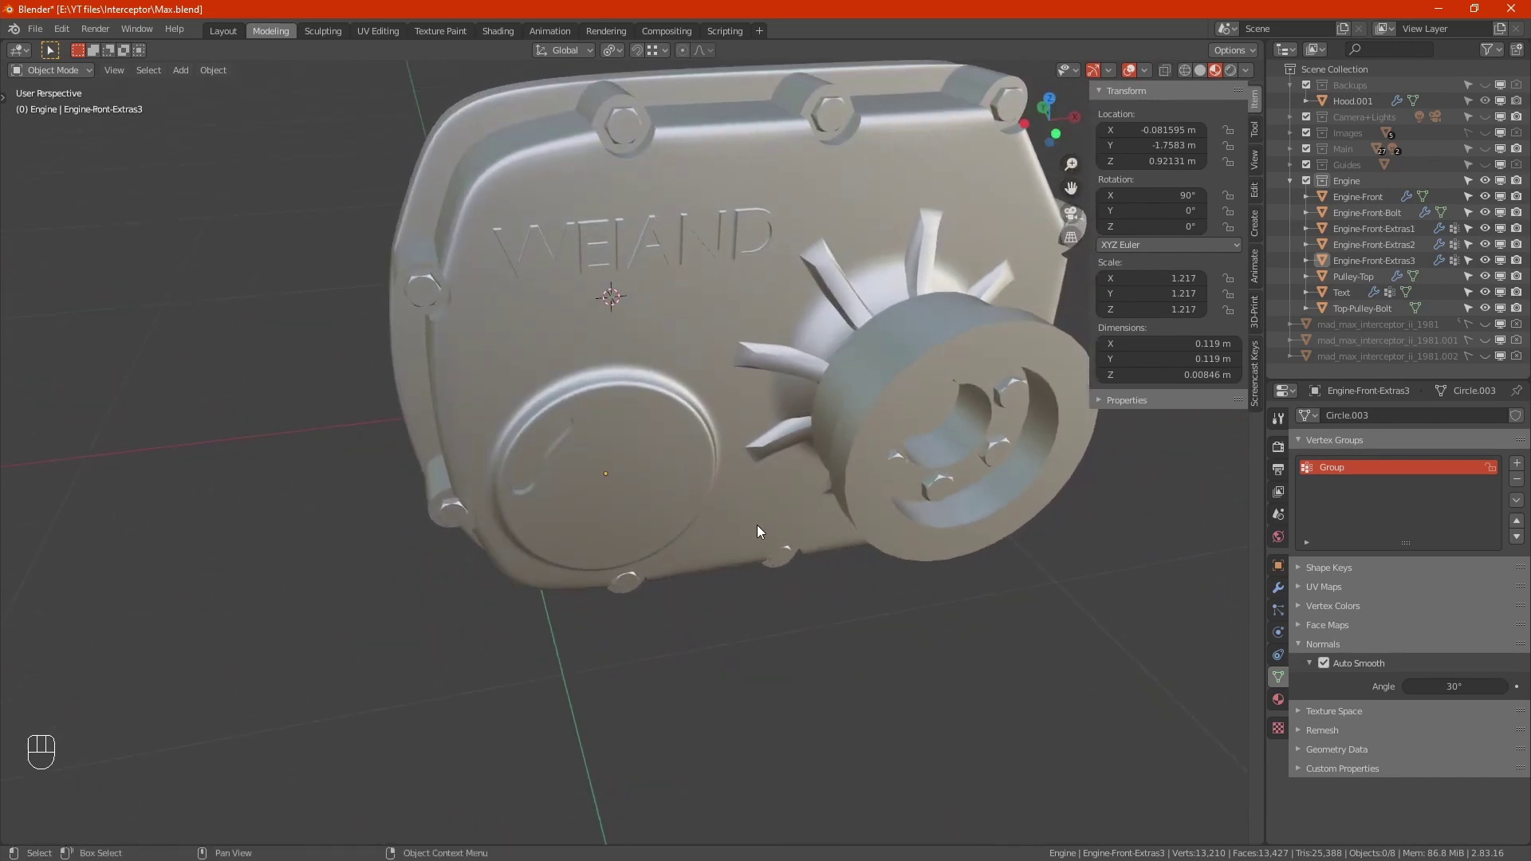
pyautogui.press('n')
pyautogui.moveTo(779, 510); pyautogui.dragTo(740, 569)
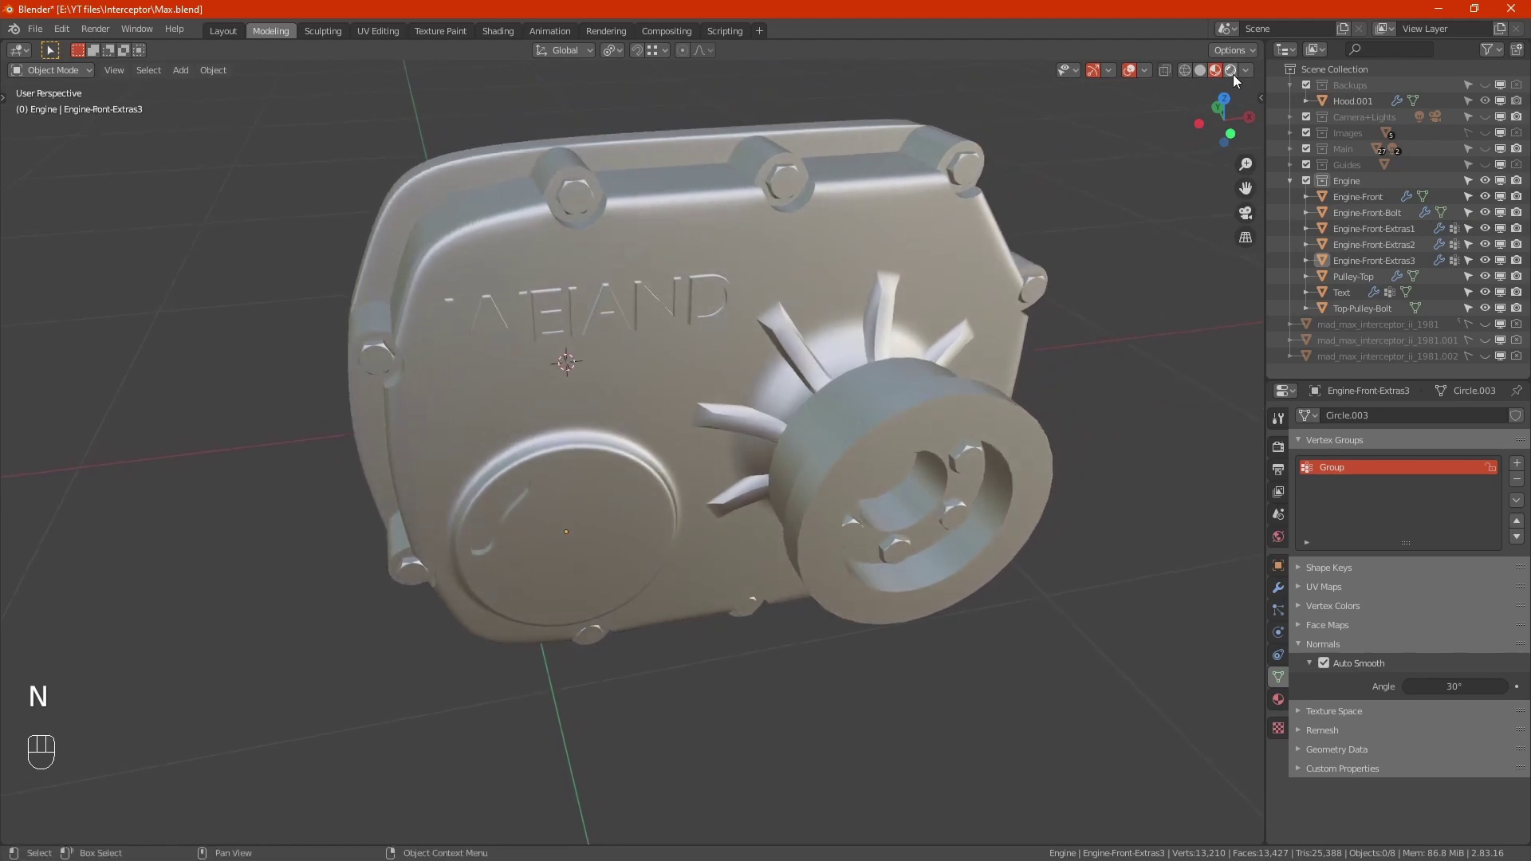
pyautogui.moveTo(1238, 81); pyautogui.dragTo(1070, 364)
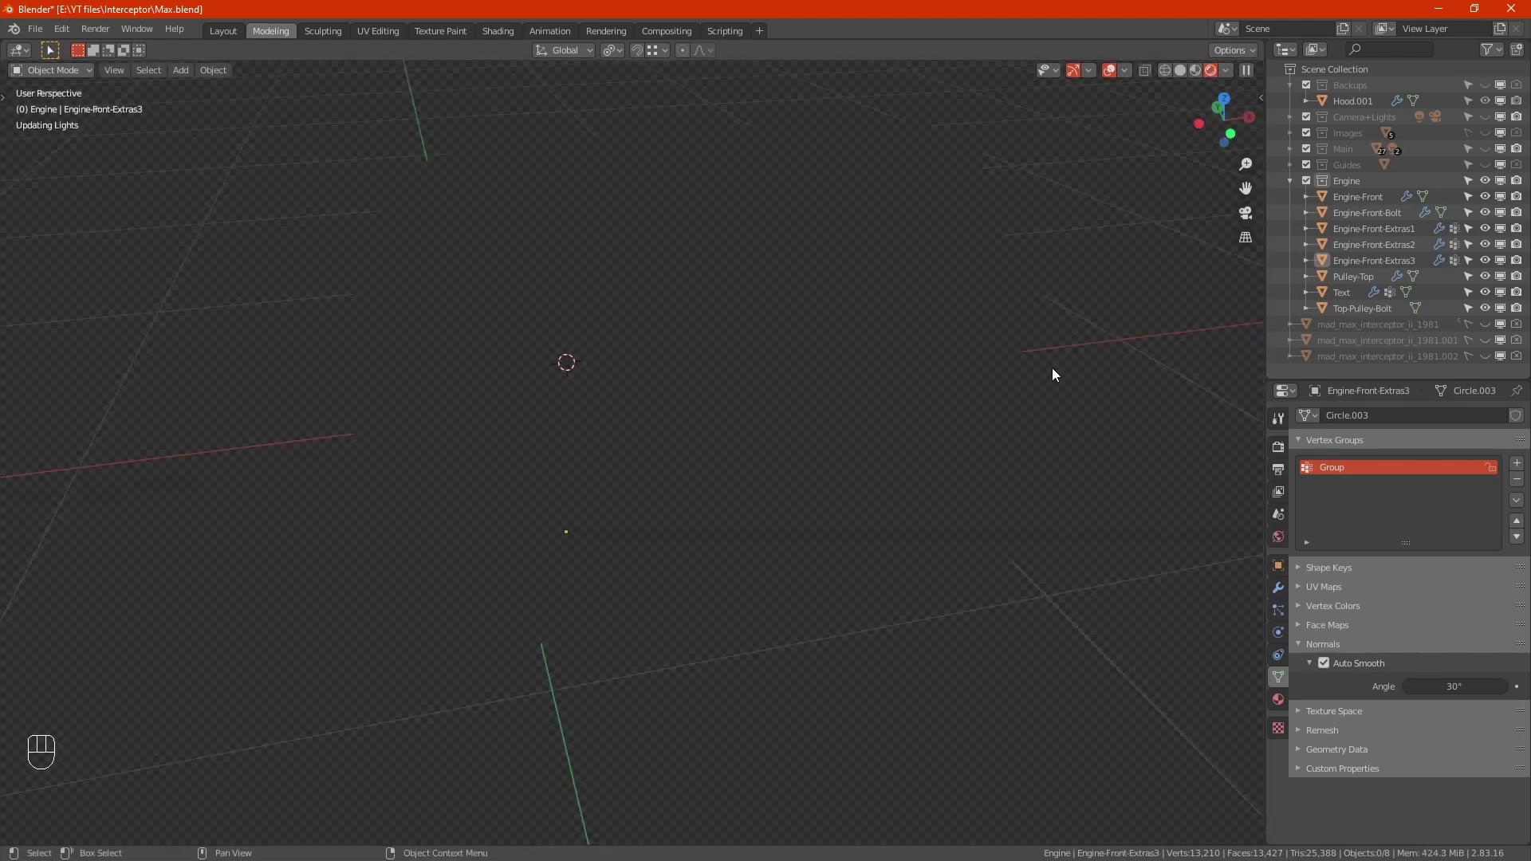
pyautogui.click(1057, 414)
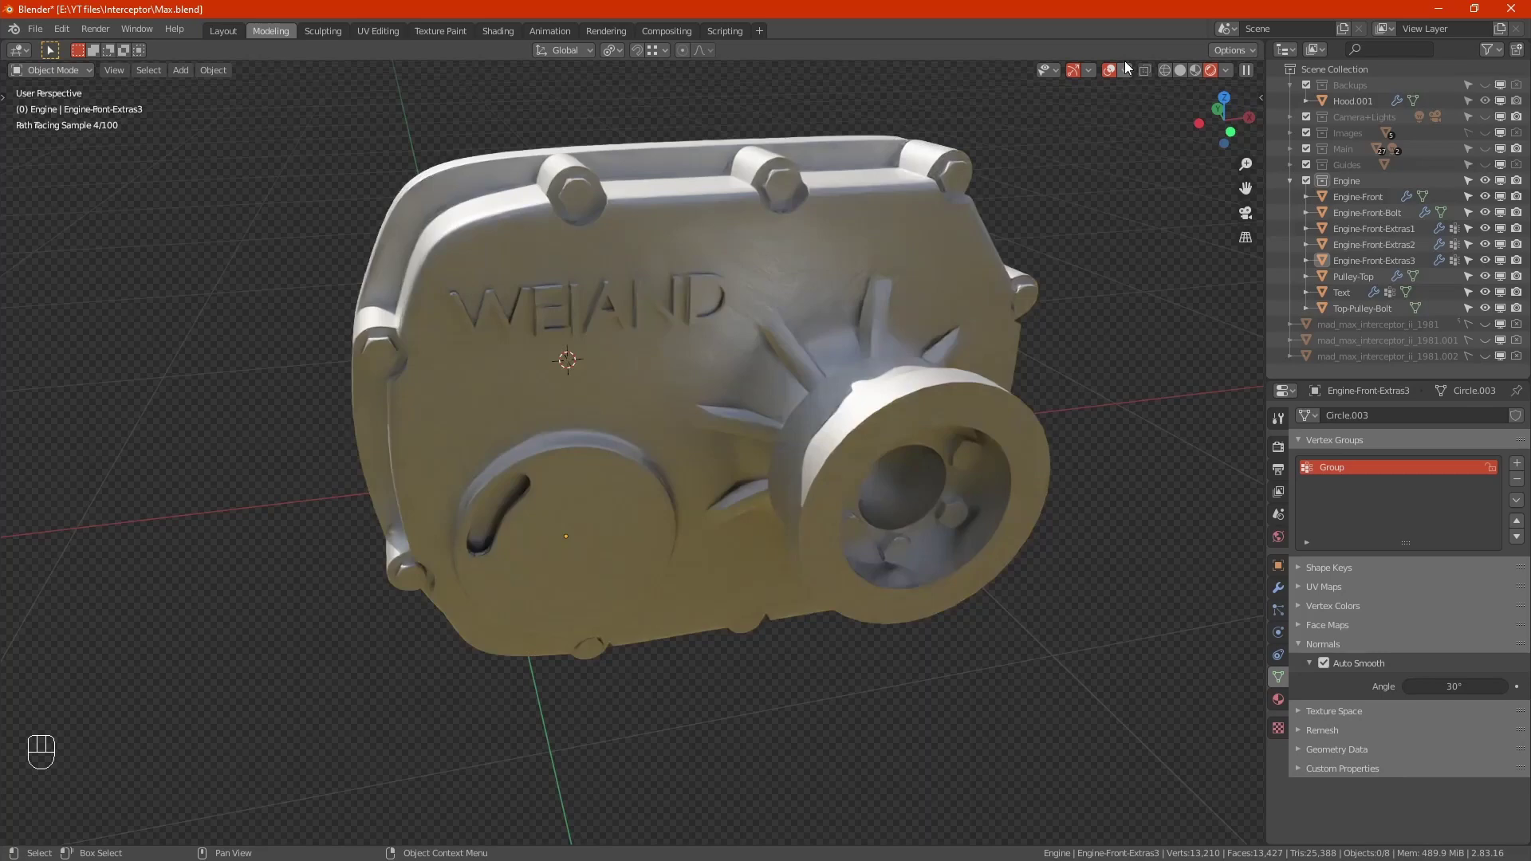
# Frame the whole engine front cover head-on in the rendered preview.
pyautogui.moveTo(1112, 79); pyautogui.dragTo(1035, 350)
pyautogui.moveTo(1035, 349); pyautogui.dragTo(989, 403)
pyautogui.moveTo(971, 401); pyautogui.dragTo(959, 379)
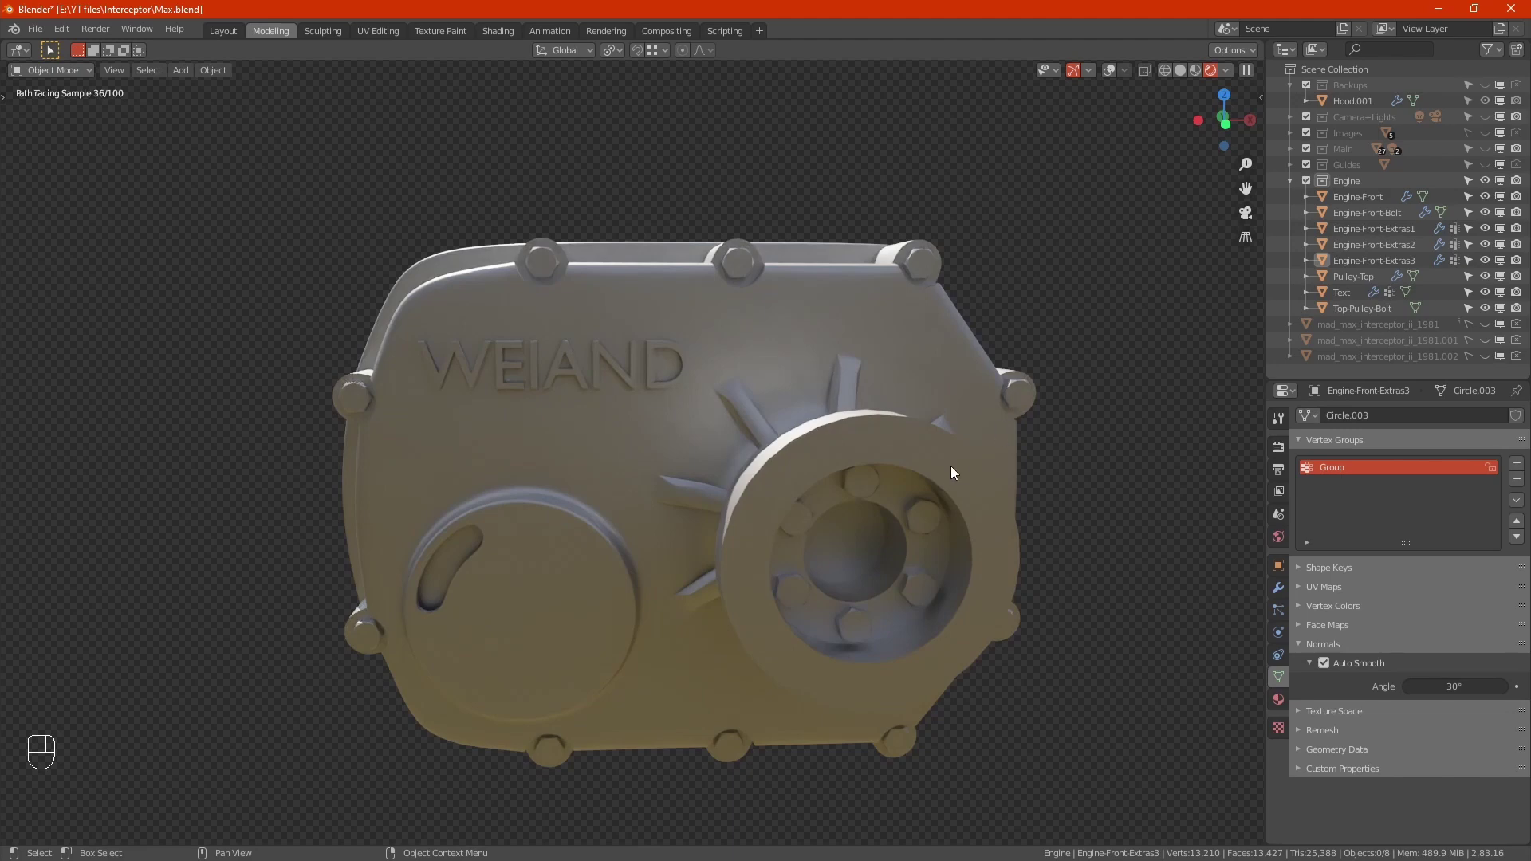
pyautogui.moveTo(880, 519); pyautogui.dragTo(842, 499)
# Copy the Metal-Steel material and rename the copy Metal-Chrome.
pyautogui.click(818, 488)
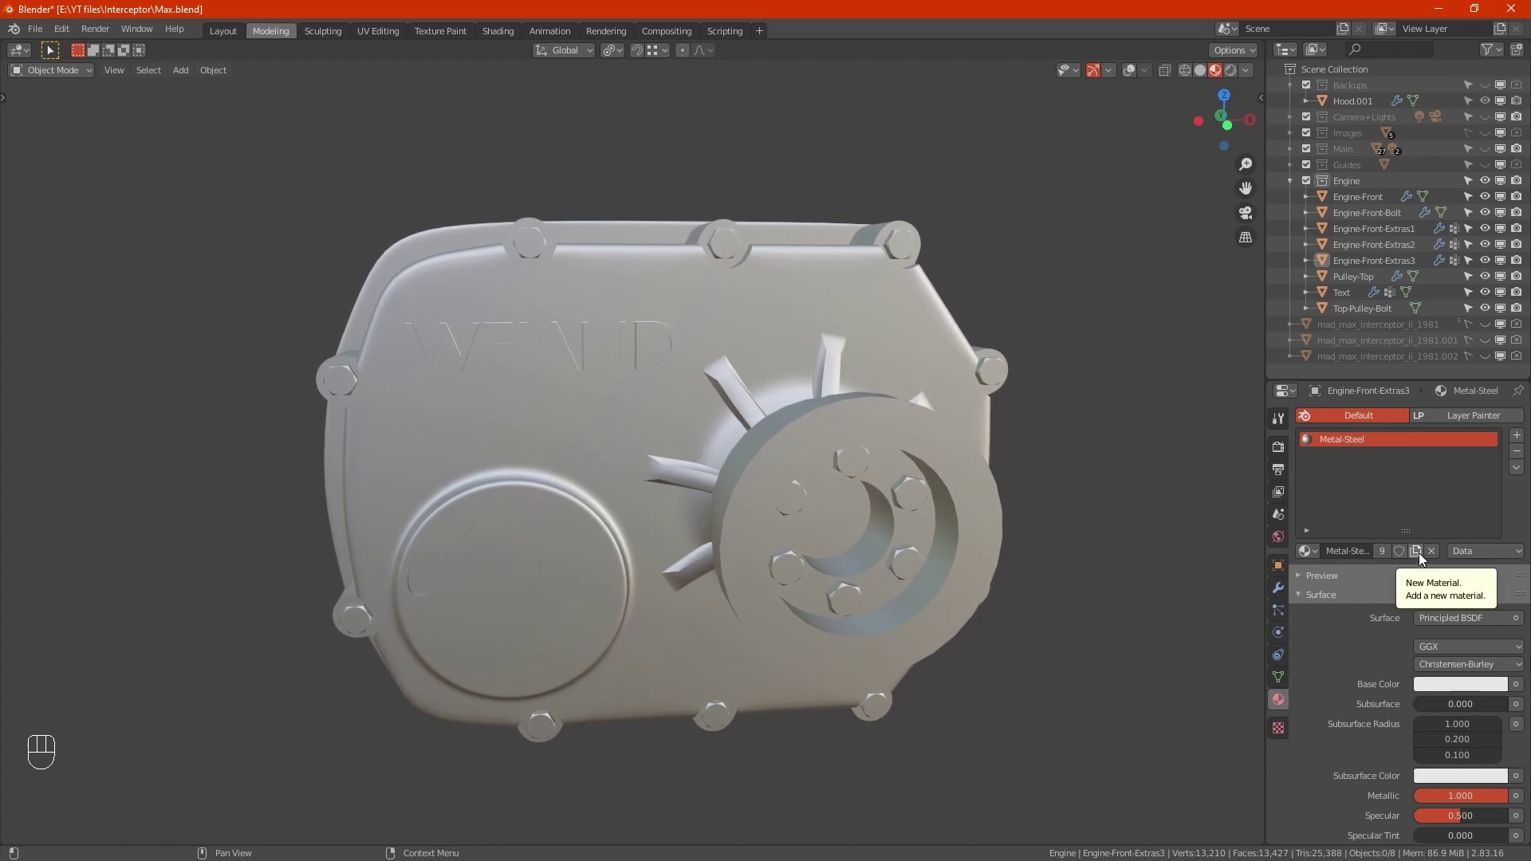
pyautogui.click(1424, 559)
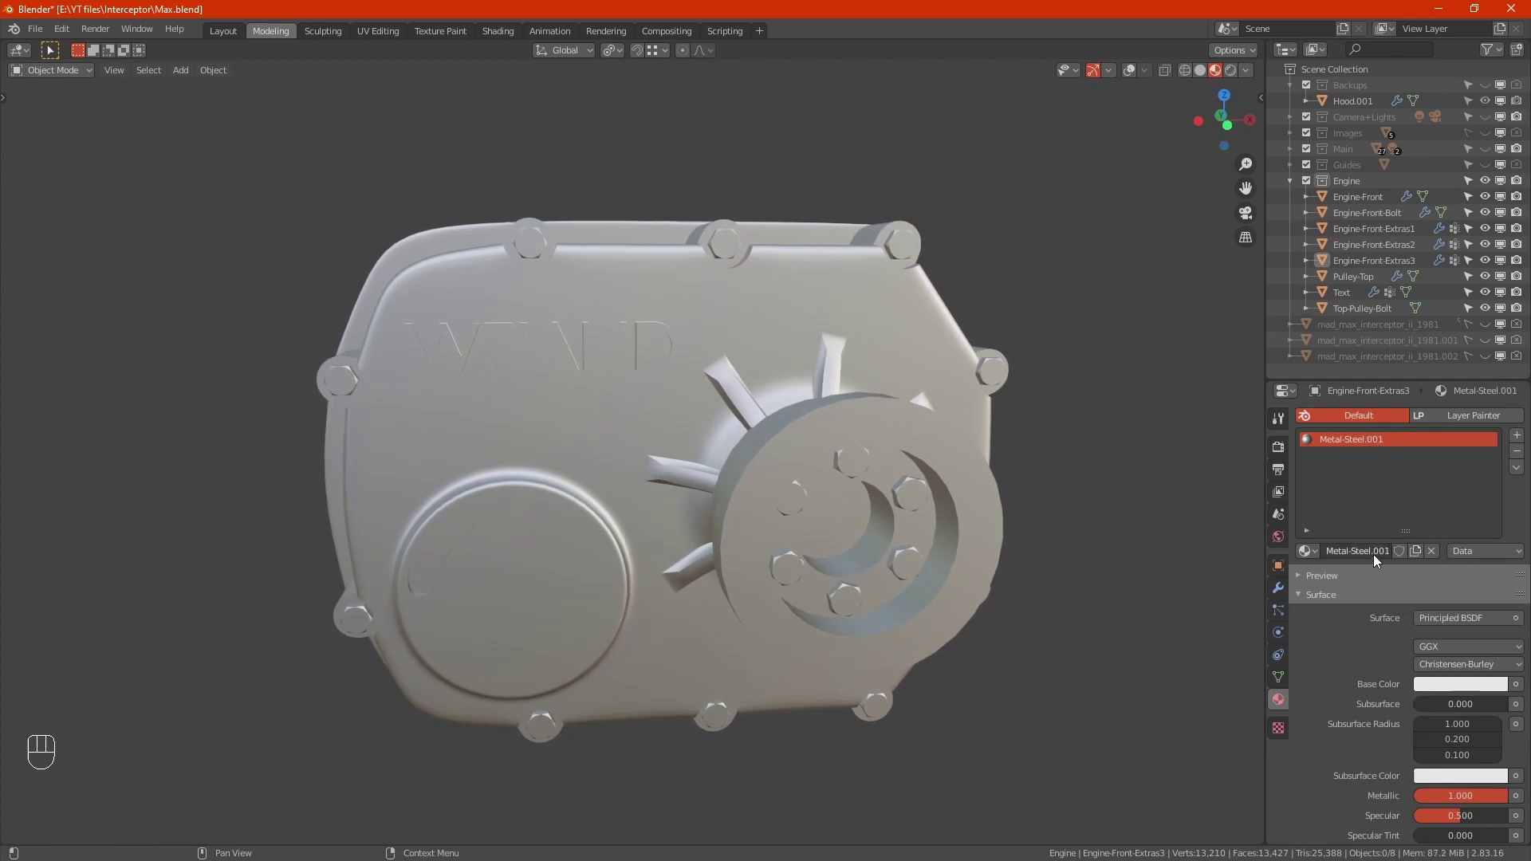
pyautogui.moveTo(1379, 559); pyautogui.dragTo(1393, 603)
pyautogui.press('BackSpace')
pyautogui.press('BackSpace')
pyautogui.press('BackSpace')
pyautogui.press('BackSpace')
pyautogui.press('BackSpace')
pyautogui.press('BackSpace')
pyautogui.press('BackSpace')
pyautogui.press('BackSpace')
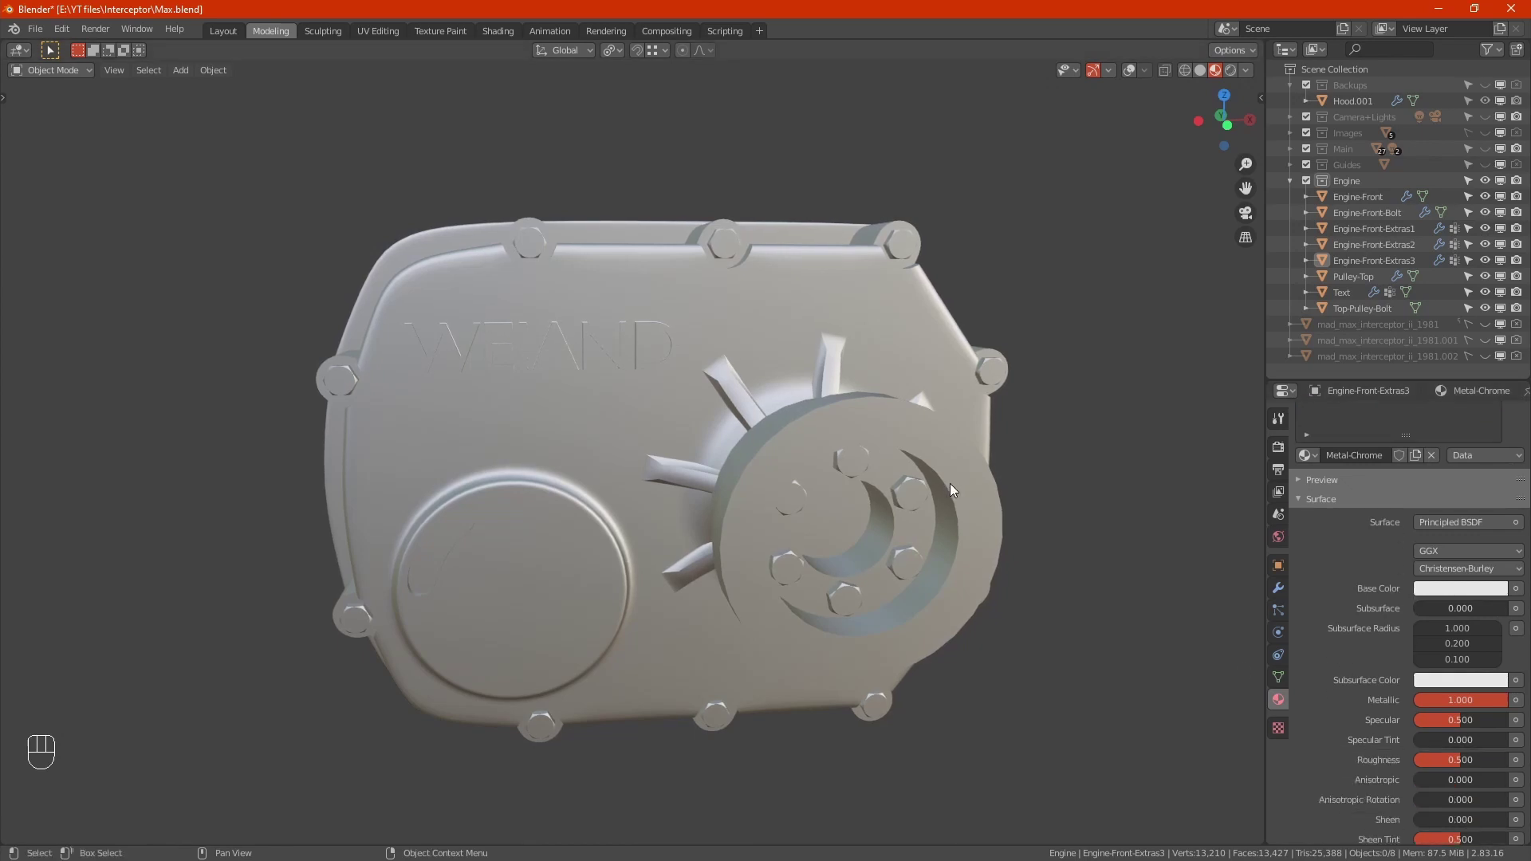
# Select Top-Pulley-Bolt and Engine-Front-Bolt, assign Metal-Chrome and lower its roughness to 0.167.
pyautogui.moveTo(916, 509); pyautogui.dragTo(900, 518)
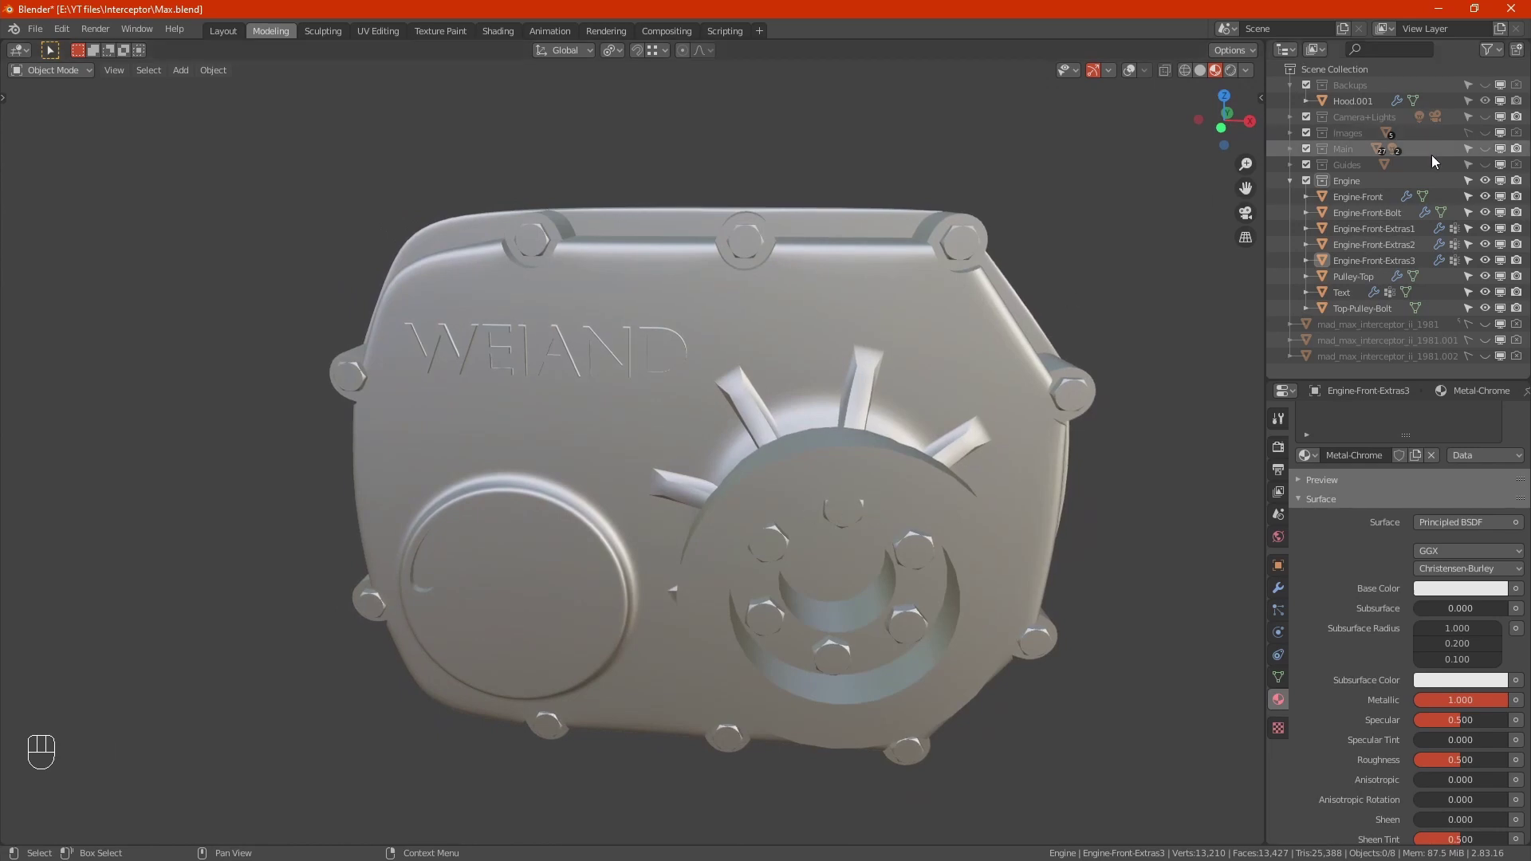
pyautogui.click(843, 528)
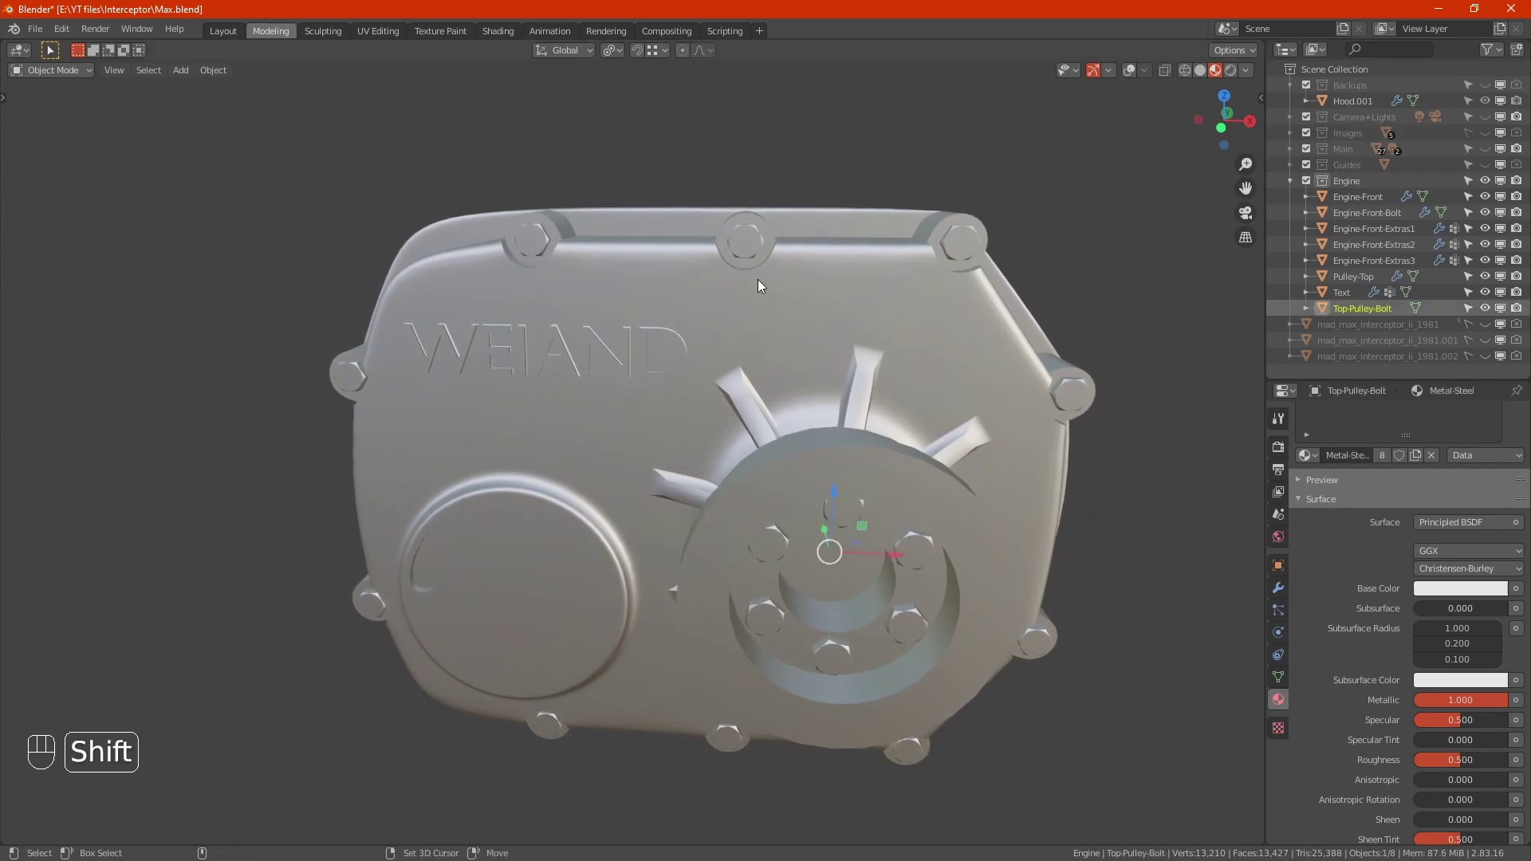
pyautogui.click(755, 239)
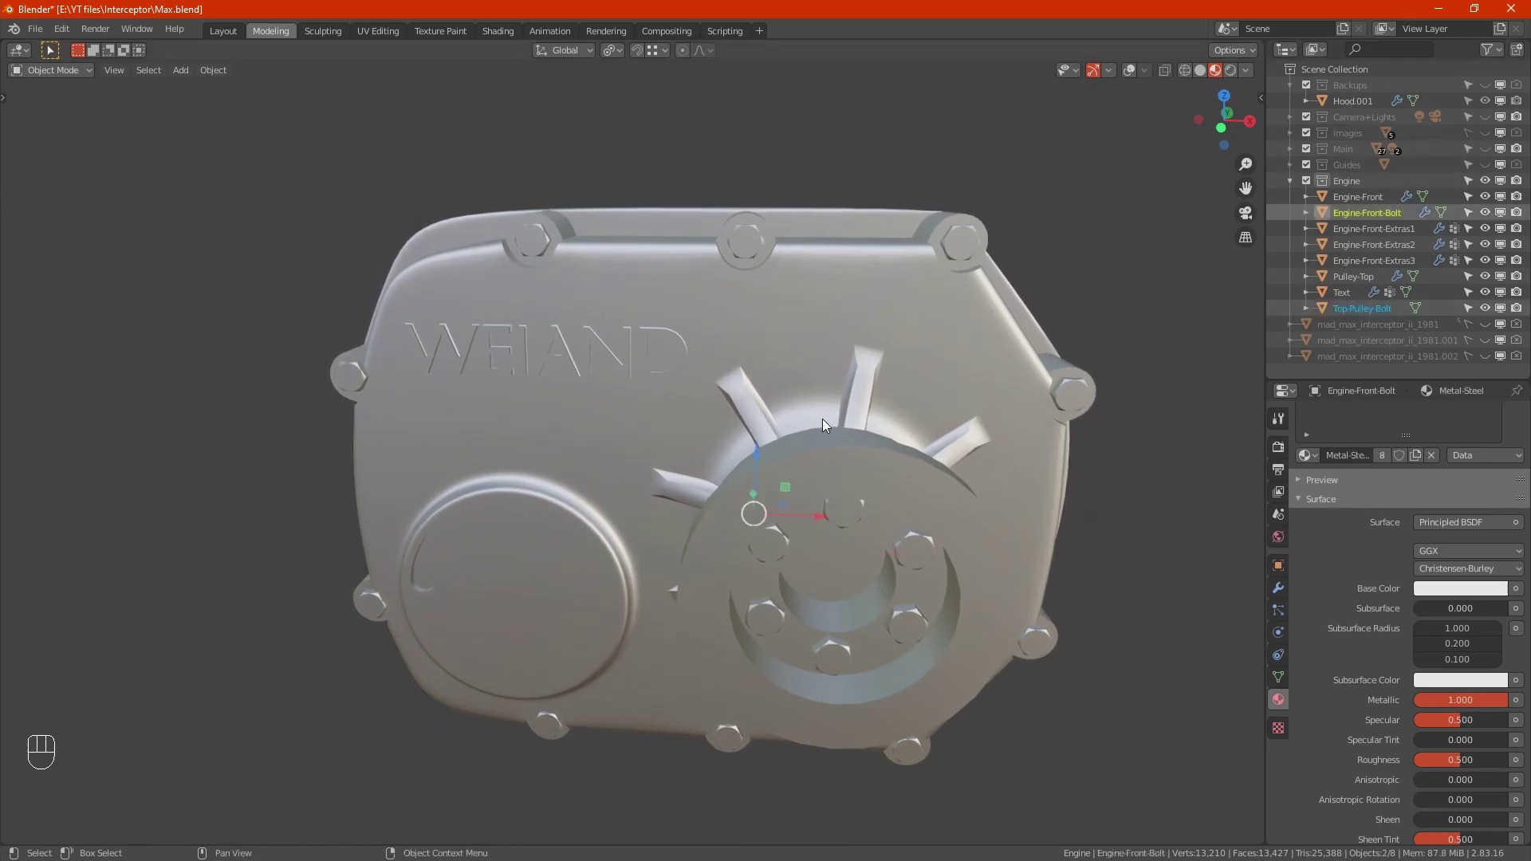
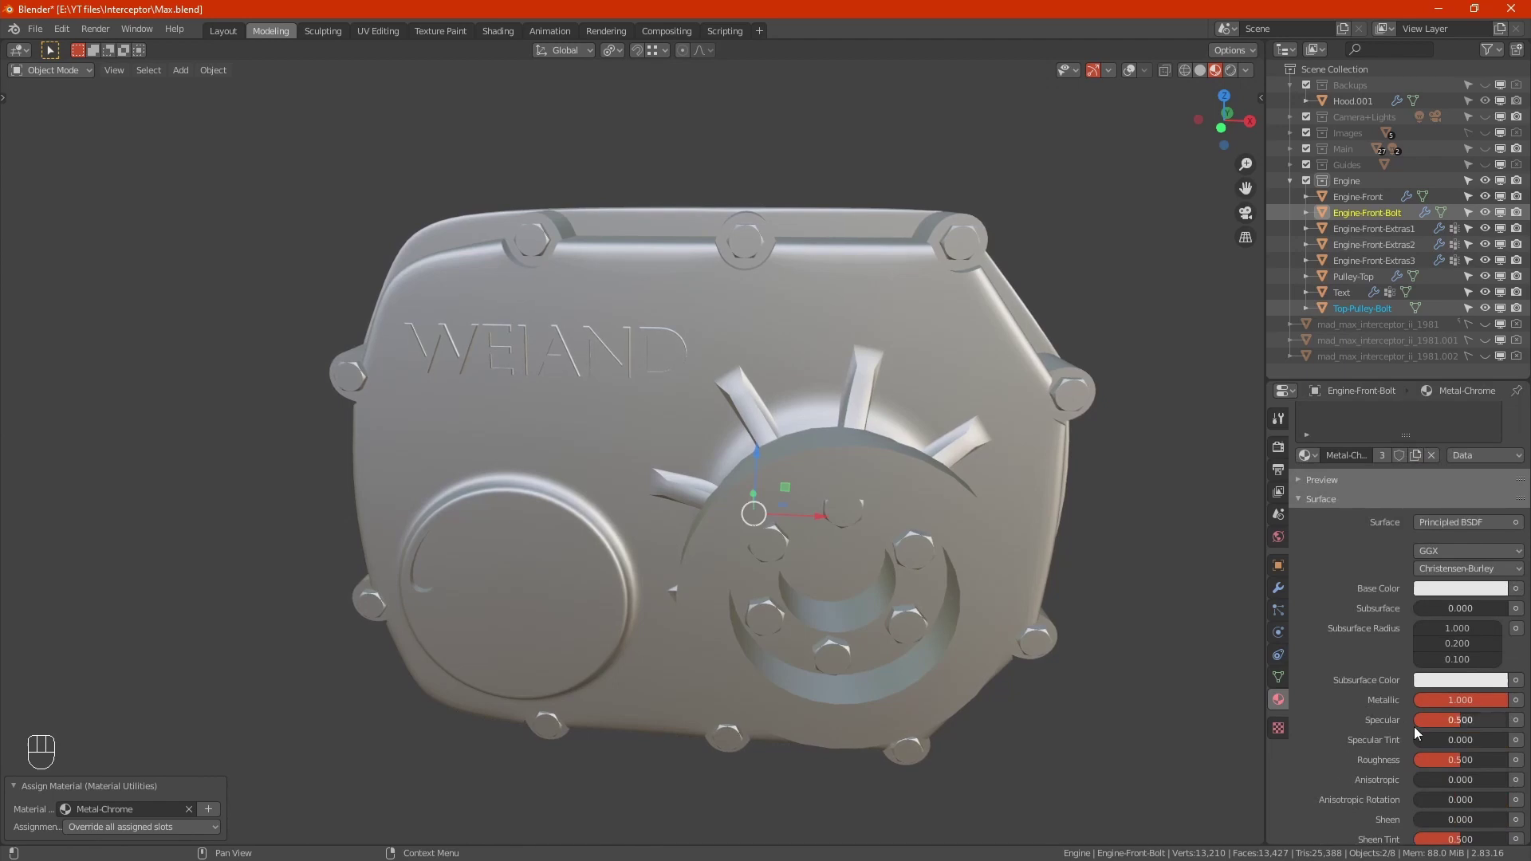
pyautogui.moveTo(1465, 763); pyautogui.dragTo(1083, 756)
pyautogui.click(522, 540)
# Inspect the chrome bolts from several angles, then select Engine-Front-Extras3.
pyautogui.moveTo(587, 618); pyautogui.dragTo(640, 582)
pyautogui.moveTo(570, 514); pyautogui.dragTo(800, 729)
pyautogui.click(988, 678)
# Lower the Metal-Chrome roughness on Pulley-Top to about 0.167 for a glossier finish.
pyautogui.moveTo(955, 585); pyautogui.dragTo(845, 600)
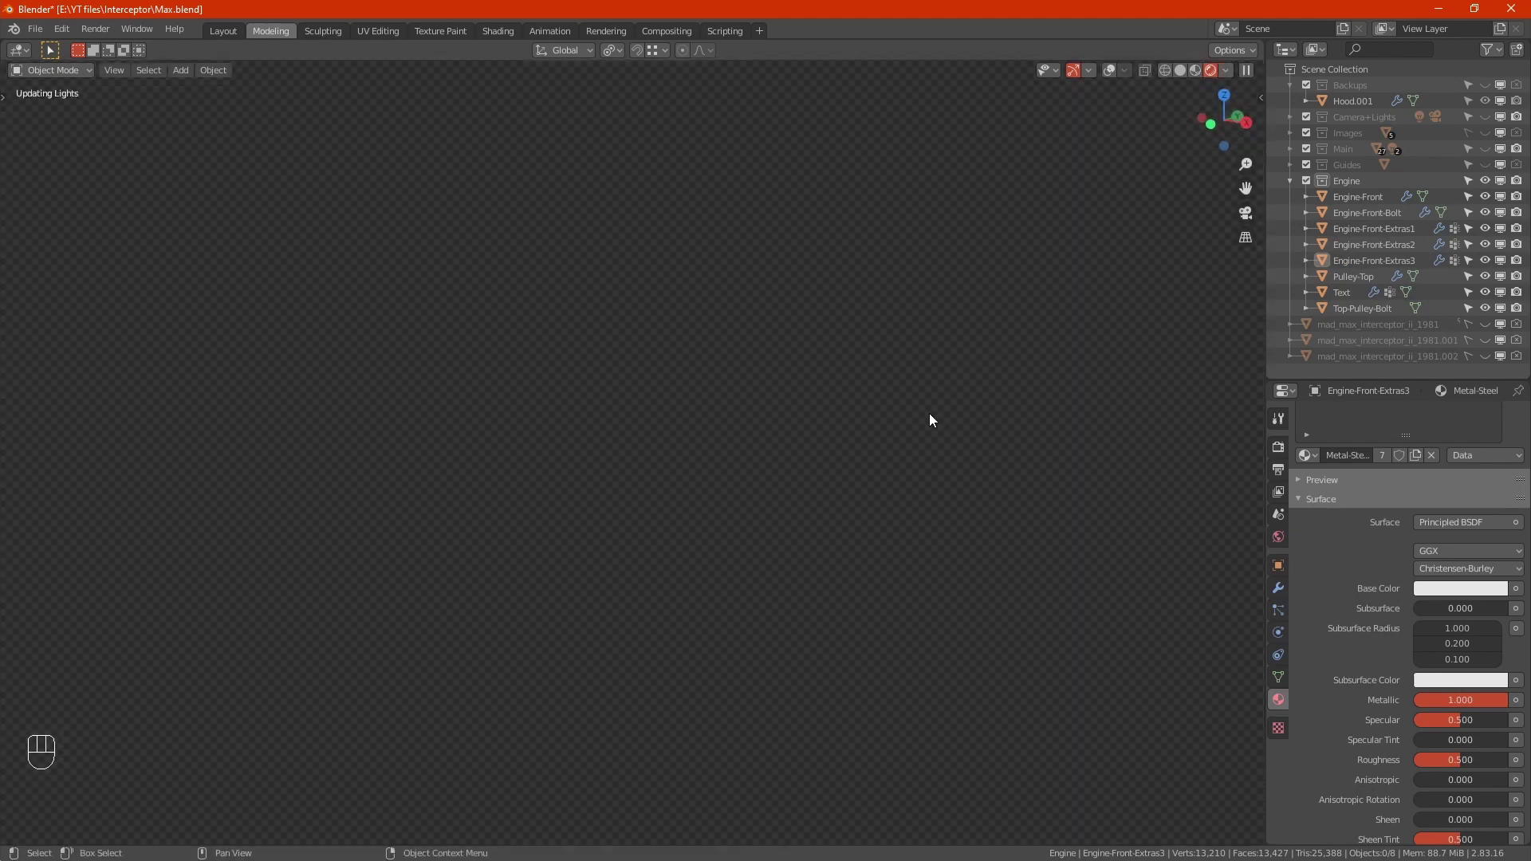
pyautogui.moveTo(834, 476); pyautogui.dragTo(762, 445)
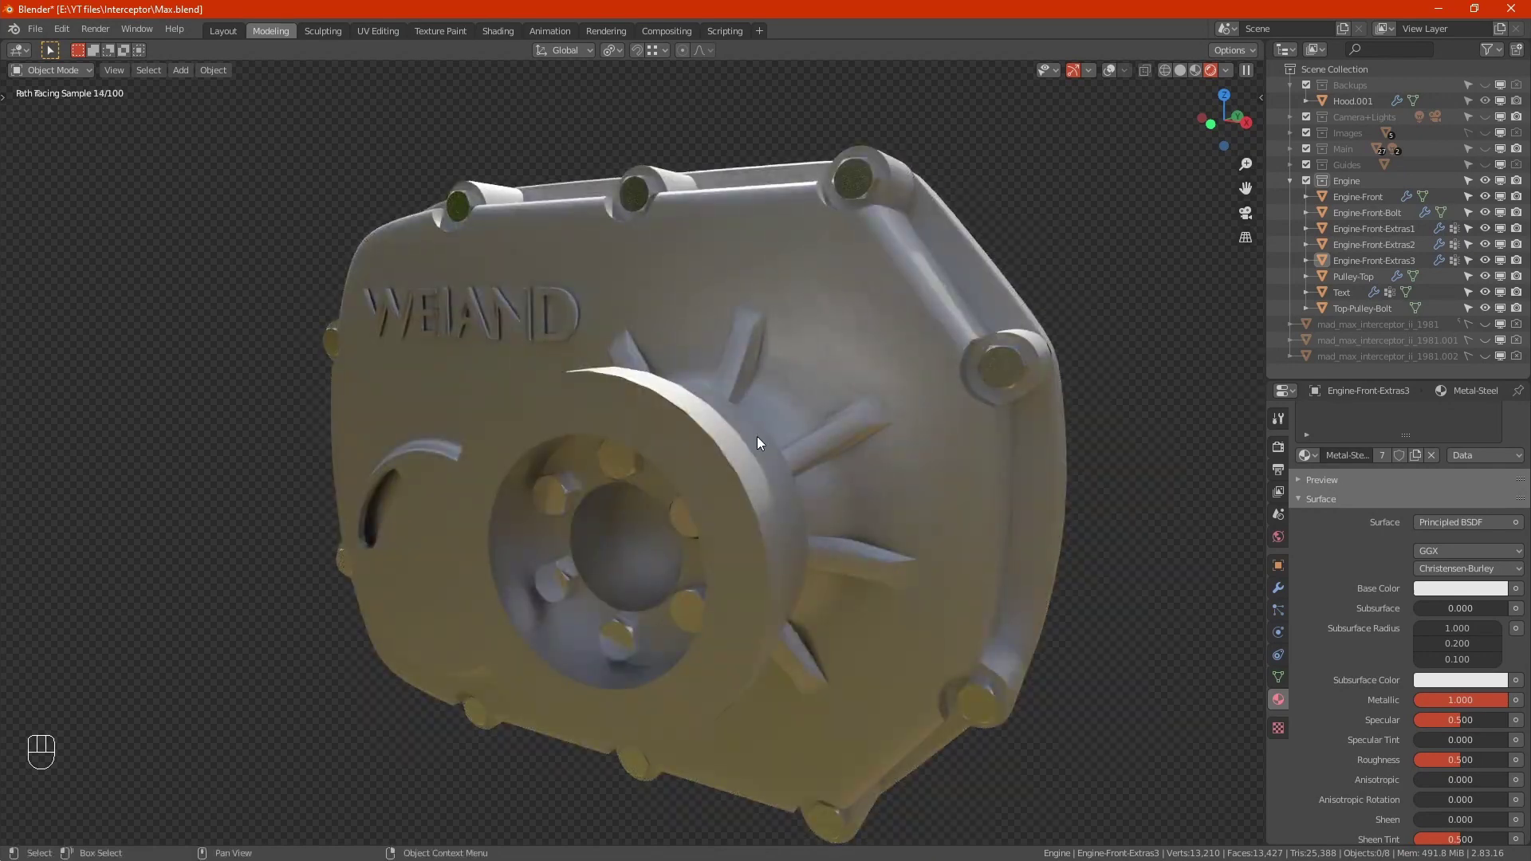
pyautogui.moveTo(762, 447); pyautogui.dragTo(782, 455)
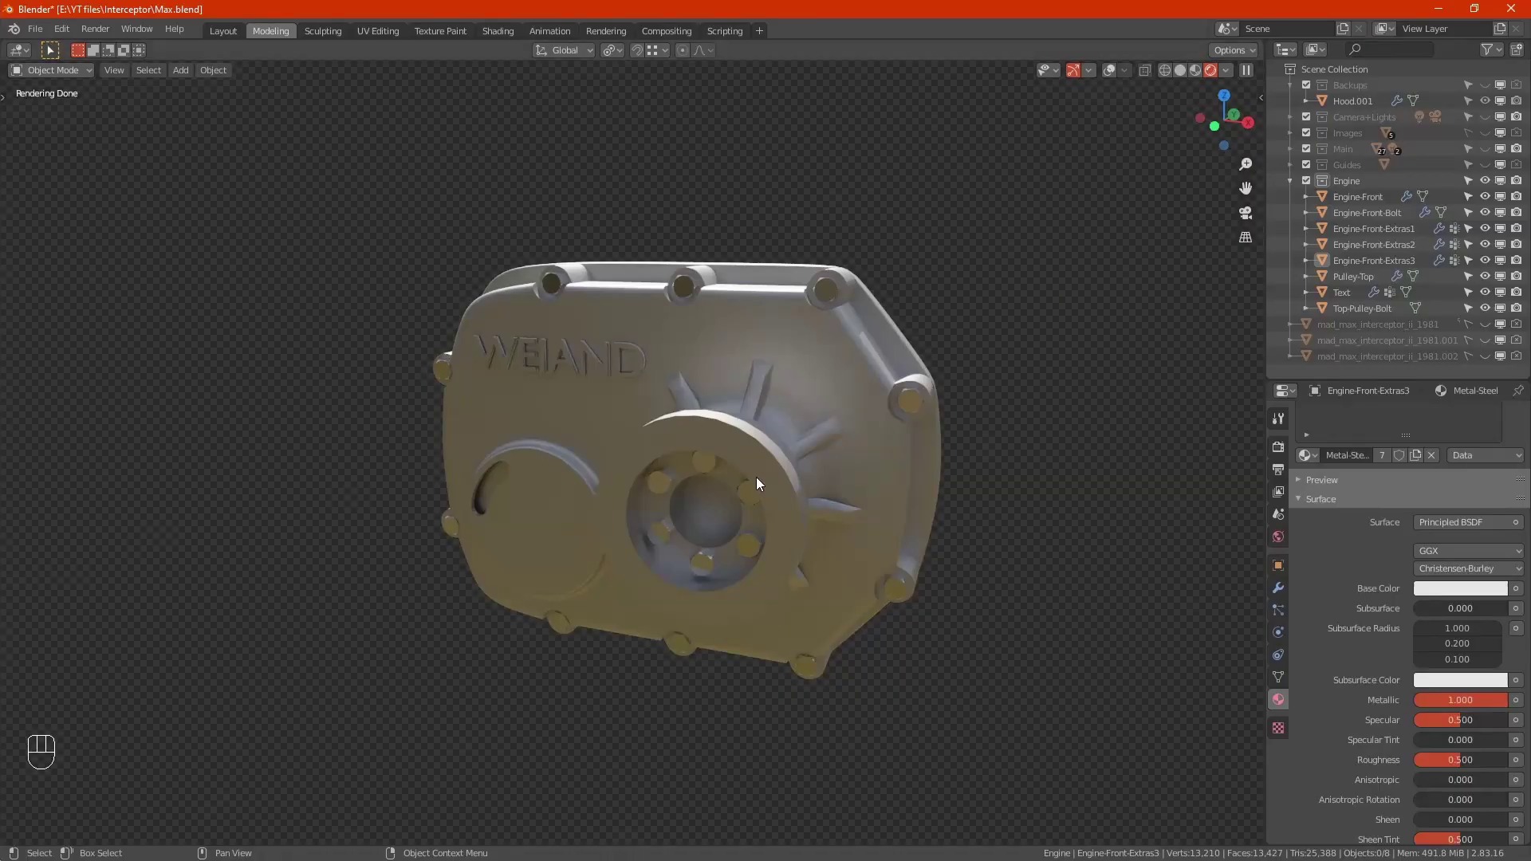
pyautogui.click(774, 467)
pyautogui.moveTo(773, 467); pyautogui.dragTo(1021, 669)
pyautogui.moveTo(1020, 669); pyautogui.dragTo(1056, 629)
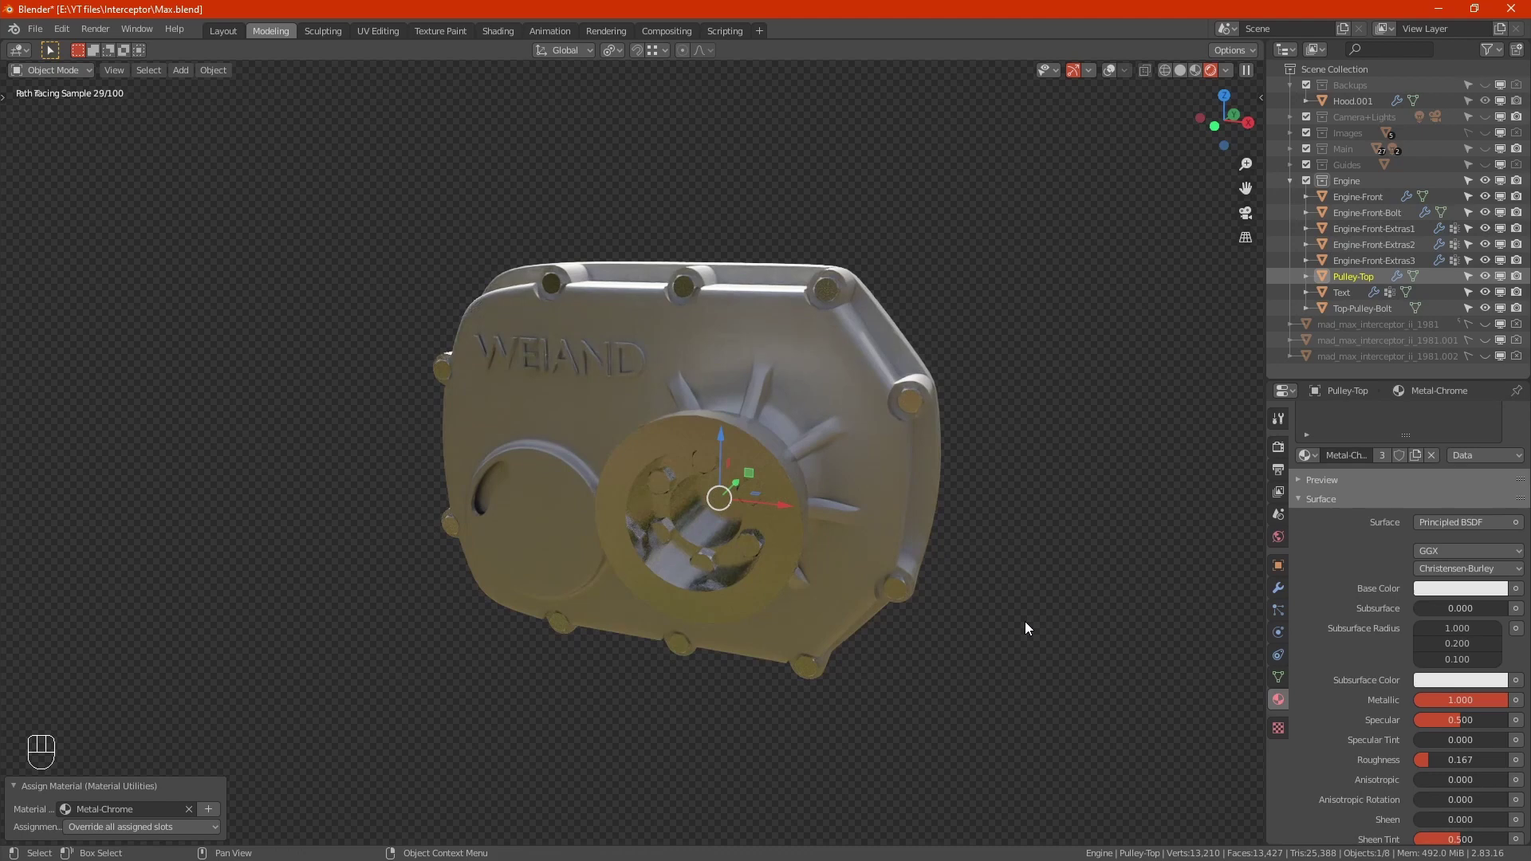
# Inspect the rendered cover from the side and front three-quarter view, then save Max.blend.
pyautogui.moveTo(838, 560); pyautogui.dragTo(977, 571)
pyautogui.moveTo(880, 570); pyautogui.dragTo(918, 544)
pyautogui.moveTo(909, 544); pyautogui.dragTo(936, 544)
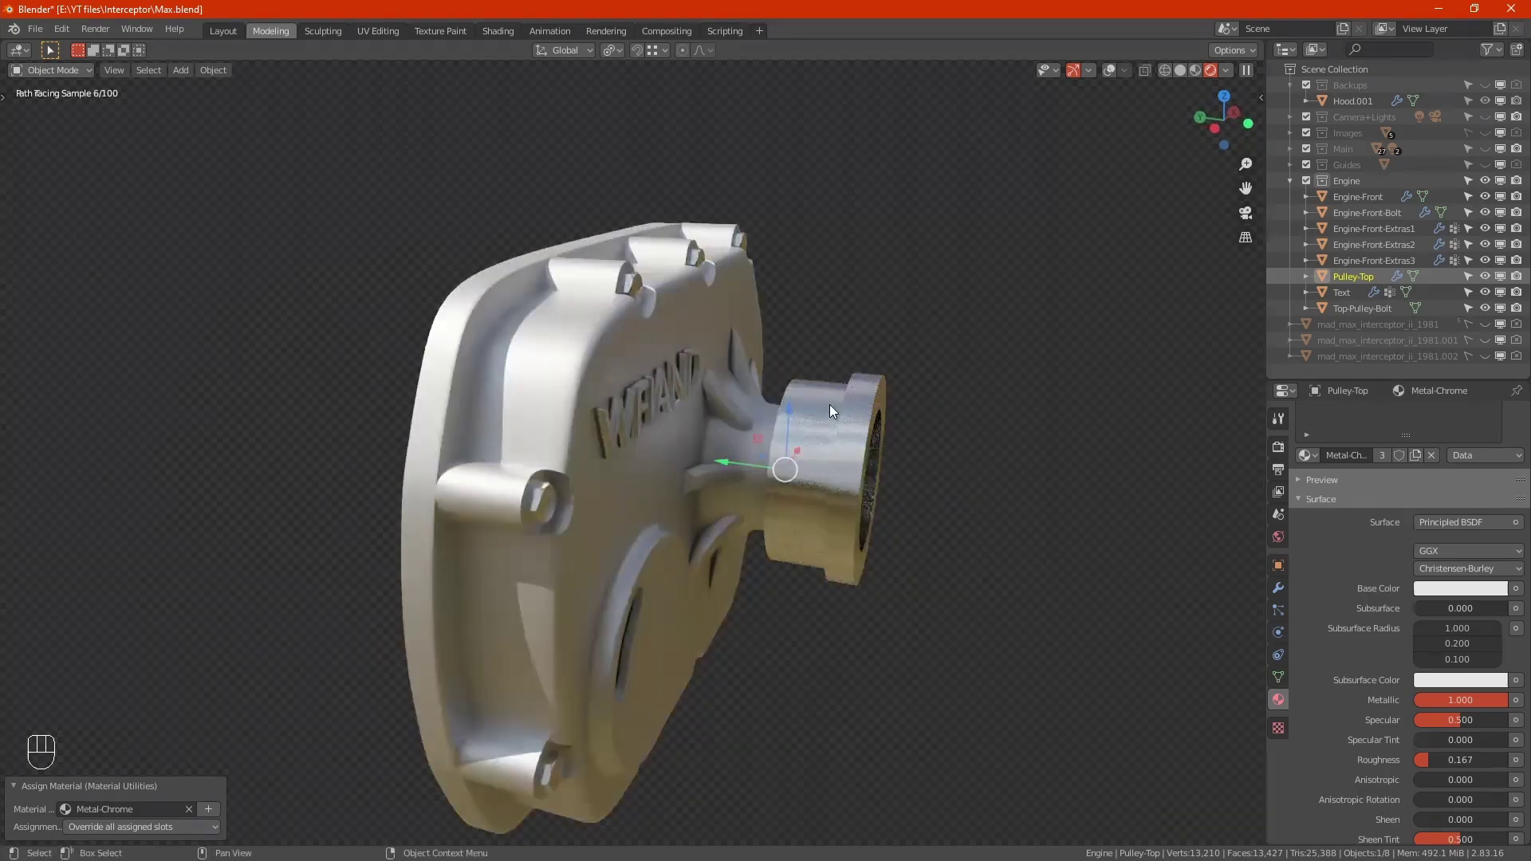
pyautogui.click(782, 686)
pyautogui.moveTo(978, 657); pyautogui.dragTo(781, 634)
pyautogui.moveTo(888, 562); pyautogui.dragTo(782, 584)
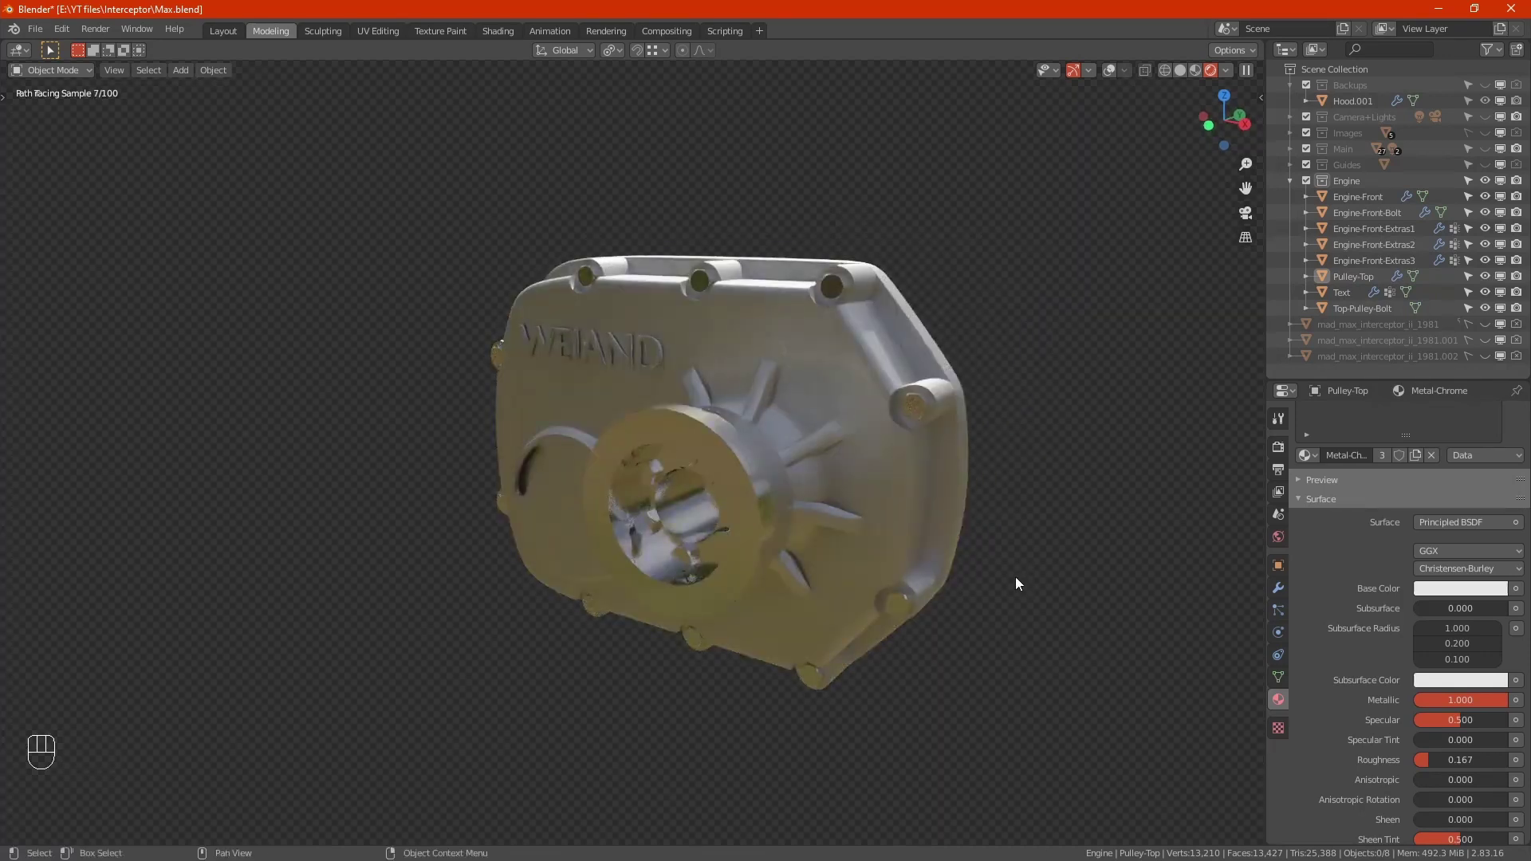
pyautogui.click(1021, 585)
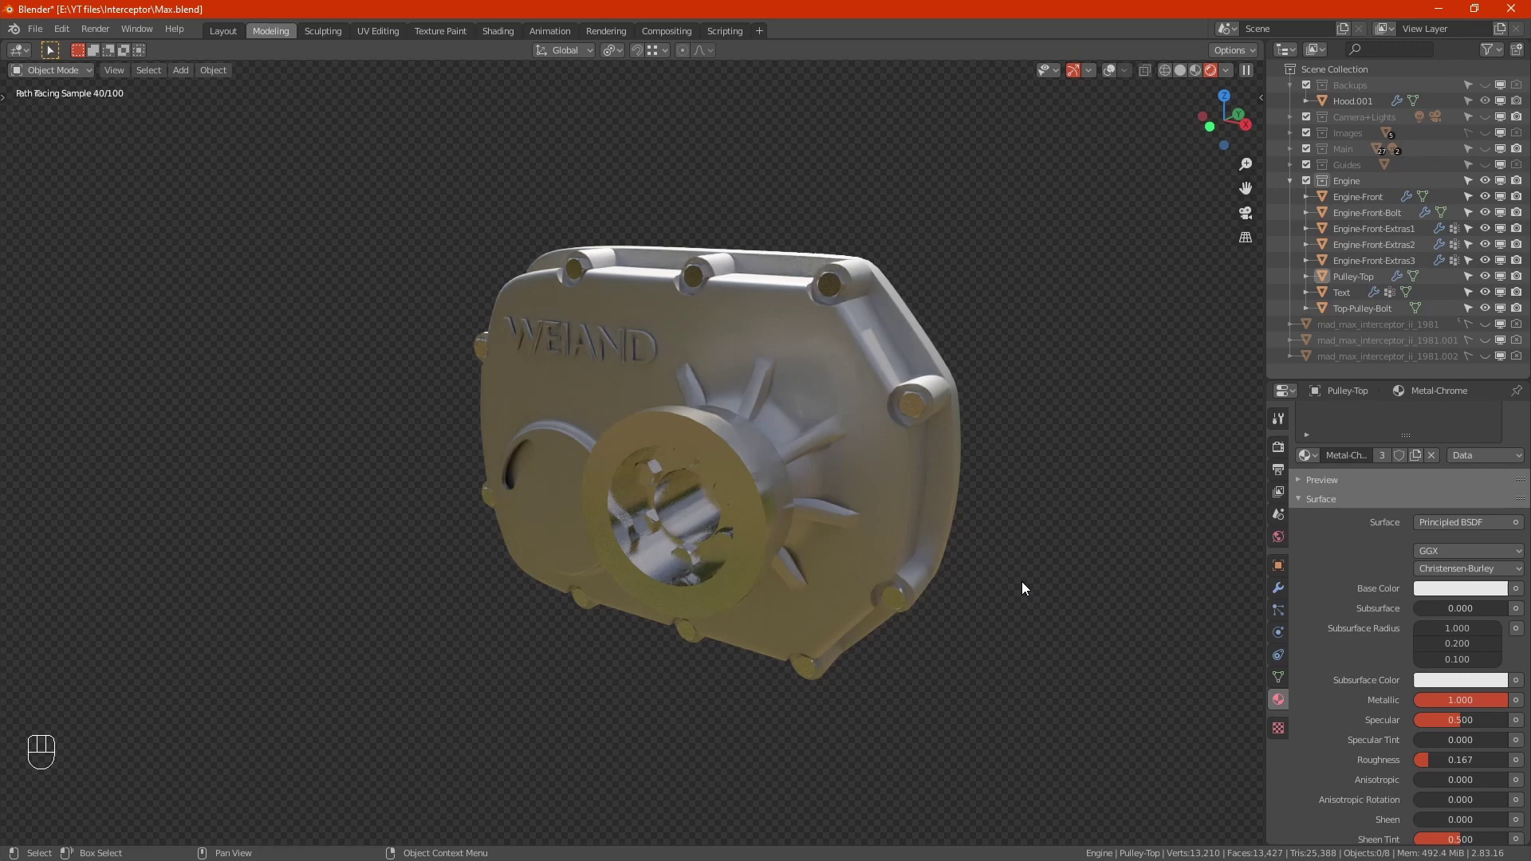
pyautogui.press('ctrl+s')
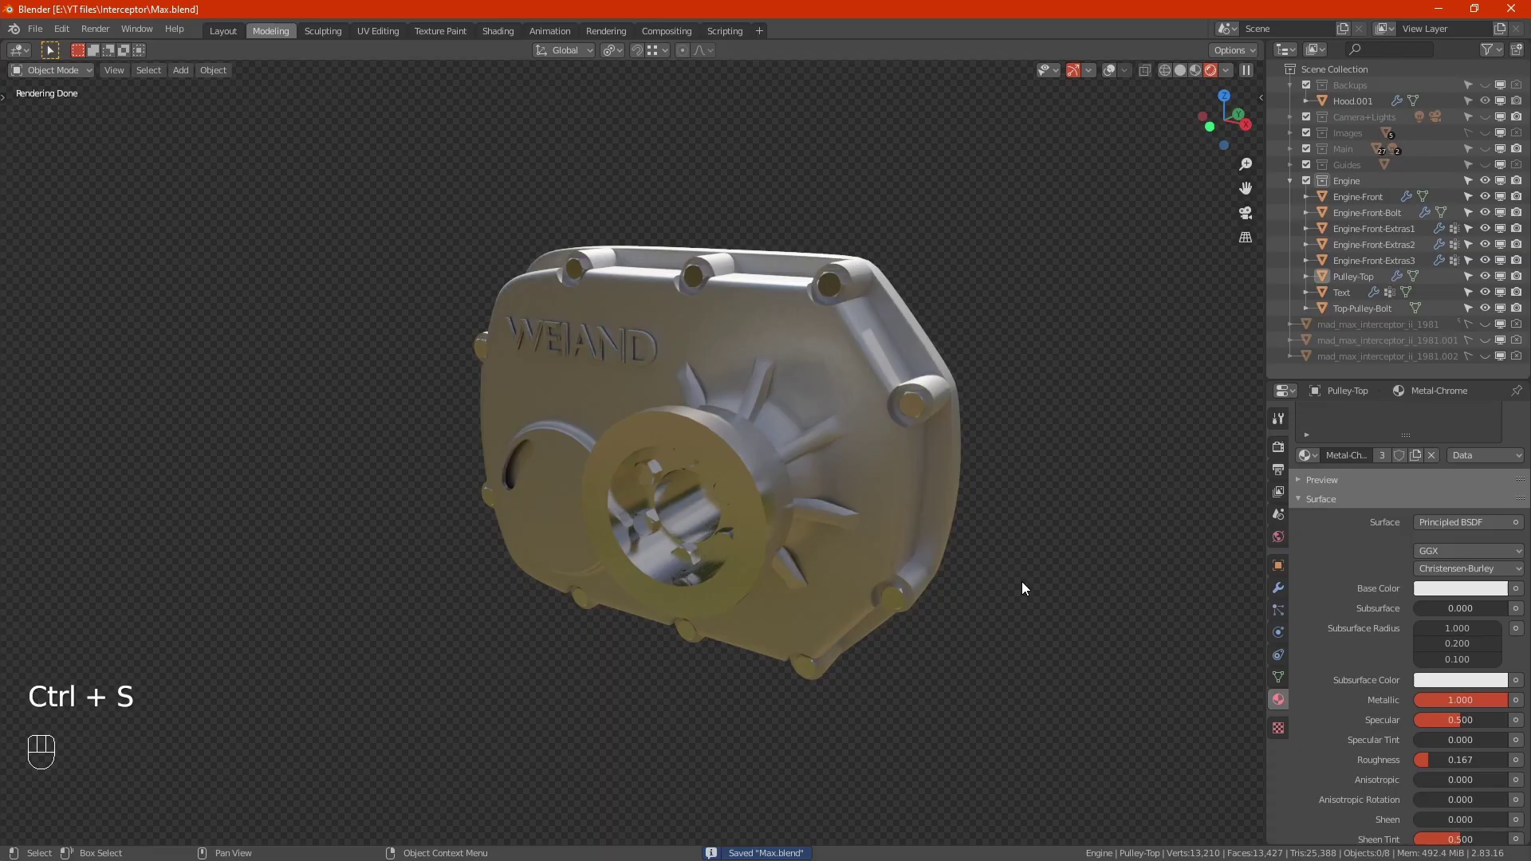